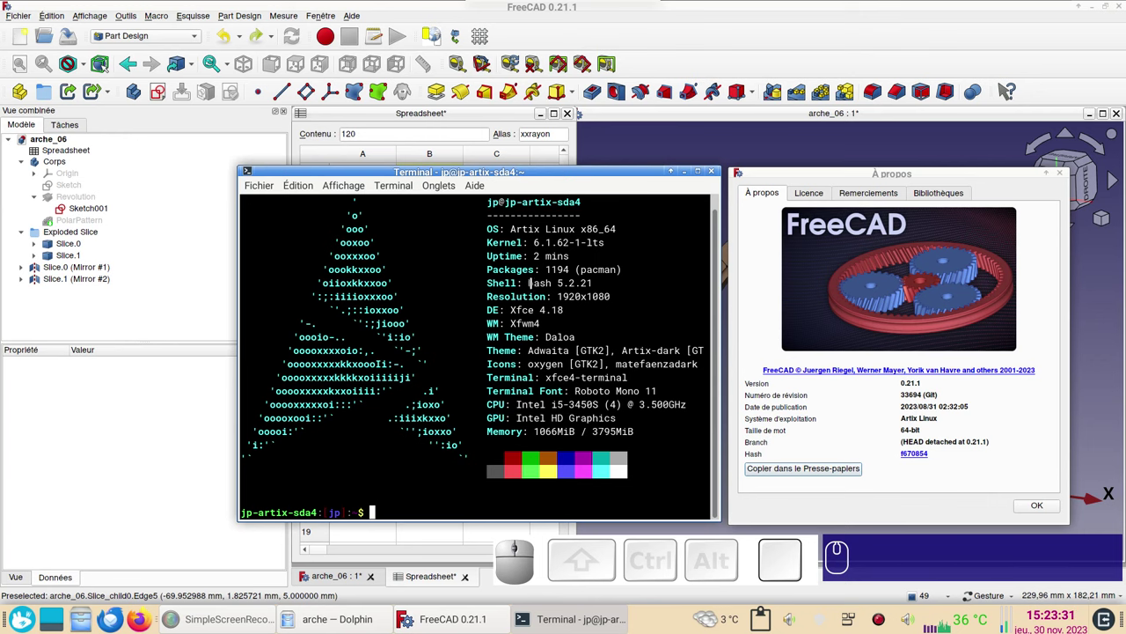
Change the Nombre pierres cell B5 from 4 to 8 so the arch rebuilds with eight stones.
{"action": "left_click", "coordinate": [1043, 510]}
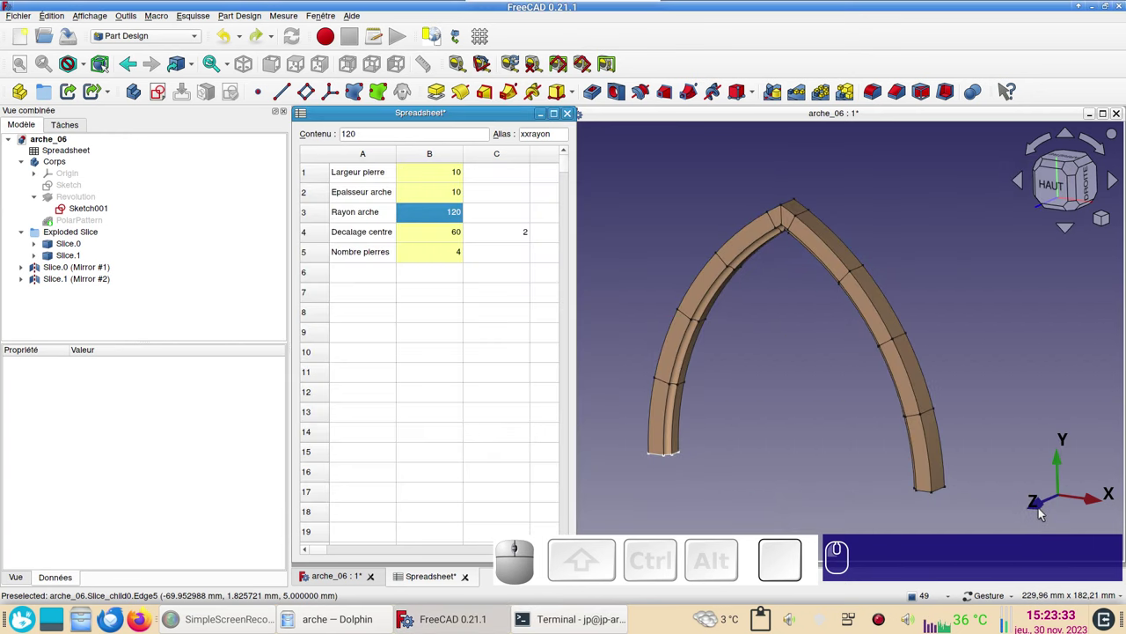
{"action": "scroll", "scroll_direction": "up", "scroll_amount": 3}
{"action": "left_click_drag", "start_coordinate": [829, 398], "coordinate": [781, 426]}
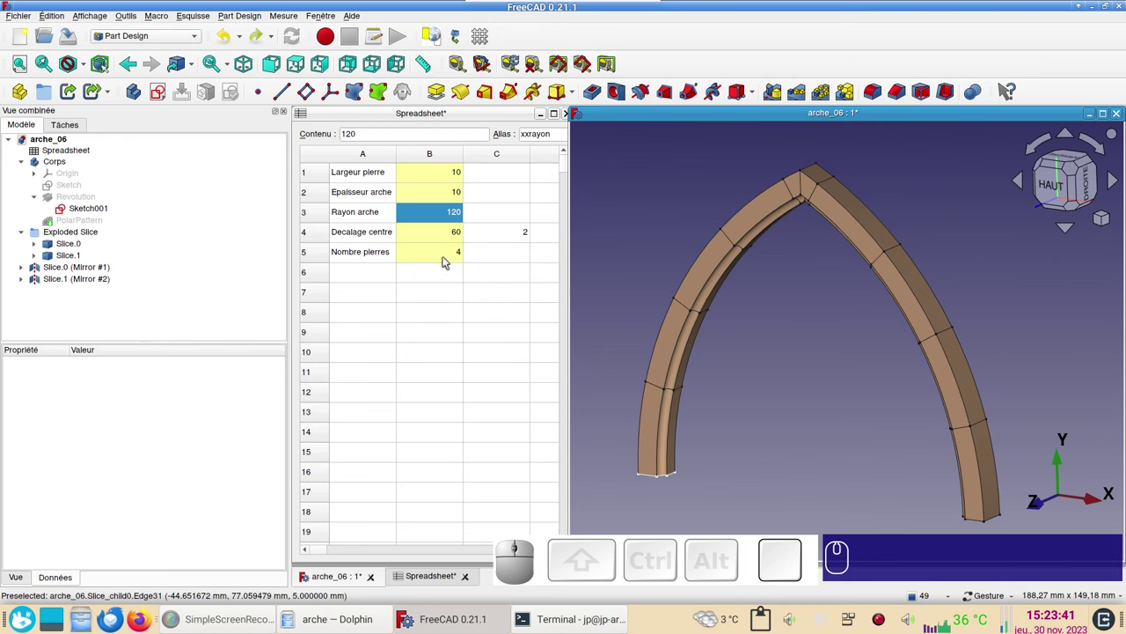
{"action": "left_click", "coordinate": [446, 258]}
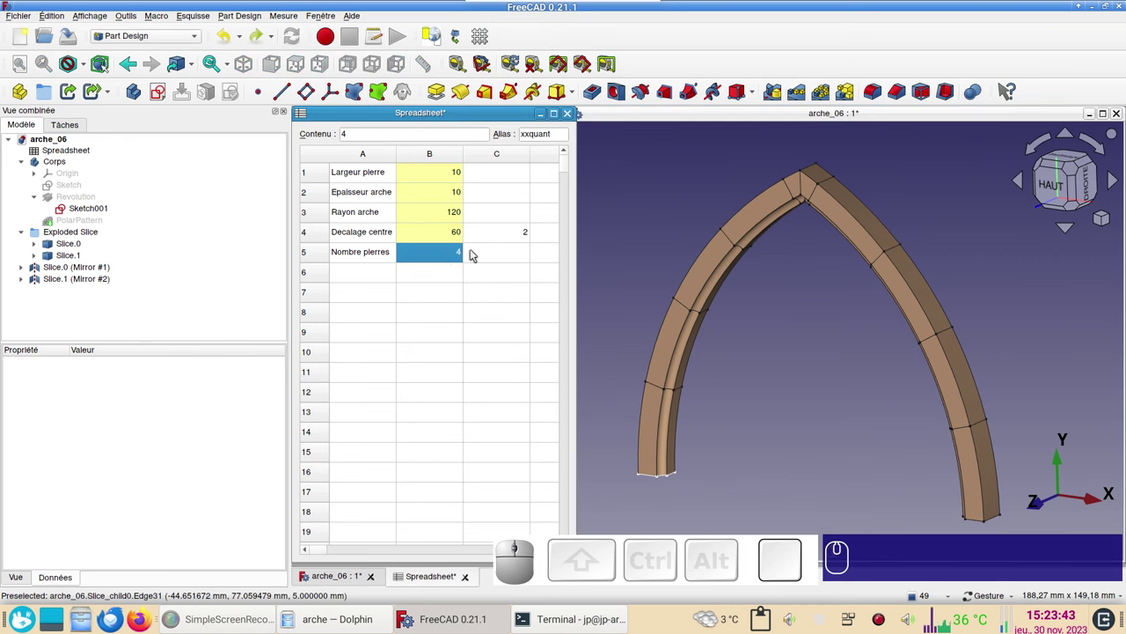
{"action": "key", "text": "KP_8"}
{"action": "key", "text": "KP_Enter"}
{"action": "key", "text": "Return"}
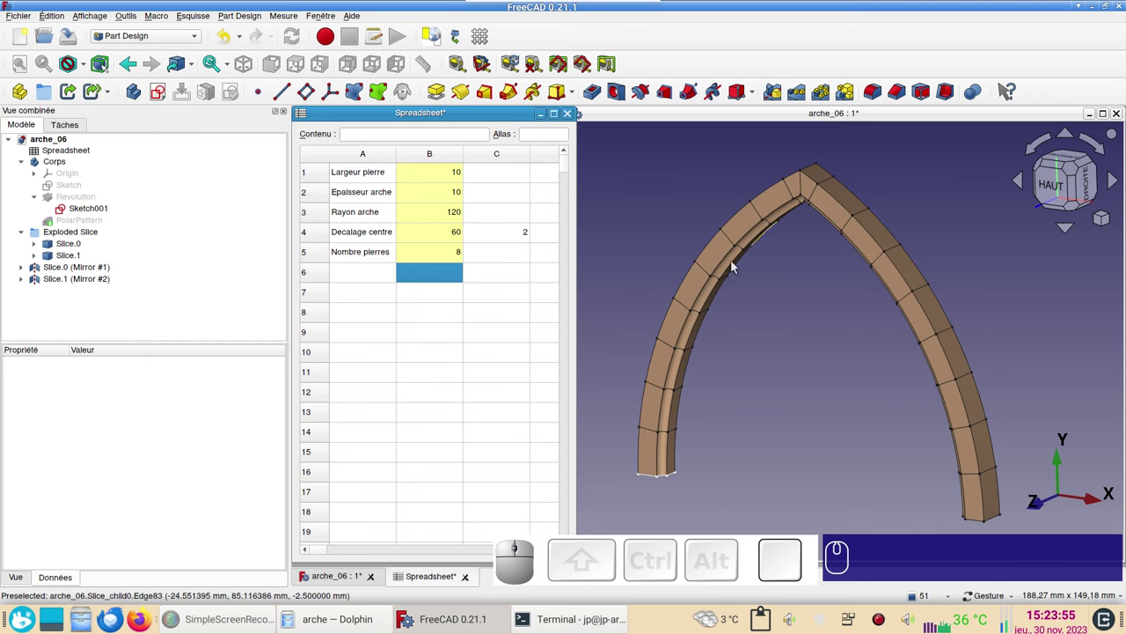
Toggle Slice.1 visibility, then set Largeur pierre in cell B1 to 20 for thicker stones.
{"action": "left_click", "coordinate": [798, 196]}
{"action": "key", "text": "space"}
{"action": "key", "text": "space"}
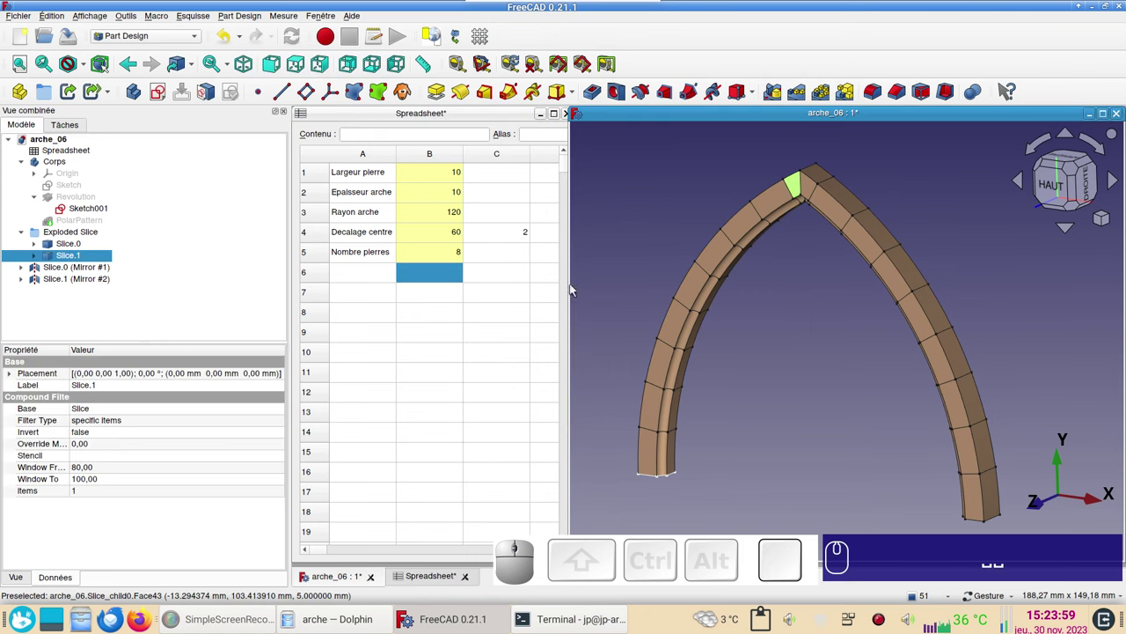
{"action": "left_click", "coordinate": [450, 174]}
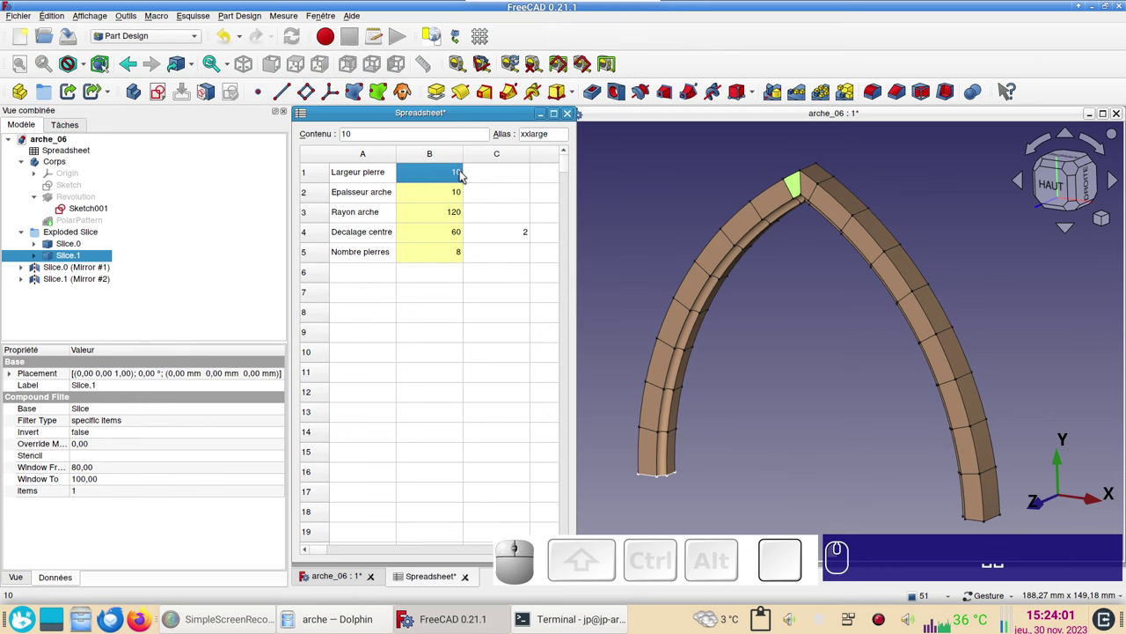
{"action": "key", "text": "KP_2"}
{"action": "key", "text": "KP_0"}
{"action": "key", "text": "Return"}
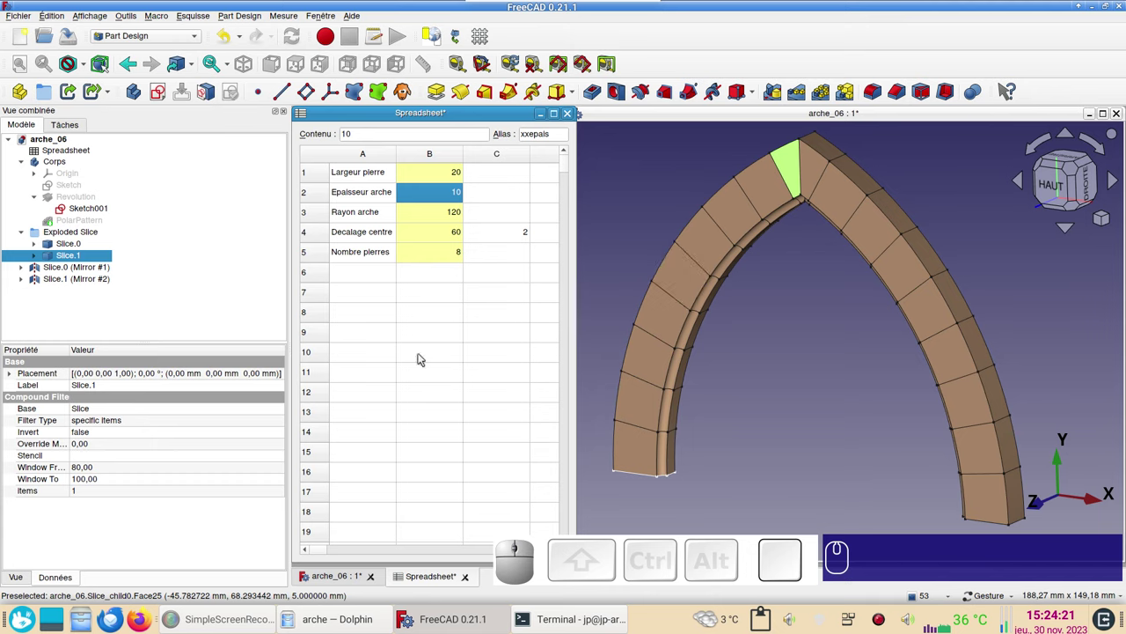
Read the stone count cell's alias and inspect the Cell Properties Alias page without changes.
{"action": "left_click", "coordinate": [820, 448]}
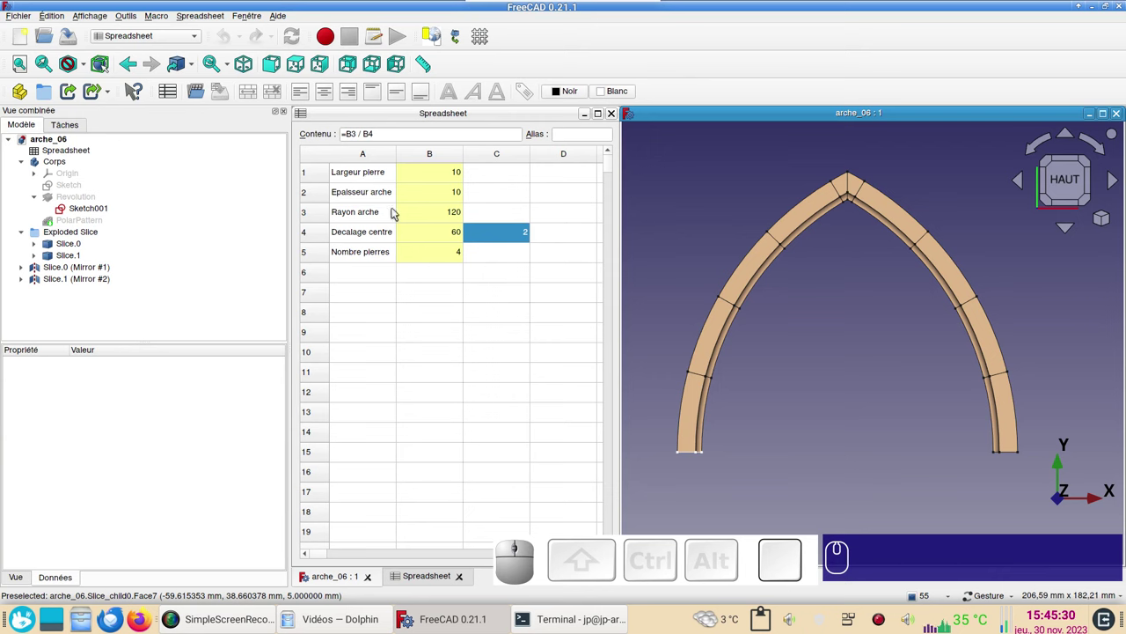
{"action": "left_click", "coordinate": [481, 328]}
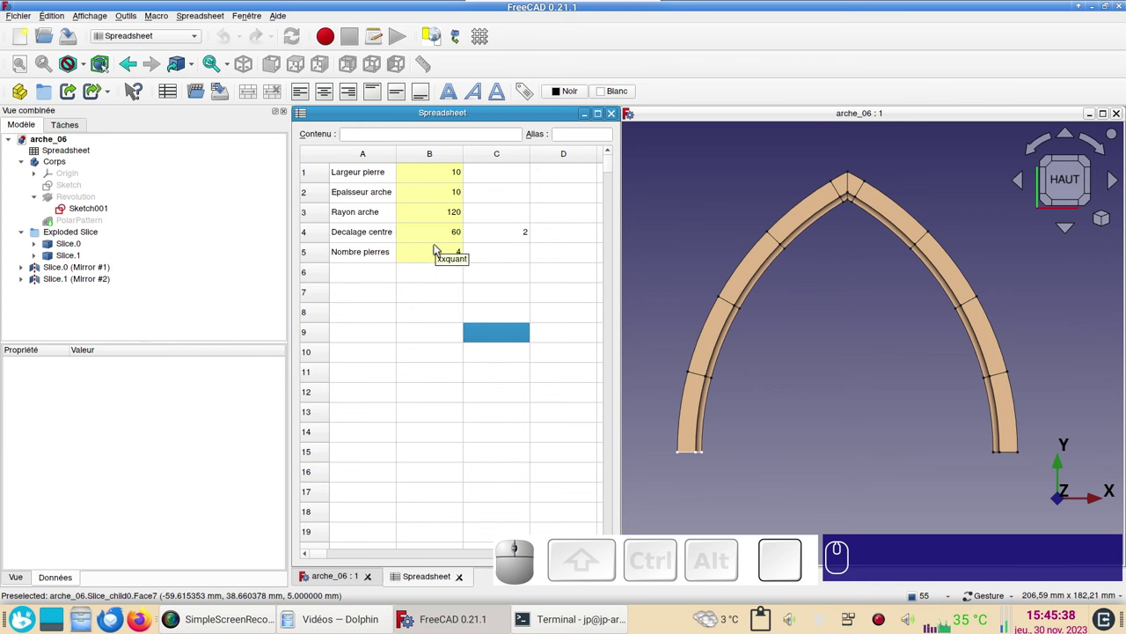
{"action": "left_click", "coordinate": [438, 255]}
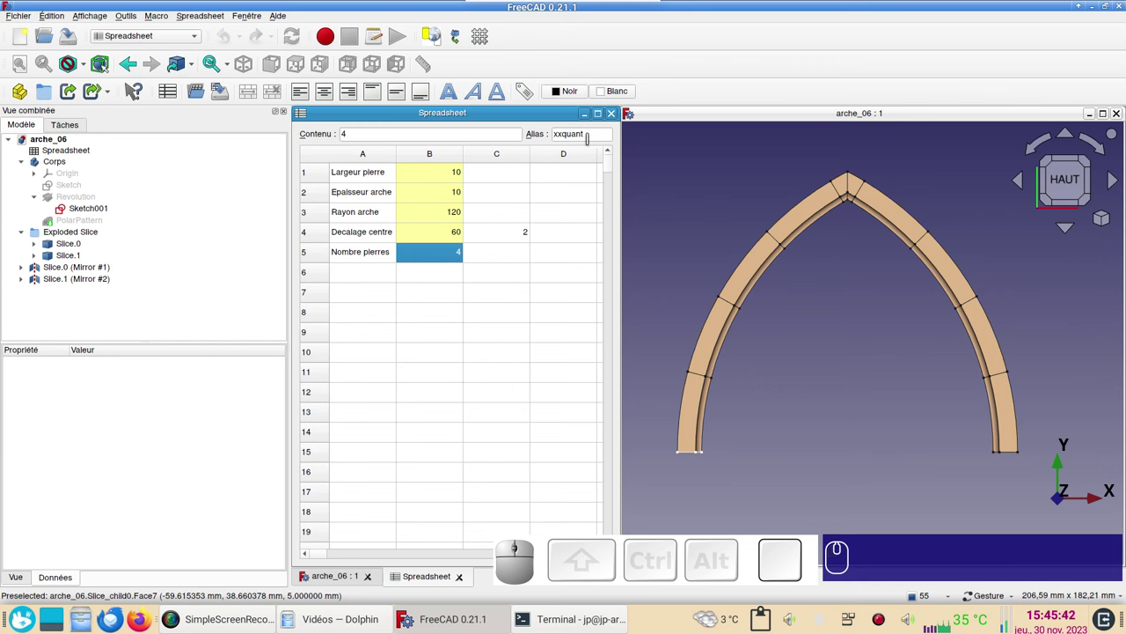
{"action": "left_click", "coordinate": [444, 290]}
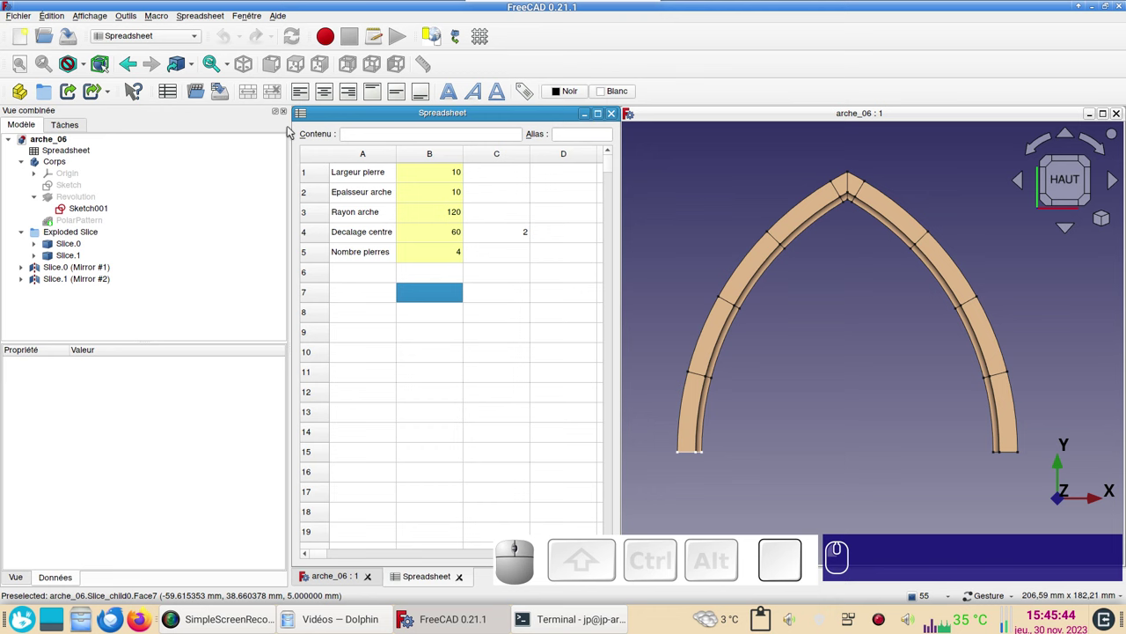
{"action": "left_click", "coordinate": [536, 96]}
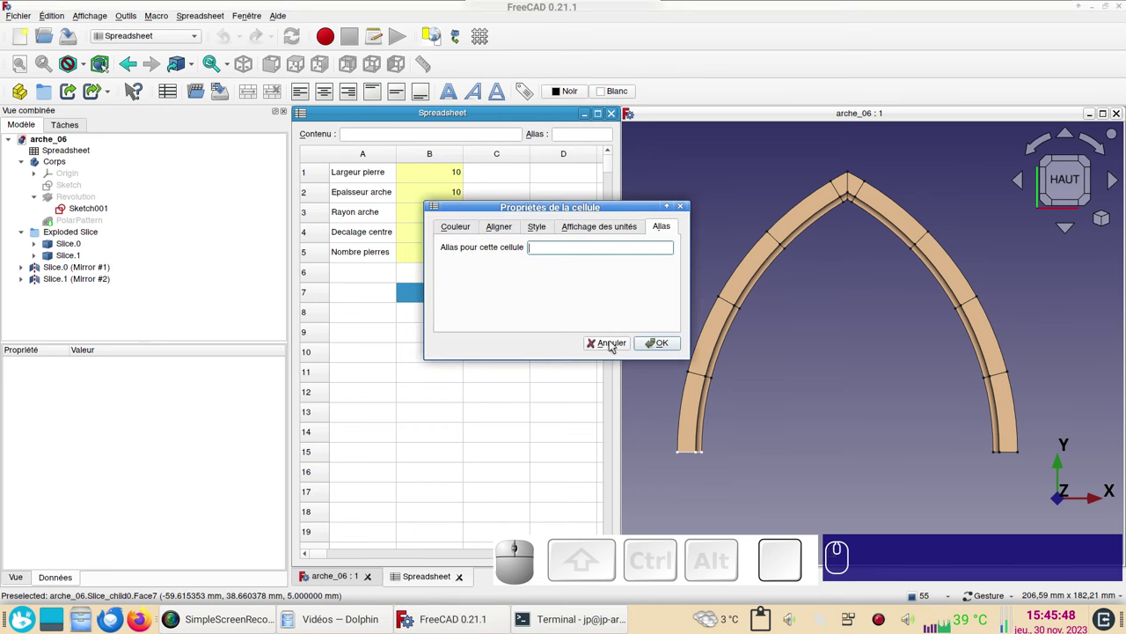
{"action": "left_click", "coordinate": [614, 343]}
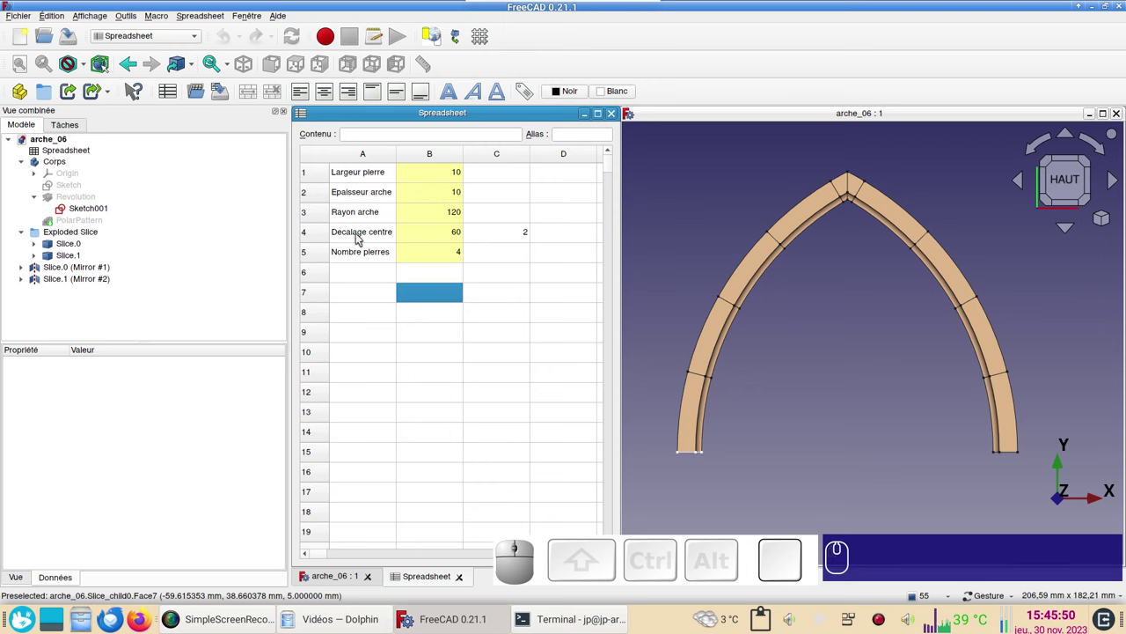
Note the radius cell's alias xxrayon, then move to the new document with a Spreadsheet.
{"action": "left_click", "coordinate": [444, 216]}
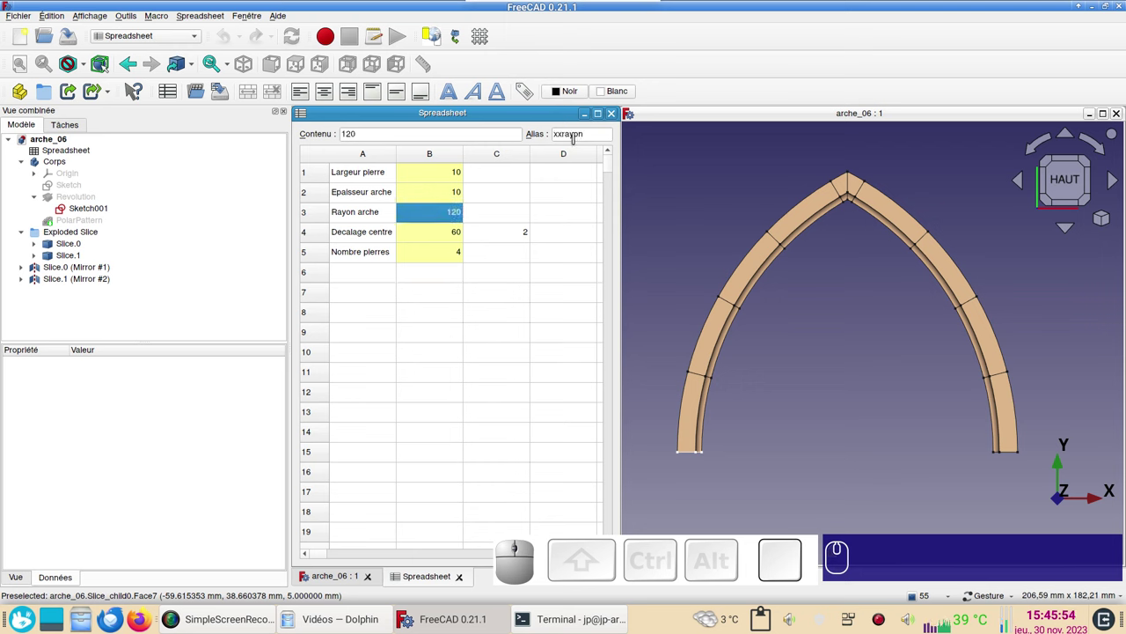
{"action": "left_click", "coordinate": [760, 447]}
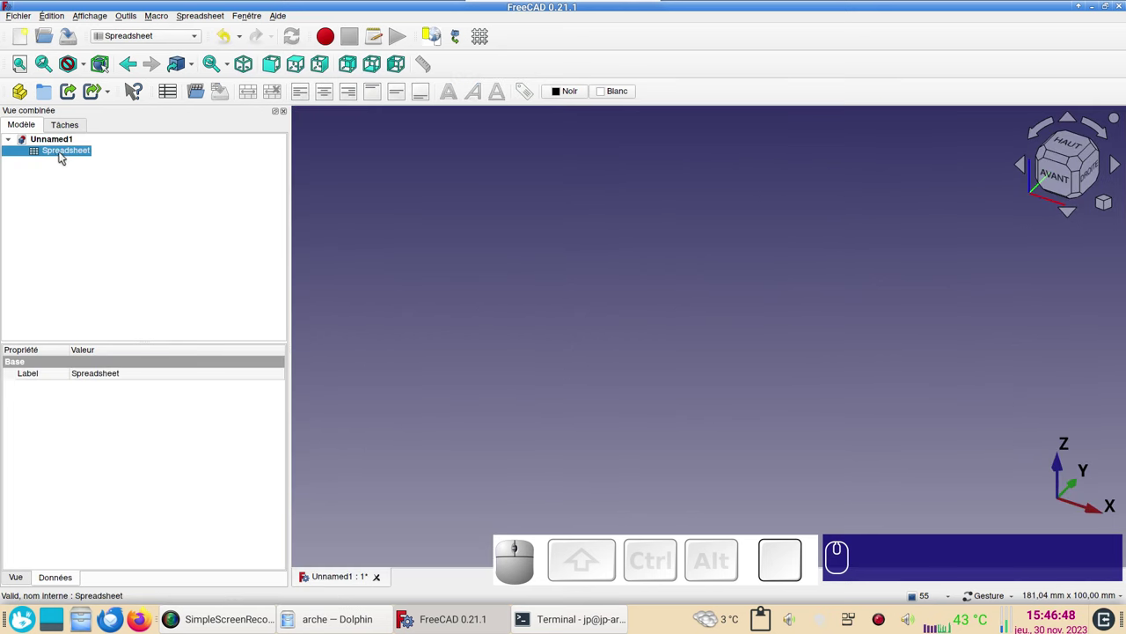
View the new document's Spreadsheet, close its tab and bring up the workbench list.
{"action": "left_click", "coordinate": [74, 173]}
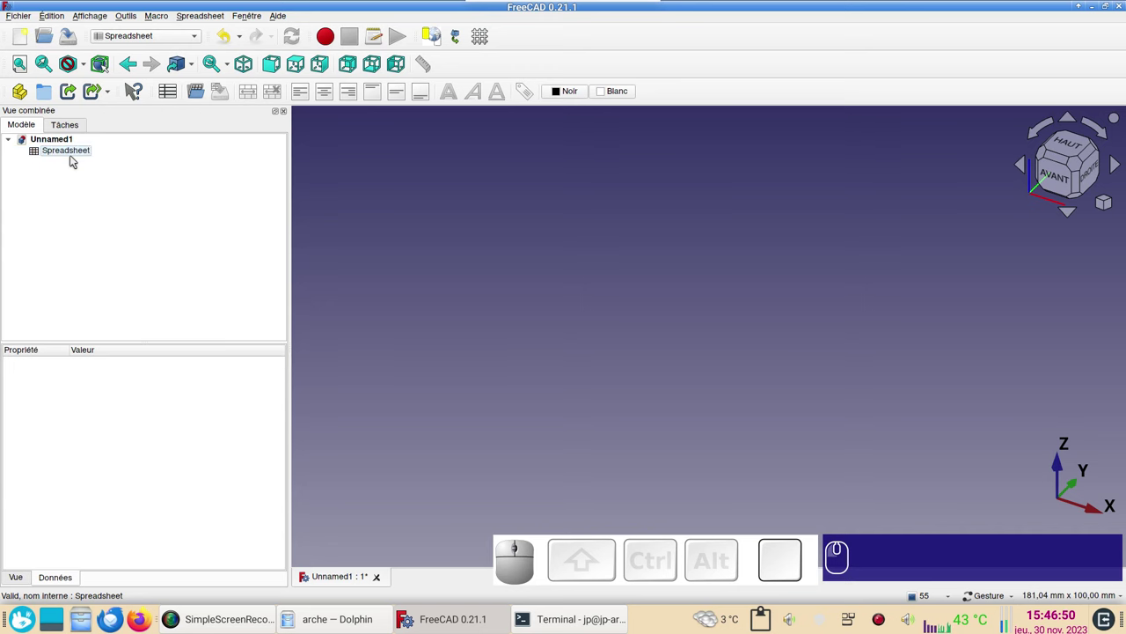
{"action": "left_click", "coordinate": [74, 154]}
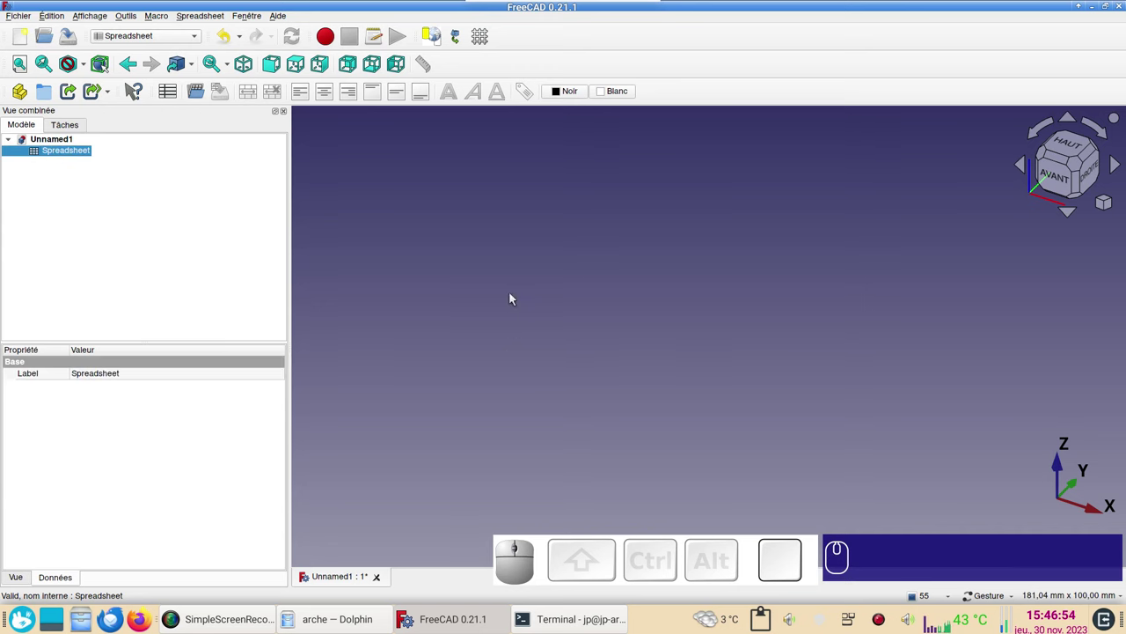
{"action": "left_click", "coordinate": [57, 154]}
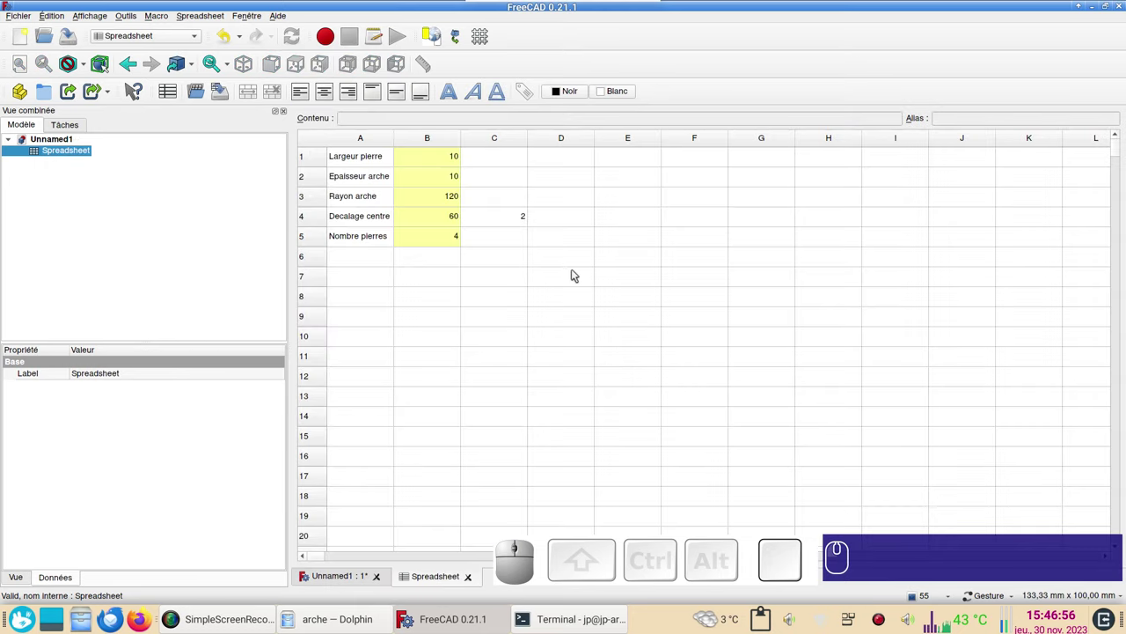
{"action": "left_click", "coordinate": [85, 190]}
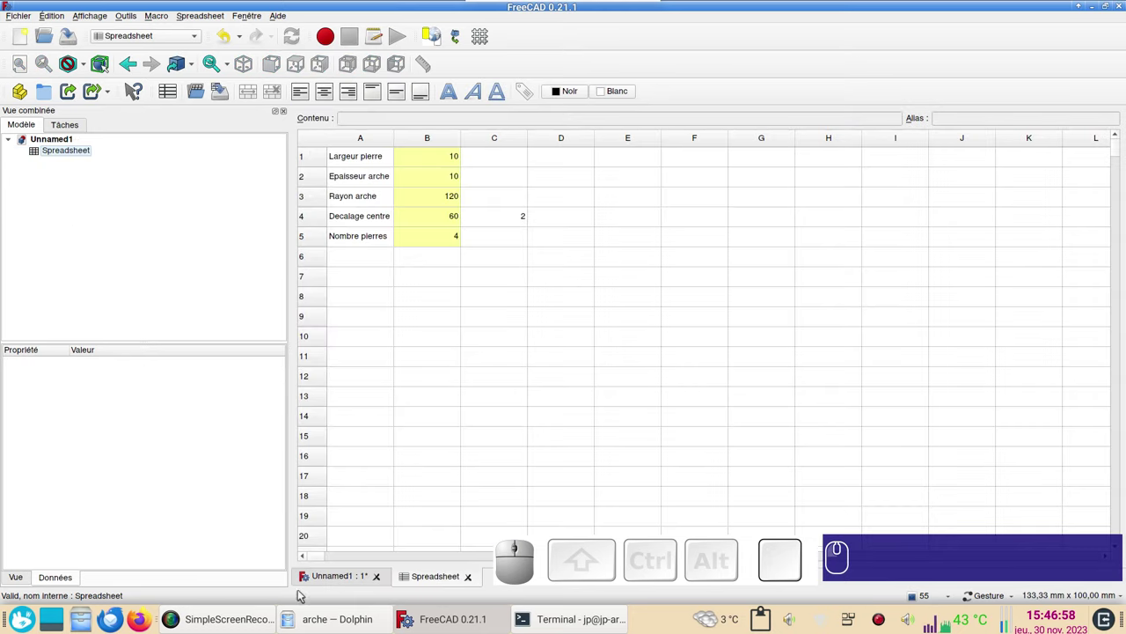
{"action": "left_click", "coordinate": [335, 583]}
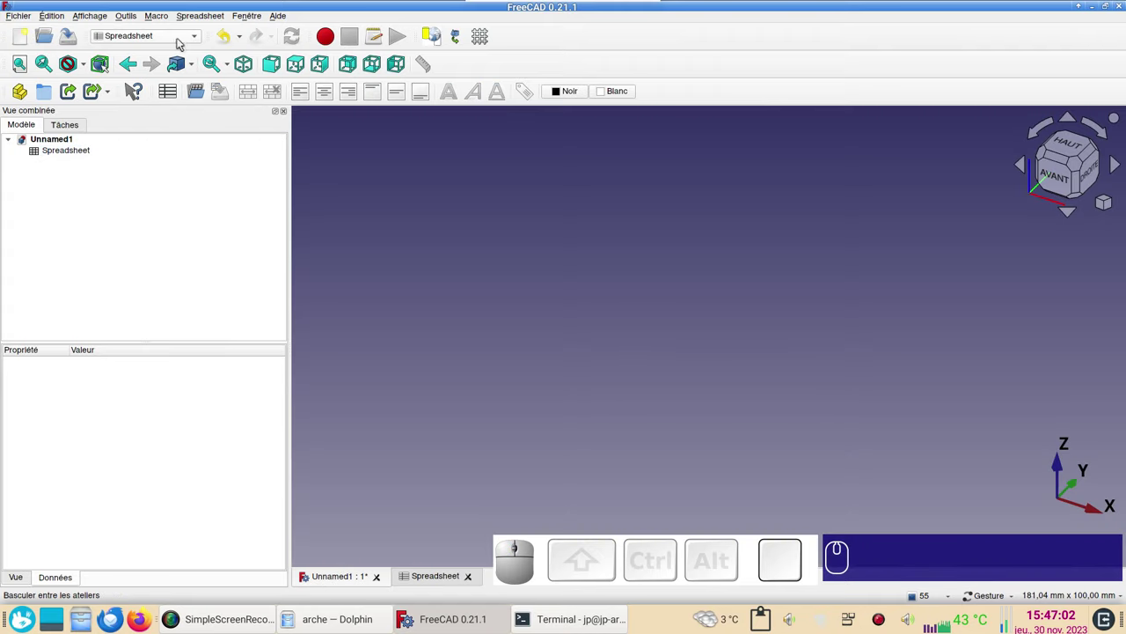
{"action": "left_click", "coordinate": [176, 36]}
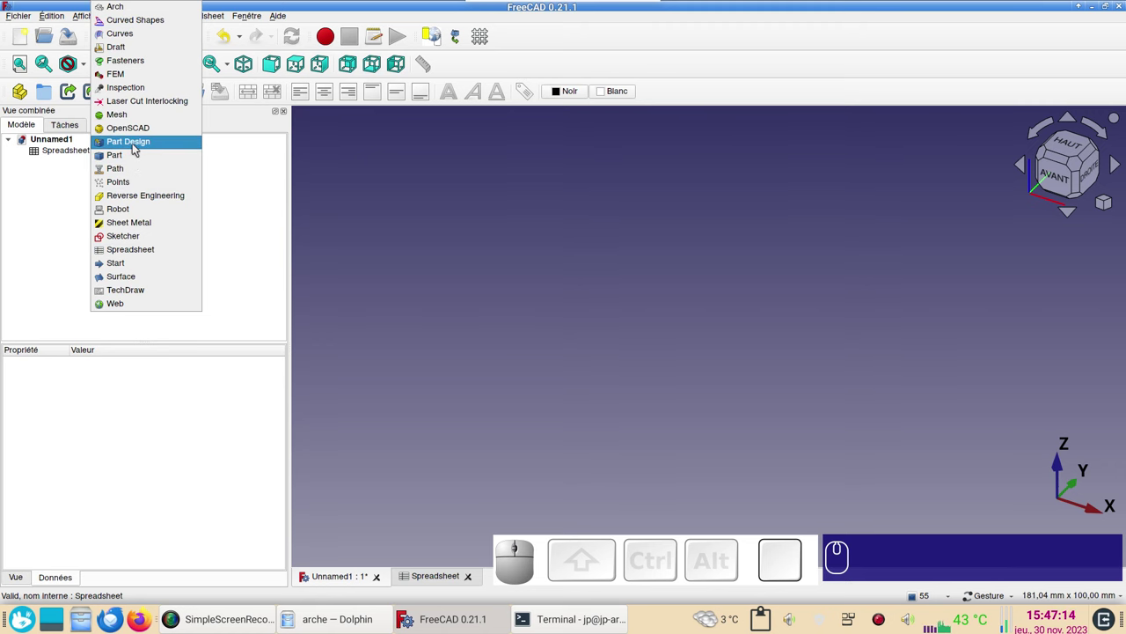
In Part Design, create a body and a new sketch on the XY plane.
{"action": "left_click", "coordinate": [138, 147]}
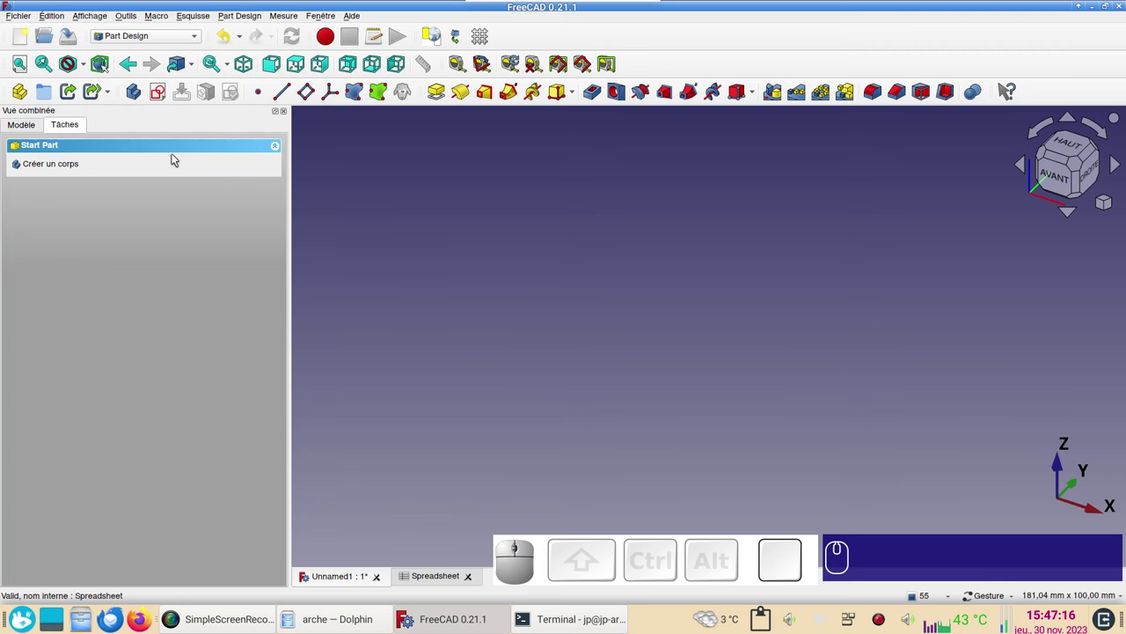
{"action": "left_click", "coordinate": [24, 129]}
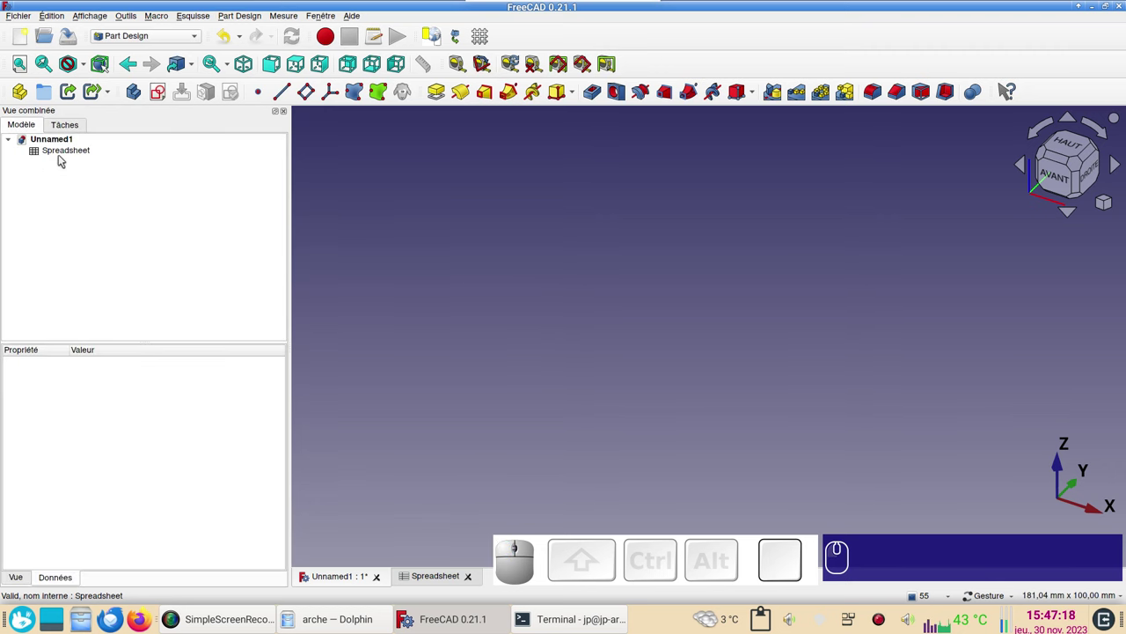
{"action": "left_click", "coordinate": [132, 97]}
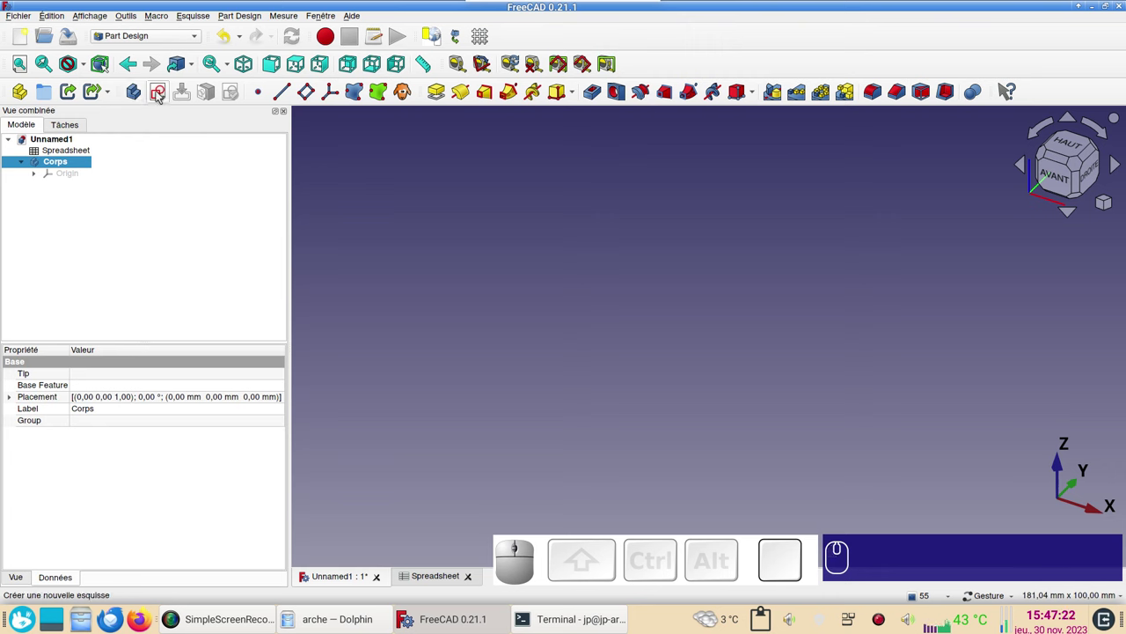
{"action": "left_click", "coordinate": [160, 95]}
{"action": "left_click", "coordinate": [90, 197]}
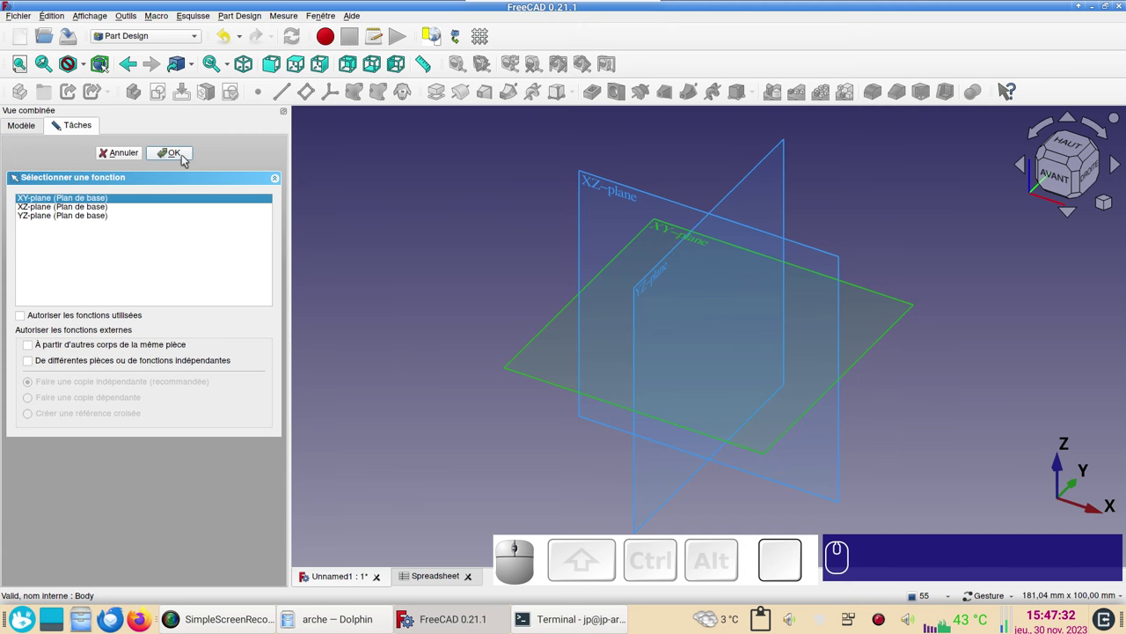
{"action": "left_click", "coordinate": [184, 157]}
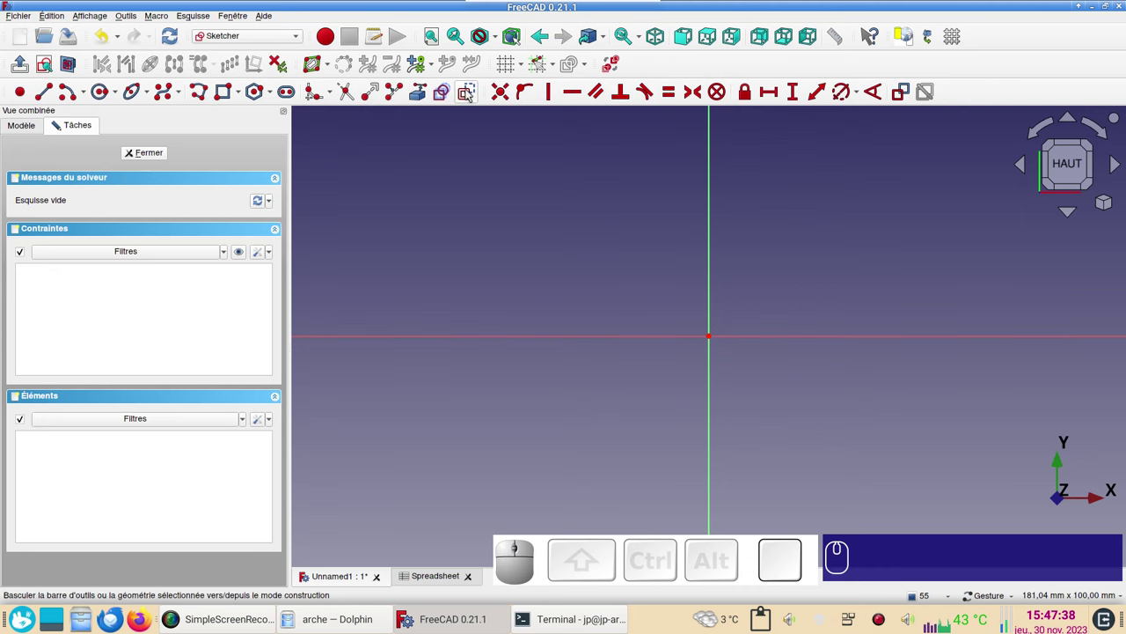
Draw two concentric arcs from the horizontal to the vertical axis and select the inner arc.
{"action": "left_click", "coordinate": [470, 92]}
{"action": "left_click", "coordinate": [470, 92]}
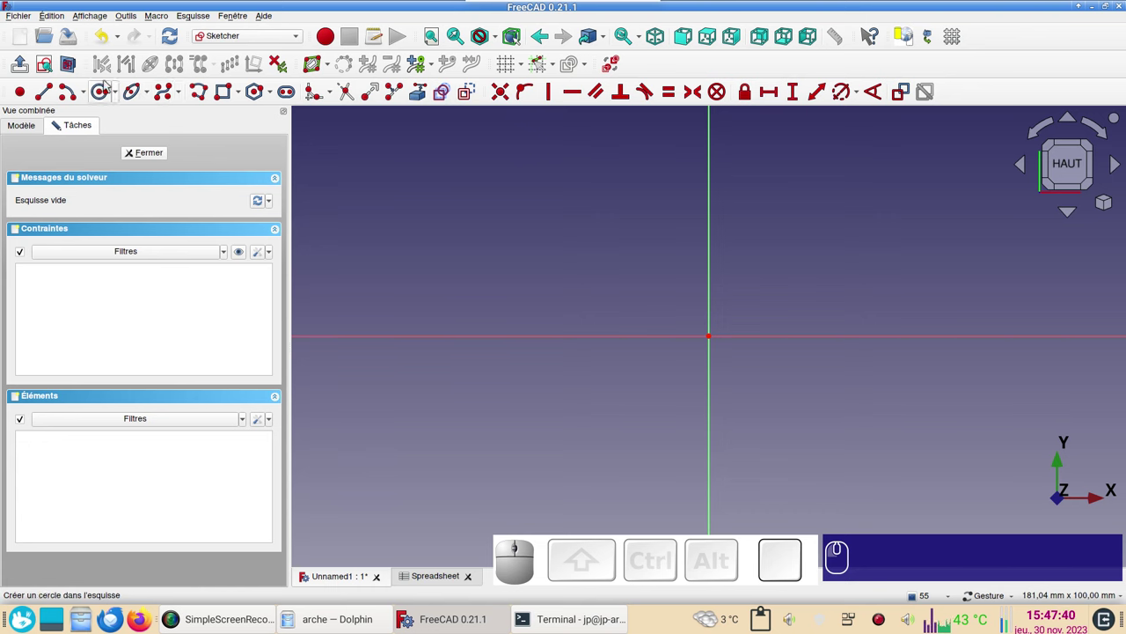
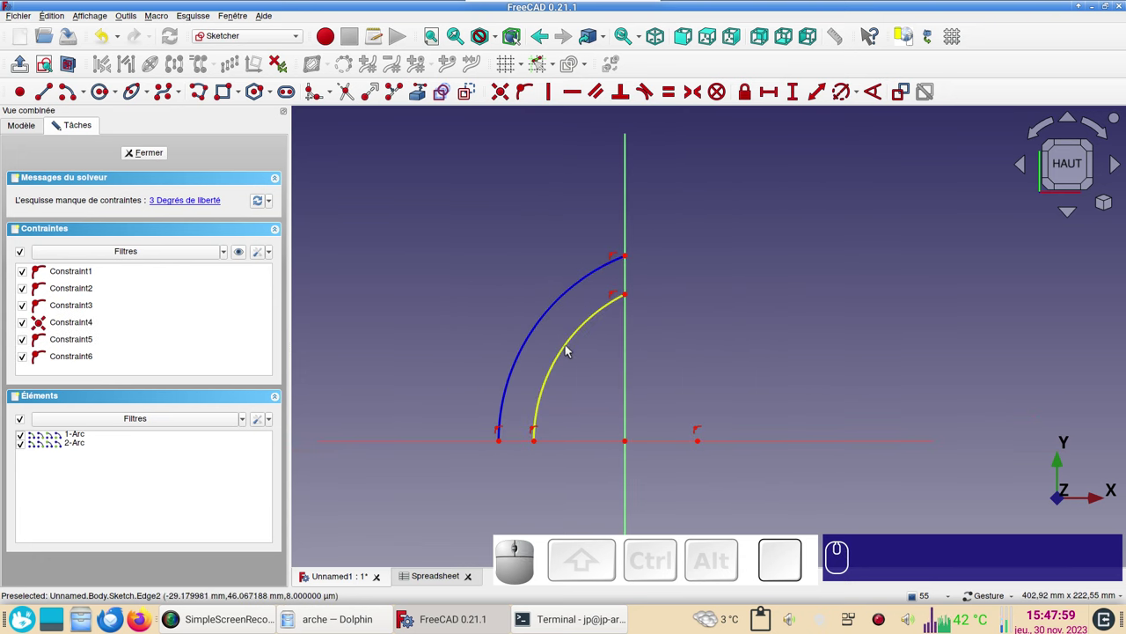
{"action": "left_click", "coordinate": [570, 348]}
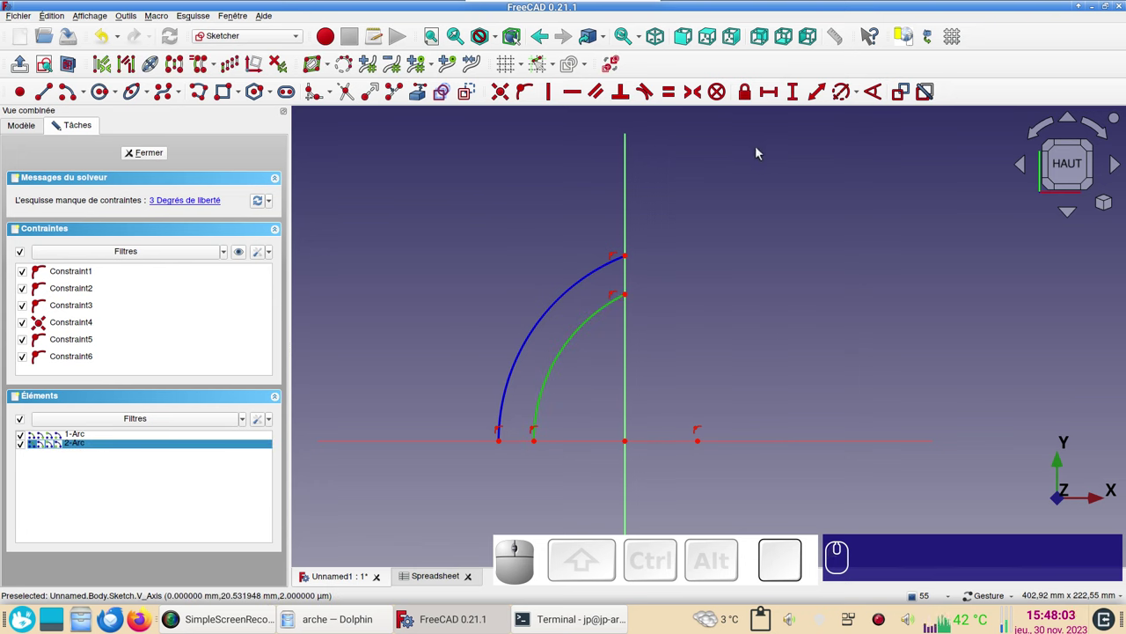
Constrain the arc radius with the expression Spreadsheet.xxrayon, giving 120 mm.
{"action": "key", "text": "r"}
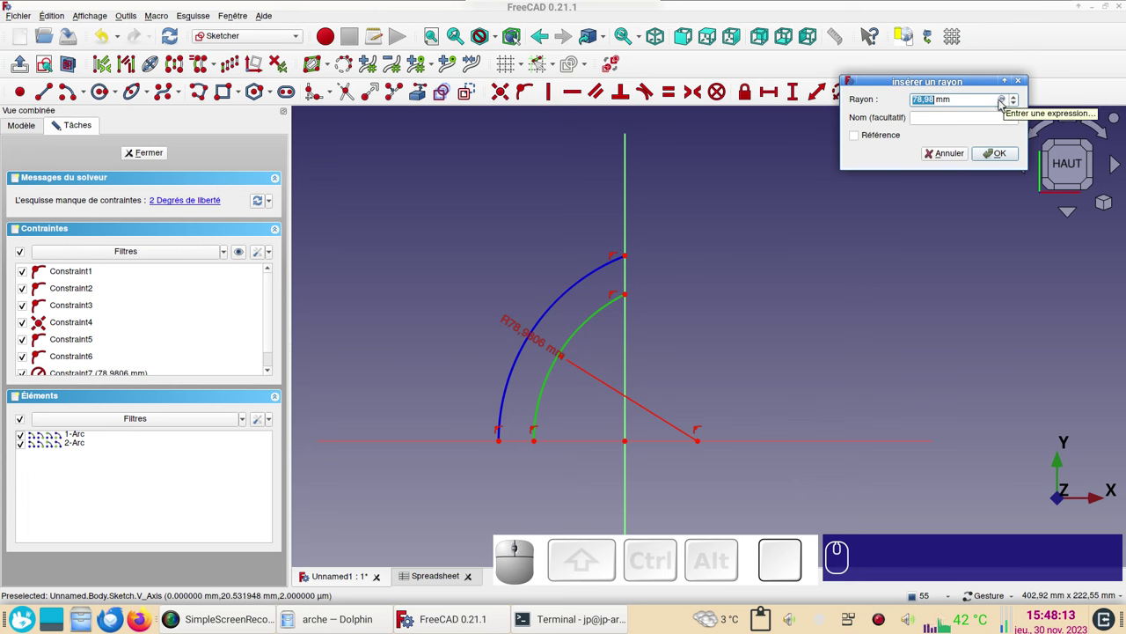
{"action": "left_click", "coordinate": [1003, 103]}
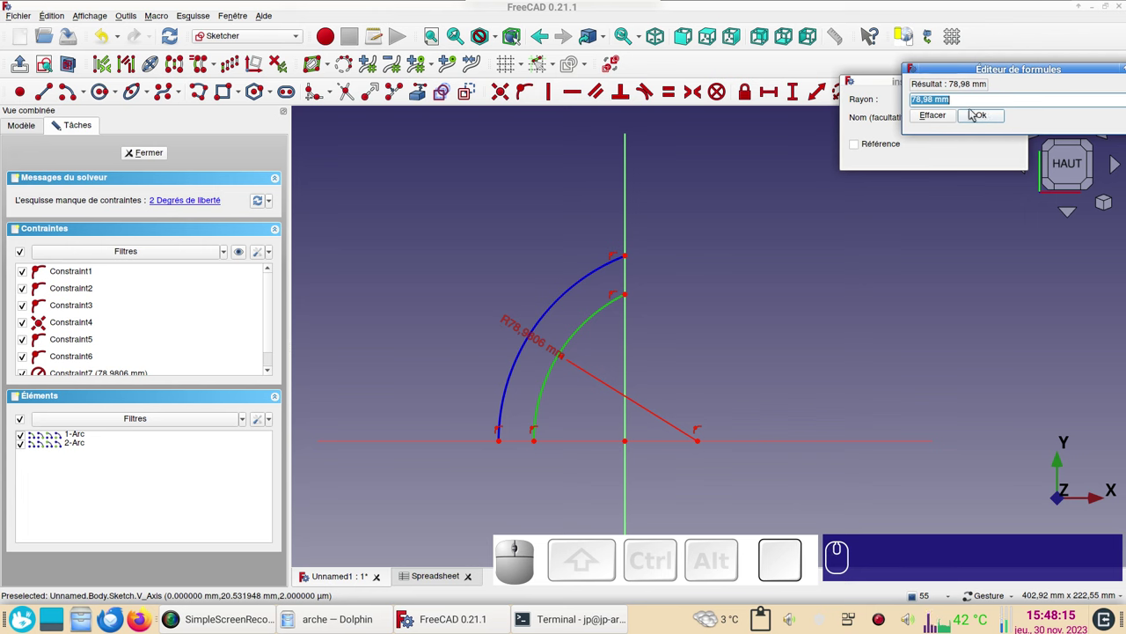
{"action": "type", "text": "s"}
{"action": "key", "text": "s"}
{"action": "type", "text": "p"}
{"action": "key", "text": "p"}
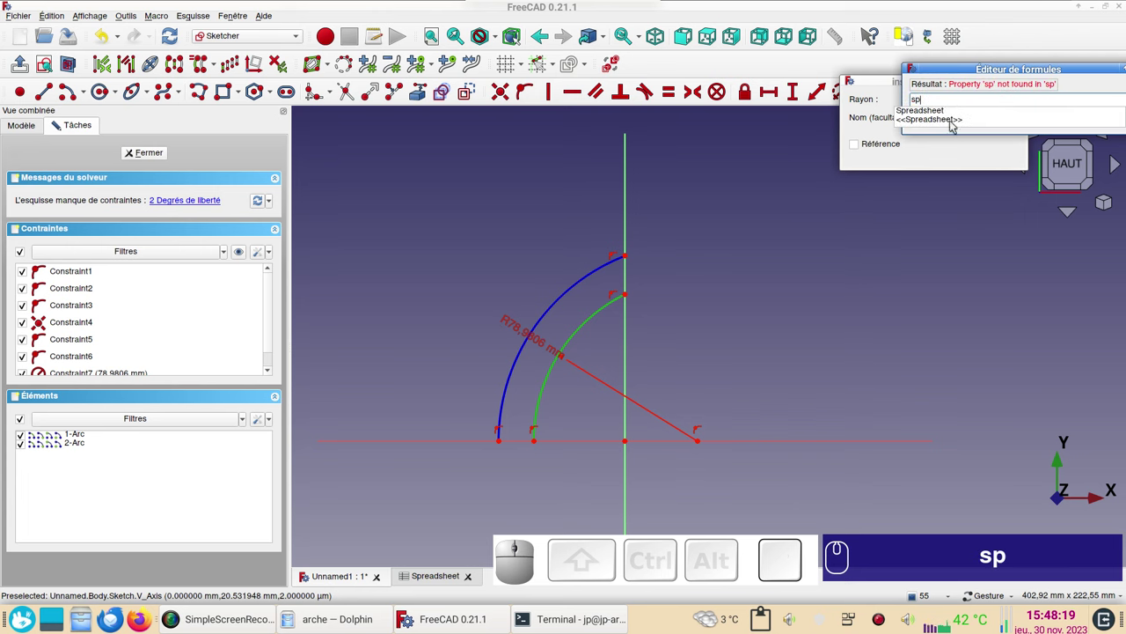
{"action": "left_click", "coordinate": [948, 116]}
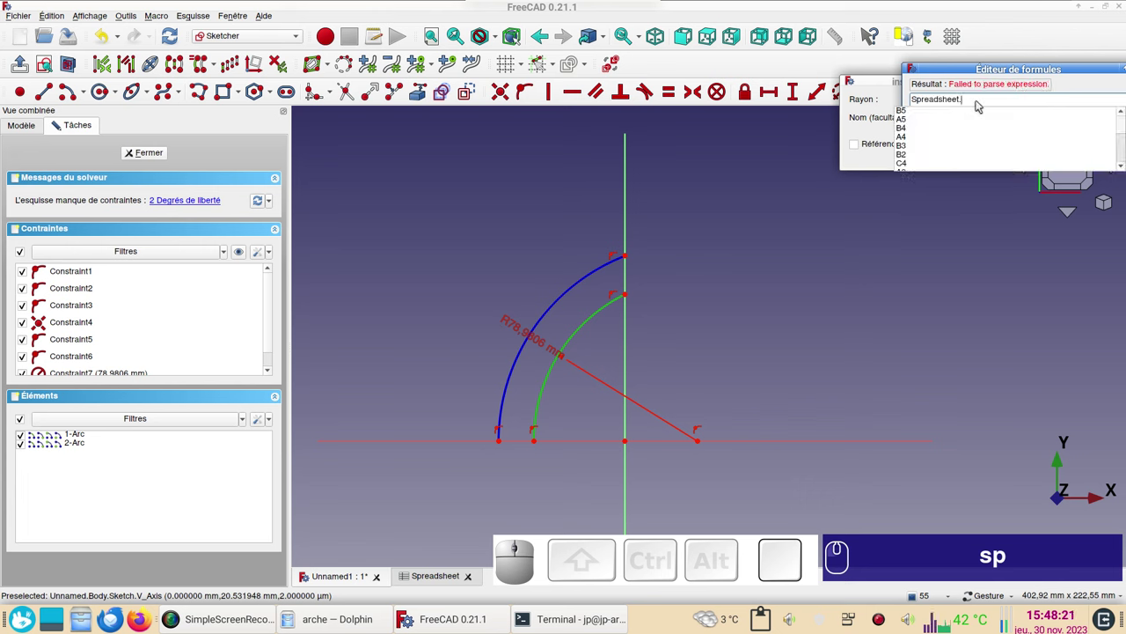
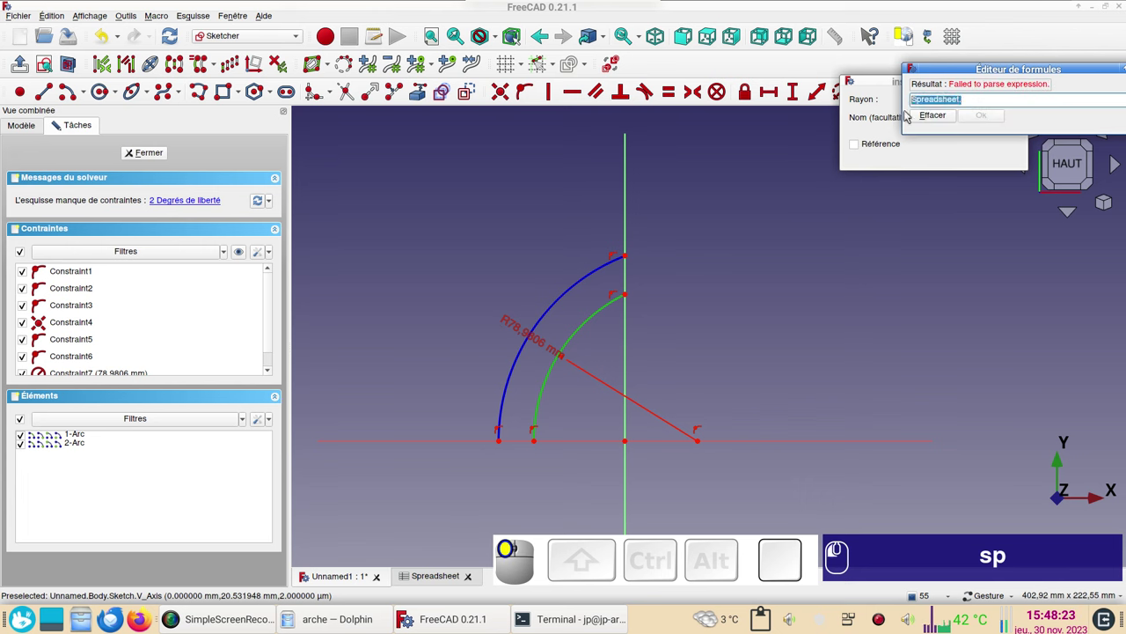
{"action": "key", "text": "ctrl+c"}
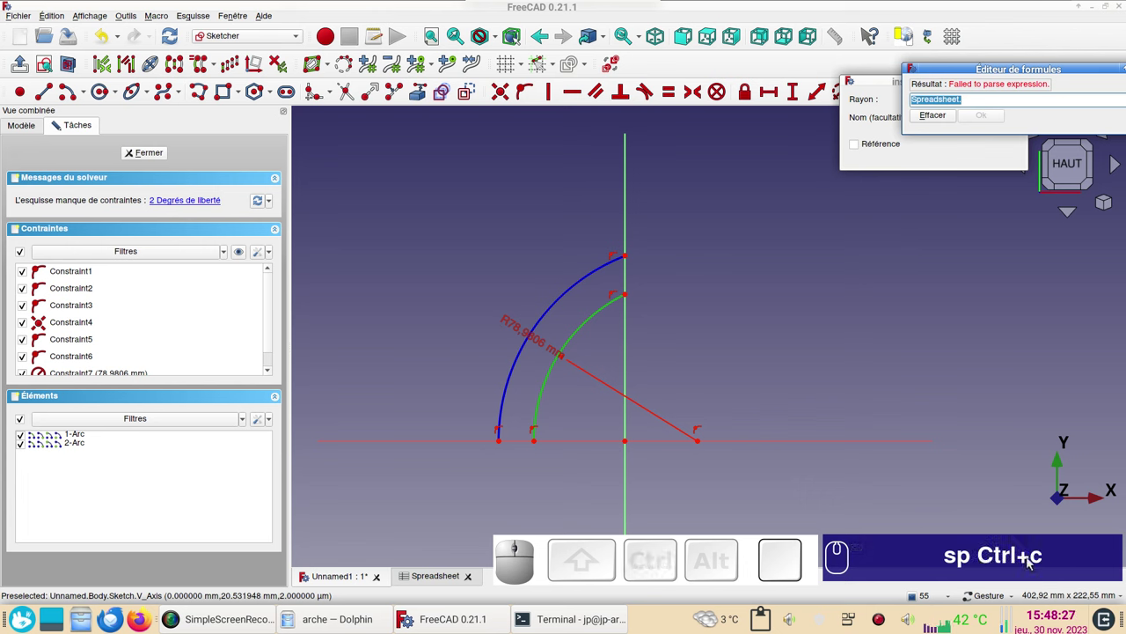
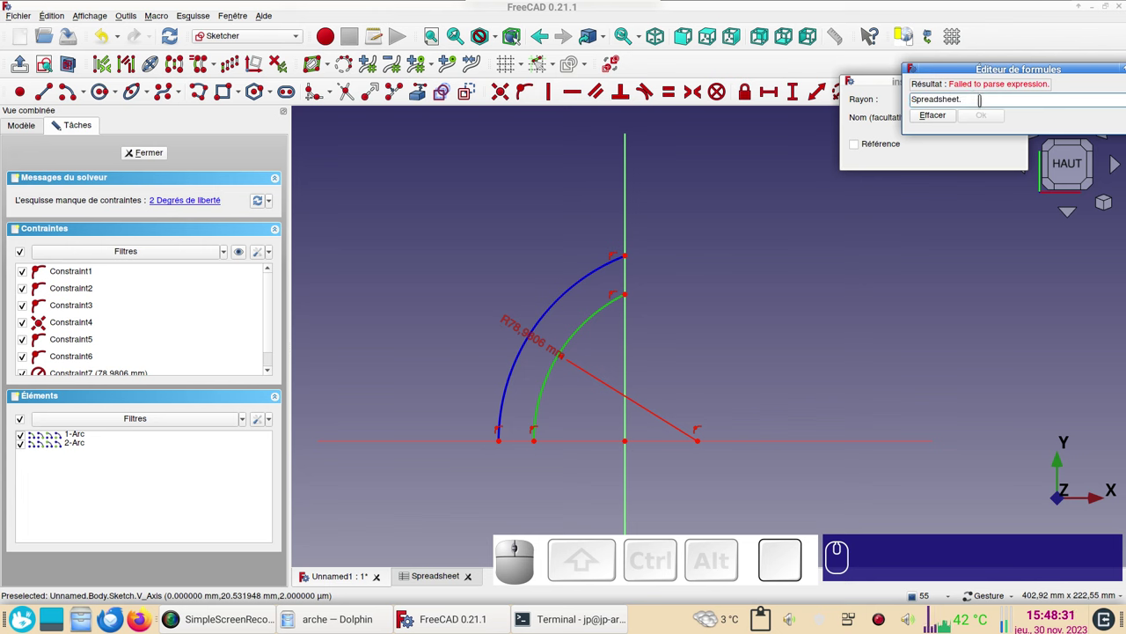
{"action": "key", "text": "x"}
{"action": "type", "text": "x"}
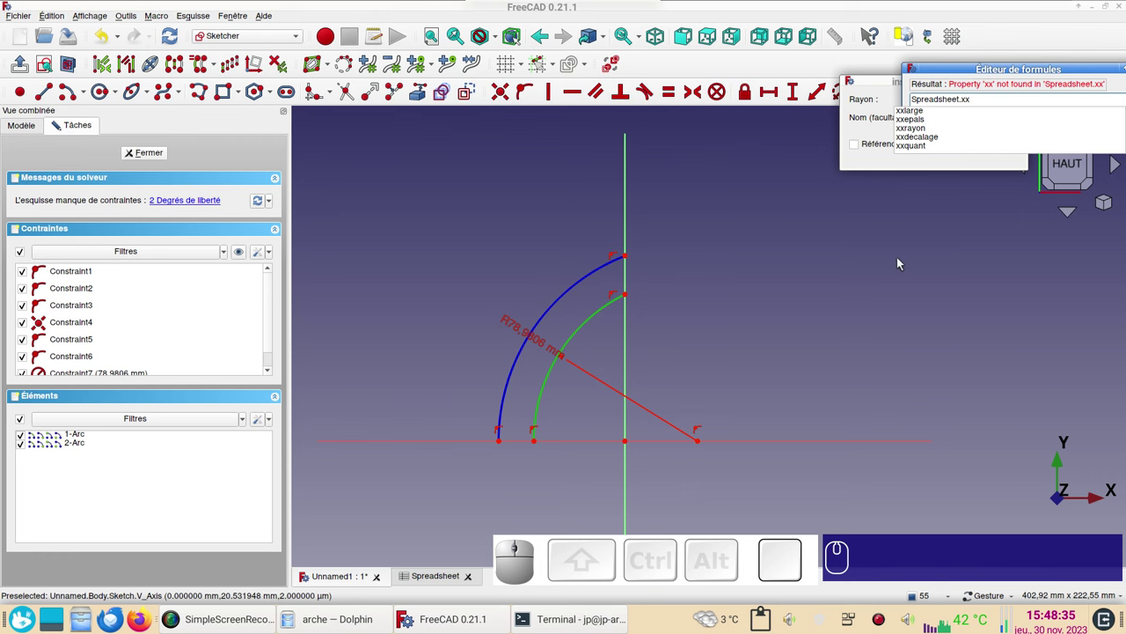
{"action": "left_click", "coordinate": [922, 133]}
{"action": "left_click", "coordinate": [997, 121]}
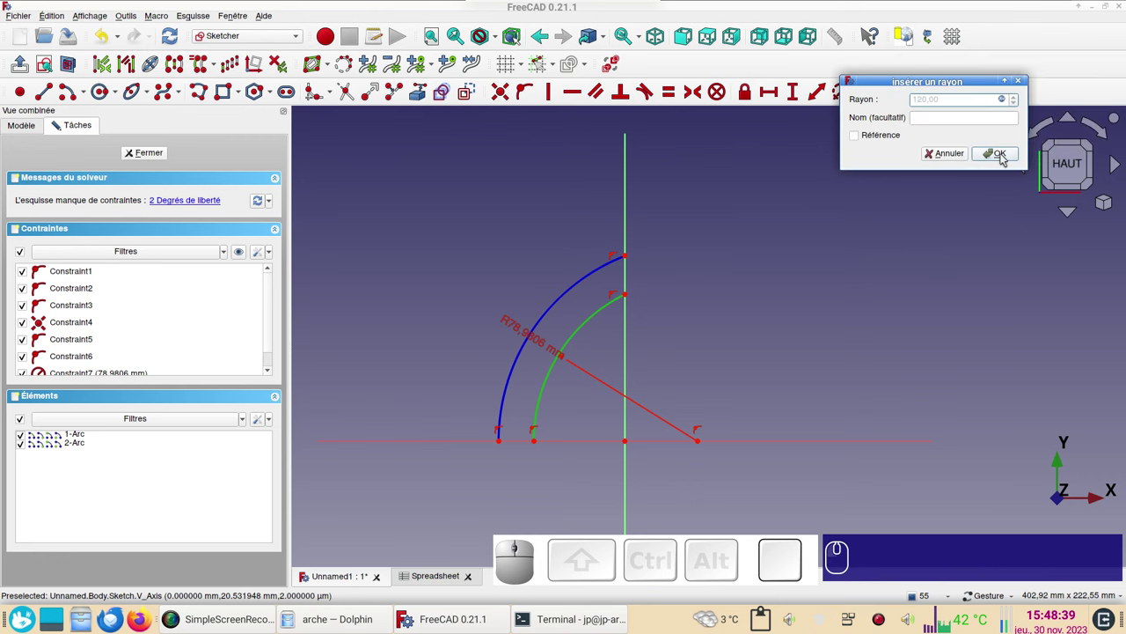
{"action": "left_click", "coordinate": [1007, 158]}
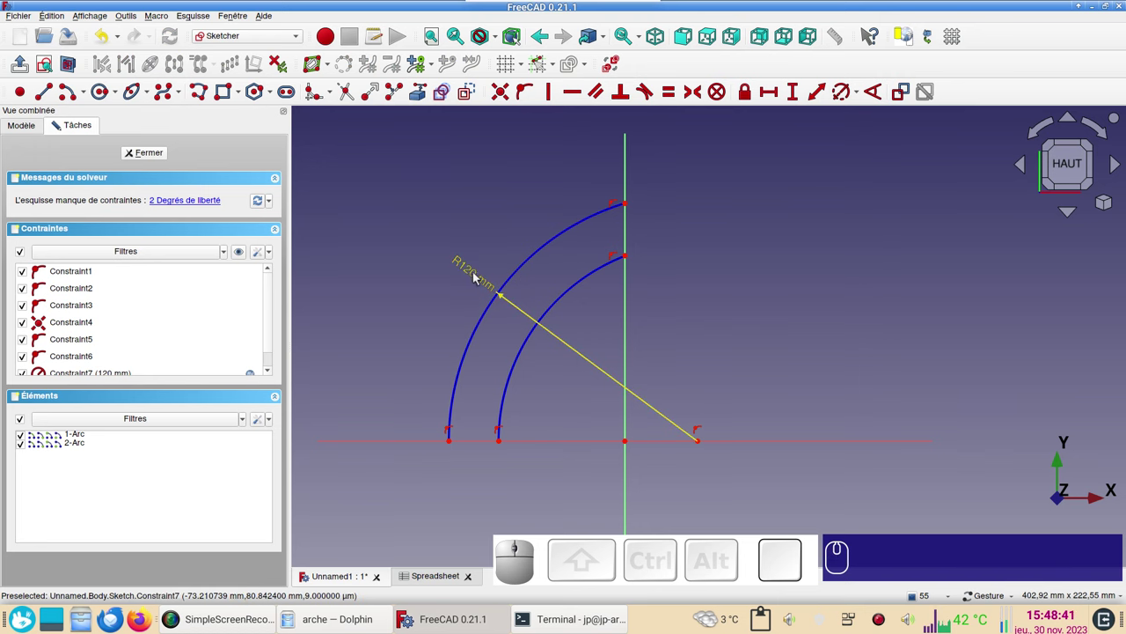
Tidy the radius label and start a horizontal distance between the two arc base endpoints.
{"action": "left_click_drag", "start_coordinate": [479, 276], "coordinate": [555, 401]}
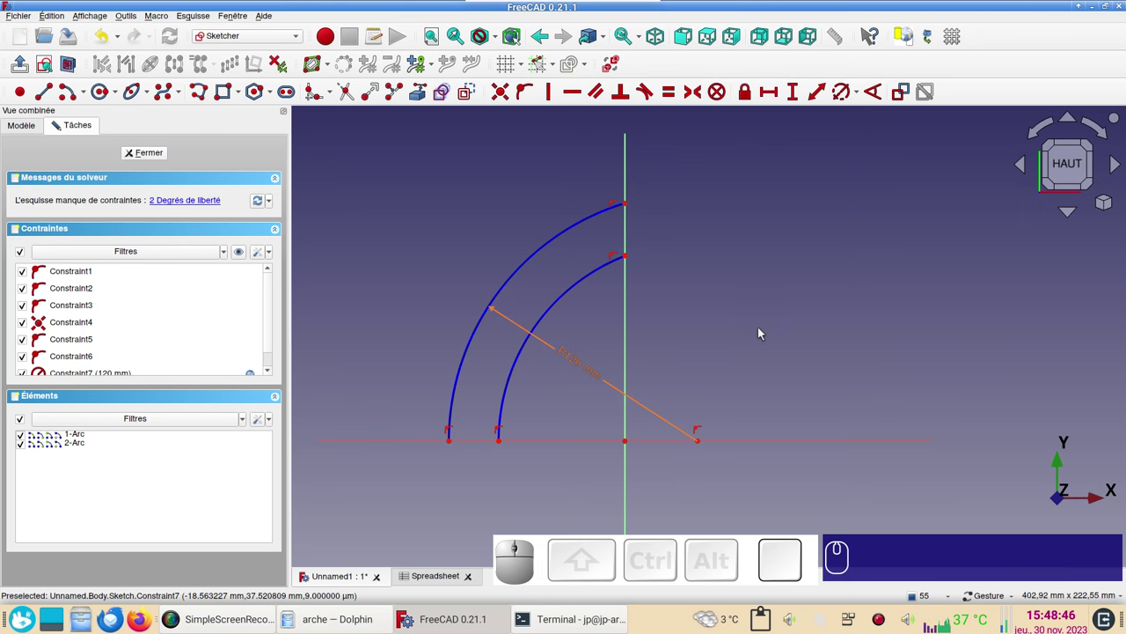
{"action": "left_click_drag", "start_coordinate": [555, 309], "coordinate": [460, 407]}
{"action": "left_click", "coordinate": [454, 443]}
{"action": "left_click", "coordinate": [410, 443]}
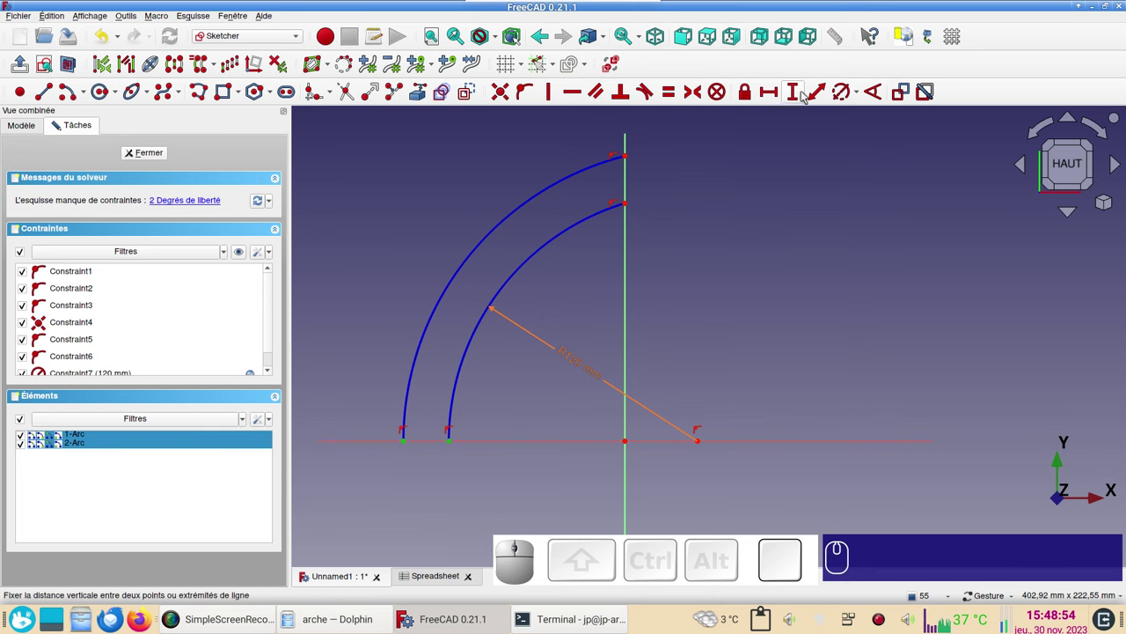
{"action": "left_click", "coordinate": [772, 98]}
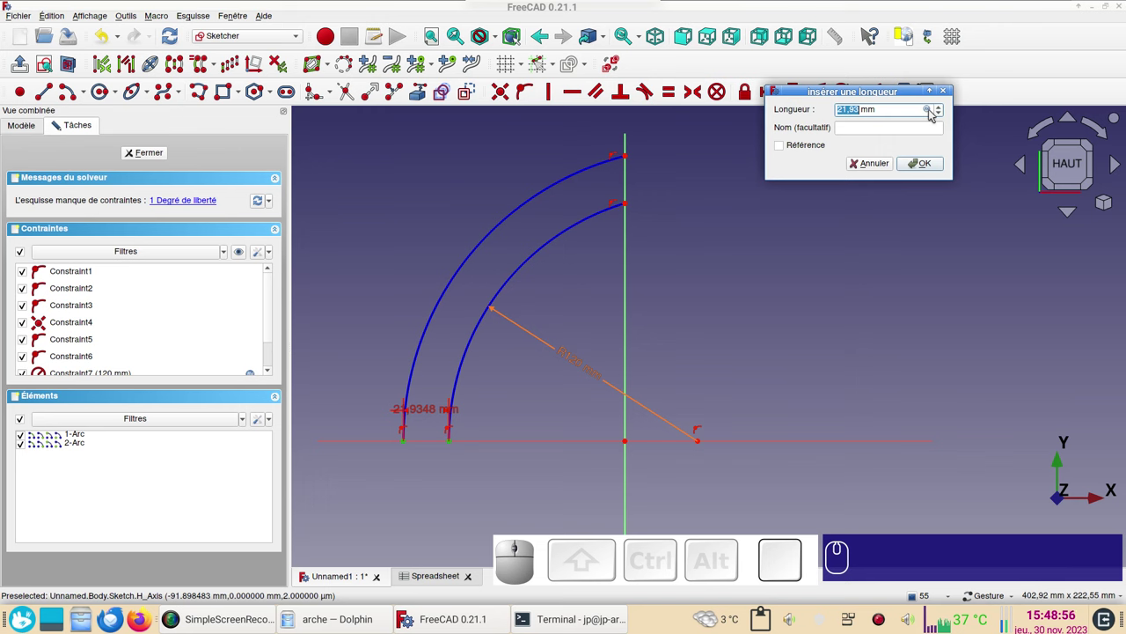
{"action": "left_click", "coordinate": [934, 111]}
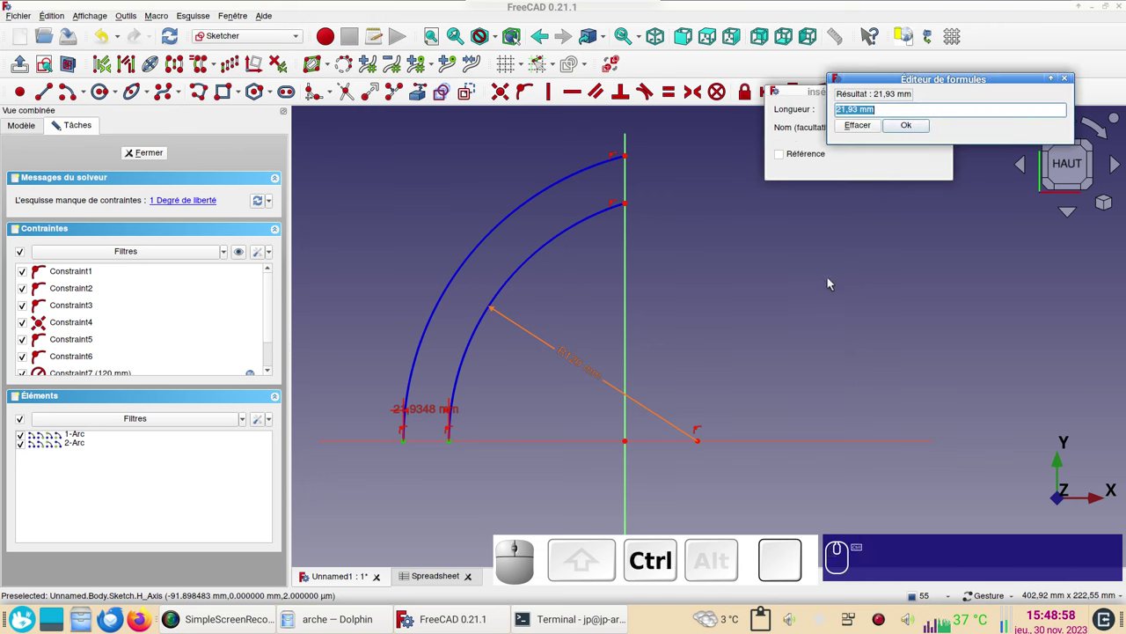
Bind that distance to Spreadsheet.xxlarge for a 10 mm gap and place its label below the arcs.
{"action": "key", "text": "ctrl+v"}
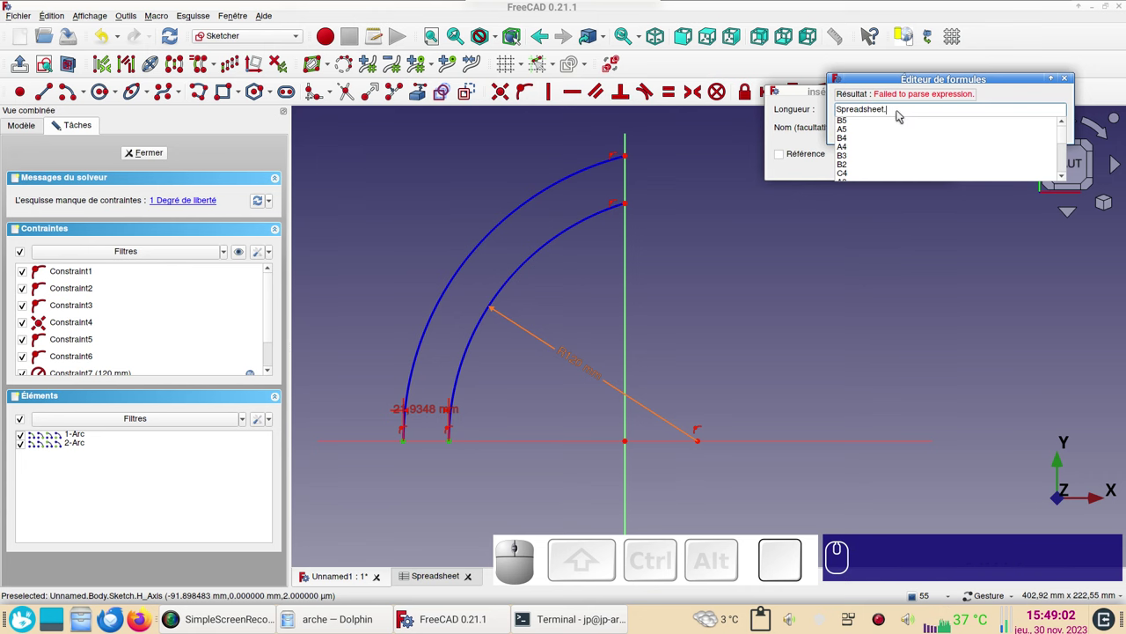
{"action": "key", "text": "x"}
{"action": "type", "text": "xx"}
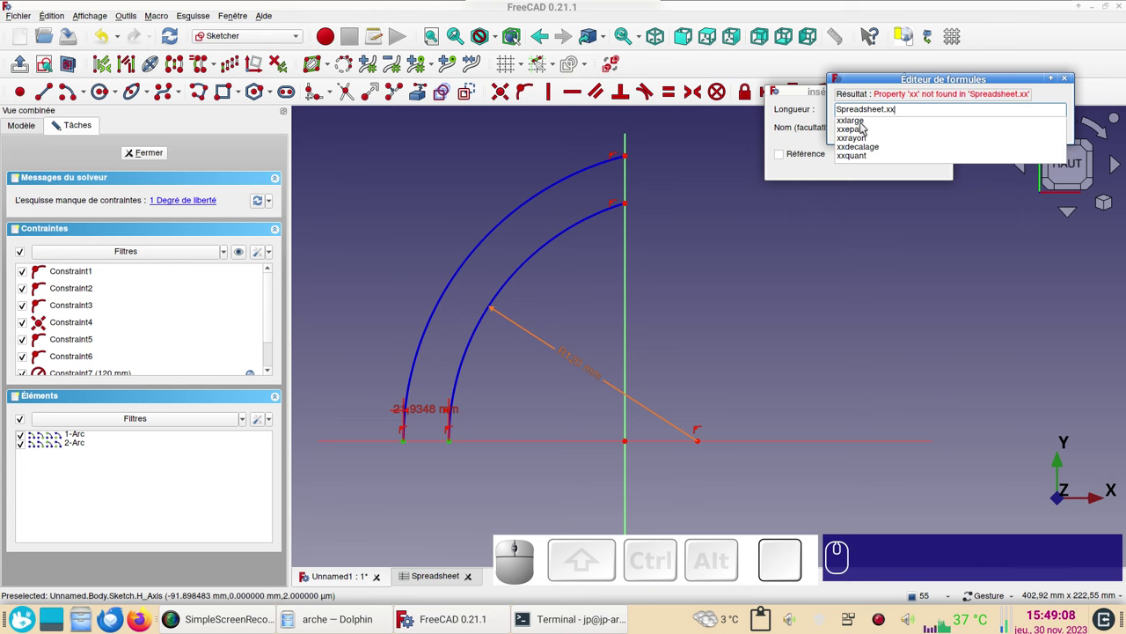
{"action": "left_click", "coordinate": [864, 125]}
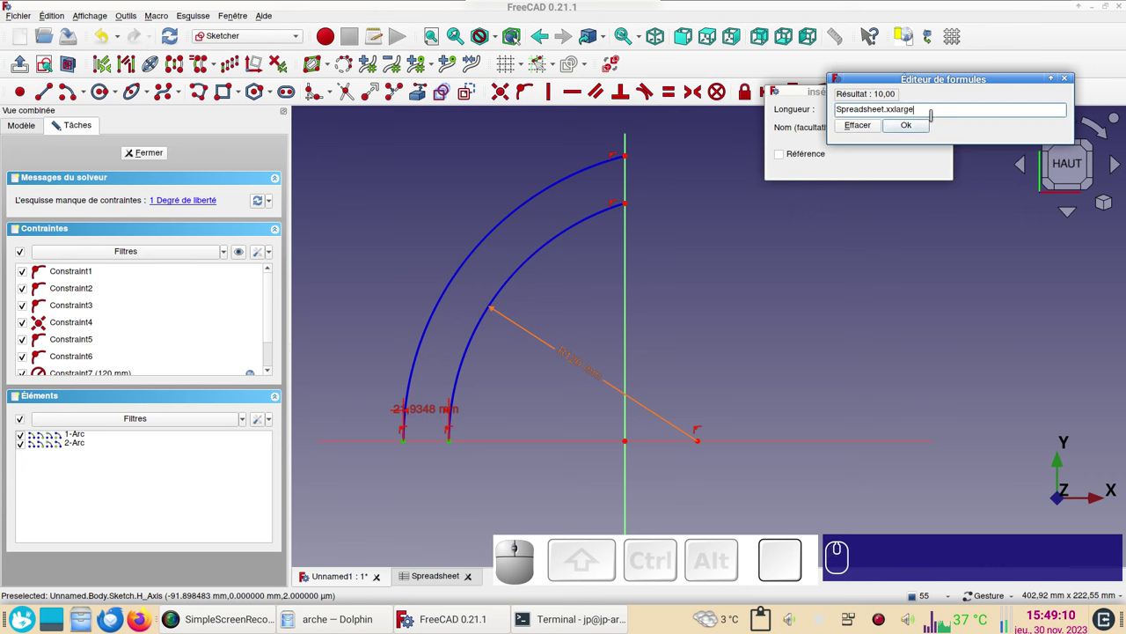
{"action": "left_click", "coordinate": [924, 124]}
{"action": "left_click", "coordinate": [929, 168]}
{"action": "left_click_drag", "start_coordinate": [445, 414], "coordinate": [412, 523]}
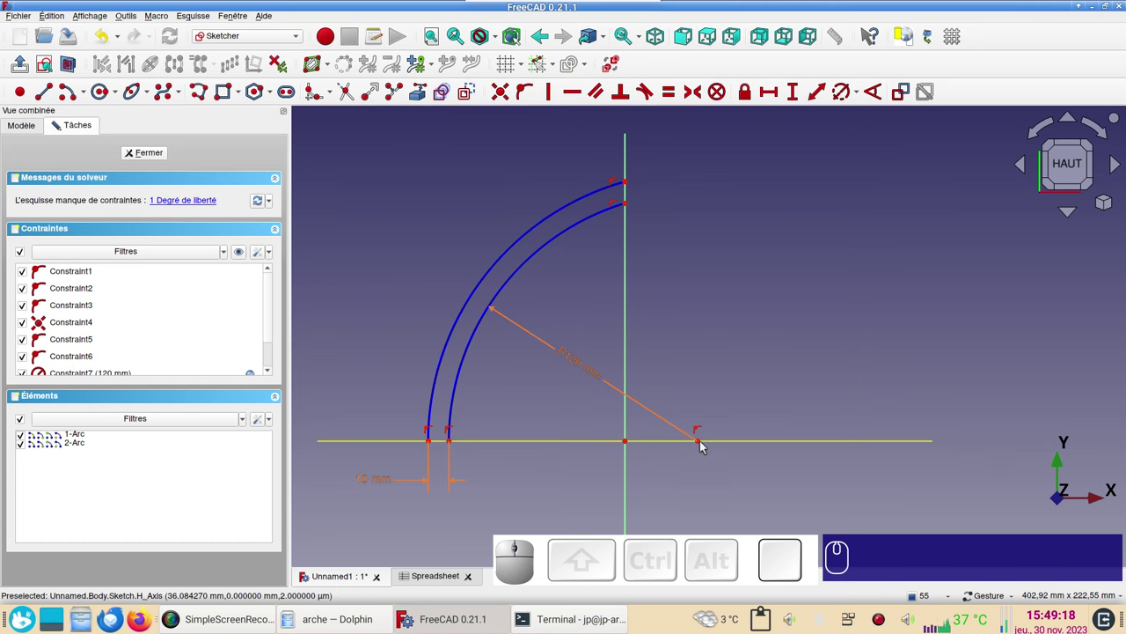
Start a horizontal distance (L) between the inner arc foot and the vertical axis.
{"action": "left_click_drag", "start_coordinate": [705, 444], "coordinate": [661, 459]}
{"action": "left_click", "coordinate": [632, 442]}
{"action": "left_click", "coordinate": [491, 444]}
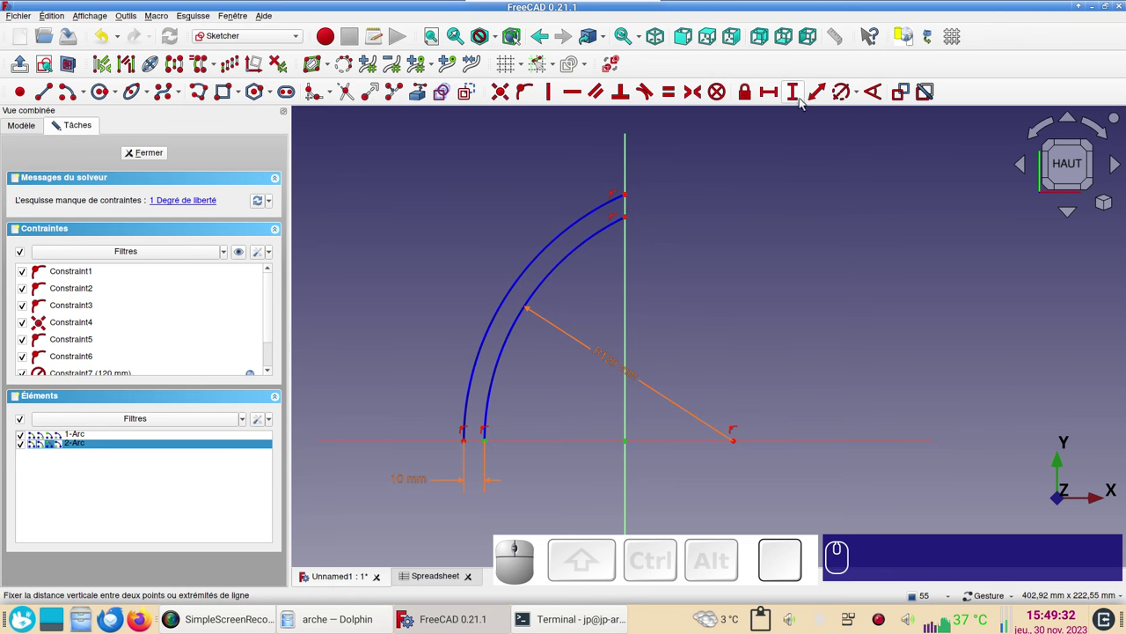
{"action": "type", "text": "l"}
{"action": "left_click", "coordinate": [933, 106]}
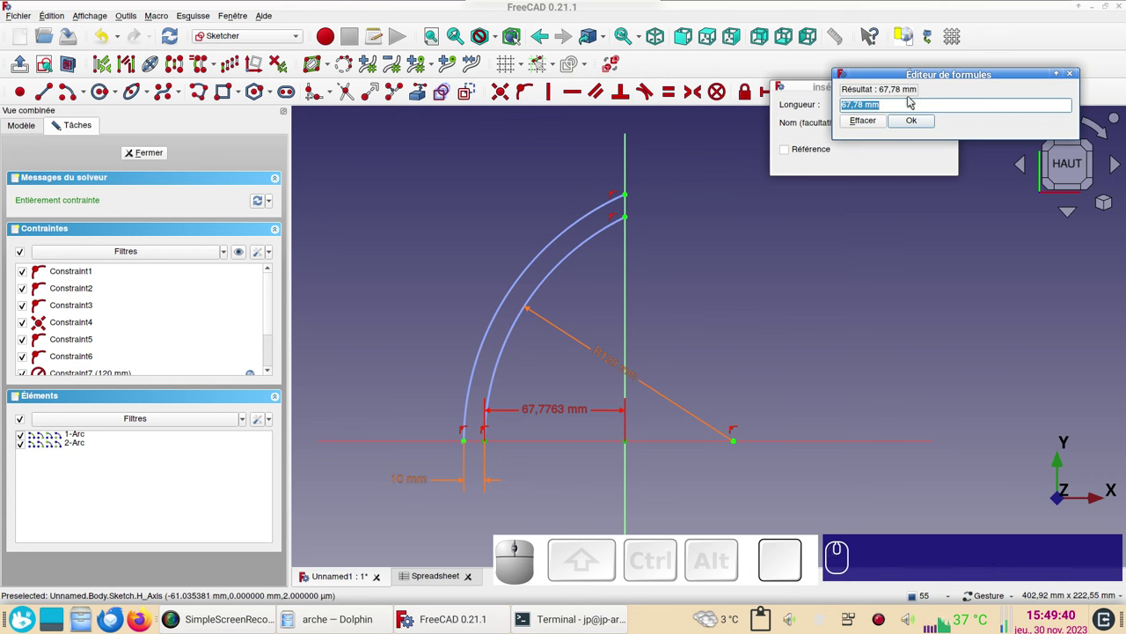
Bind it to Spreadsheet.xxdecalage so the inner arc foot sits 60 mm from the axis.
{"action": "left_click_drag", "start_coordinate": [916, 78], "coordinate": [802, 312]}
{"action": "key", "text": "ctrl+v"}
{"action": "key", "text": "x"}
{"action": "left_click", "coordinate": [800, 253]}
{"action": "left_click", "coordinate": [850, 232]}
{"action": "left_click", "coordinate": [938, 160]}
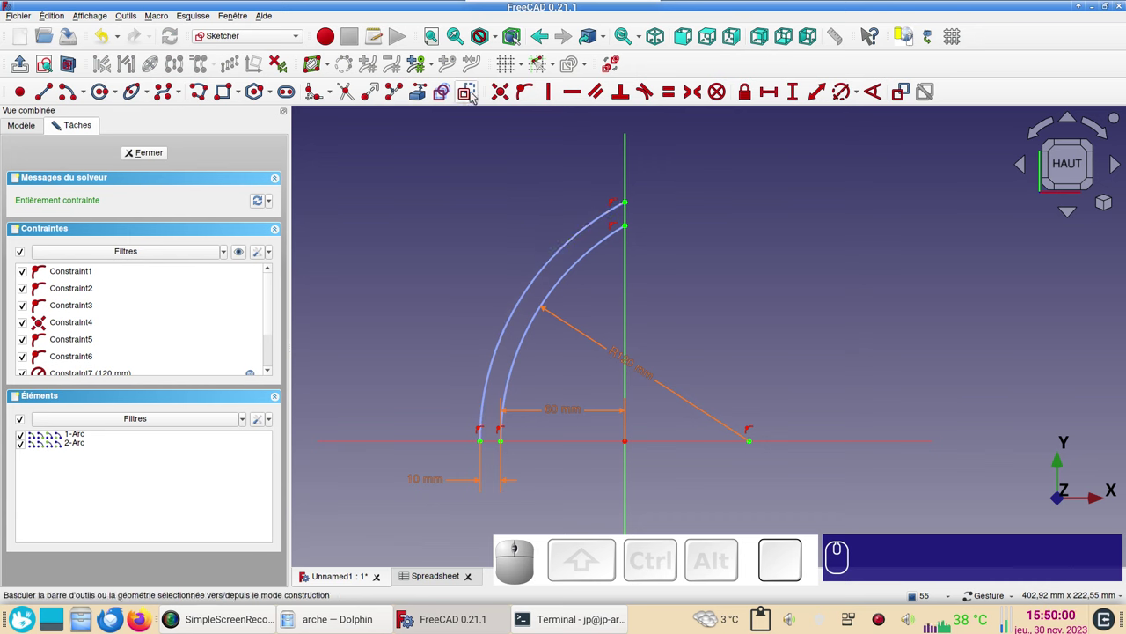
Draw a short line segment joining the two arcs near their top.
{"action": "left_click", "coordinate": [477, 93]}
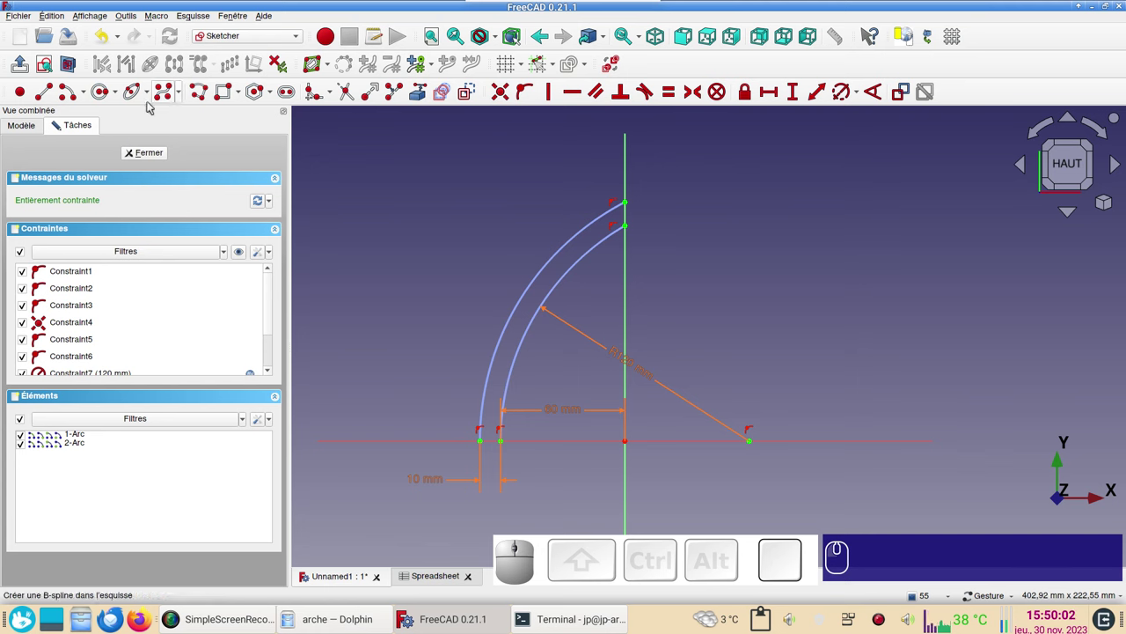
{"action": "left_click", "coordinate": [49, 95]}
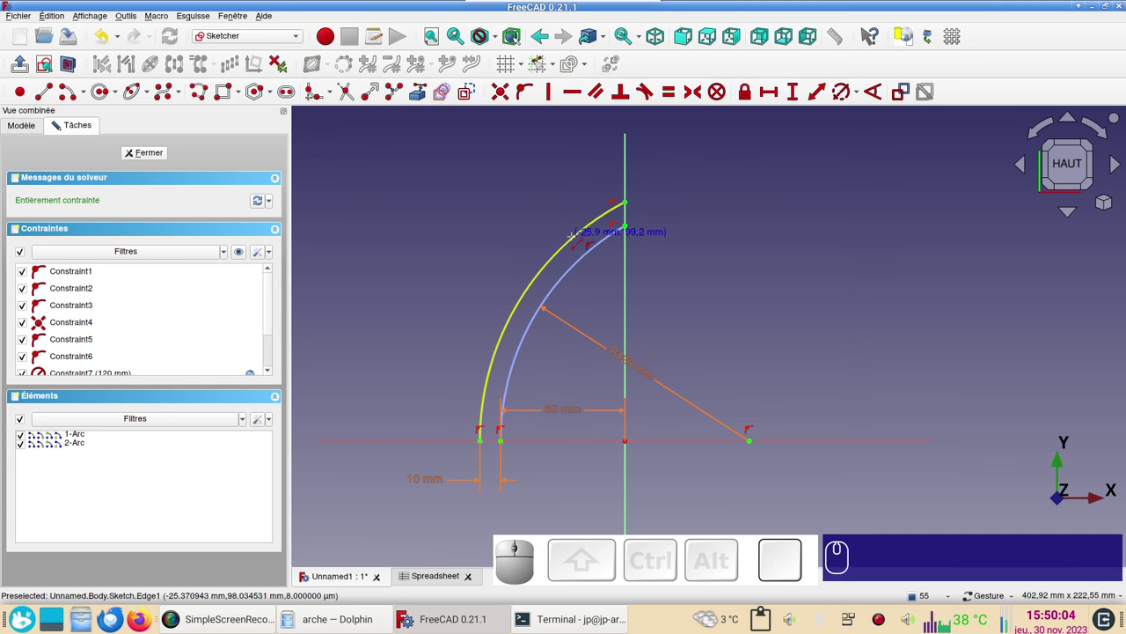
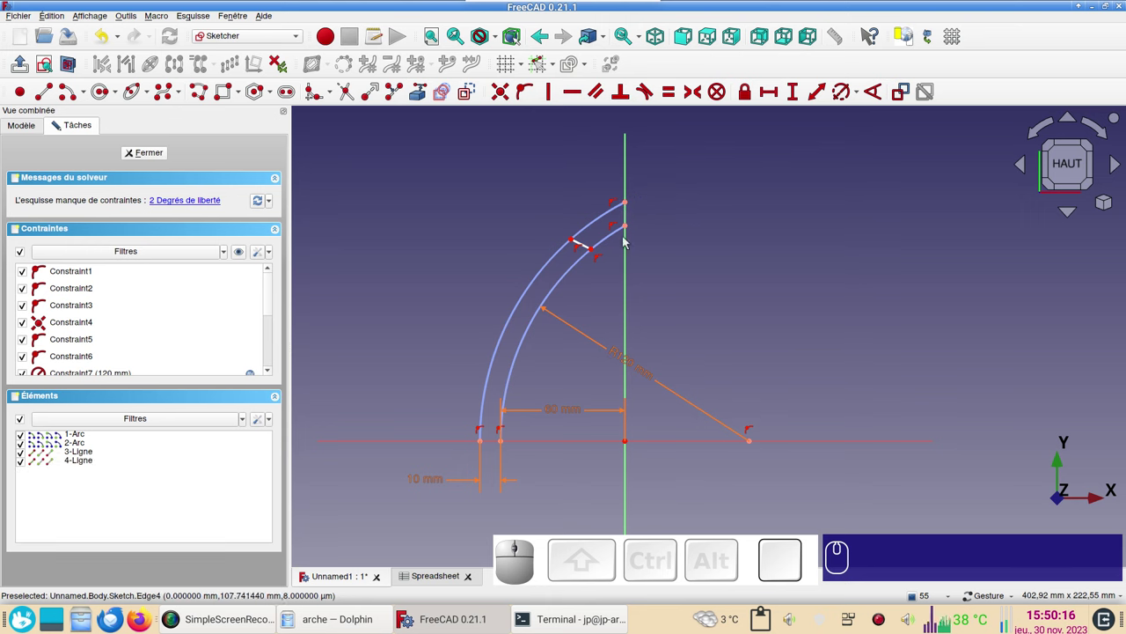
{"action": "scroll", "scroll_direction": "up", "scroll_amount": 3}
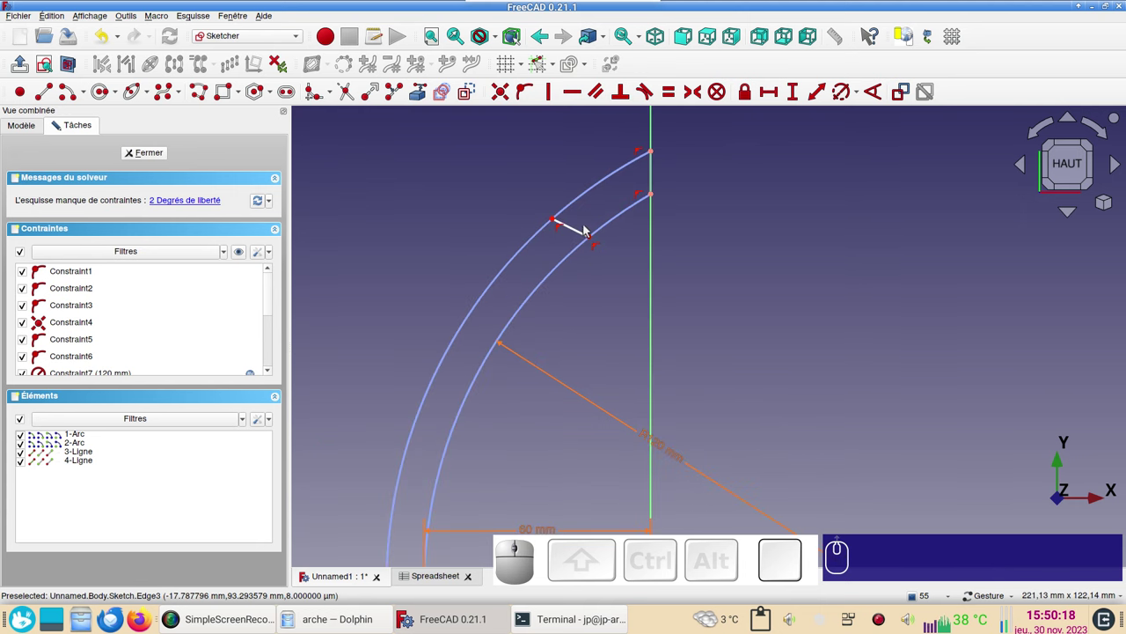
{"action": "left_click", "coordinate": [583, 233]}
{"action": "scroll", "scroll_direction": "down", "scroll_amount": 3}
{"action": "right_click", "coordinate": [775, 324]}
Apply coincident/point-on-object constraints tying the joint line's ends to both arcs.
{"action": "left_click", "coordinate": [805, 441]}
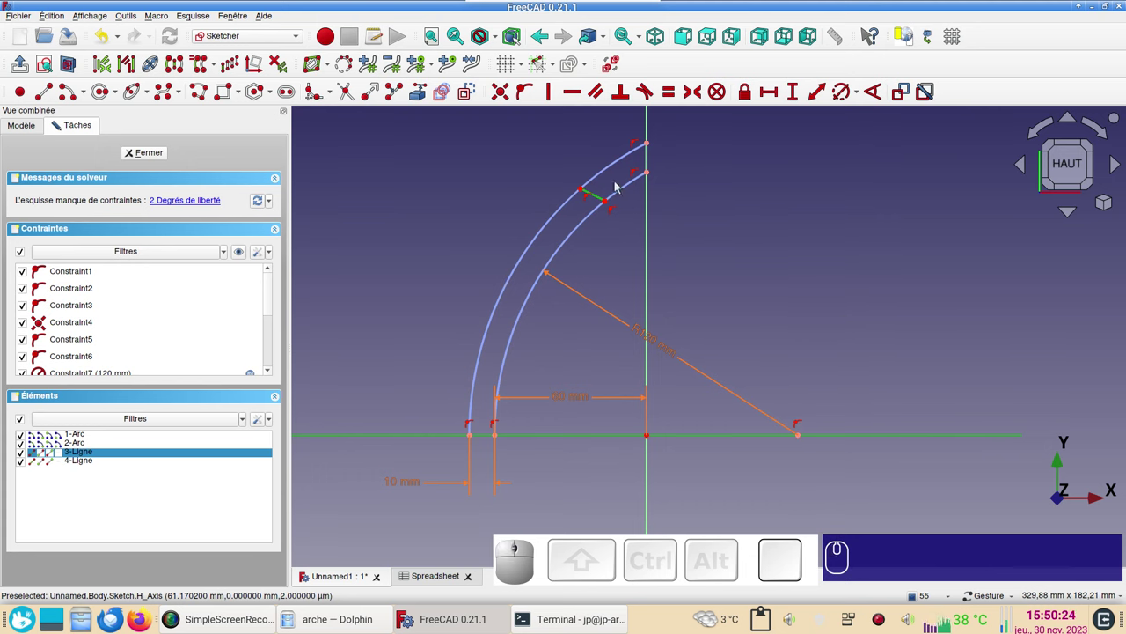
{"action": "key", "text": "o"}
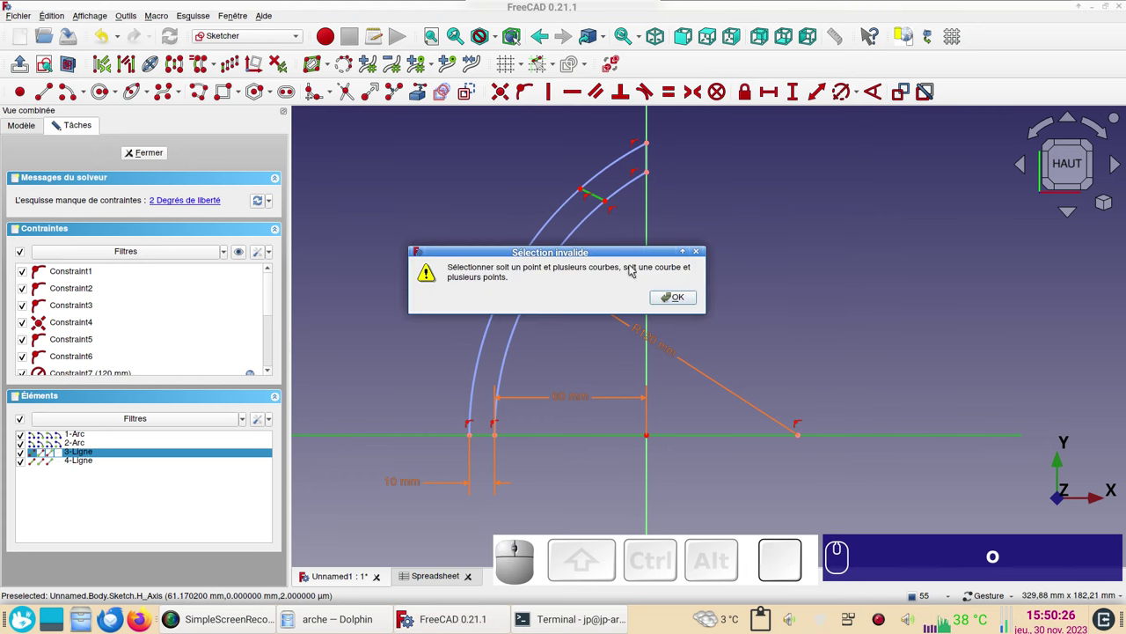
{"action": "left_click", "coordinate": [678, 302]}
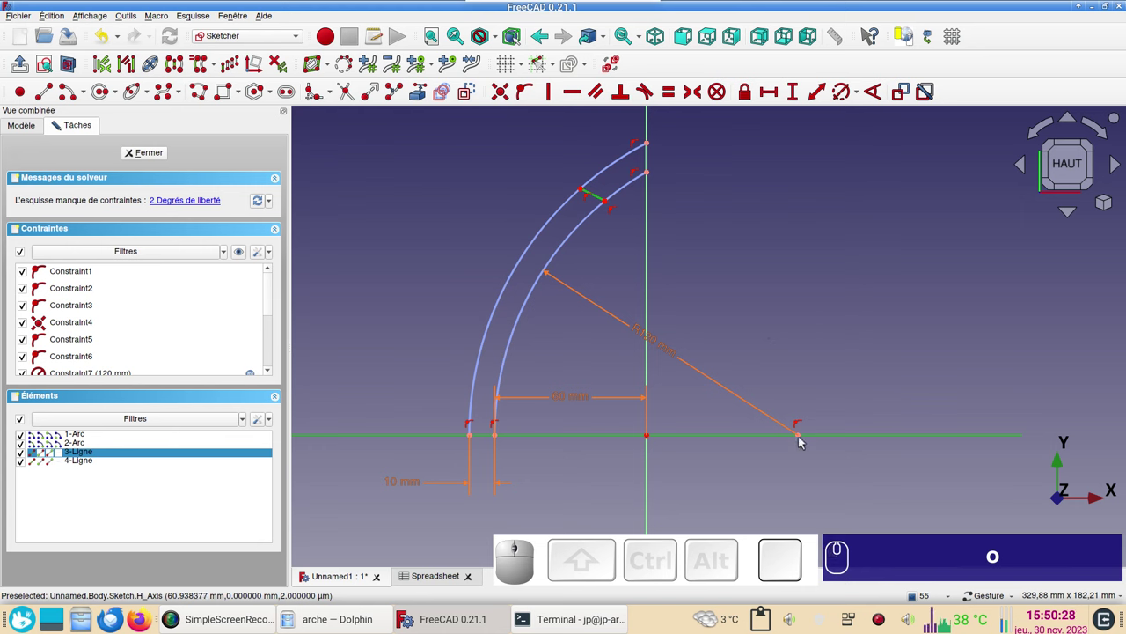
{"action": "left_click", "coordinate": [801, 441]}
{"action": "key", "text": "o"}
{"action": "left_click", "coordinate": [113, 35]}
{"action": "left_click", "coordinate": [477, 212]}
{"action": "left_click", "coordinate": [600, 198]}
{"action": "type", "text": "oo"}
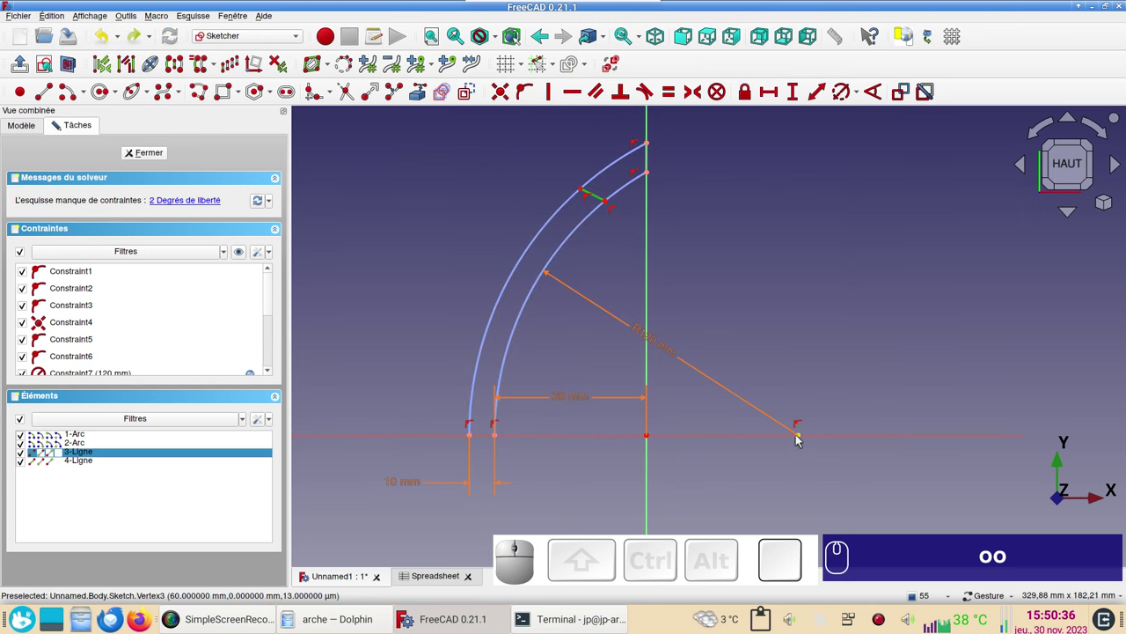
{"action": "left_click", "coordinate": [801, 438]}
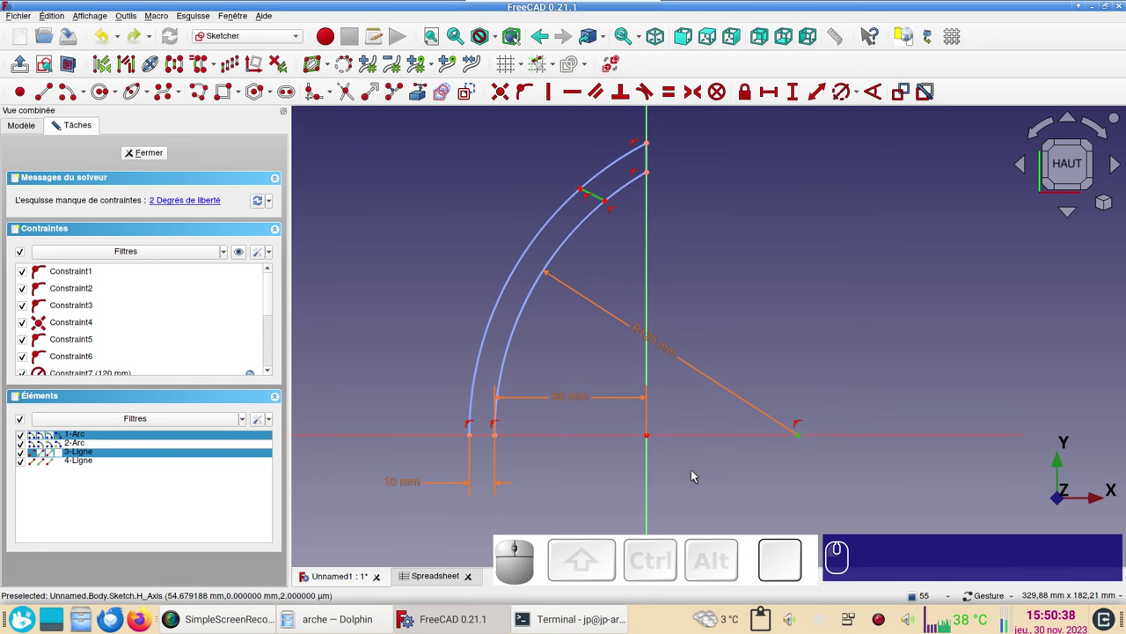
{"action": "type", "text": "o"}
{"action": "key", "text": "o"}
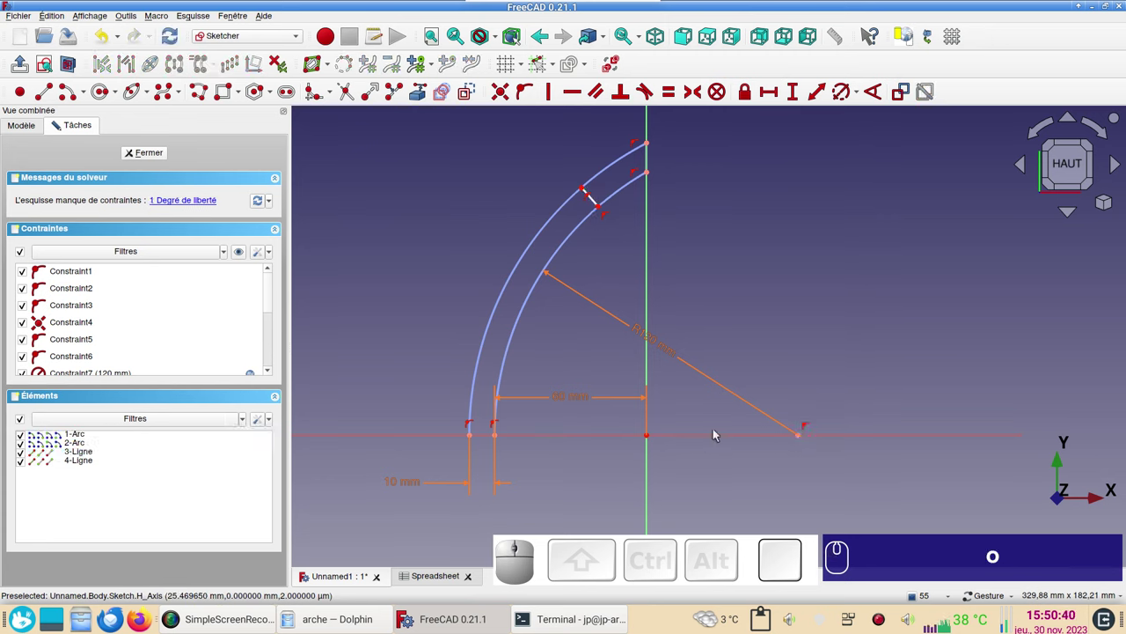
Select the top joint line and the horizontal axis ready for an angle constraint.
{"action": "scroll", "scroll_direction": "up", "scroll_amount": 3}
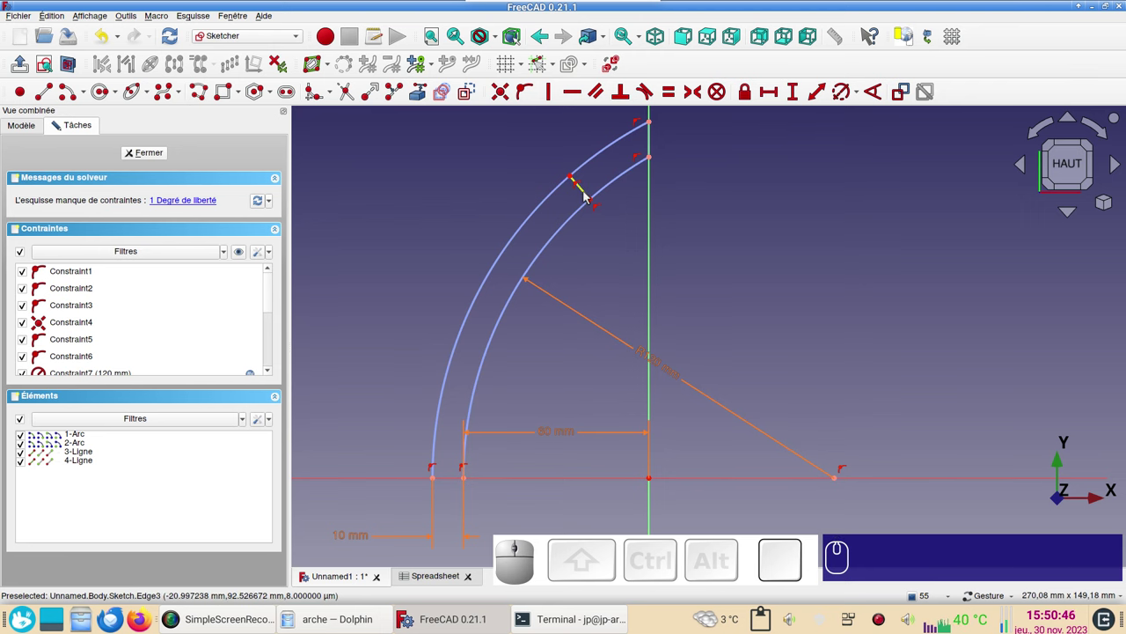
{"action": "left_click", "coordinate": [587, 195]}
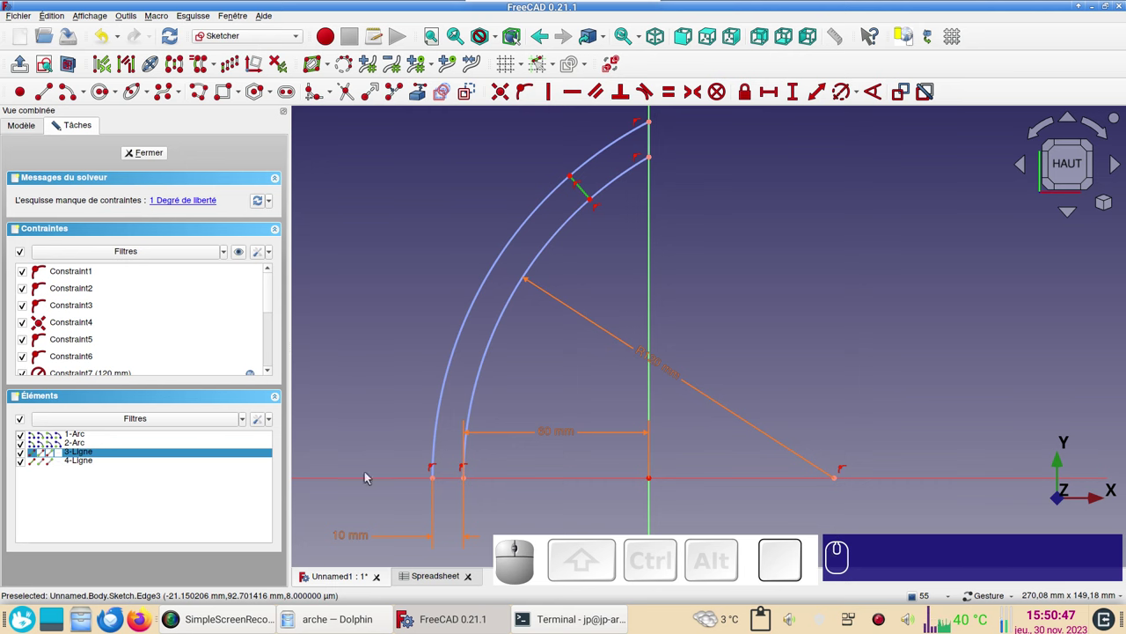
{"action": "left_click", "coordinate": [372, 480]}
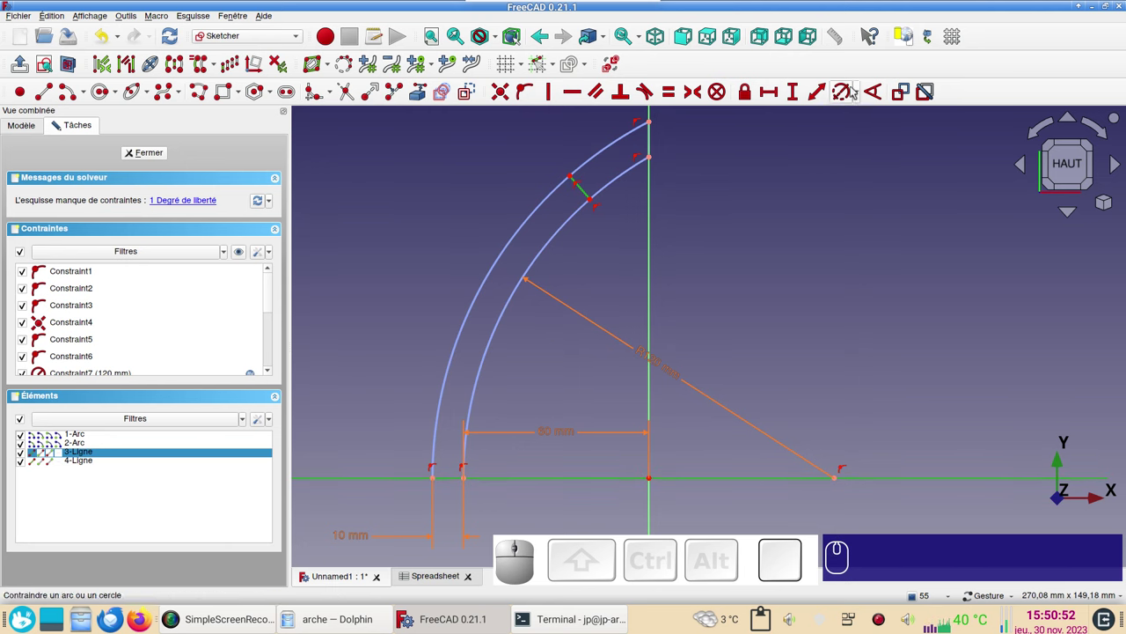
Try a Spreadsheet expression for the joint-line angle constraint, then cancel it.
{"action": "left_click", "coordinate": [879, 92]}
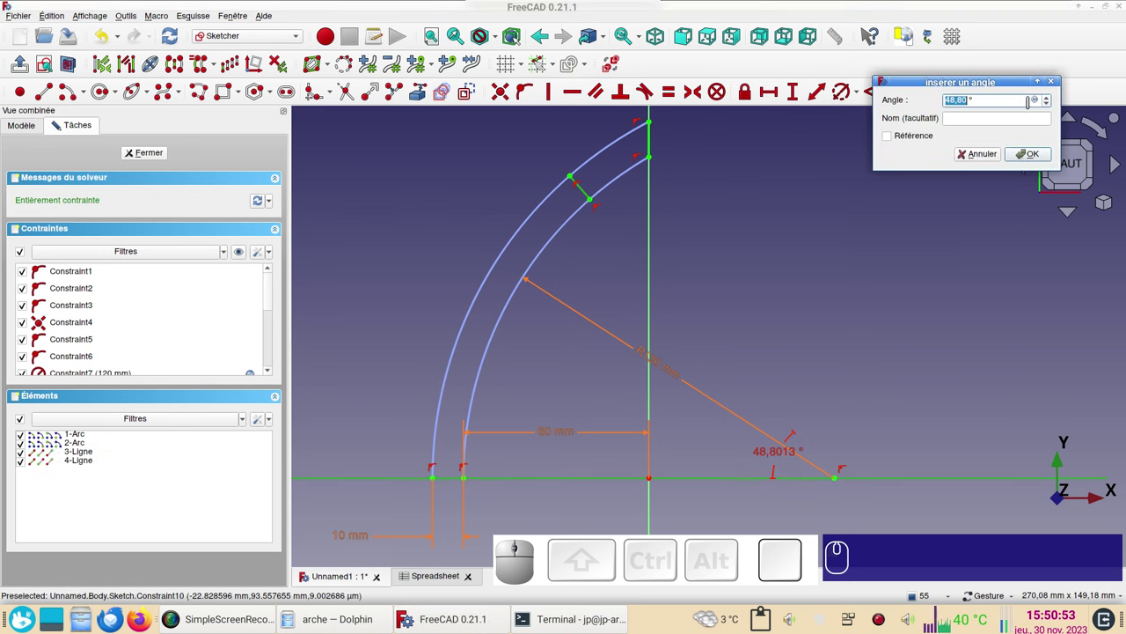
{"action": "left_click", "coordinate": [1041, 105]}
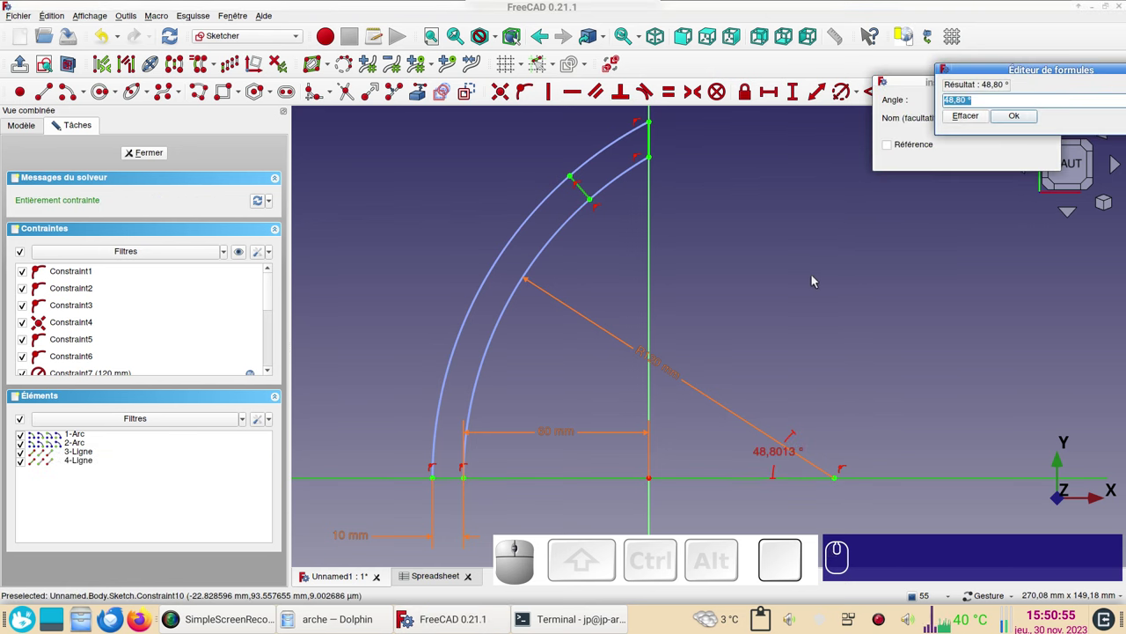
{"action": "key", "text": "ctrl+v"}
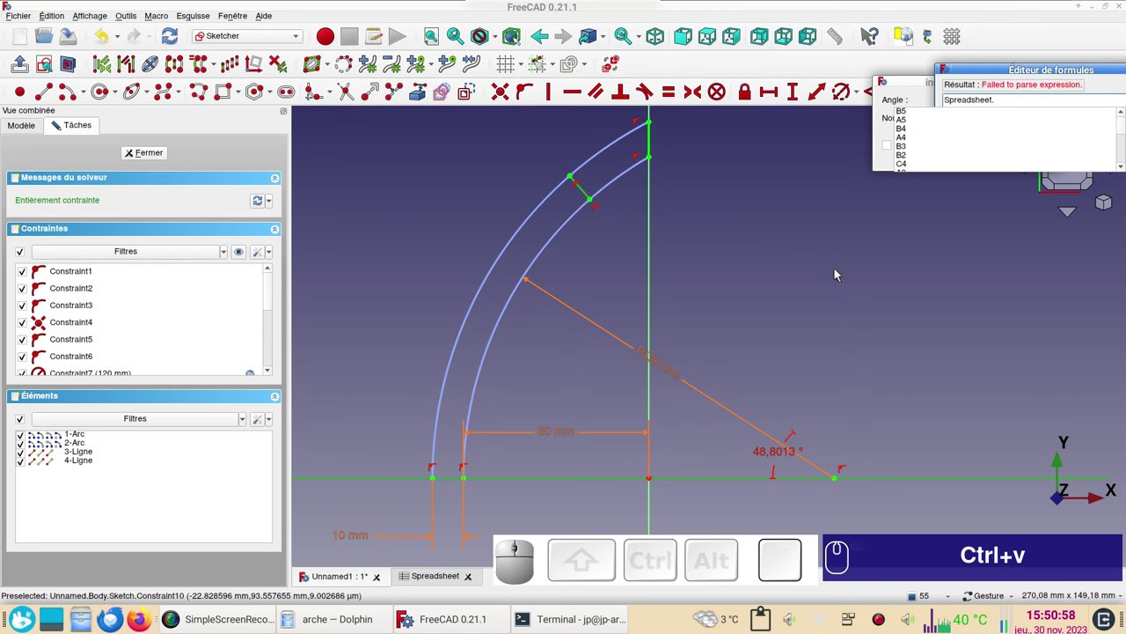
{"action": "key", "text": "x"}
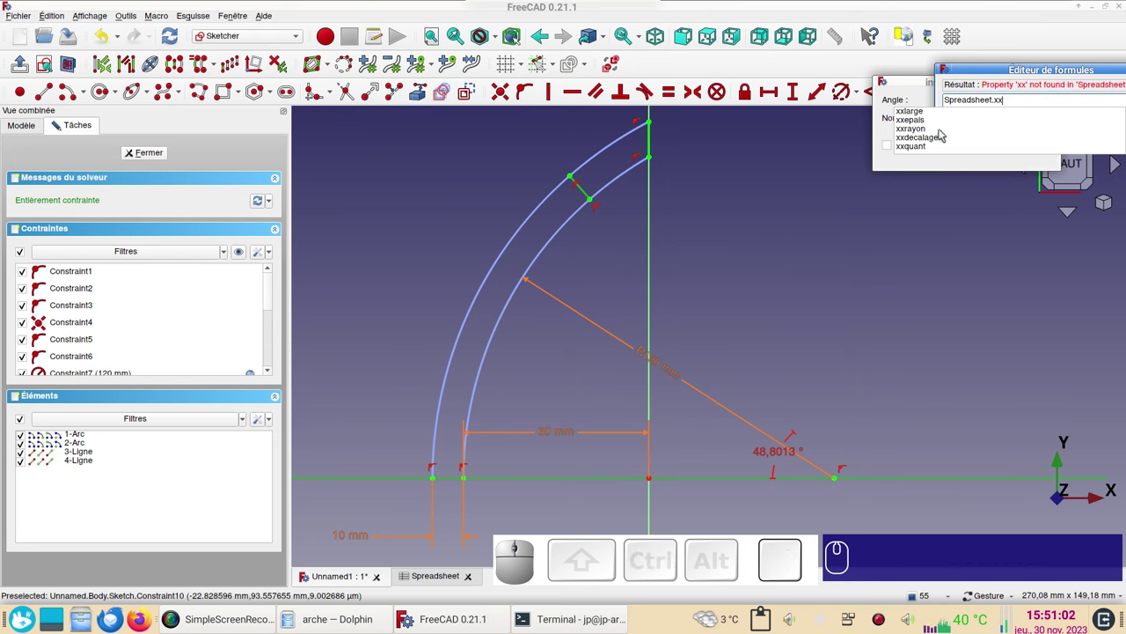
{"action": "key", "text": "Escape"}
{"action": "key", "text": "Escape"}
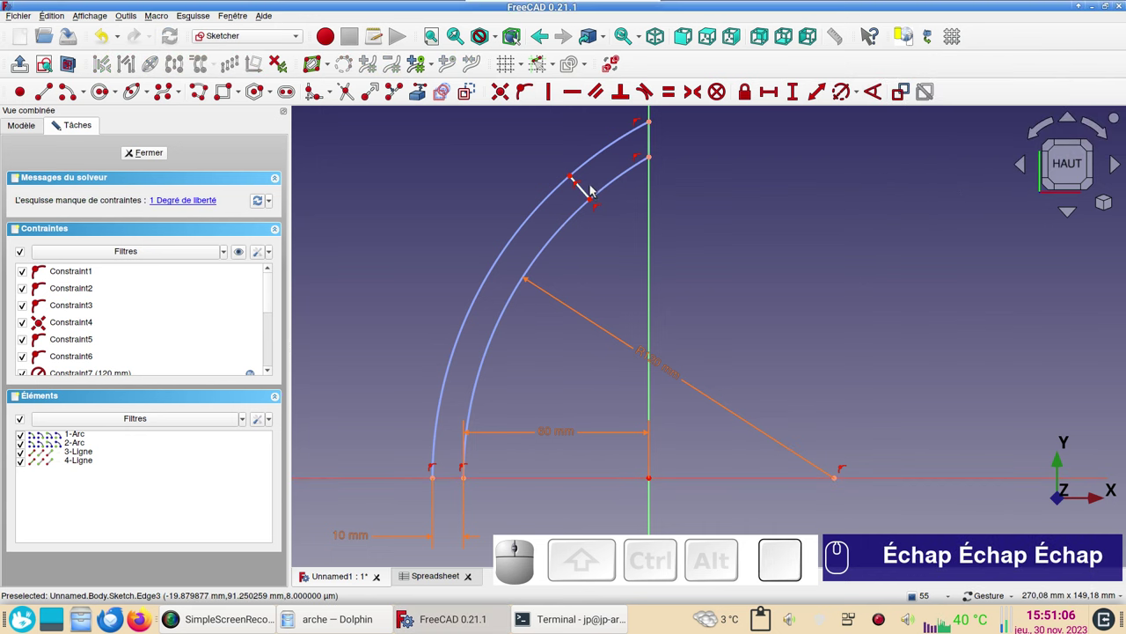
Constrain the top joint line at 47° to the horizontal axis, fully constraining the sketch.
{"action": "left_click", "coordinate": [588, 195]}
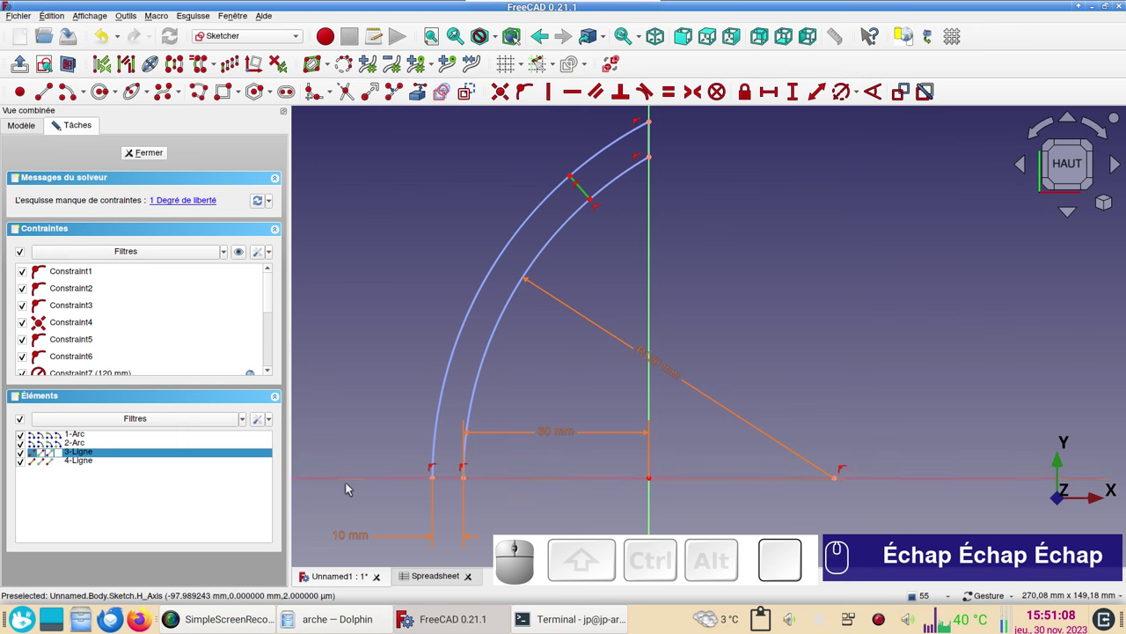
{"action": "left_click", "coordinate": [356, 481]}
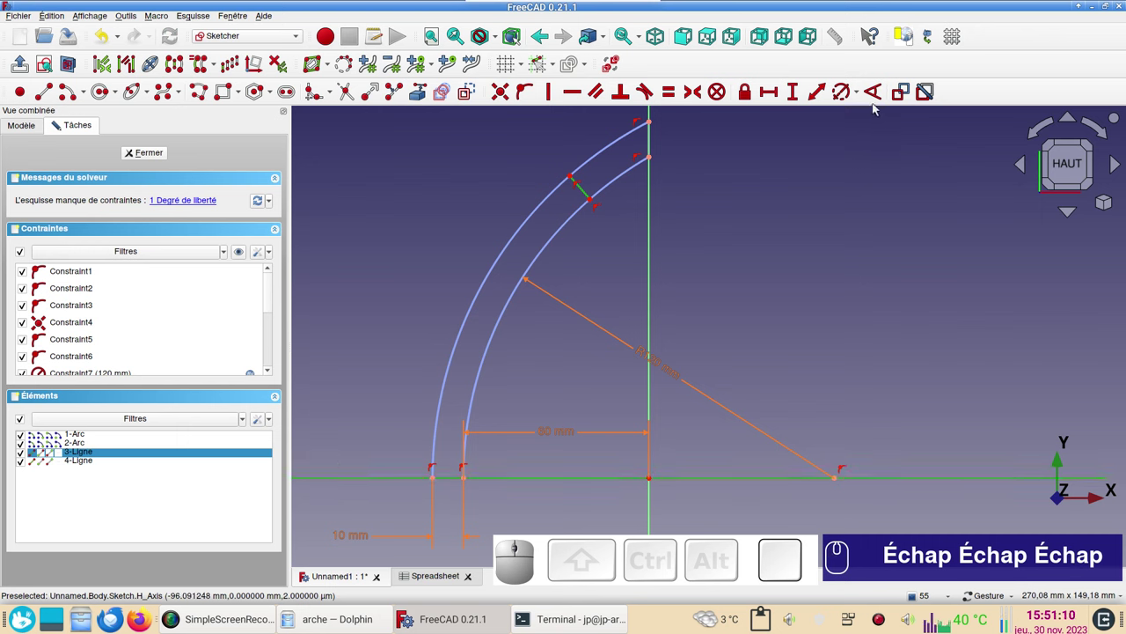
{"action": "left_click", "coordinate": [876, 97]}
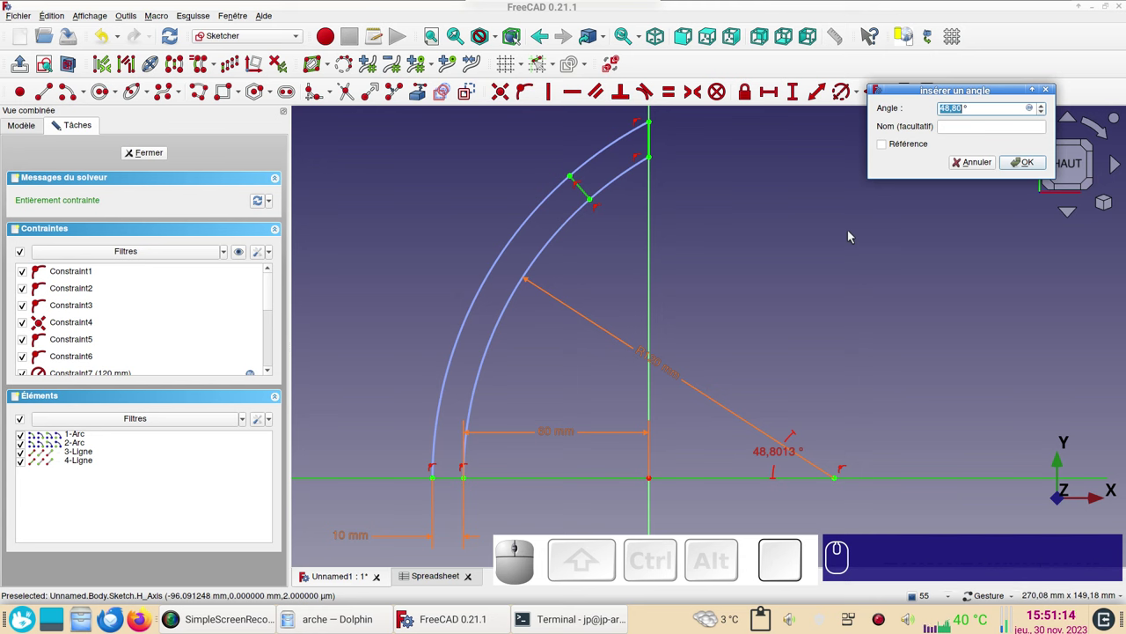
{"action": "key", "text": "KP_4"}
{"action": "key", "text": "KP_7"}
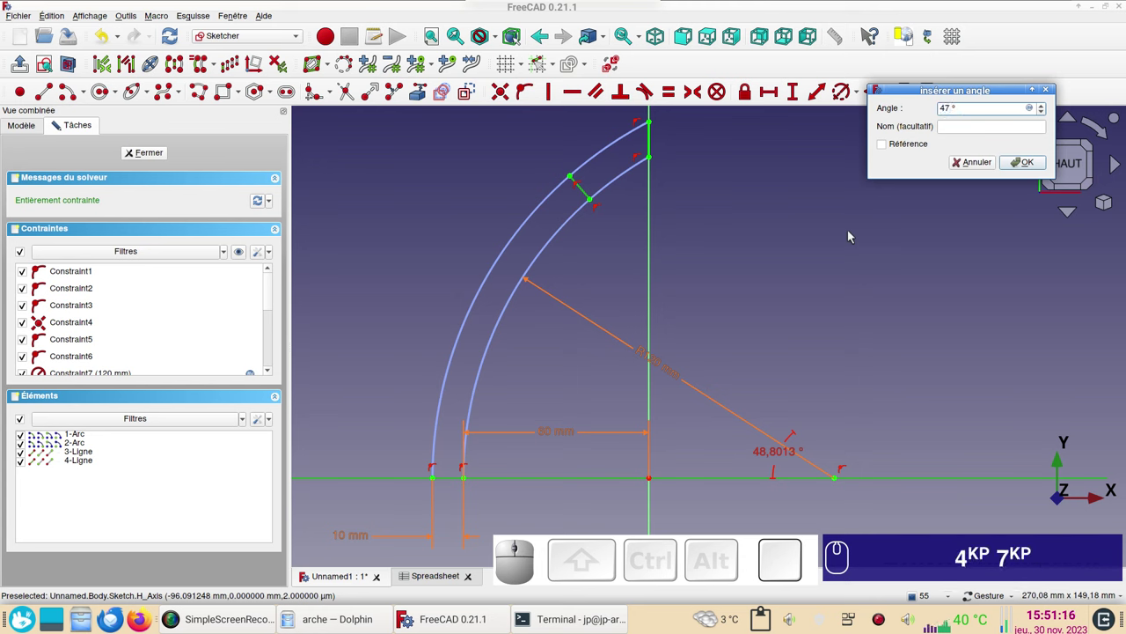
{"action": "key", "text": "KP_Enter"}
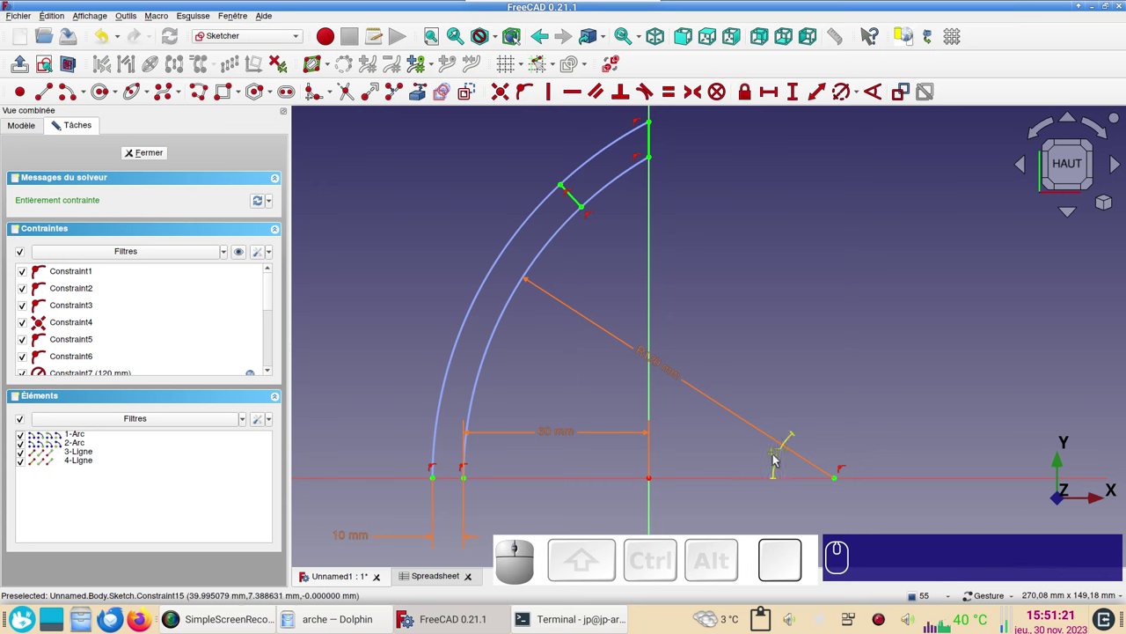
Move the 47° label left of the arch and name the constraint 'angle'.
{"action": "left_click_drag", "start_coordinate": [778, 458], "coordinate": [420, 310]}
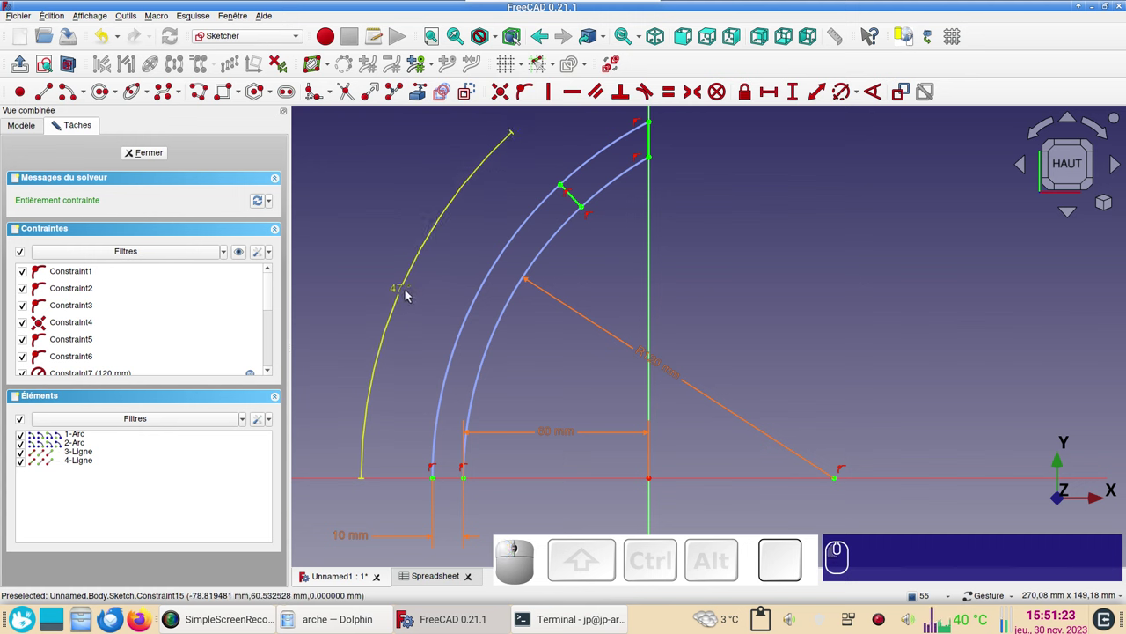
{"action": "left_click", "coordinate": [408, 292]}
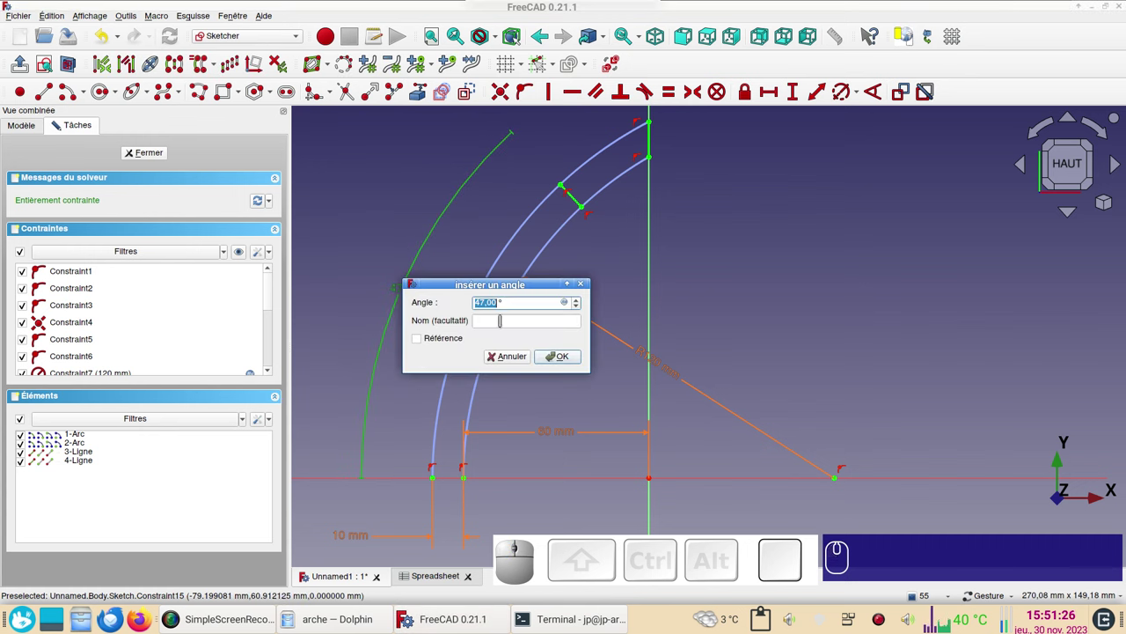
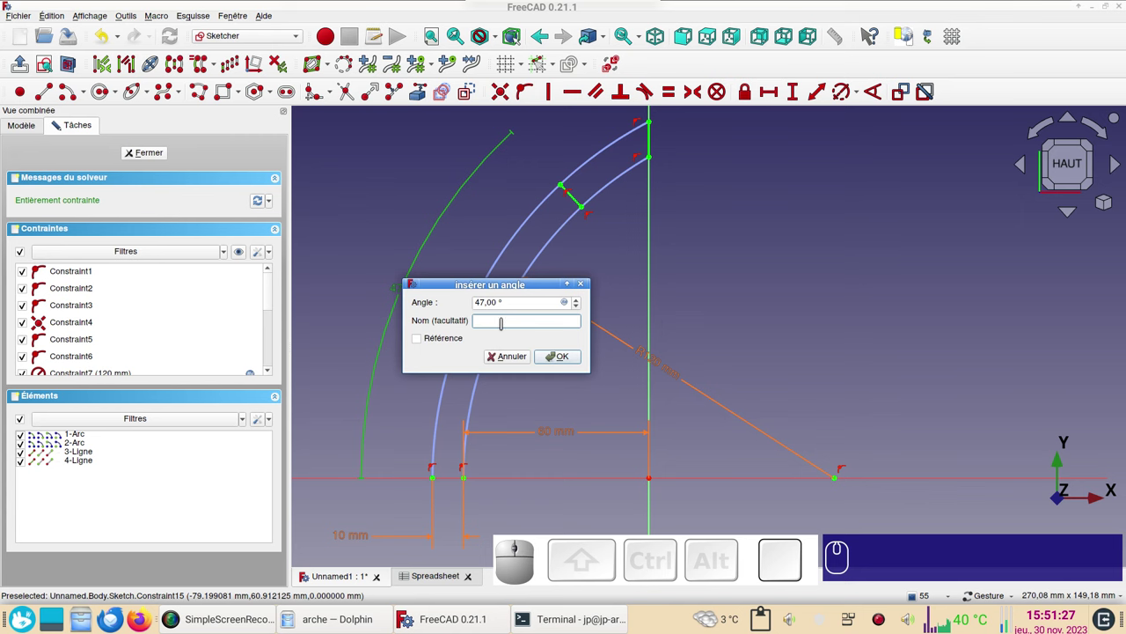
{"action": "type", "text": "an"}
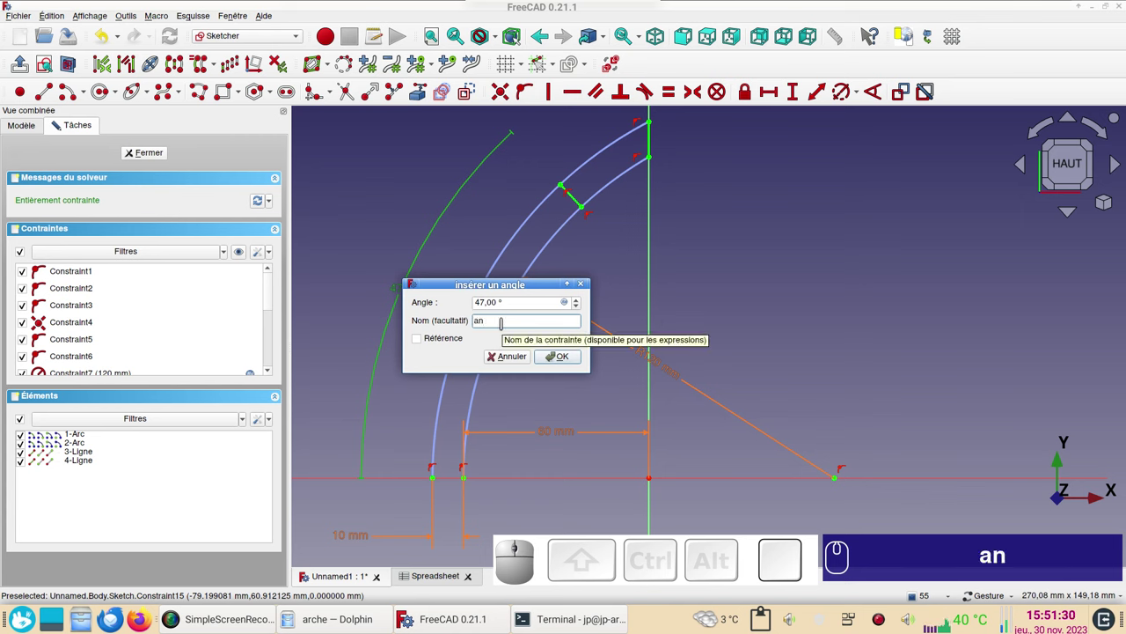
{"action": "type", "text": "gle"}
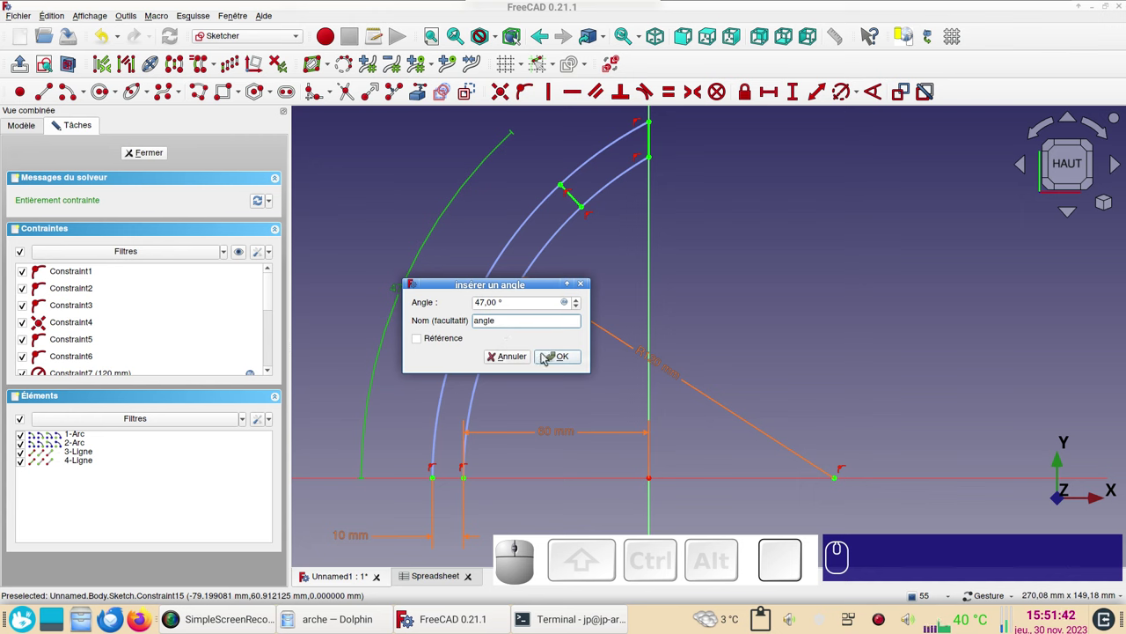
{"action": "left_click", "coordinate": [551, 356]}
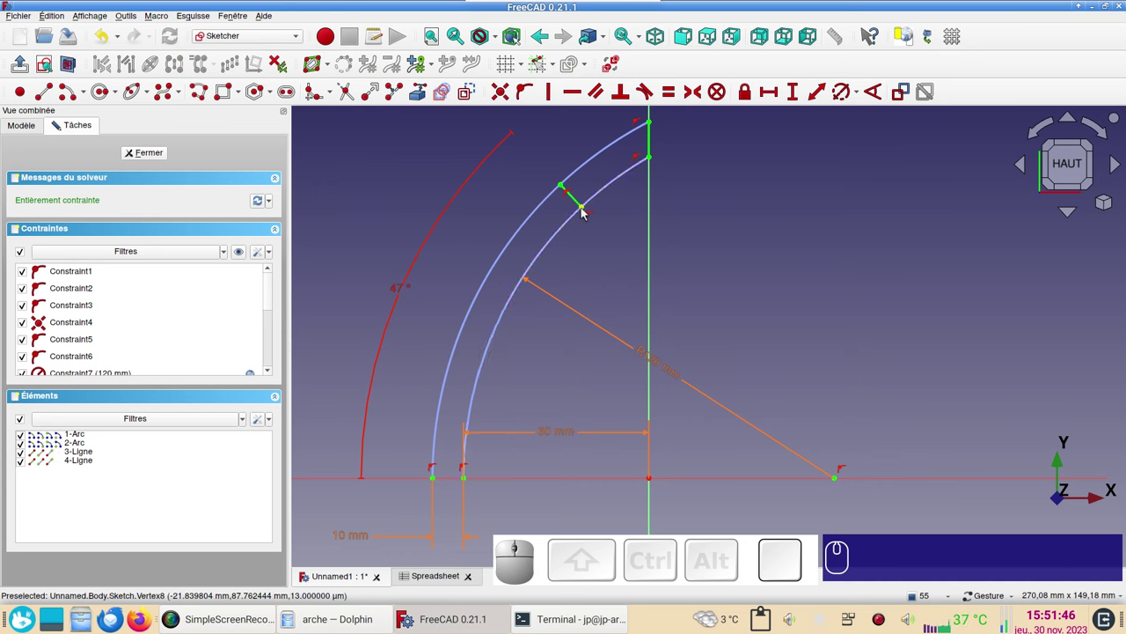
Add a horizontal distance constraint between the two lines at the arch's top joint.
{"action": "left_click", "coordinate": [587, 211]}
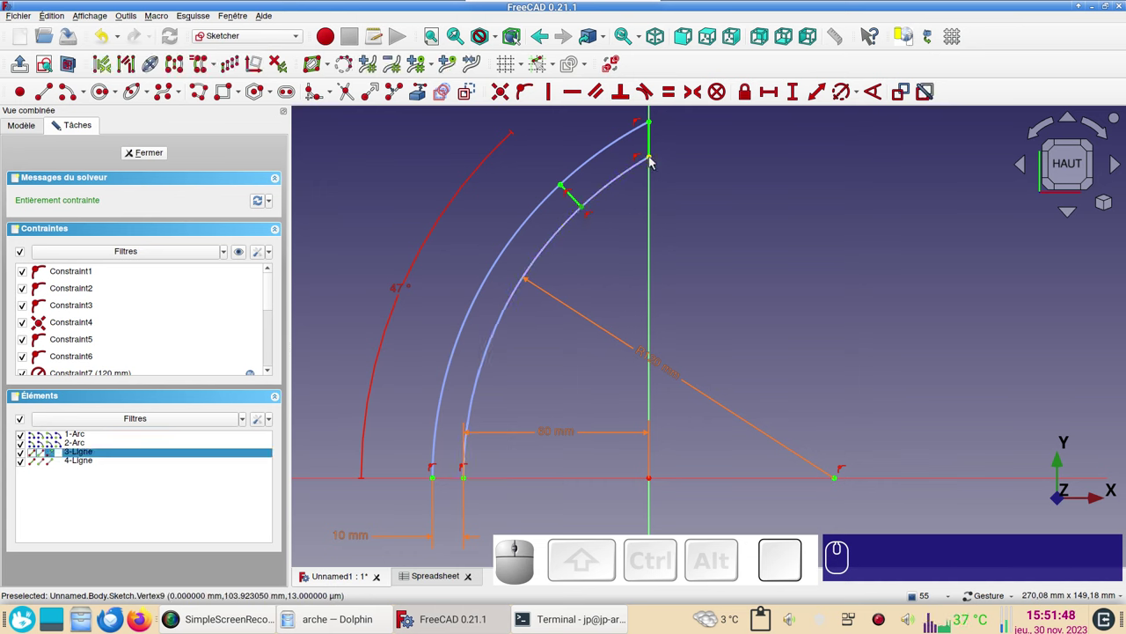
{"action": "left_click", "coordinate": [654, 160]}
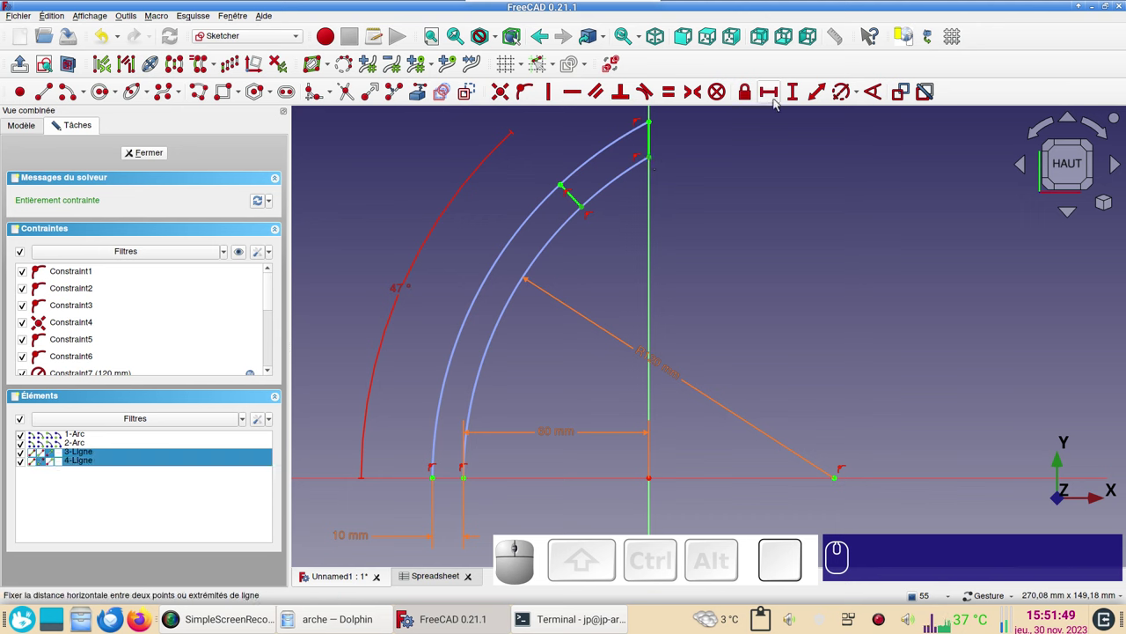
{"action": "left_click", "coordinate": [777, 96]}
{"action": "left_click", "coordinate": [787, 147]}
{"action": "left_click", "coordinate": [924, 163]}
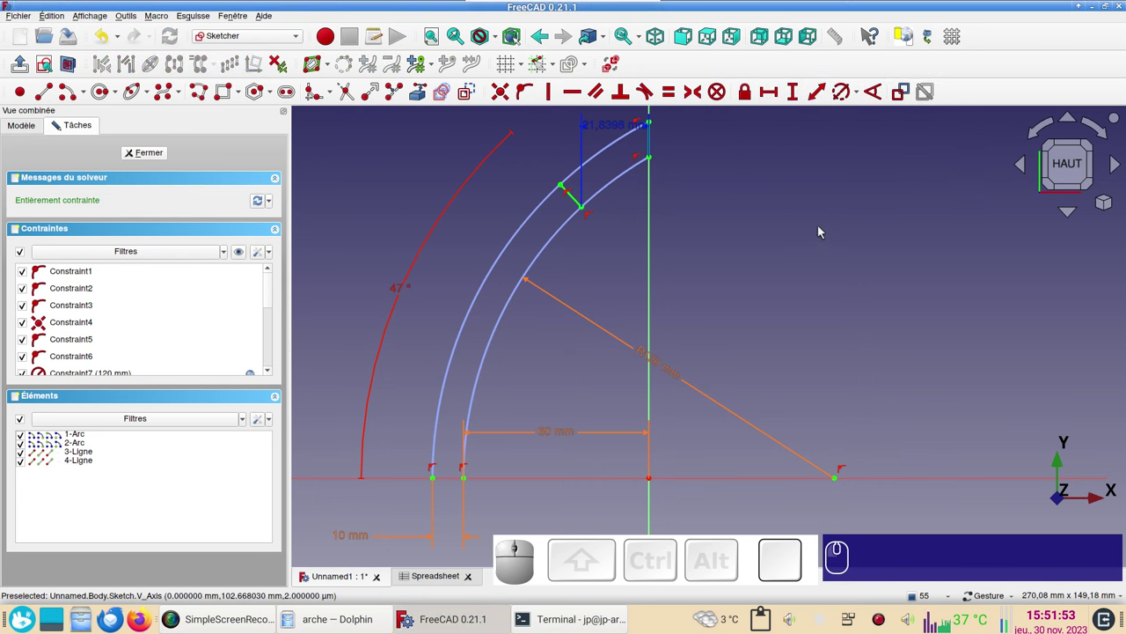
{"action": "scroll", "scroll_direction": "down", "scroll_amount": 3}
{"action": "right_click", "coordinate": [814, 237]}
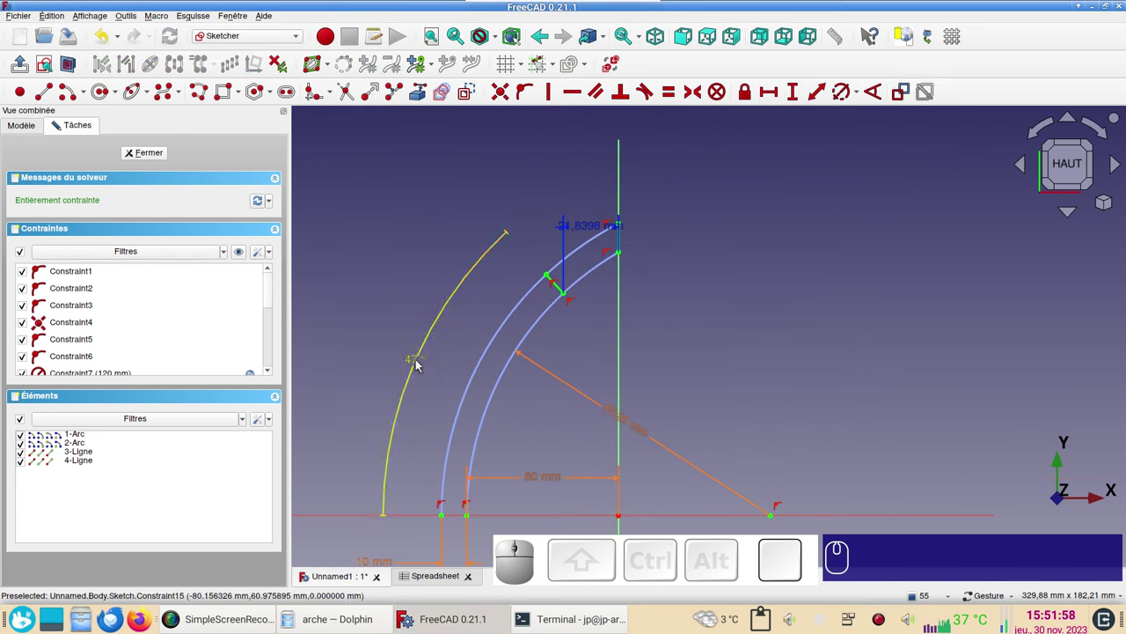
Change the angle constraint to 57° and move the width label below the joint.
{"action": "left_click", "coordinate": [422, 365]}
{"action": "key", "text": "KP_5"}
{"action": "key", "text": "KP_7"}
{"action": "key", "text": "KP_Enter"}
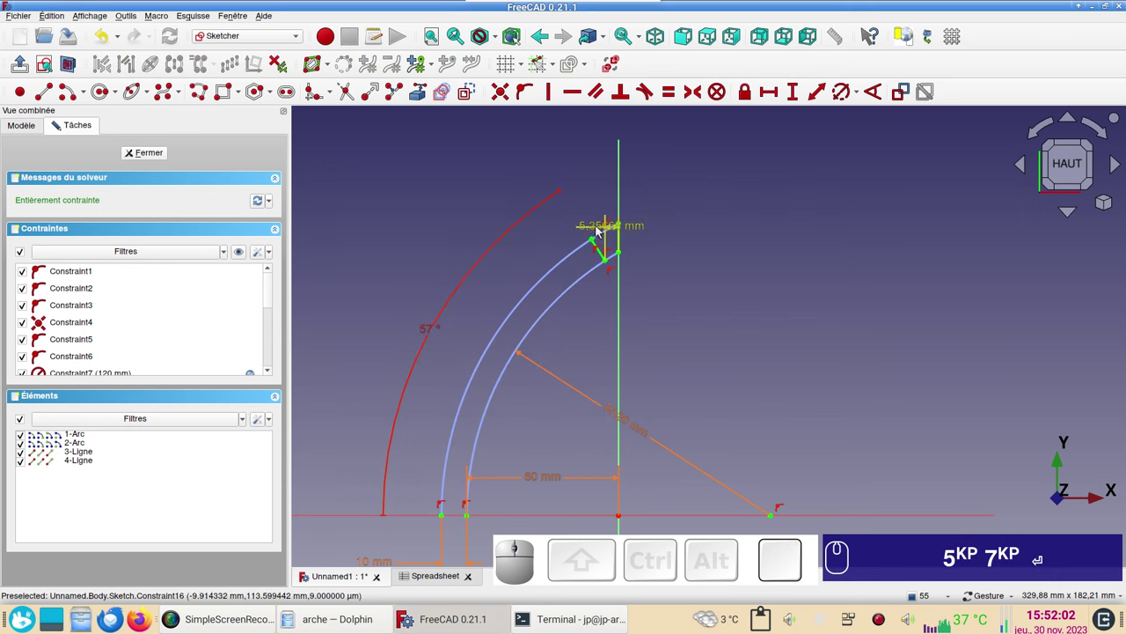
{"action": "left_click_drag", "start_coordinate": [604, 228], "coordinate": [719, 409]}
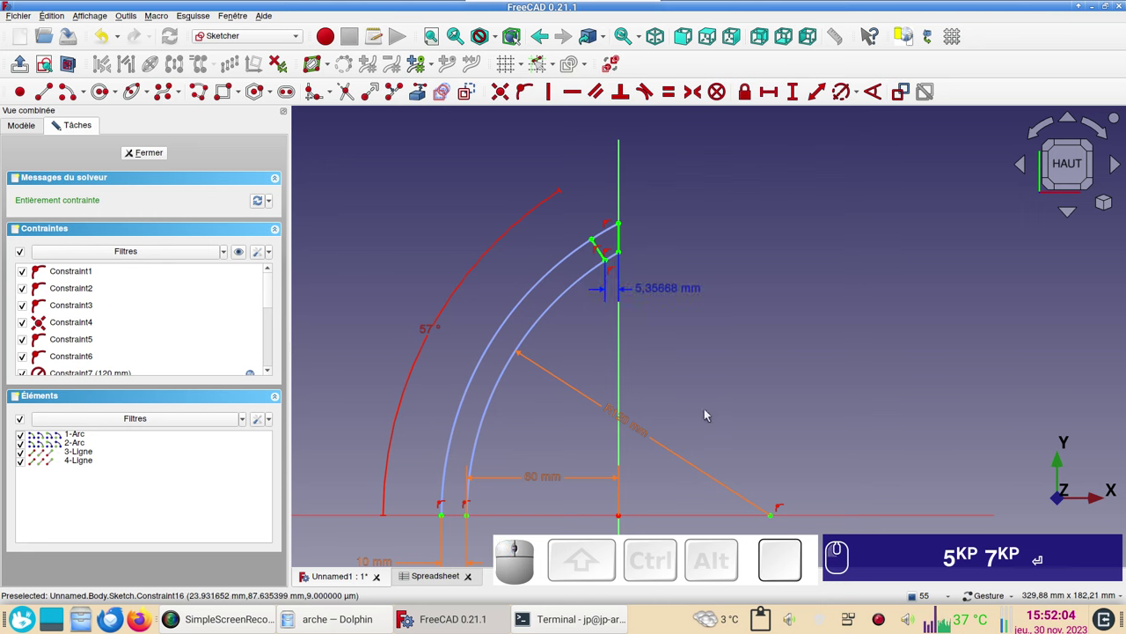
{"action": "right_click", "coordinate": [732, 387]}
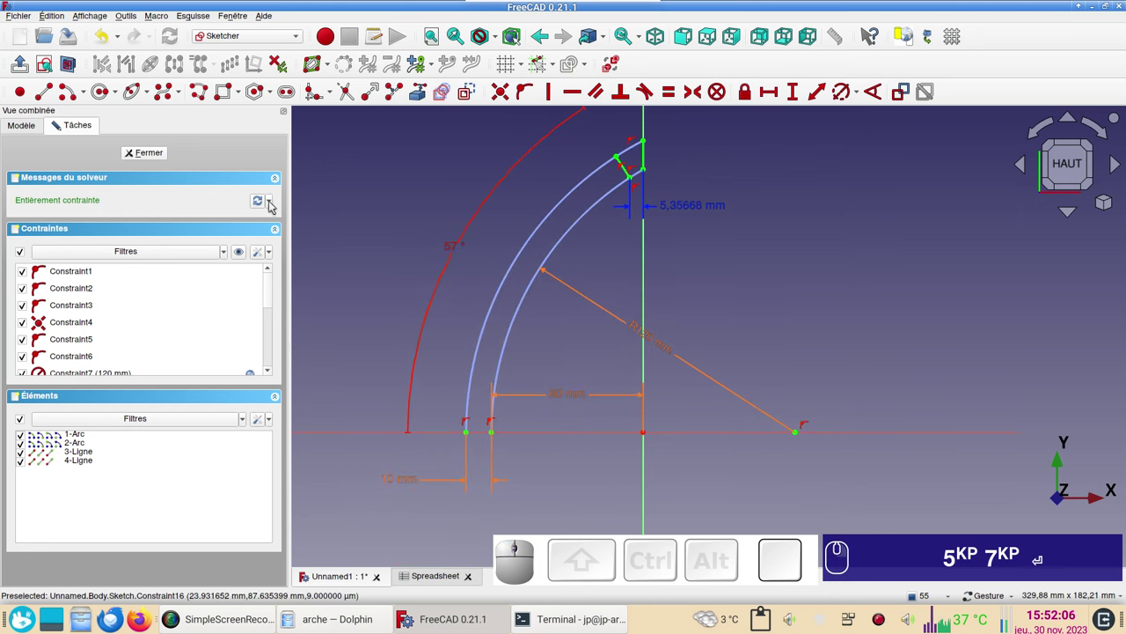
Review the constraint display options twice without changing them.
{"action": "left_click", "coordinate": [260, 256]}
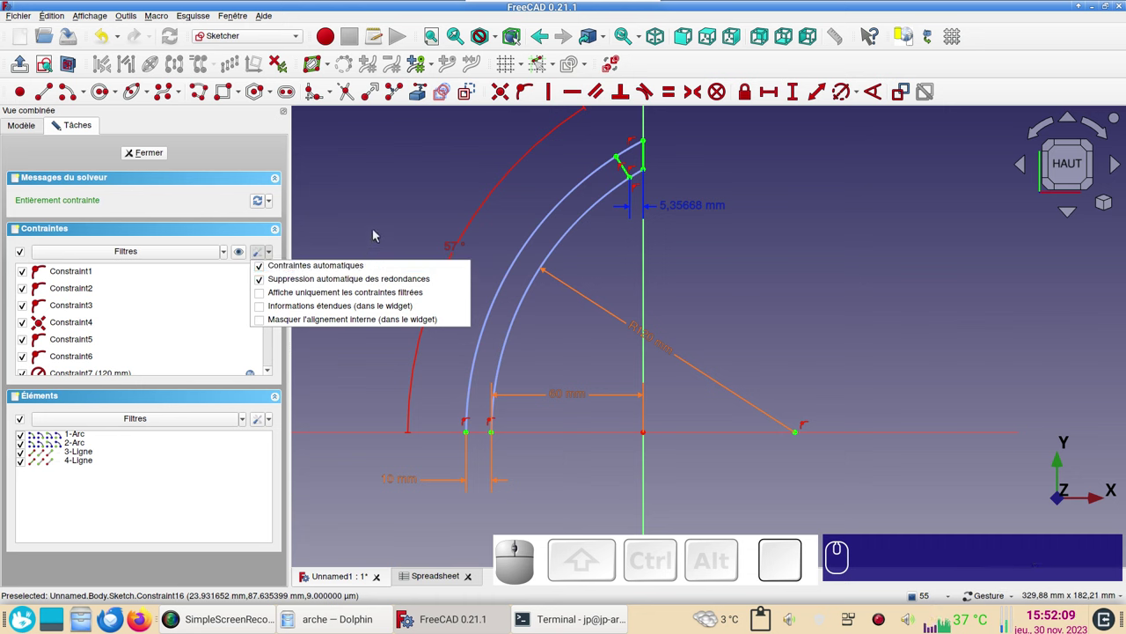
{"action": "left_click", "coordinate": [378, 231]}
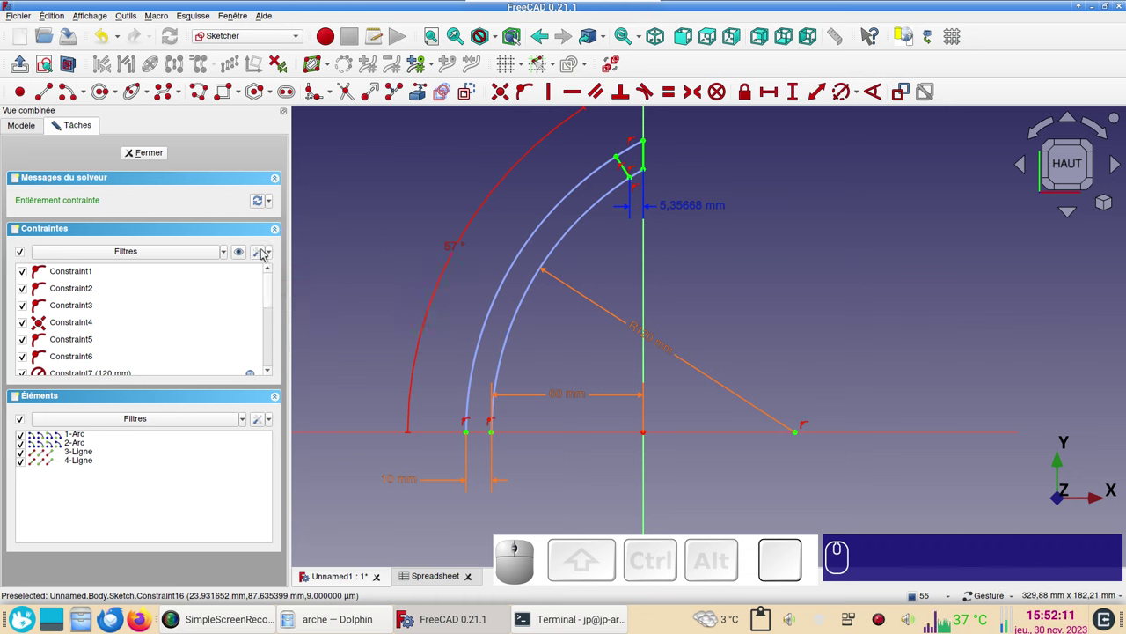
{"action": "left_click", "coordinate": [266, 253]}
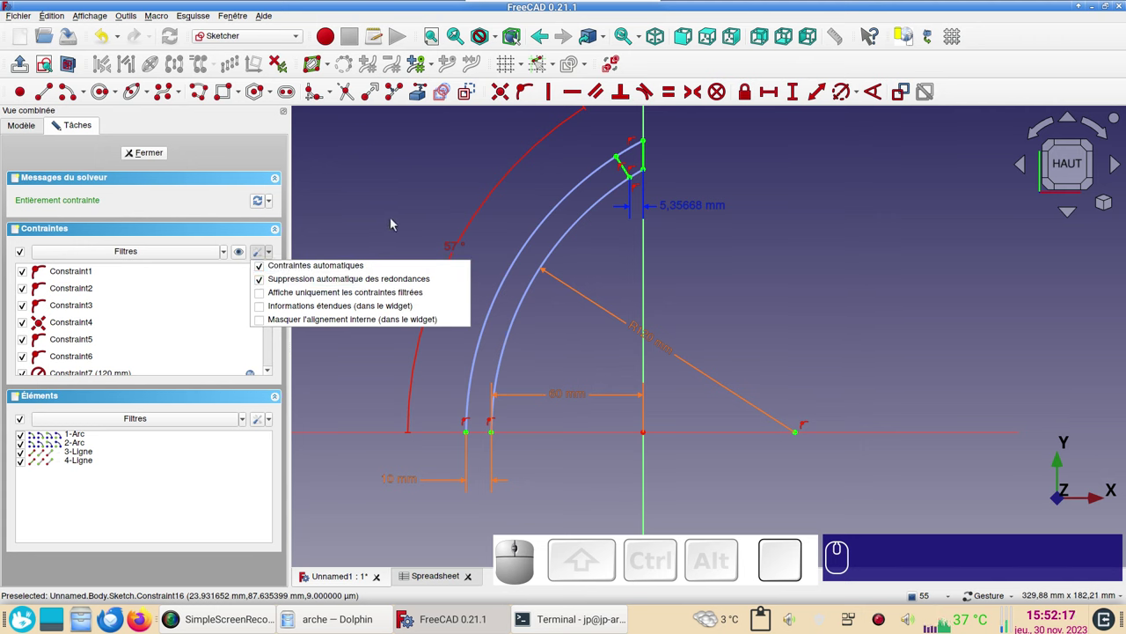
{"action": "left_click", "coordinate": [385, 235]}
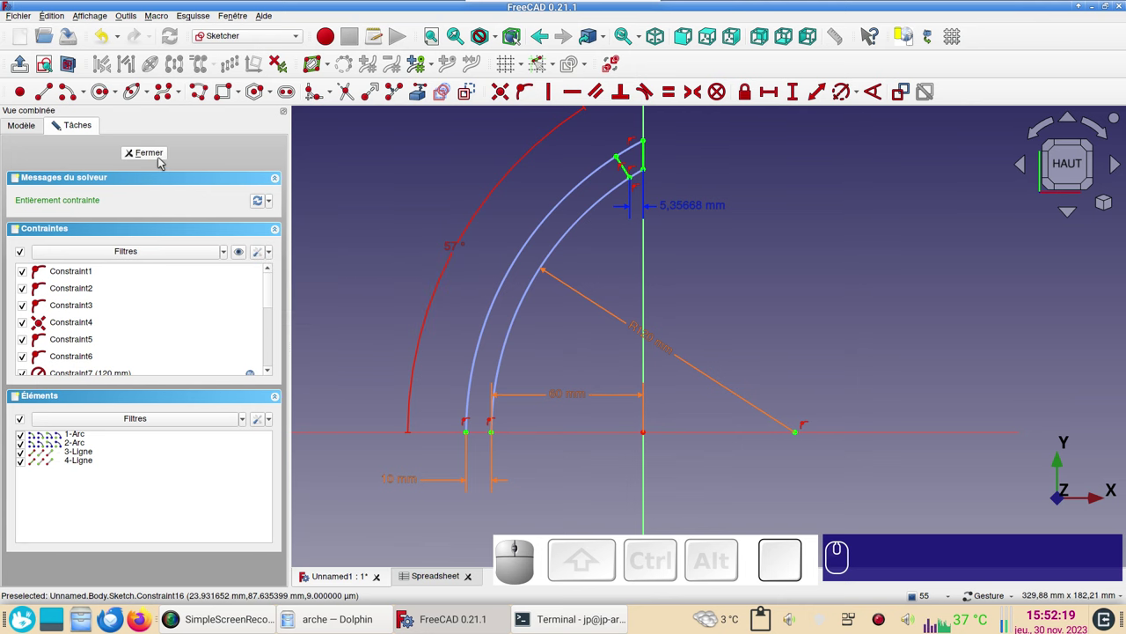
Close the arch sketch and recentre the view on it.
{"action": "left_click", "coordinate": [162, 160]}
{"action": "scroll", "scroll_direction": "down", "scroll_amount": 3}
{"action": "left_click_drag", "start_coordinate": [616, 260], "coordinate": [484, 340]}
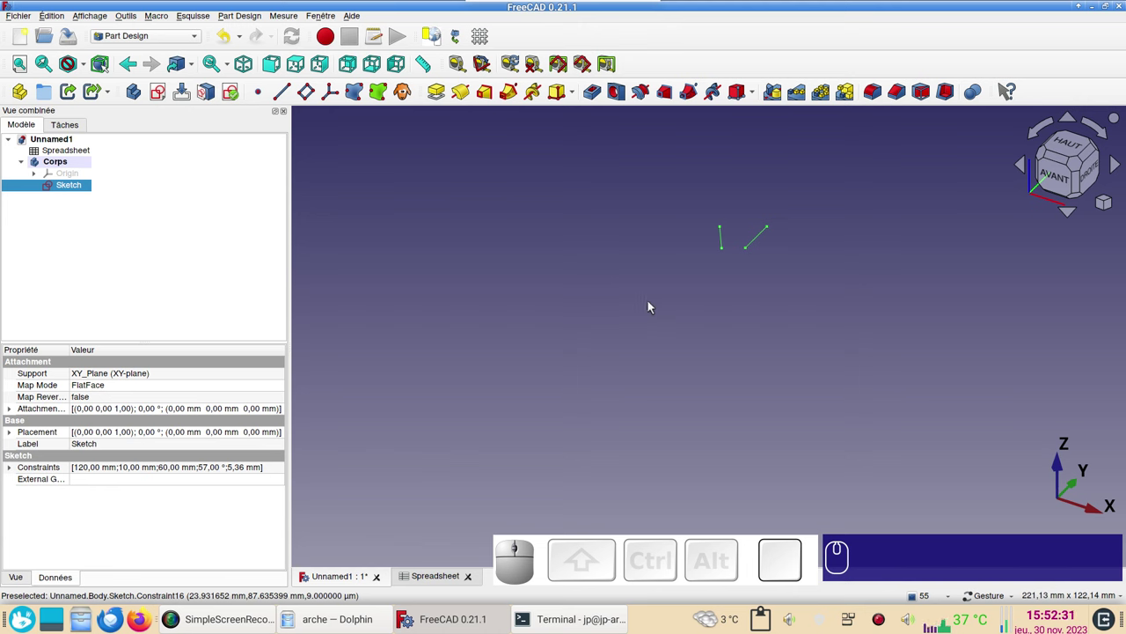
{"action": "left_click", "coordinate": [440, 313]}
Create a new empty sketch on the body's XZ base plane.
{"action": "left_click", "coordinate": [163, 98]}
{"action": "scroll", "scroll_direction": "down", "scroll_amount": 3}
{"action": "left_click_drag", "start_coordinate": [758, 406], "coordinate": [610, 363]}
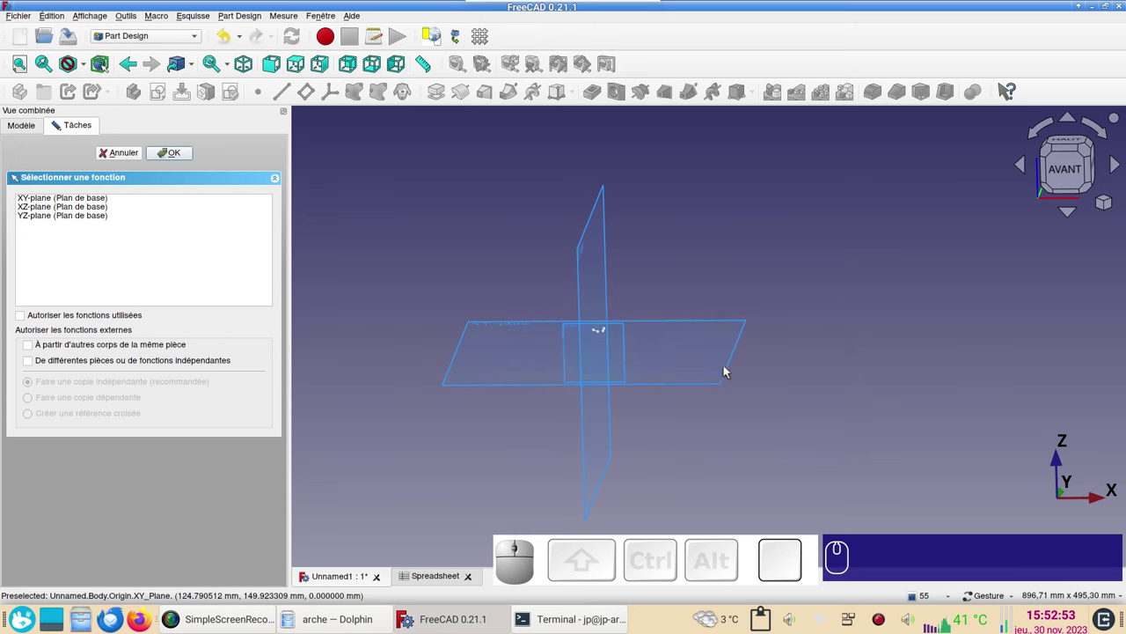
{"action": "left_click", "coordinate": [93, 211]}
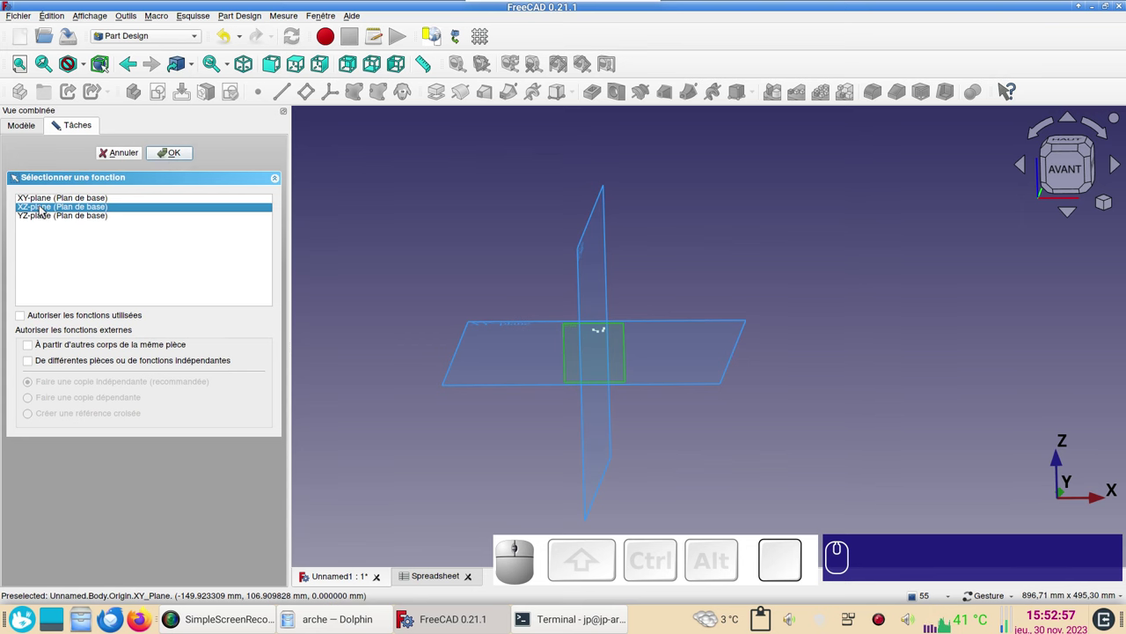
{"action": "left_click", "coordinate": [182, 154]}
{"action": "scroll", "scroll_direction": "up", "scroll_amount": 3}
{"action": "left_click_drag", "start_coordinate": [545, 384], "coordinate": [606, 349]}
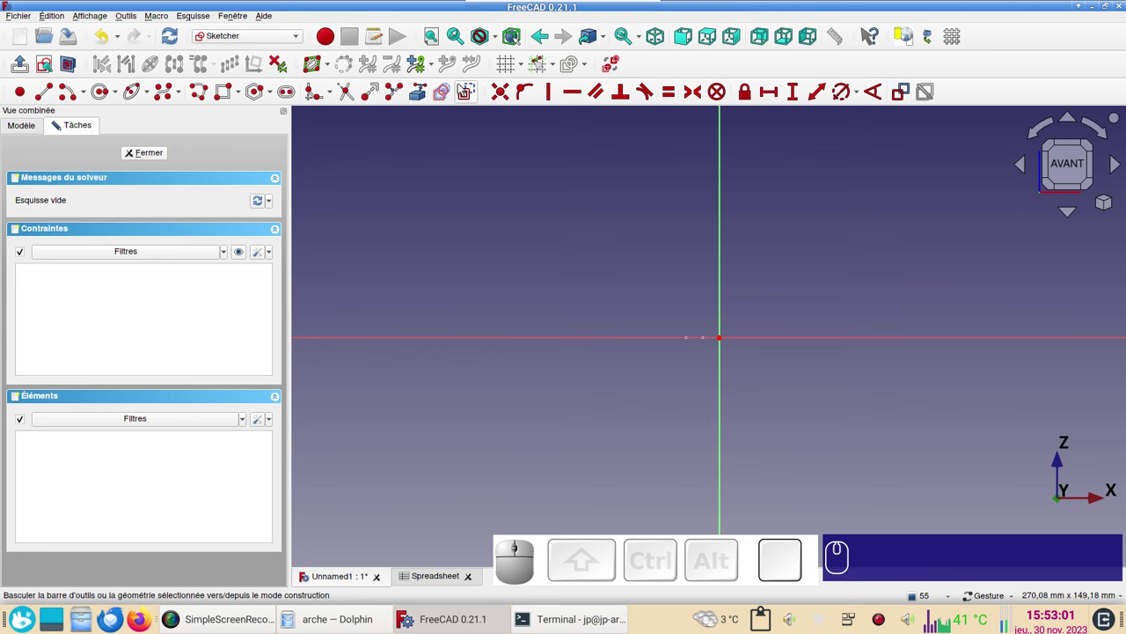
Draw a centred rectangle left of the origin and a vertical line on the right.
{"action": "left_click", "coordinate": [473, 99]}
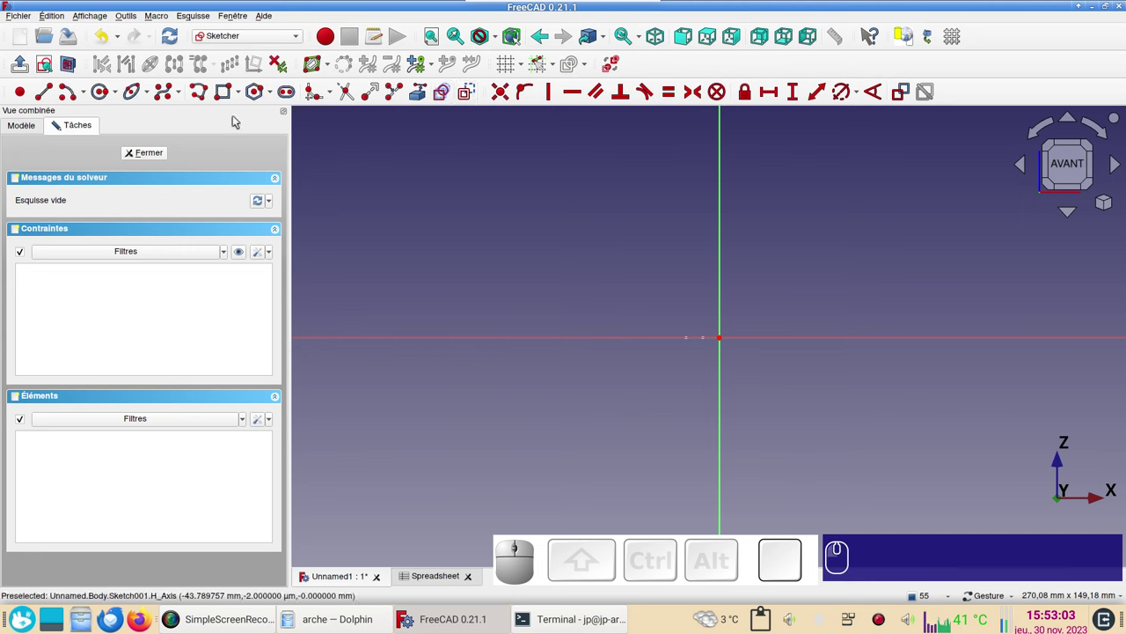
{"action": "left_click", "coordinate": [244, 100]}
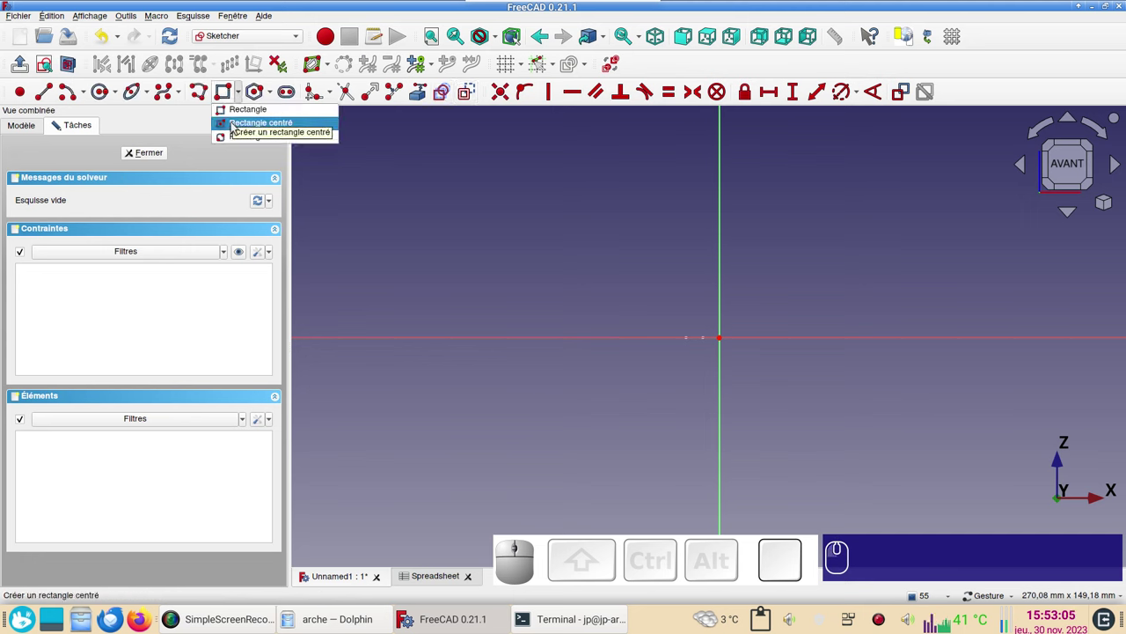
{"action": "left_click", "coordinate": [236, 128]}
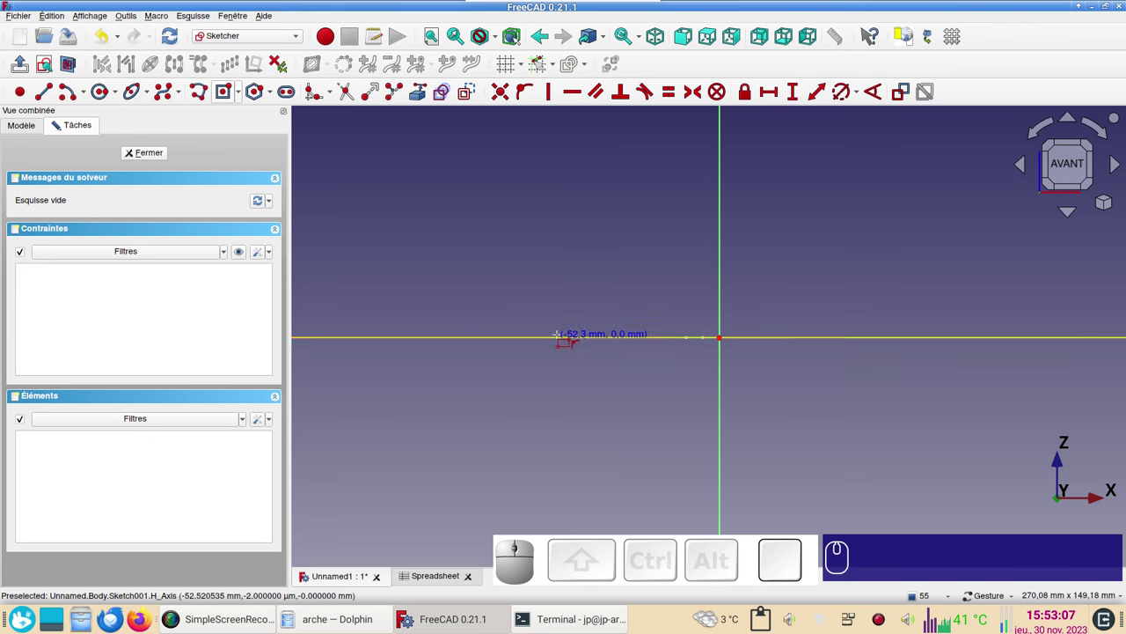
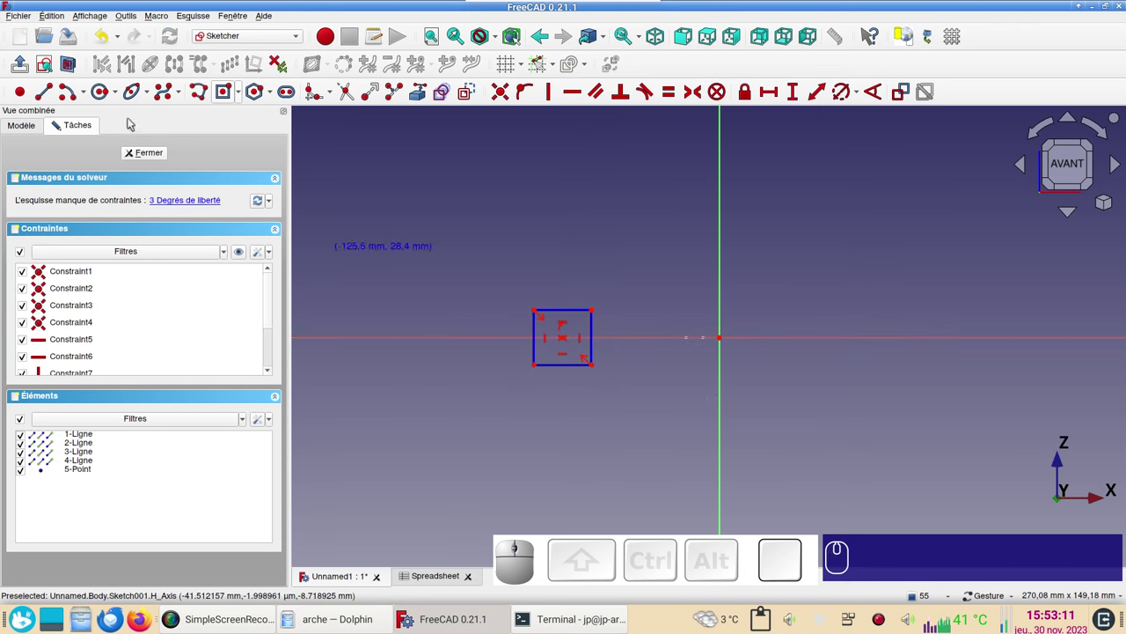
{"action": "left_click", "coordinate": [47, 95]}
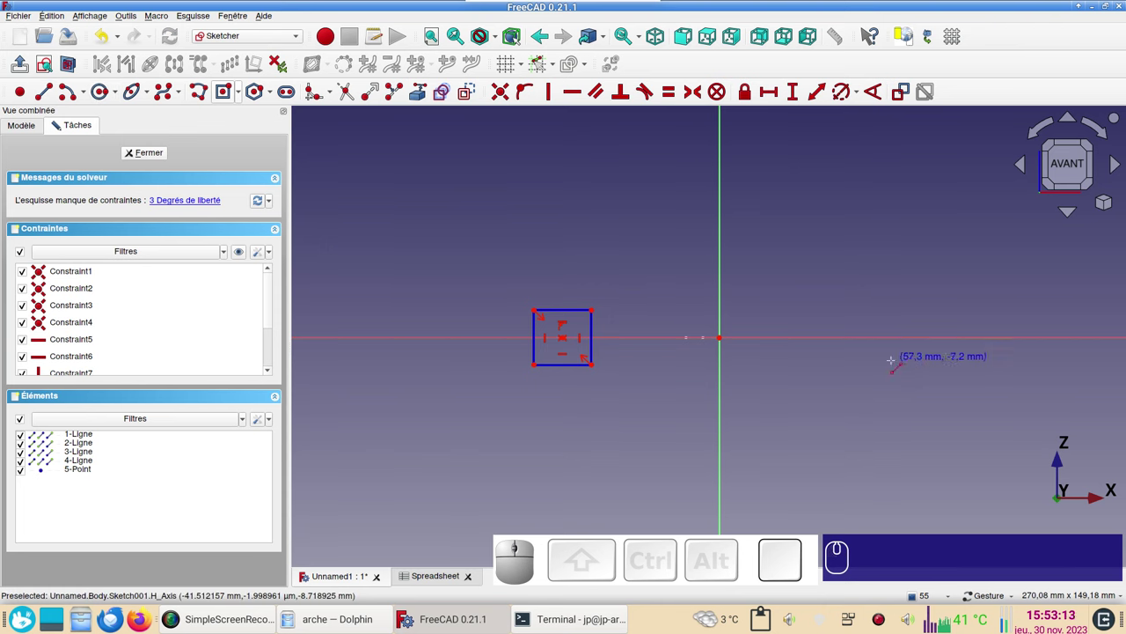
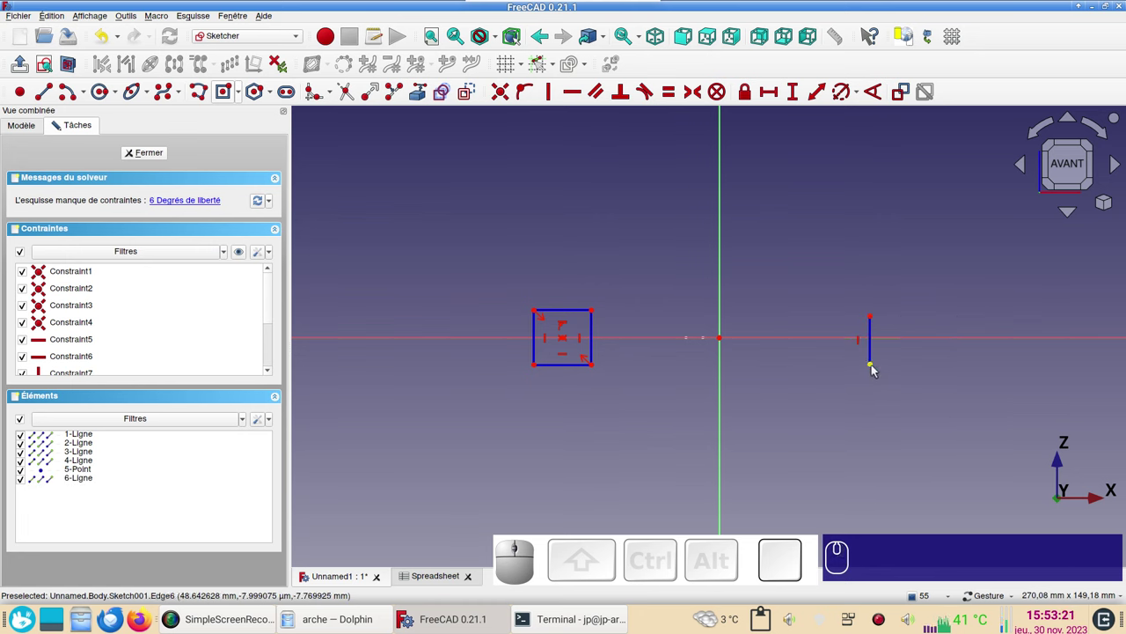
Level the line's ends horizontally with the rectangle's lower and upper right corners.
{"action": "left_click", "coordinate": [876, 369]}
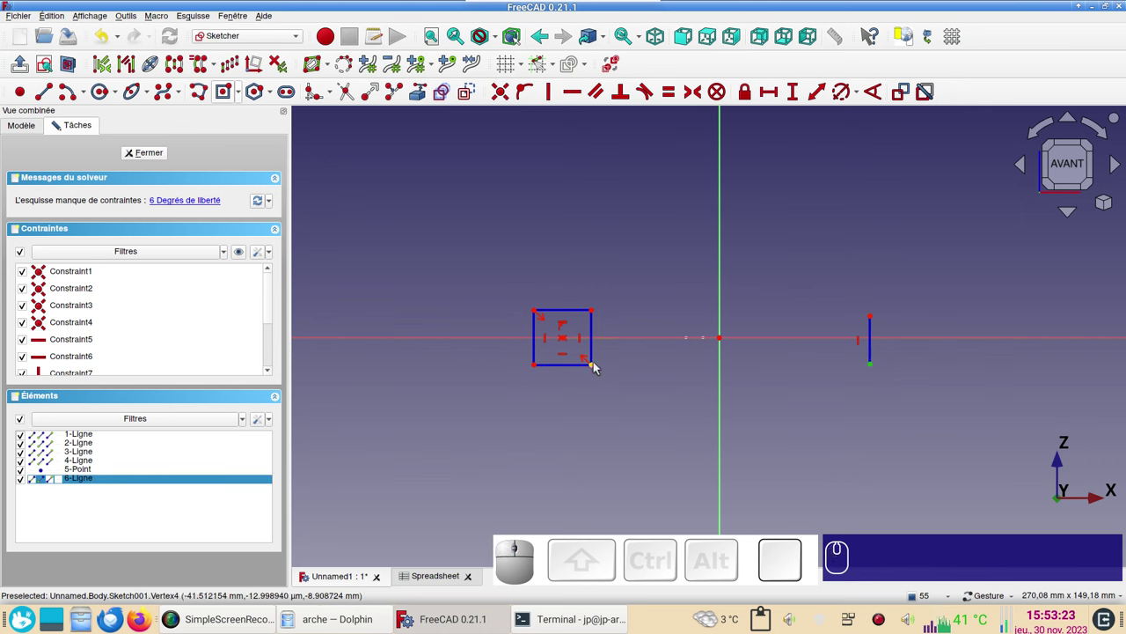
{"action": "left_click", "coordinate": [595, 369]}
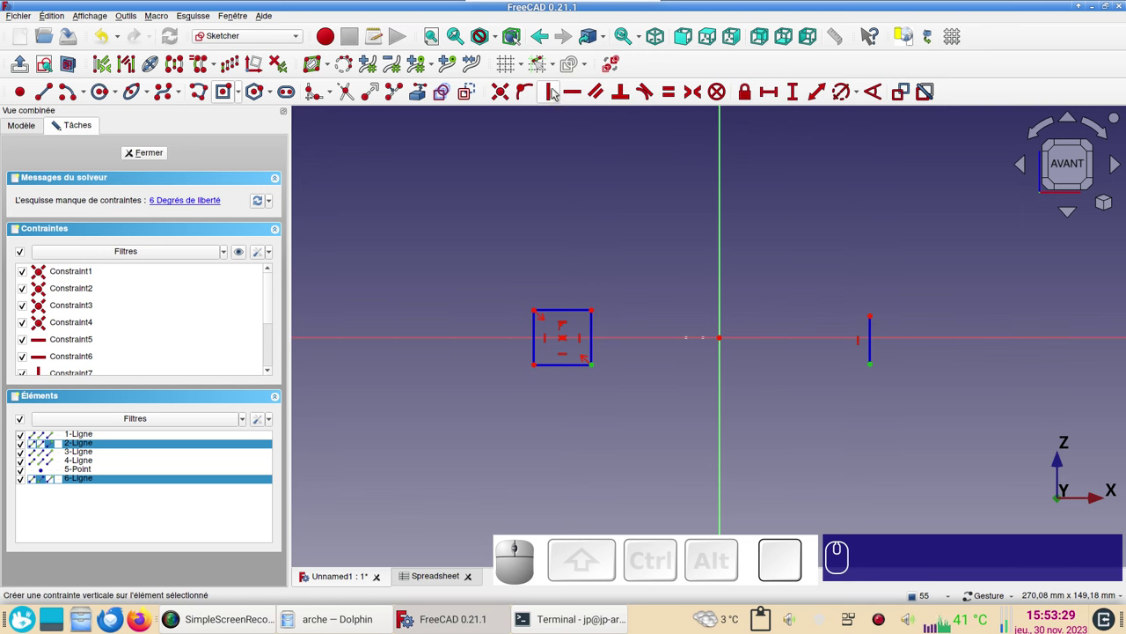
{"action": "key", "text": "h"}
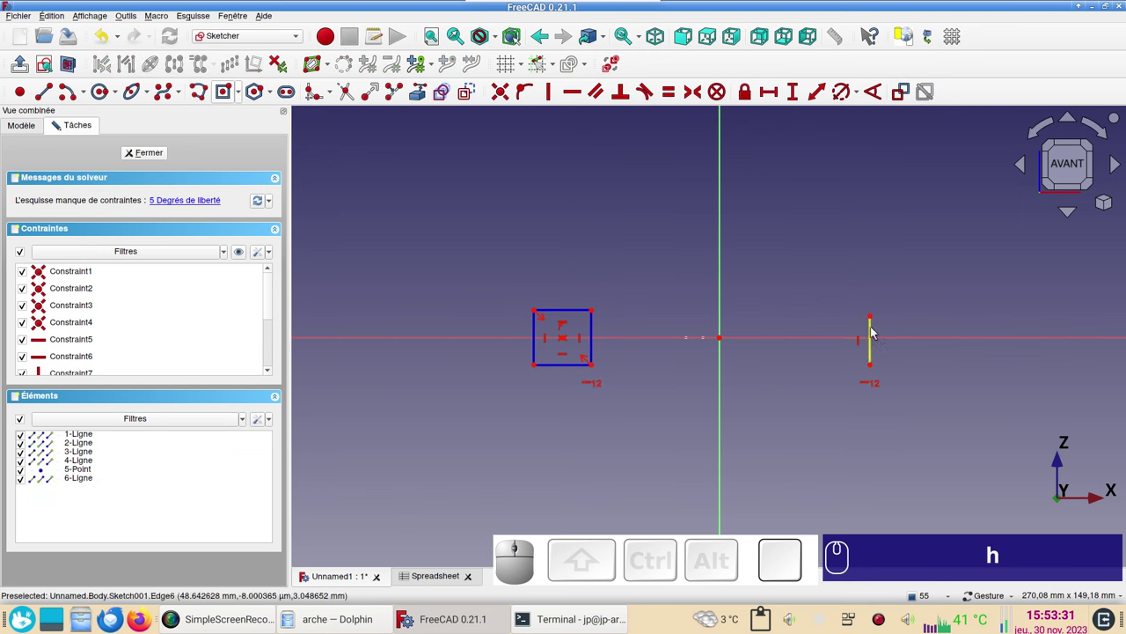
{"action": "left_click", "coordinate": [874, 319]}
{"action": "type", "text": "h"}
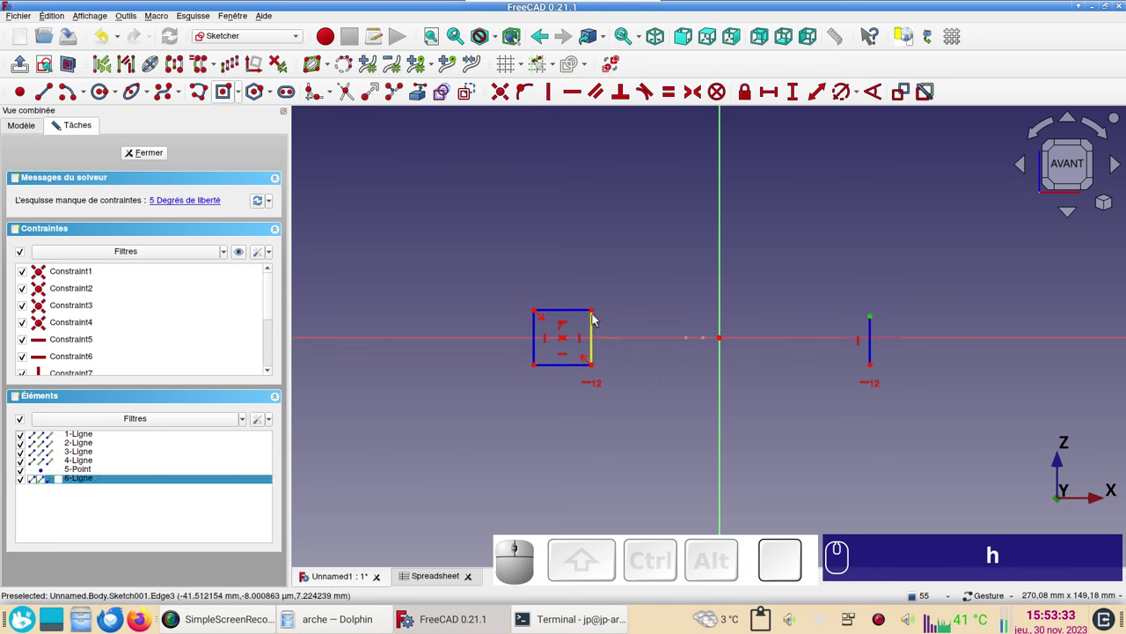
{"action": "left_click", "coordinate": [594, 312]}
{"action": "type", "text": "h"}
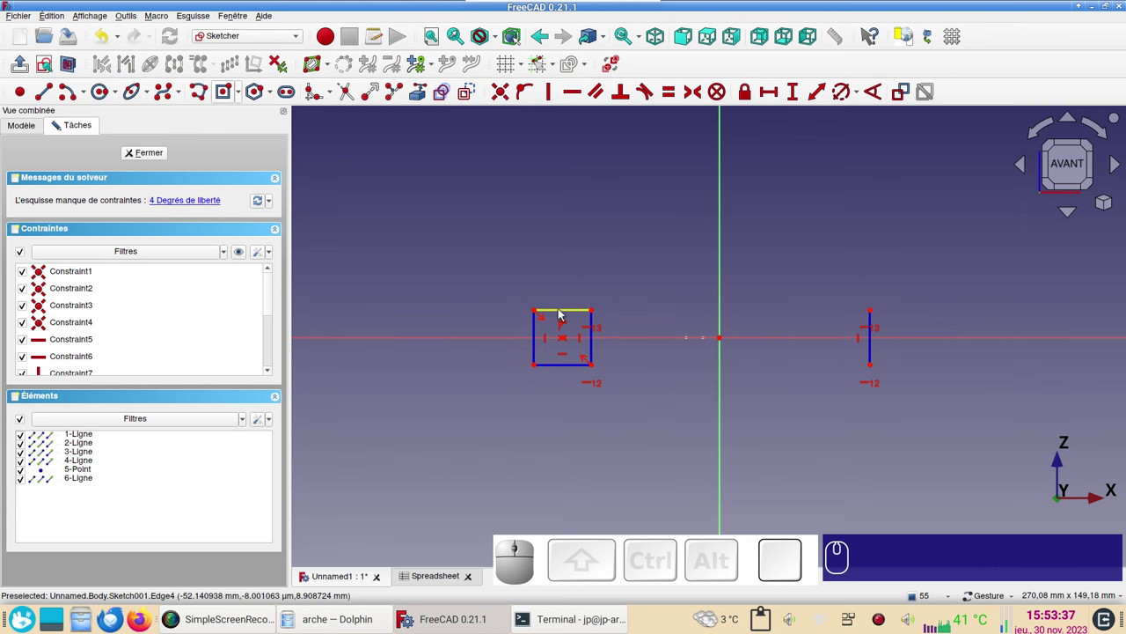
Dimension the rectangle's width to 10 mm through a Spreadsheet parameter expression.
{"action": "left_click", "coordinate": [562, 314]}
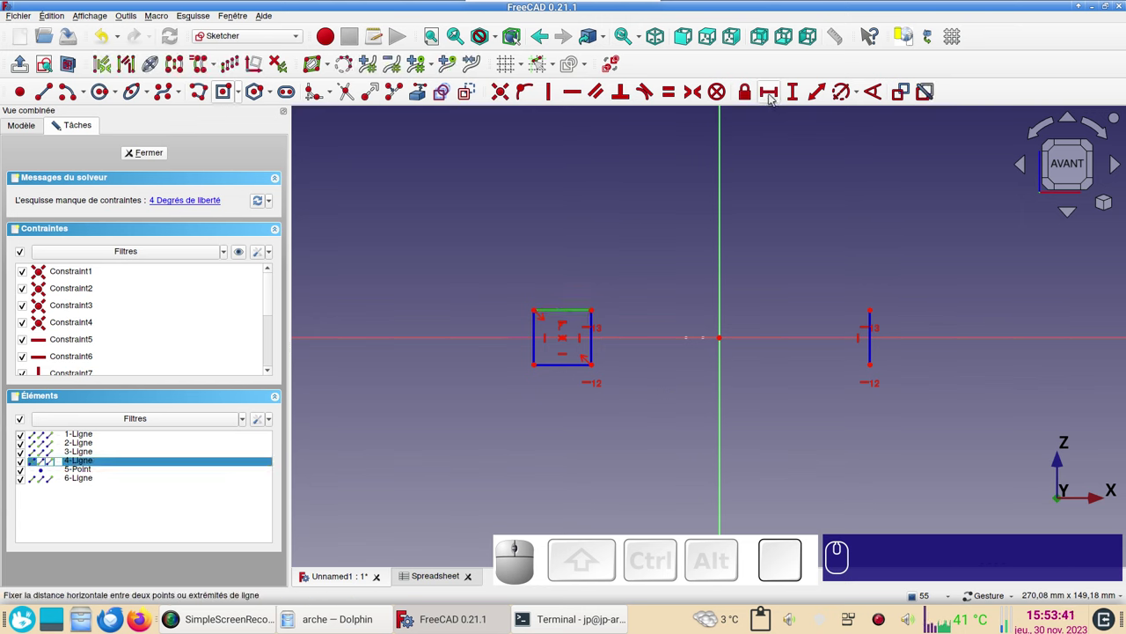
{"action": "type", "text": "l"}
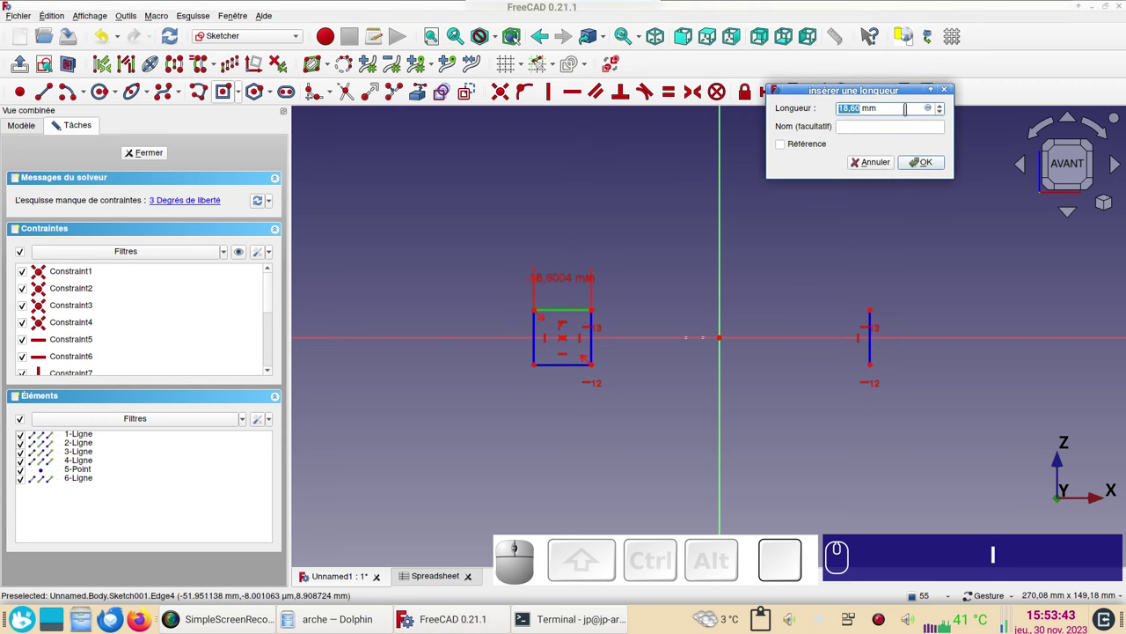
{"action": "key", "text": "ctrl+v"}
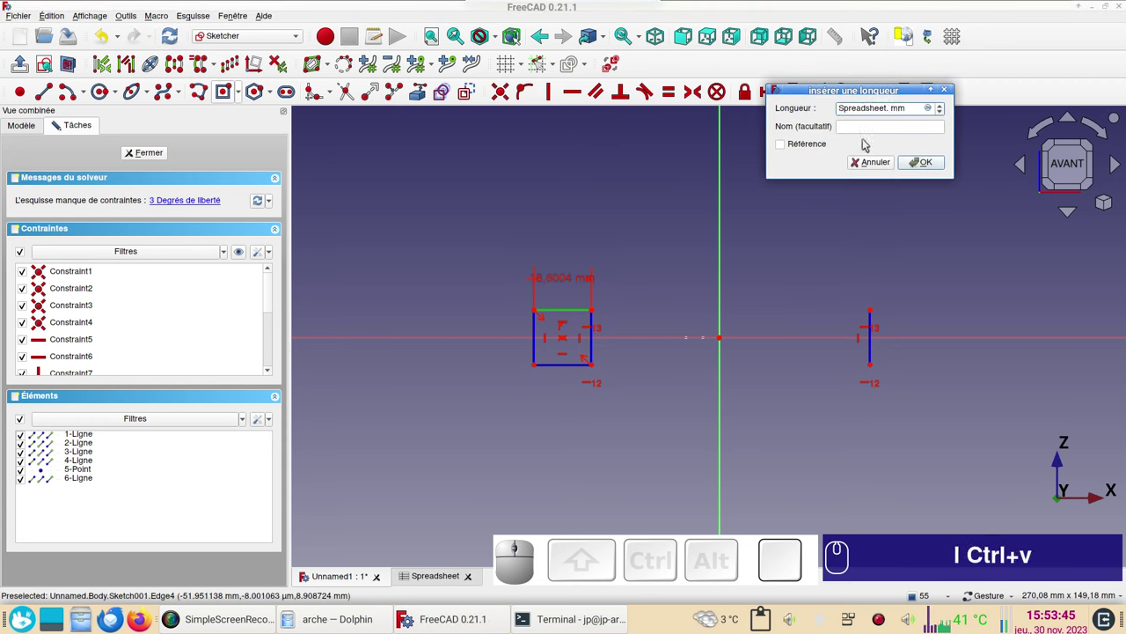
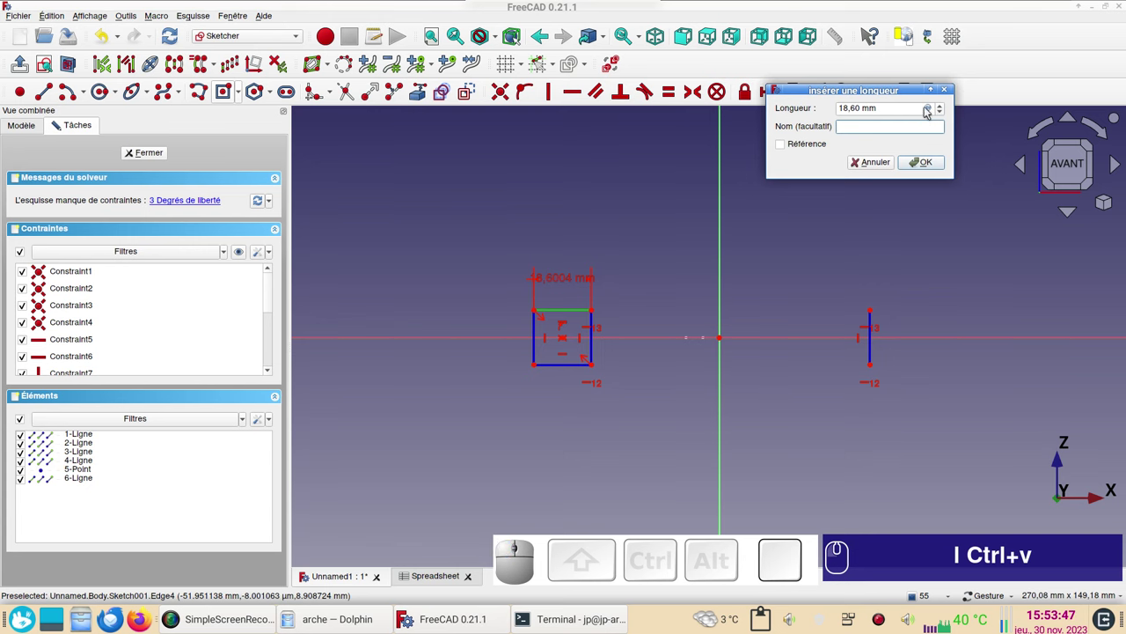
{"action": "left_click", "coordinate": [930, 108]}
{"action": "left_click", "coordinate": [930, 108]}
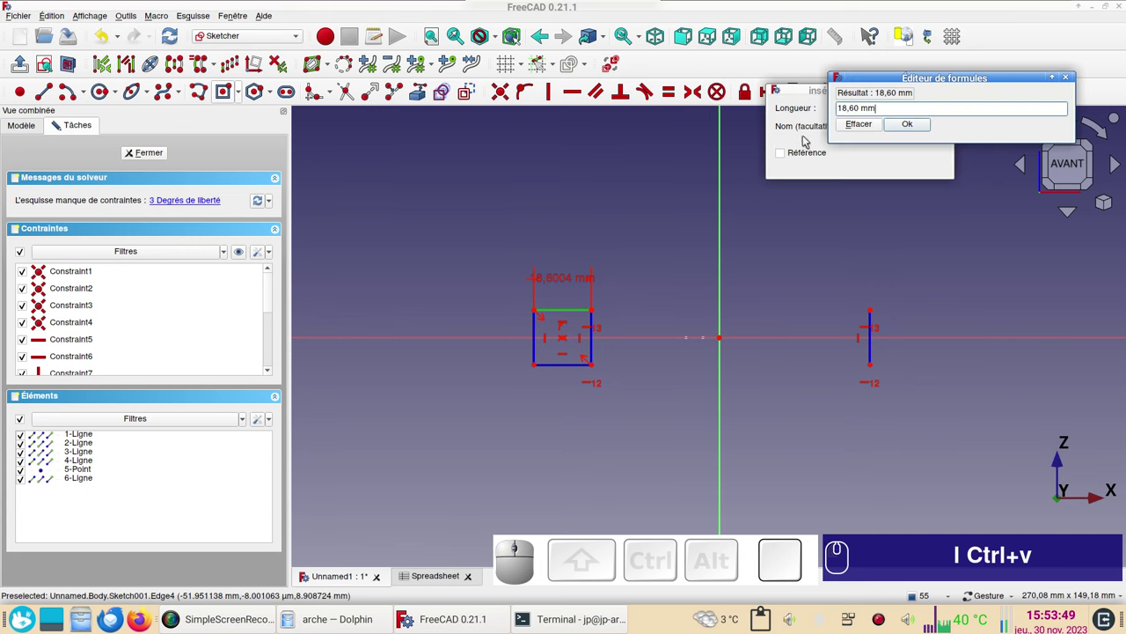
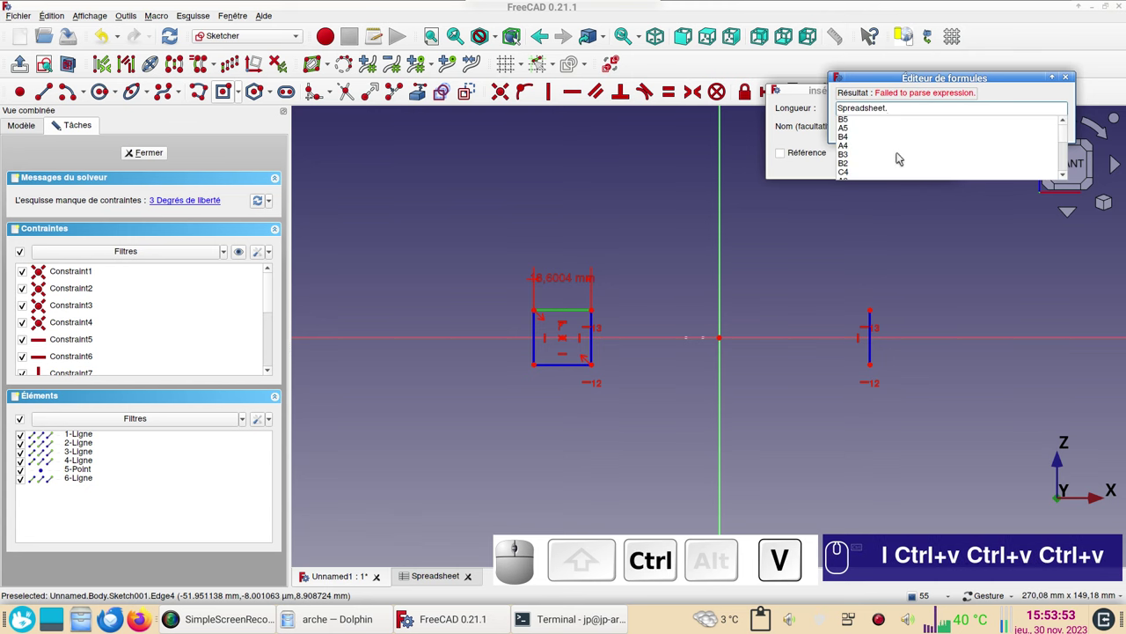
{"action": "key", "text": "x"}
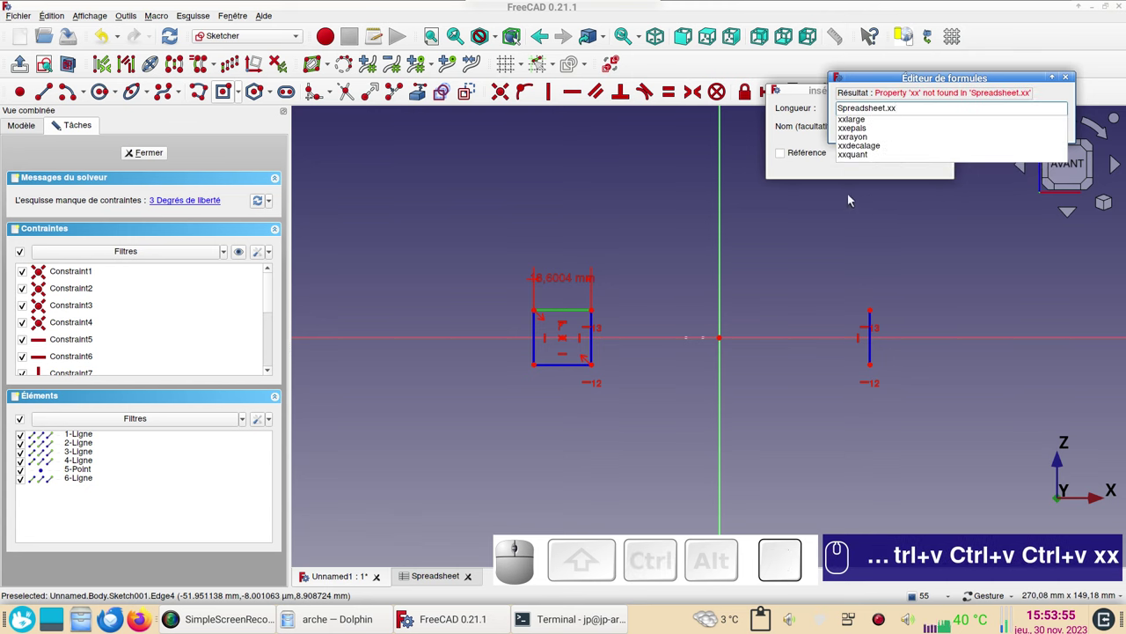
{"action": "left_click", "coordinate": [864, 119]}
{"action": "left_click", "coordinate": [912, 128]}
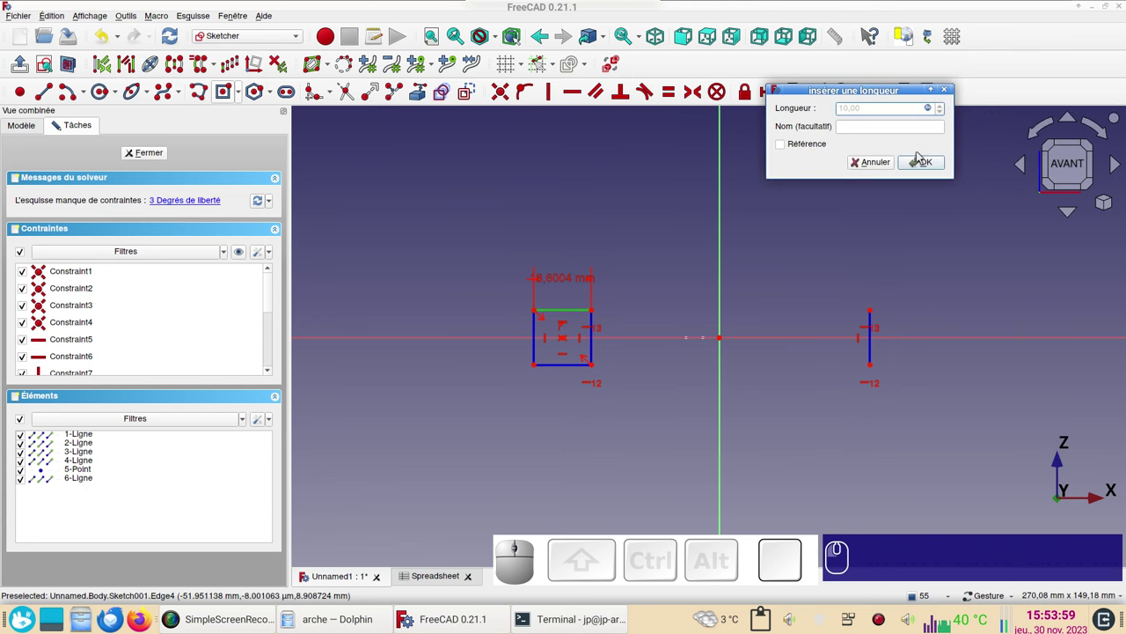
{"action": "left_click", "coordinate": [925, 162]}
{"action": "left_click_drag", "start_coordinate": [569, 282], "coordinate": [535, 341]}
Dimension the rectangle's height to 10 mm through a Spreadsheet parameter expression.
{"action": "left_click", "coordinate": [549, 340]}
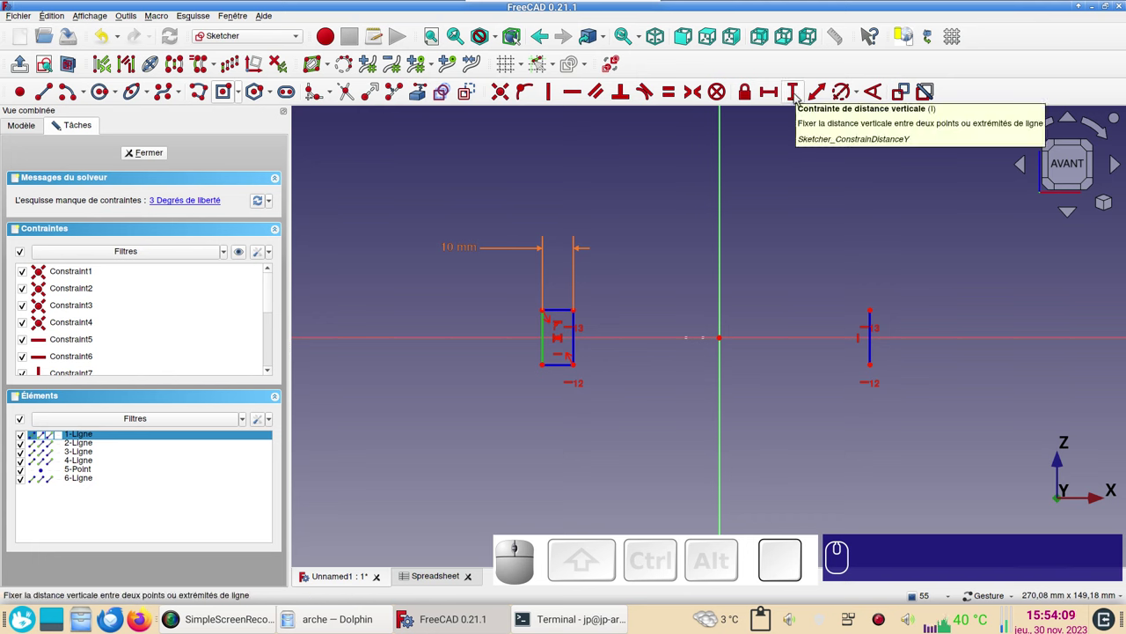
{"action": "key", "text": "i"}
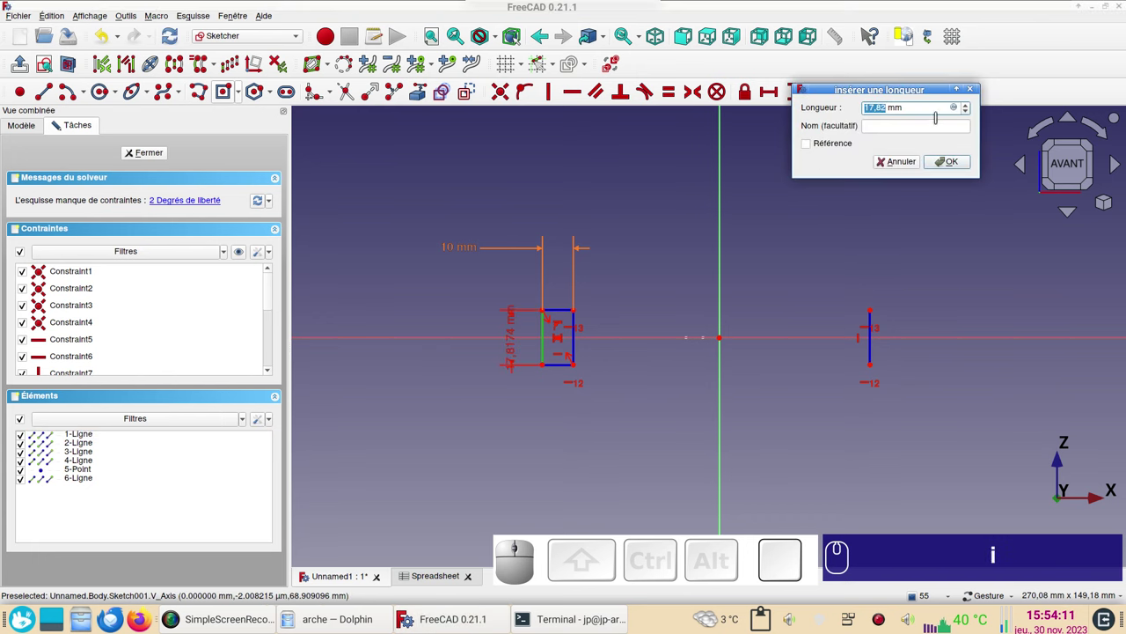
{"action": "left_click", "coordinate": [957, 112]}
{"action": "key", "text": "ctrl+v"}
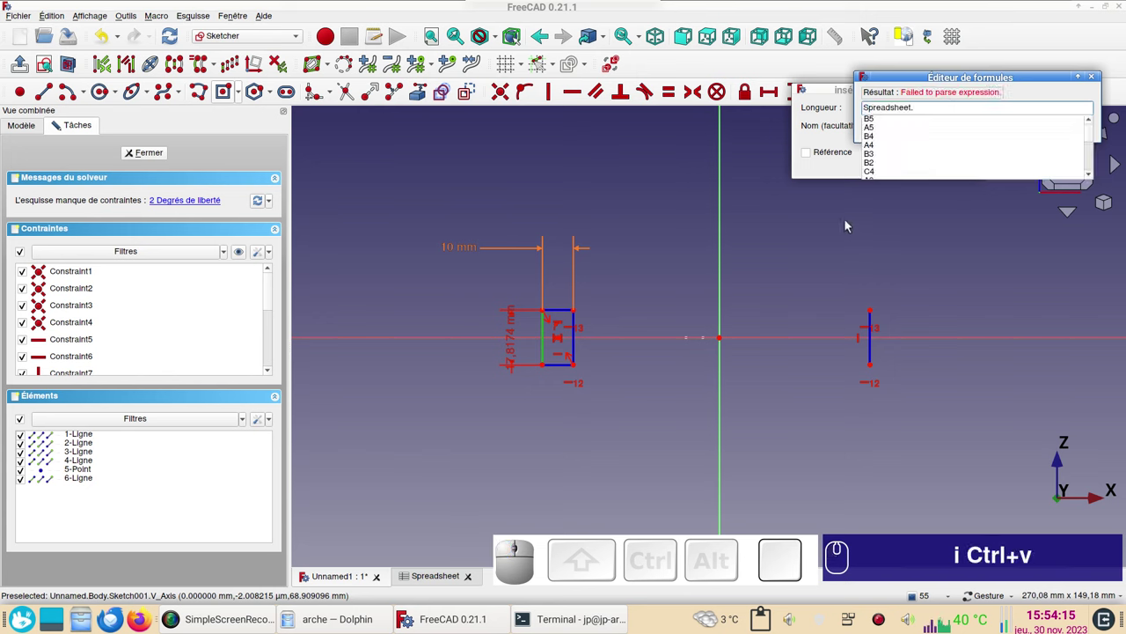
{"action": "key", "text": "x"}
{"action": "left_click", "coordinate": [900, 128]}
{"action": "type", "text": "i Ctrl+v xx"}
{"action": "left_click", "coordinate": [946, 127]}
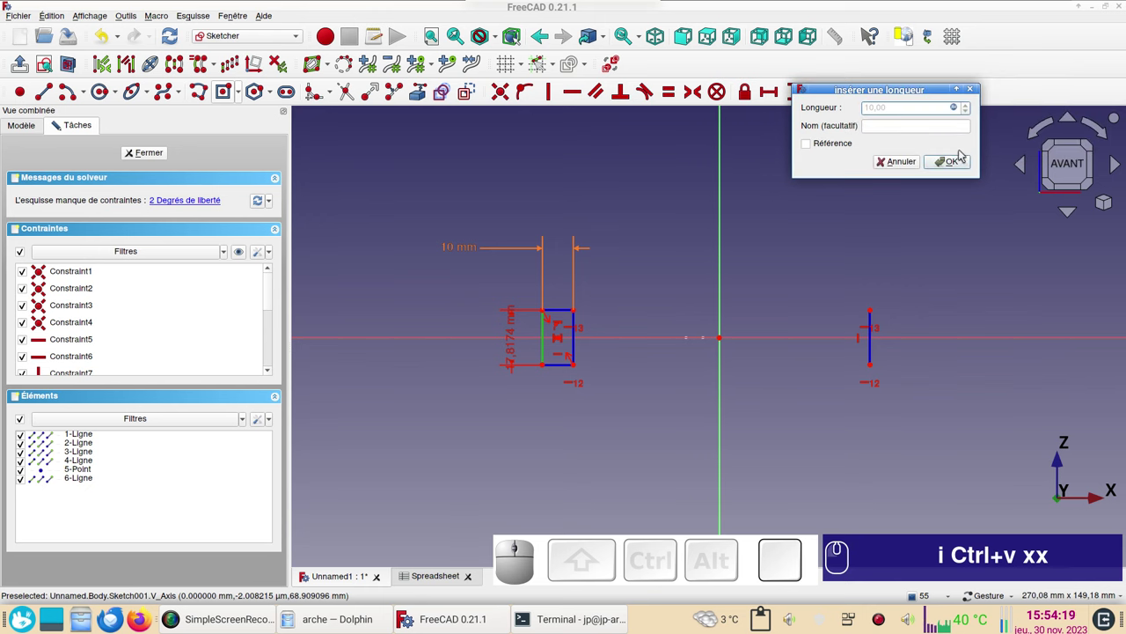
{"action": "left_click", "coordinate": [964, 160]}
{"action": "left_click_drag", "start_coordinate": [520, 342], "coordinate": [716, 404]}
{"action": "type", "text": "i Ctrl+v xx"}
{"action": "scroll", "scroll_direction": "up", "scroll_amount": 3}
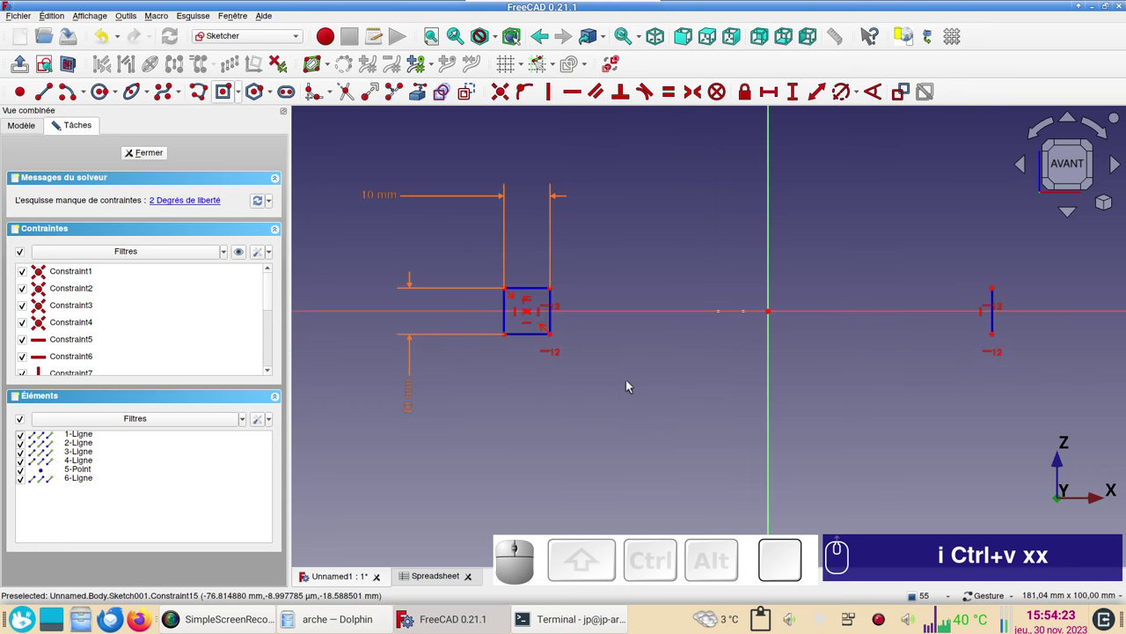
Set the horizontal distance from the line's end to the rectangle corner via a Spreadsheet parameter (120 mm).
{"action": "left_click_drag", "start_coordinate": [701, 378], "coordinate": [606, 385]}
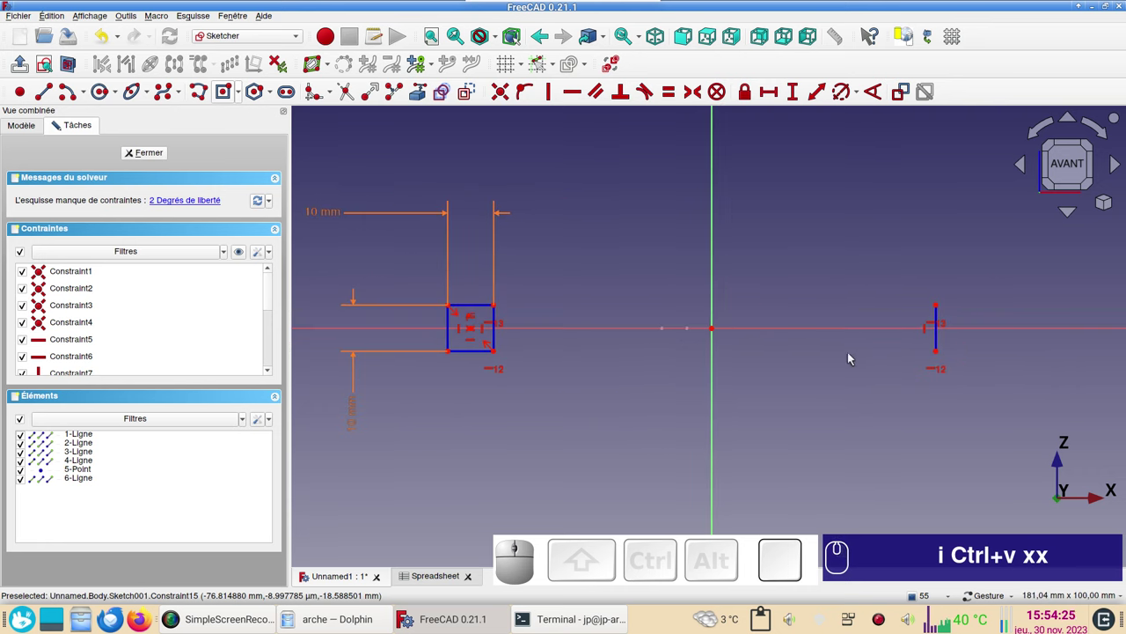
{"action": "left_click", "coordinate": [940, 357]}
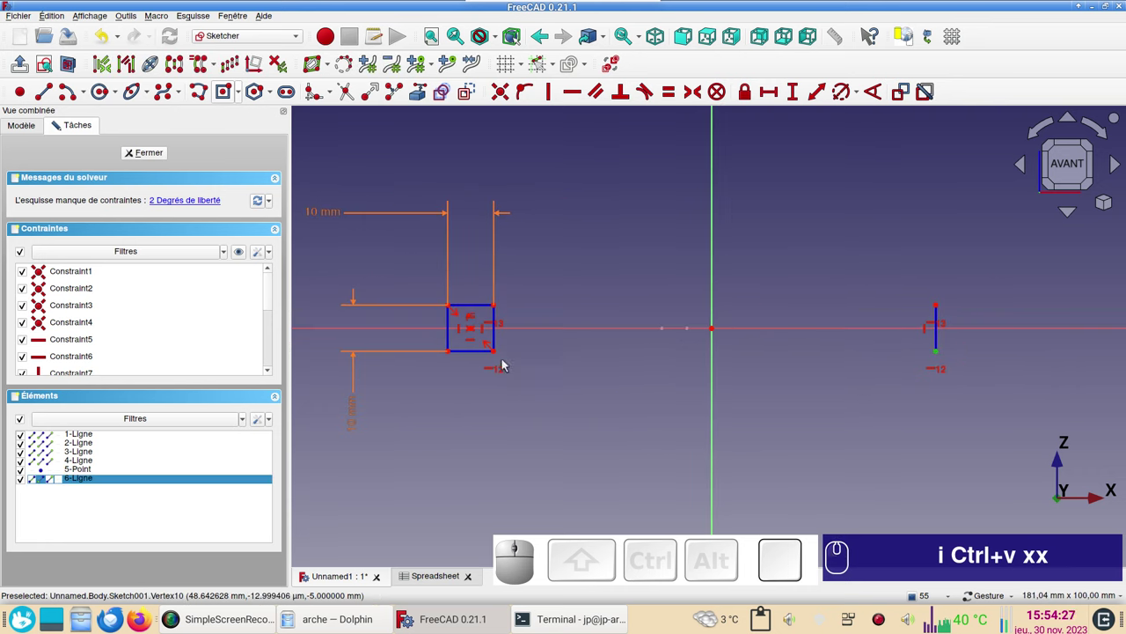
{"action": "left_click", "coordinate": [500, 352]}
{"action": "left_click", "coordinate": [774, 93]}
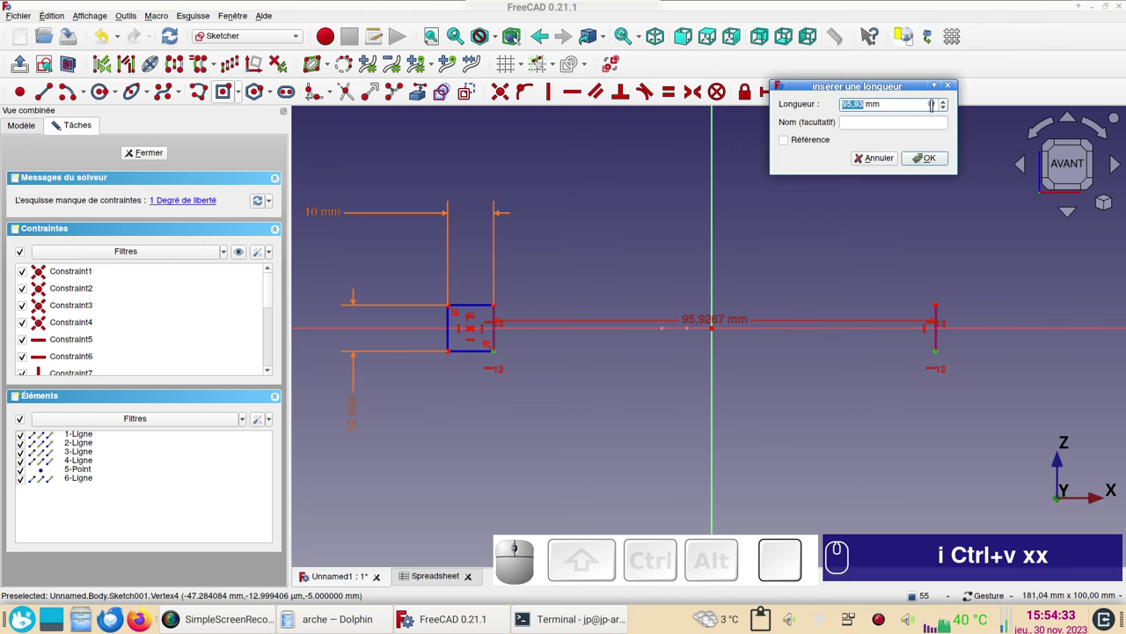
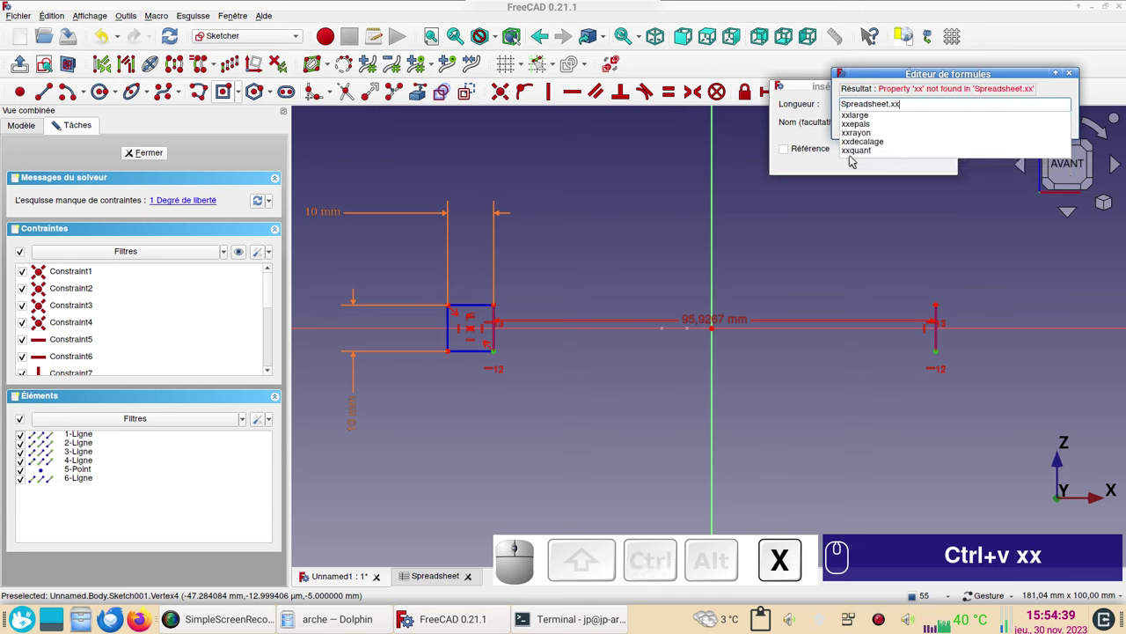
{"action": "left_click", "coordinate": [862, 135]}
{"action": "left_click", "coordinate": [916, 122]}
{"action": "left_click", "coordinate": [931, 157]}
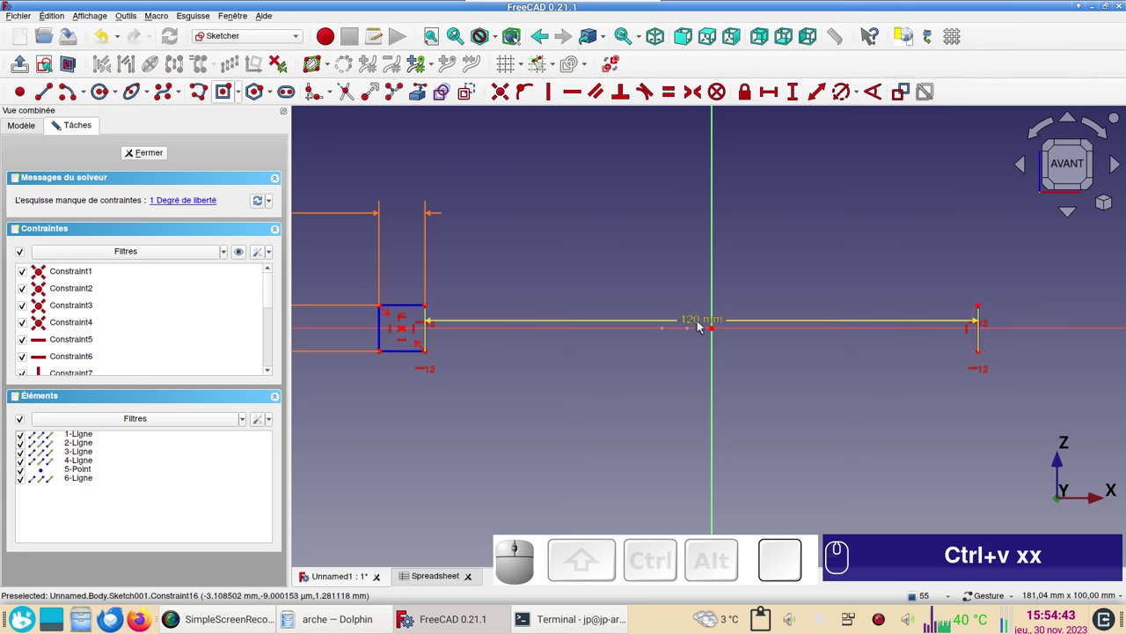
{"action": "left_click_drag", "start_coordinate": [702, 320], "coordinate": [697, 325]}
{"action": "left_click_drag", "start_coordinate": [699, 325], "coordinate": [498, 361]}
Place the square 60 mm from the origin via a Spreadsheet parameter, fully constraining the sketch.
{"action": "left_click", "coordinate": [429, 352]}
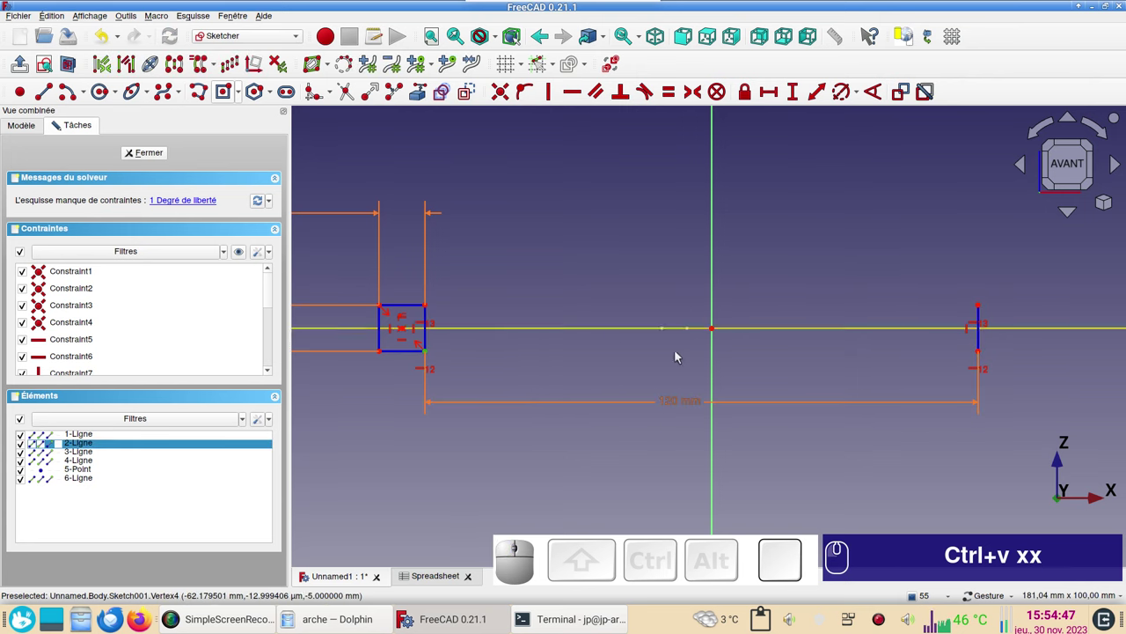
{"action": "left_click", "coordinate": [716, 330]}
{"action": "left_click", "coordinate": [774, 96]}
{"action": "left_click", "coordinate": [932, 111]}
{"action": "key", "text": "ctrl+v"}
{"action": "key", "text": "x"}
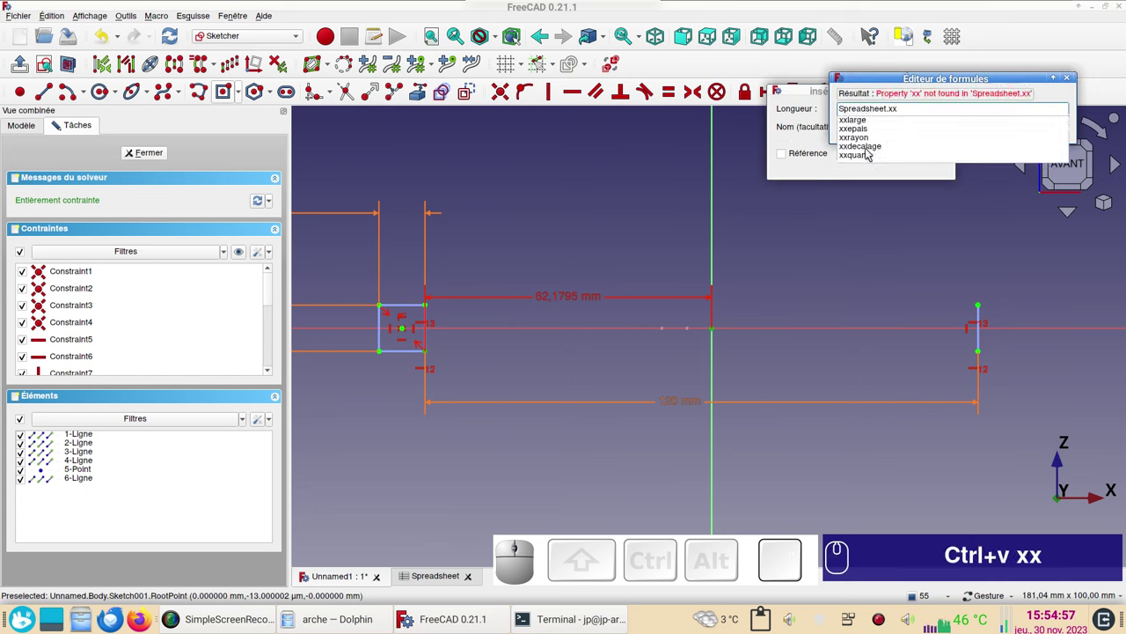
{"action": "left_click", "coordinate": [870, 150]}
{"action": "left_click", "coordinate": [919, 128]}
{"action": "left_click", "coordinate": [926, 164]}
{"action": "left_click", "coordinate": [883, 214]}
{"action": "scroll", "scroll_direction": "down", "scroll_amount": 3}
{"action": "left_click_drag", "start_coordinate": [815, 242], "coordinate": [673, 222]}
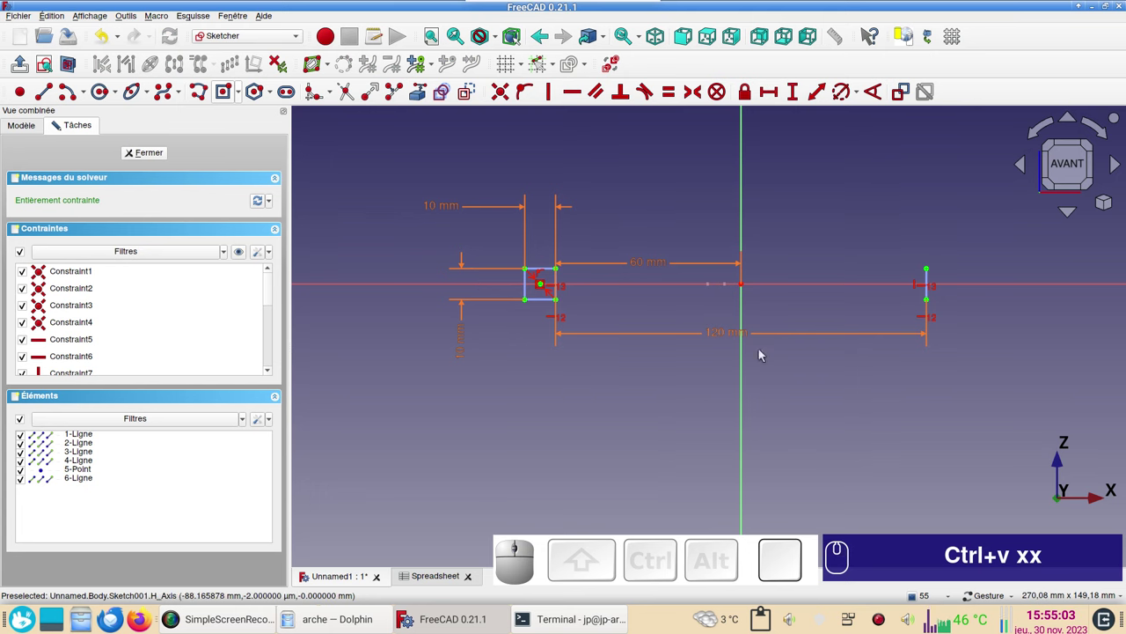
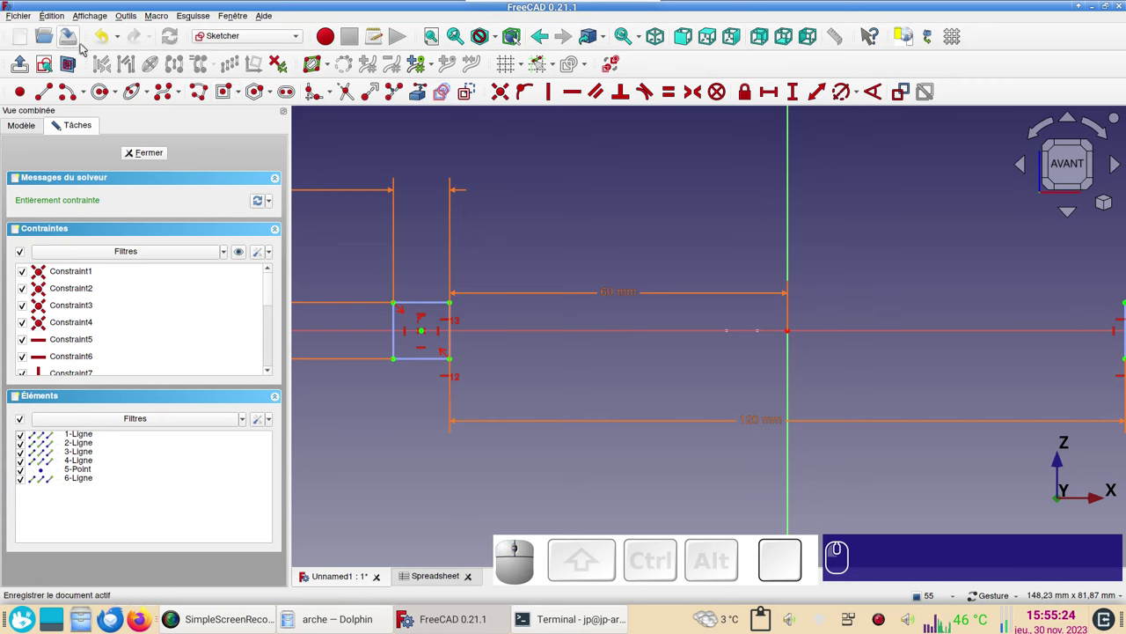
{"action": "scroll", "scroll_direction": "up", "scroll_amount": 3}
{"action": "left_click_drag", "start_coordinate": [554, 256], "coordinate": [698, 215]}
{"action": "scroll", "scroll_direction": "down", "scroll_amount": 3}
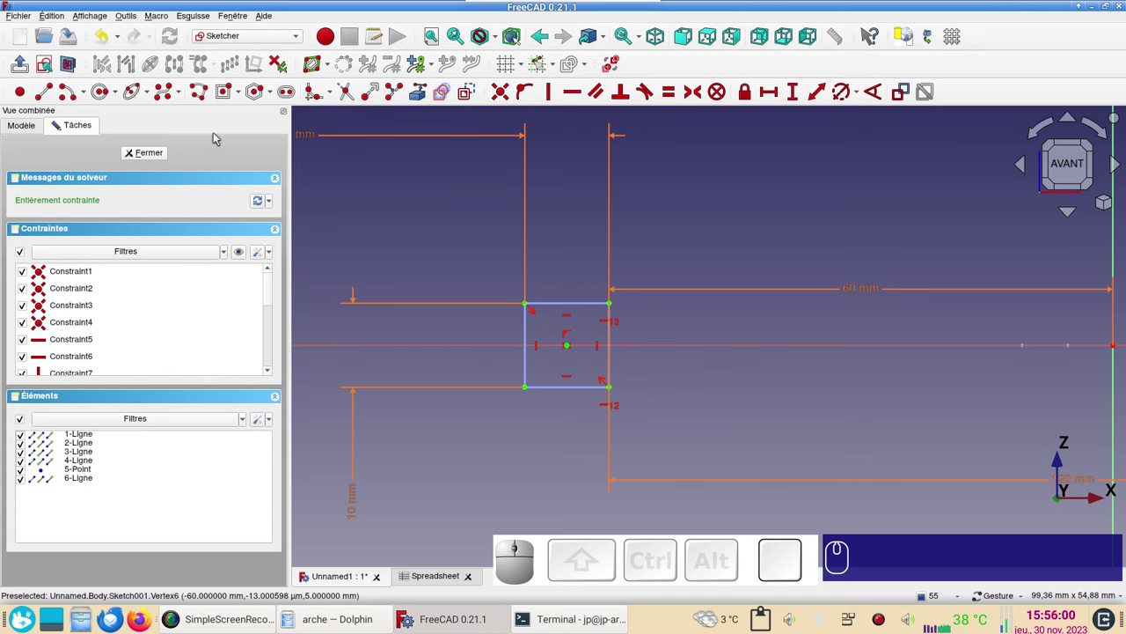
Draw arcs at the square's two right corners and align their endpoints vertically.
{"action": "left_click", "coordinate": [65, 92]}
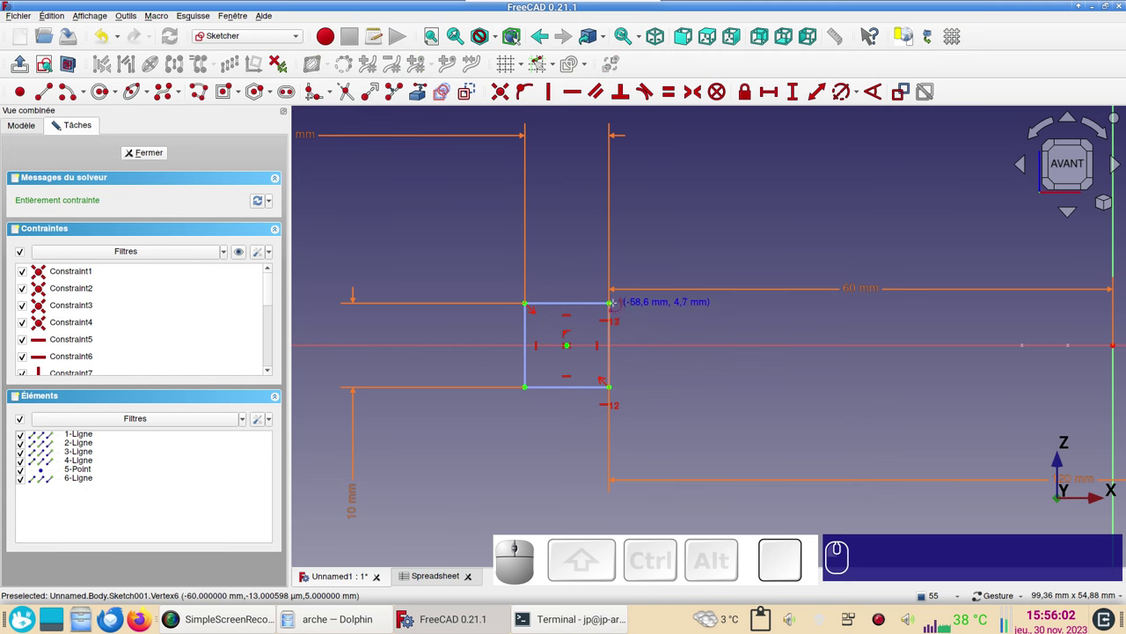
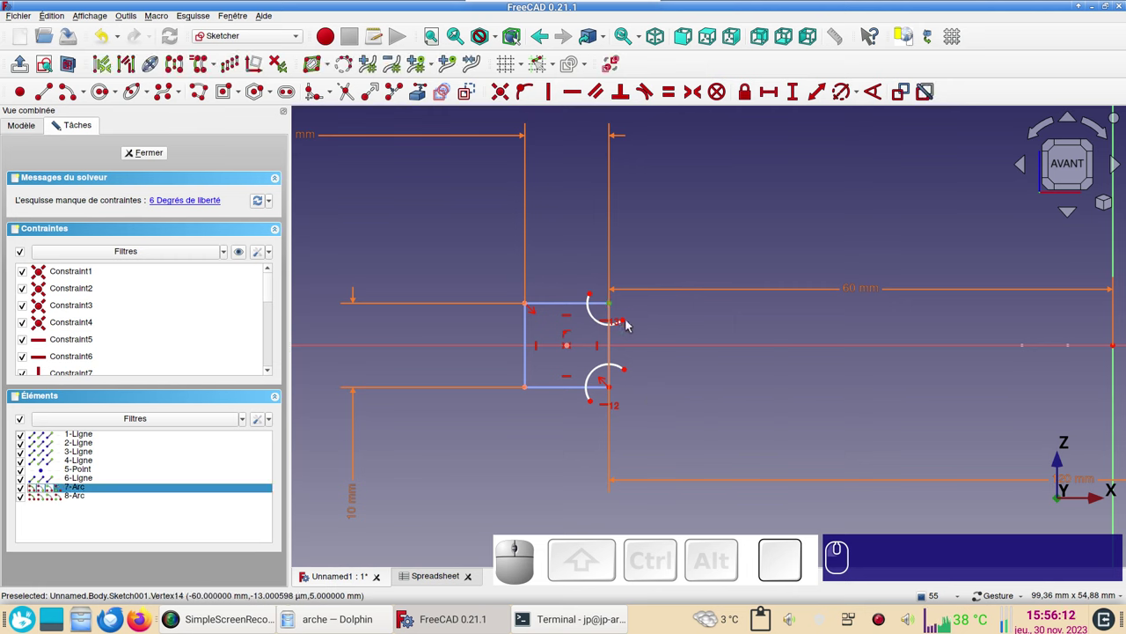
{"action": "left_click", "coordinate": [629, 325]}
{"action": "left_click", "coordinate": [630, 373]}
{"action": "left_click", "coordinate": [616, 392]}
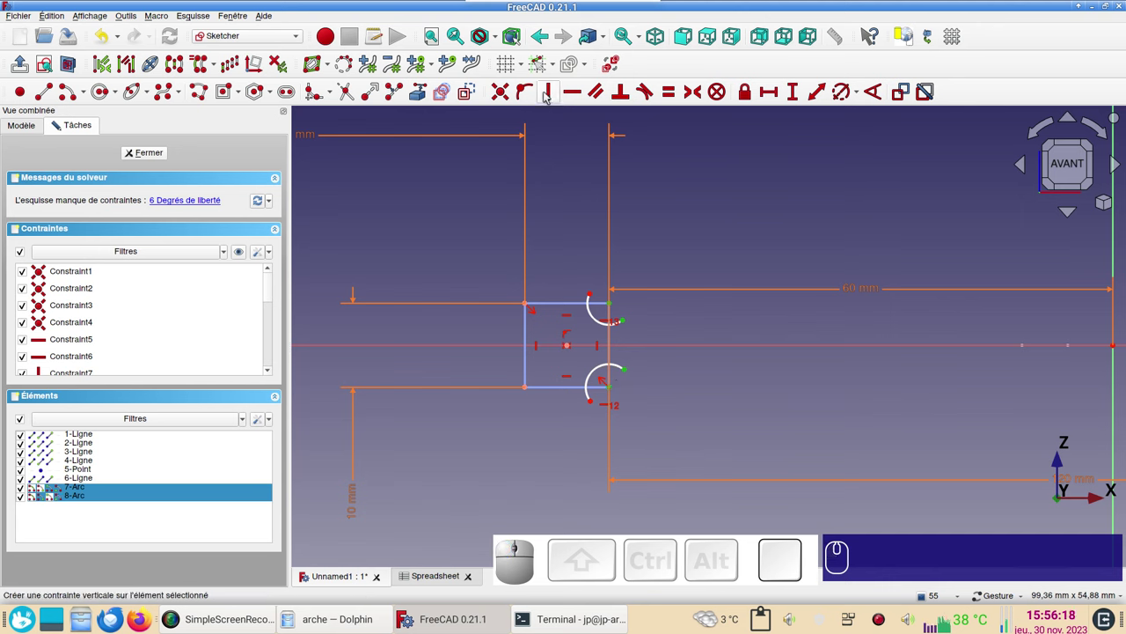
{"action": "key", "text": "v"}
{"action": "scroll", "scroll_direction": "up", "scroll_amount": 3}
{"action": "left_click", "coordinate": [42, 88]}
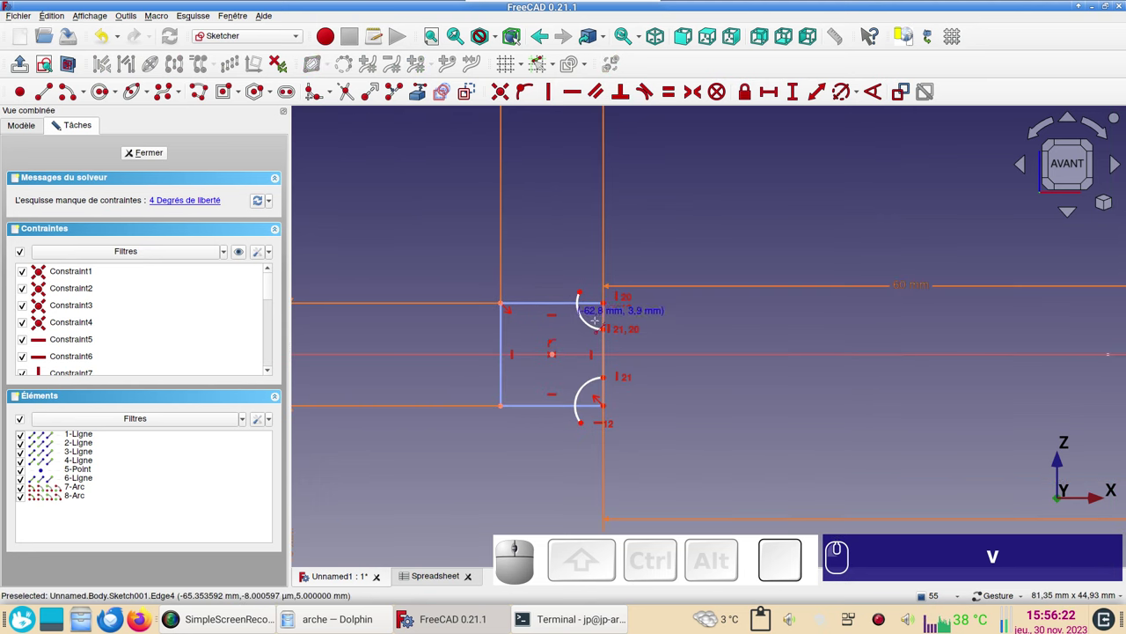
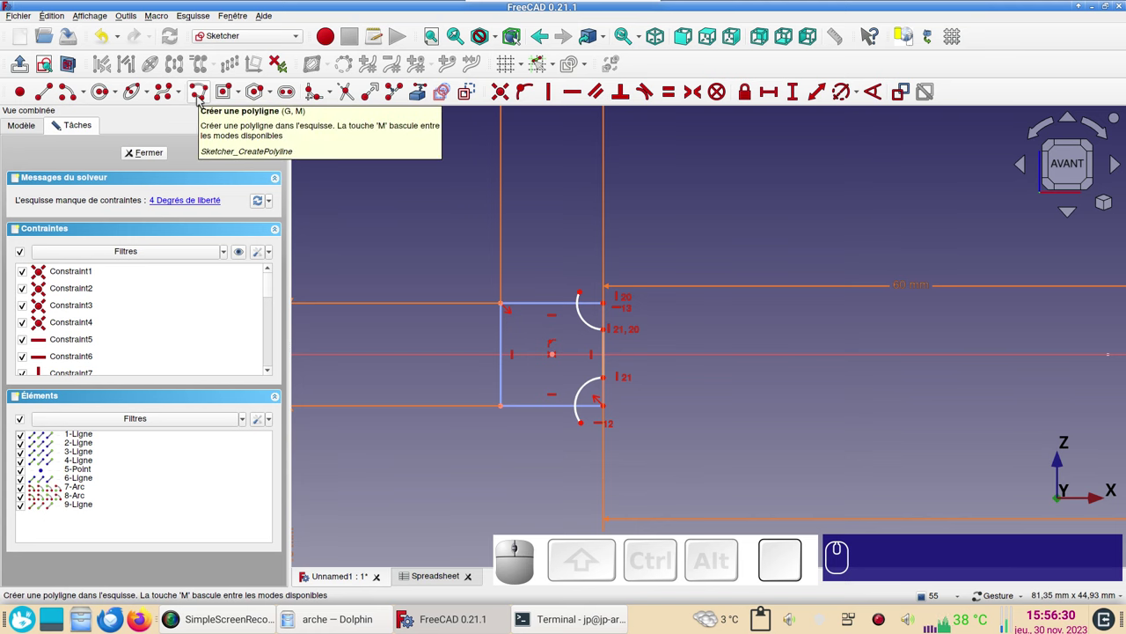
Draw a polyline outline from the arcs and make its two slanted lines horizontal.
{"action": "left_click", "coordinate": [200, 98]}
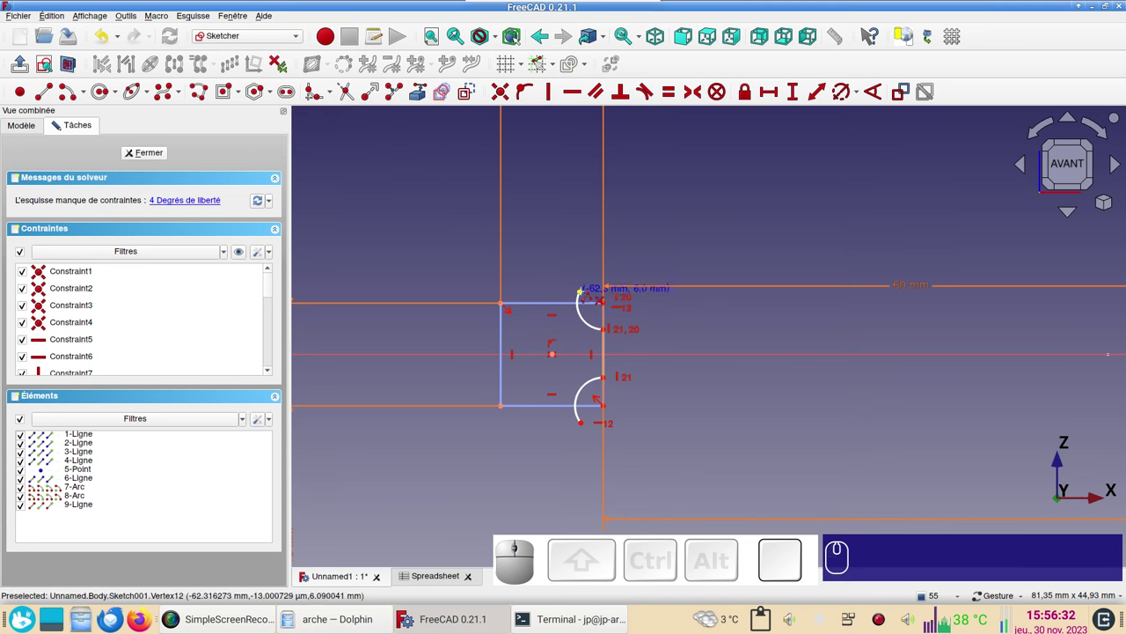
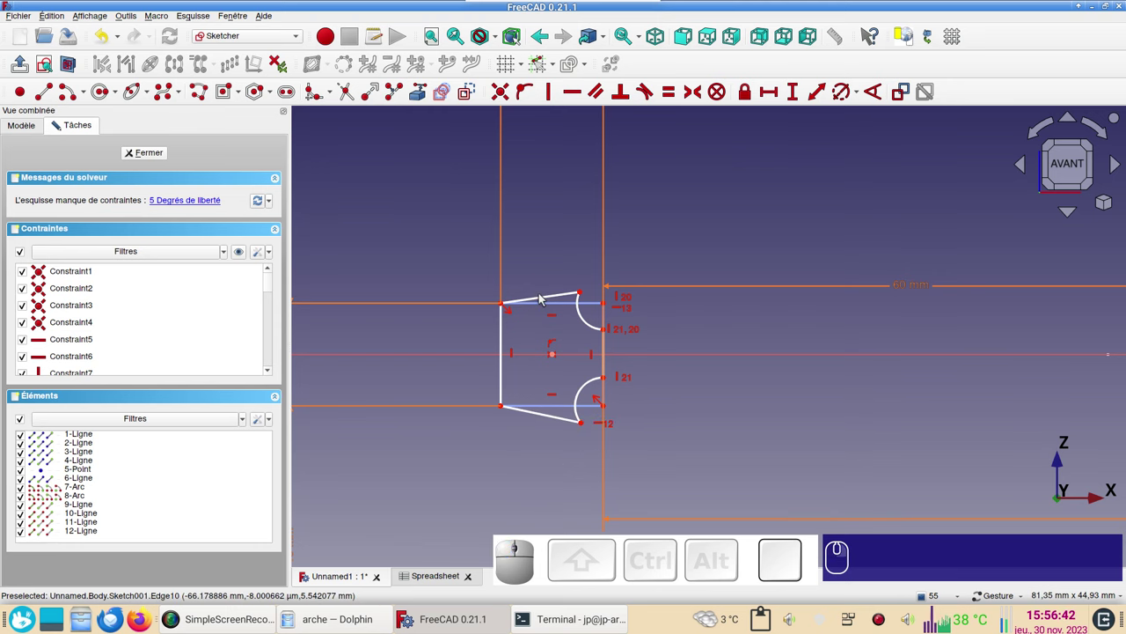
{"action": "left_click", "coordinate": [554, 300]}
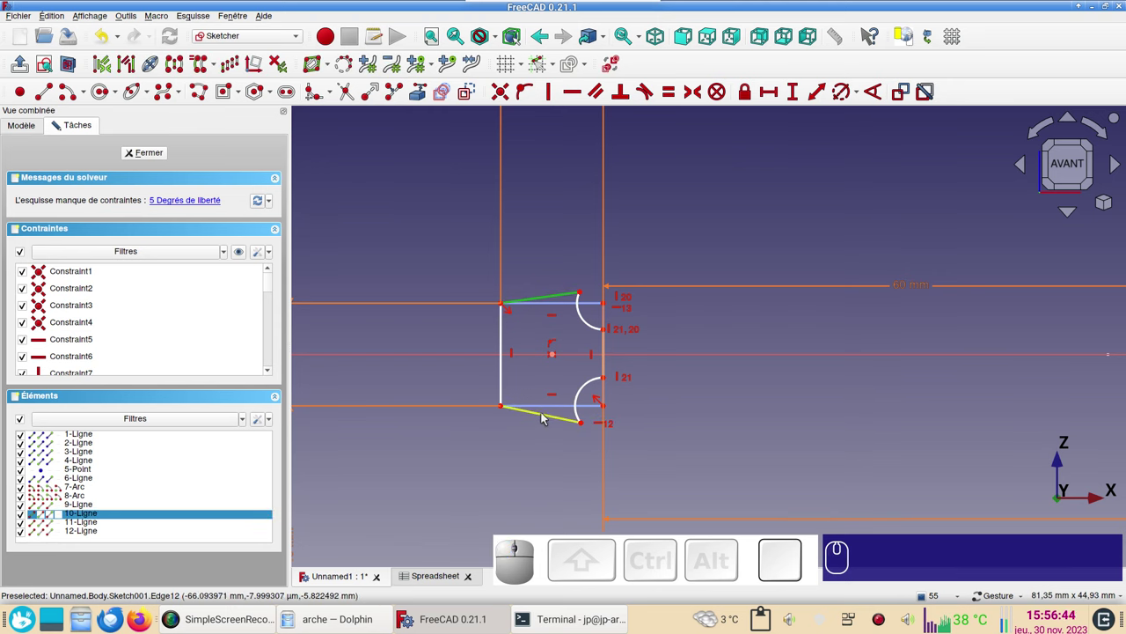
{"action": "left_click", "coordinate": [547, 414]}
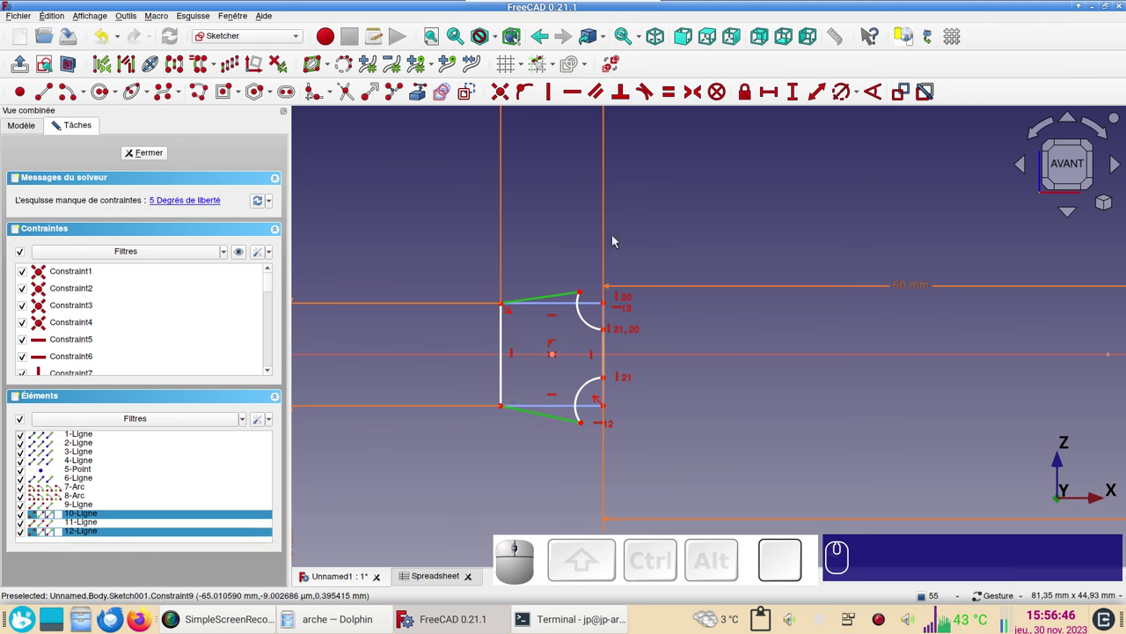
{"action": "key", "text": "h"}
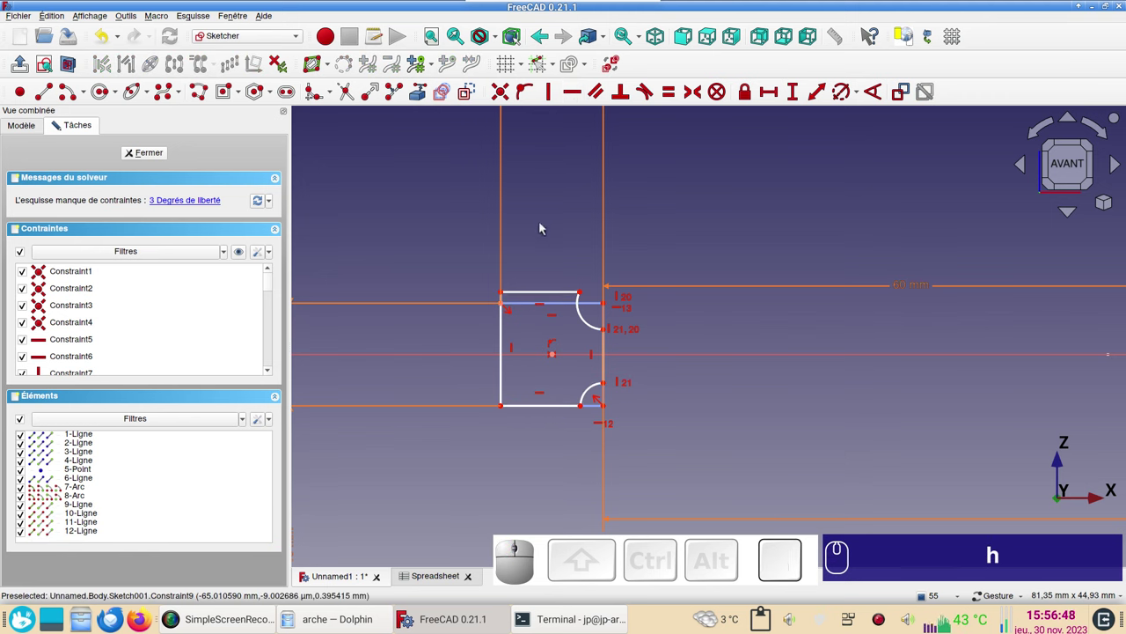
Tie the new top line onto the square's edge and select both arcs to equalise them.
{"action": "left_click", "coordinate": [504, 293]}
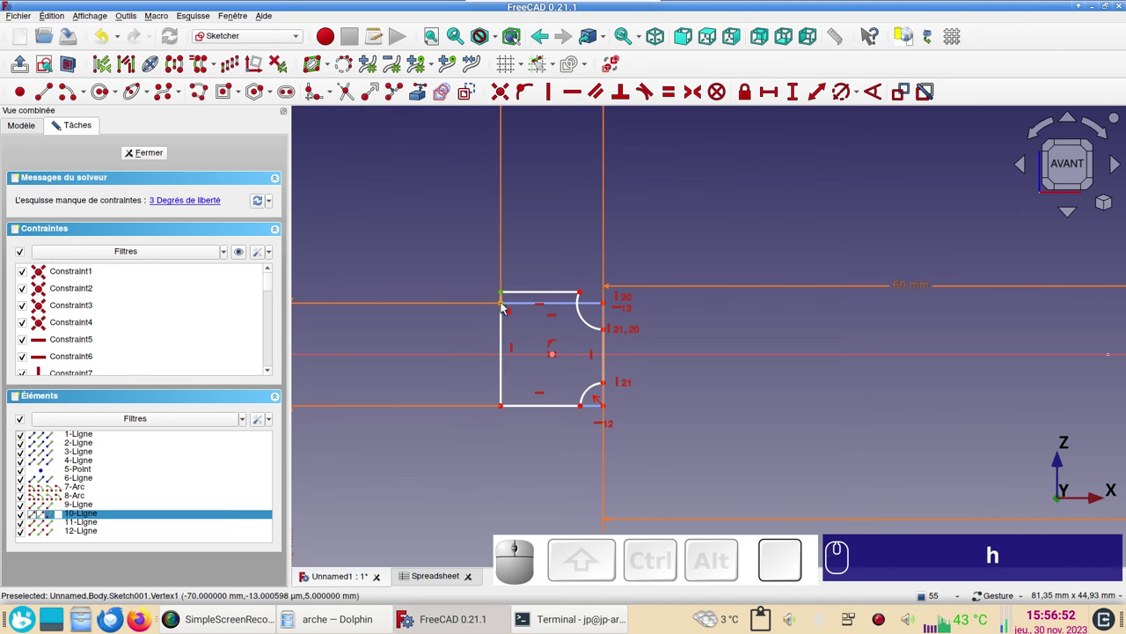
{"action": "left_click", "coordinate": [506, 306]}
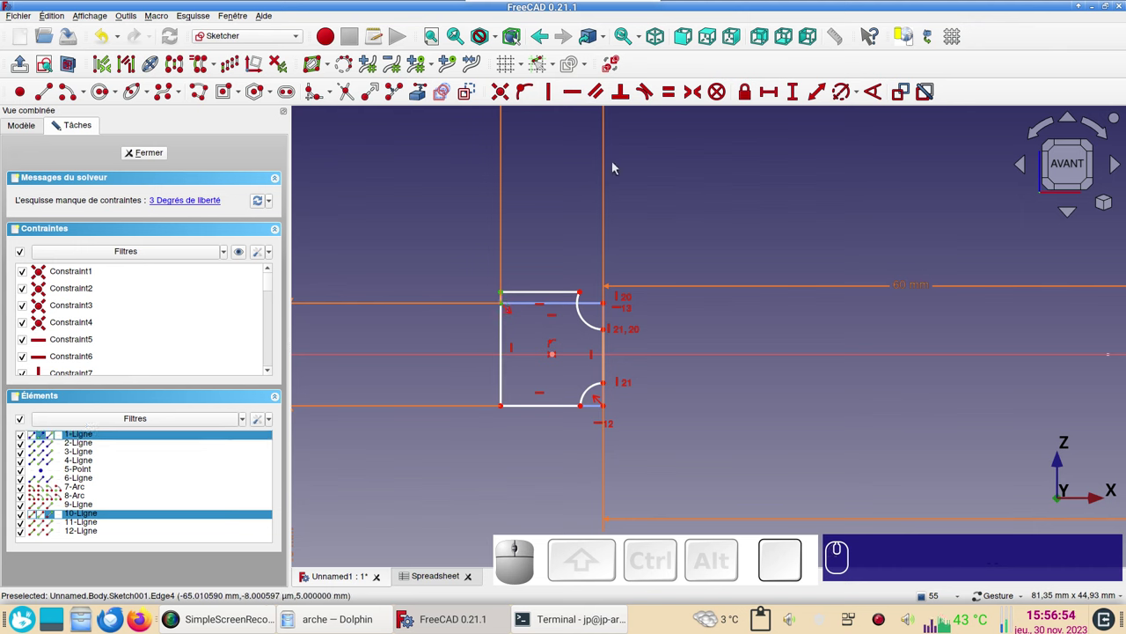
{"action": "key", "text": "c"}
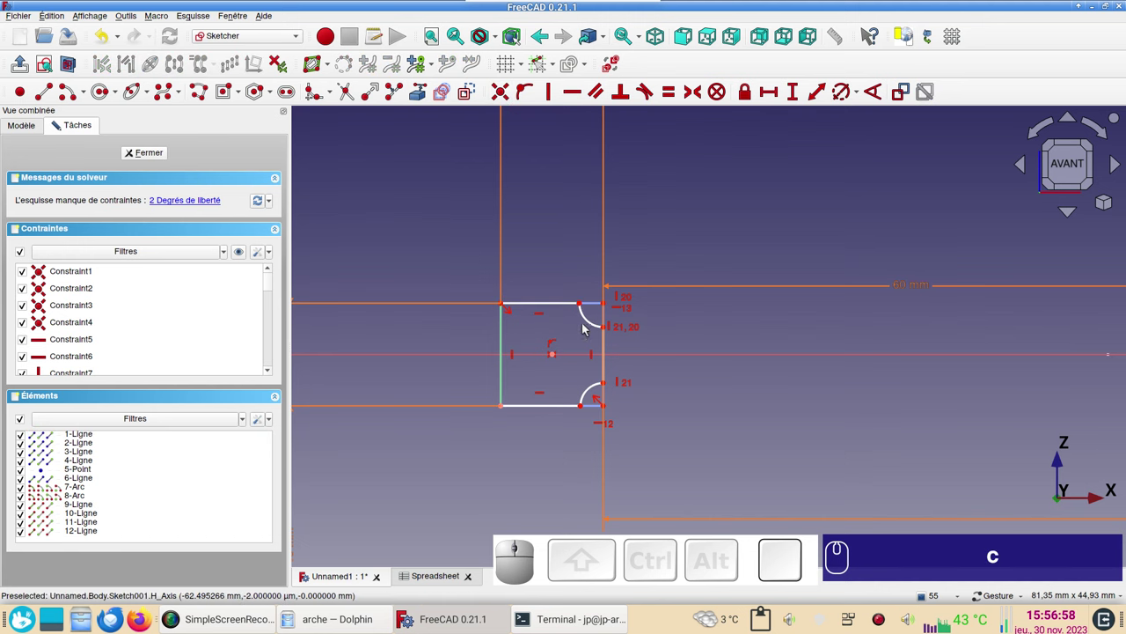
{"action": "left_click", "coordinate": [591, 321]}
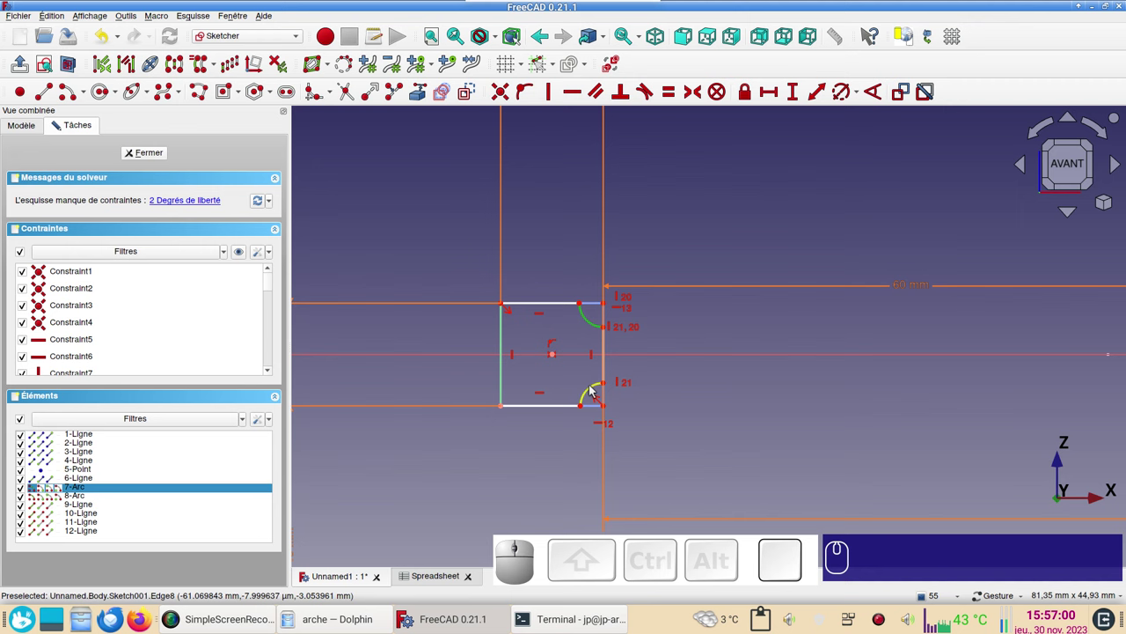
{"action": "left_click", "coordinate": [594, 388]}
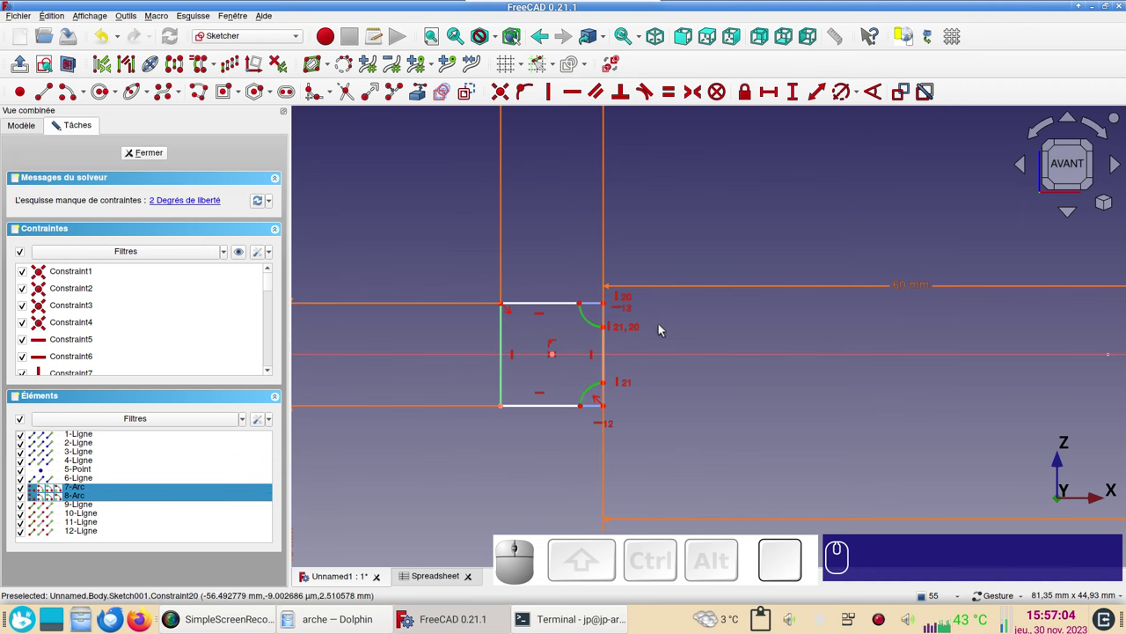
Set the arcs' radius to Spreadsheet.xxepais / 4 (2.5 mm), fully constraining the profile.
{"action": "key", "text": "r"}
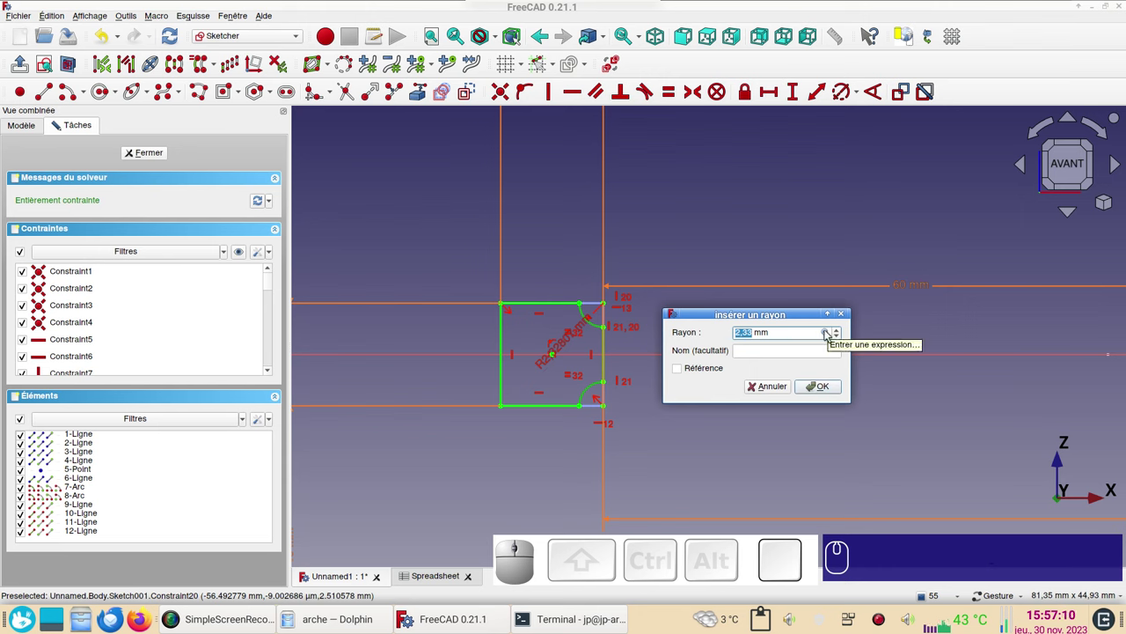
{"action": "left_click", "coordinate": [828, 331]}
{"action": "key", "text": "ctrl+v"}
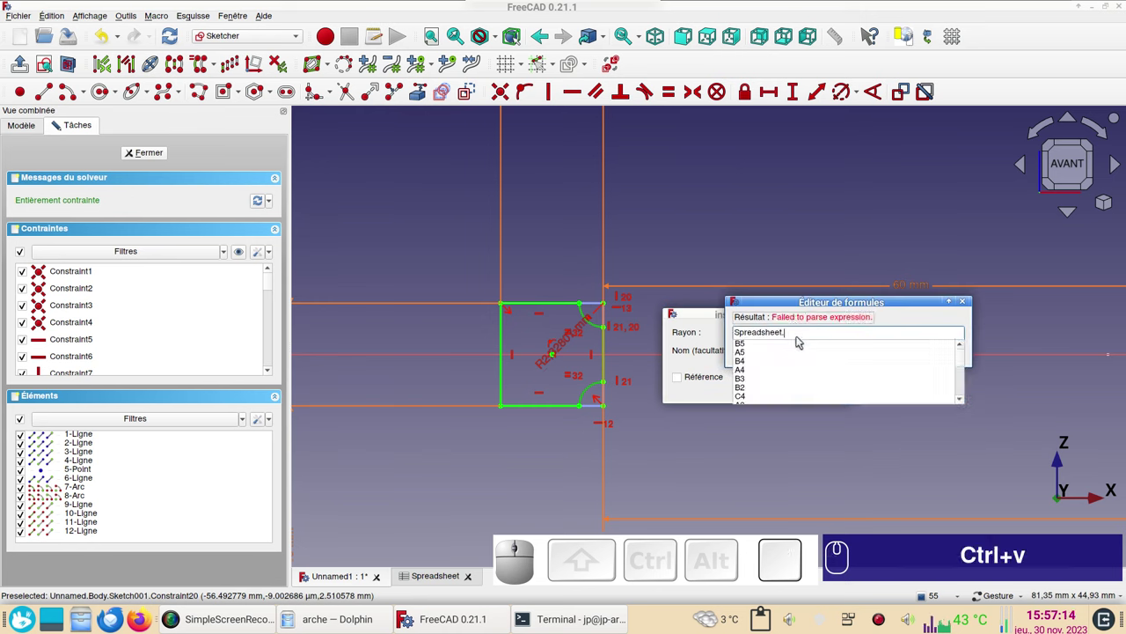
{"action": "type", "text": "xx"}
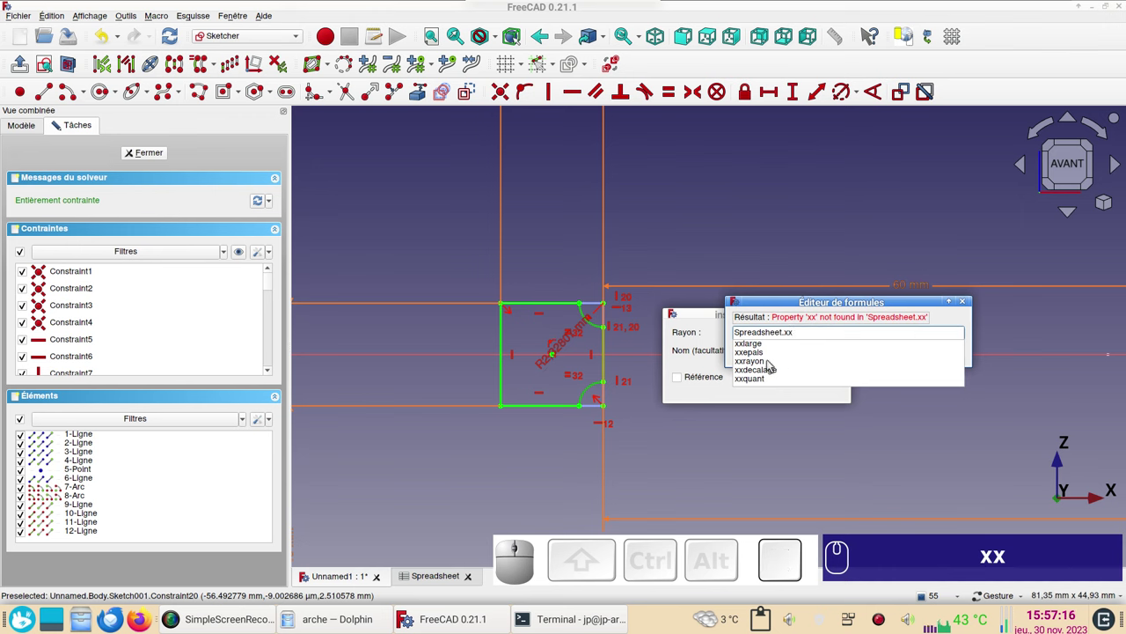
{"action": "left_click", "coordinate": [759, 354]}
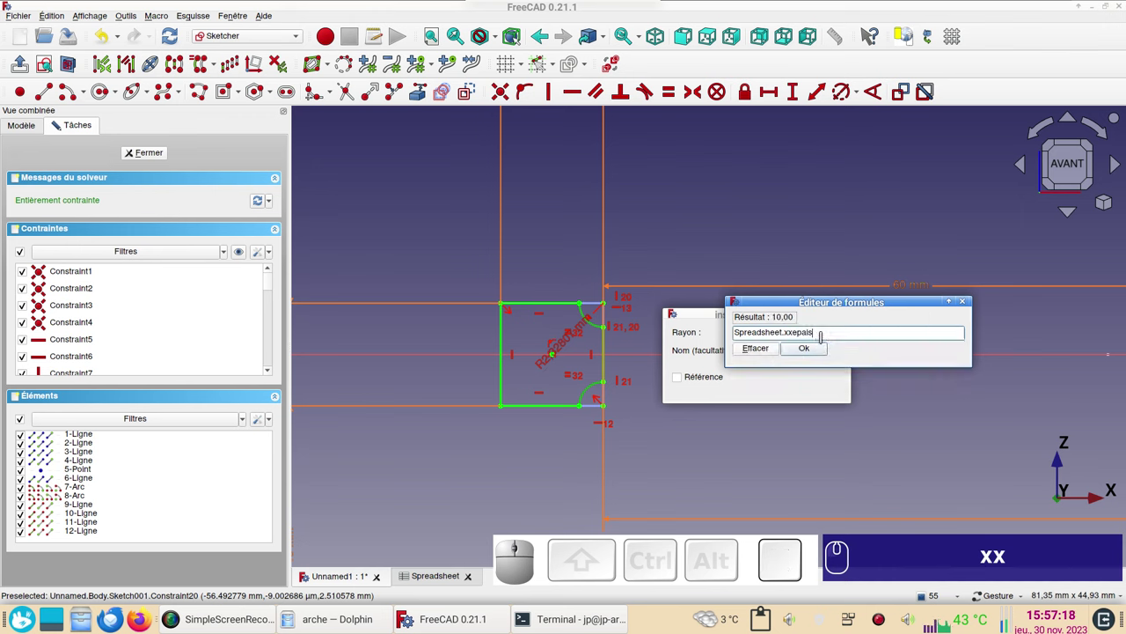
{"action": "type", "text": "(/)"}
{"action": "key", "text": "KP_Divide"}
{"action": "key", "text": "KP_4"}
{"action": "key", "text": "Return"}
{"action": "key", "text": "KP_Enter"}
{"action": "left_click", "coordinate": [820, 395]}
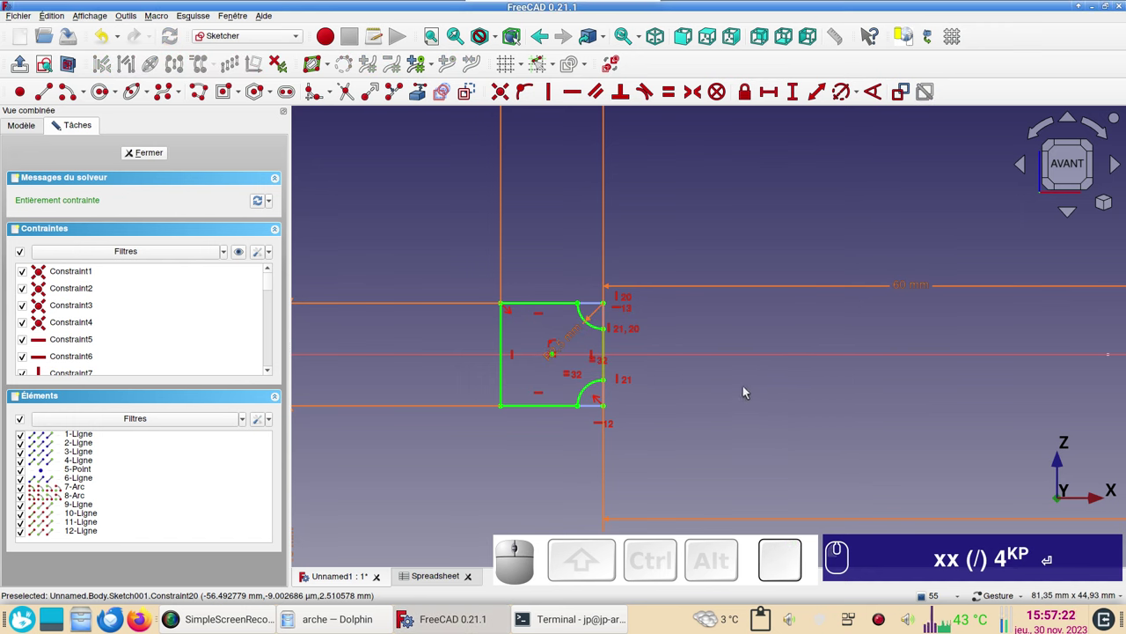
Zoom and pan around Sketch001 to check the whole profile before leaving the Sketcher.
{"action": "scroll", "scroll_direction": "up", "scroll_amount": 3}
{"action": "scroll", "scroll_direction": "down", "scroll_amount": 3}
{"action": "scroll", "scroll_direction": "down", "scroll_amount": 3}
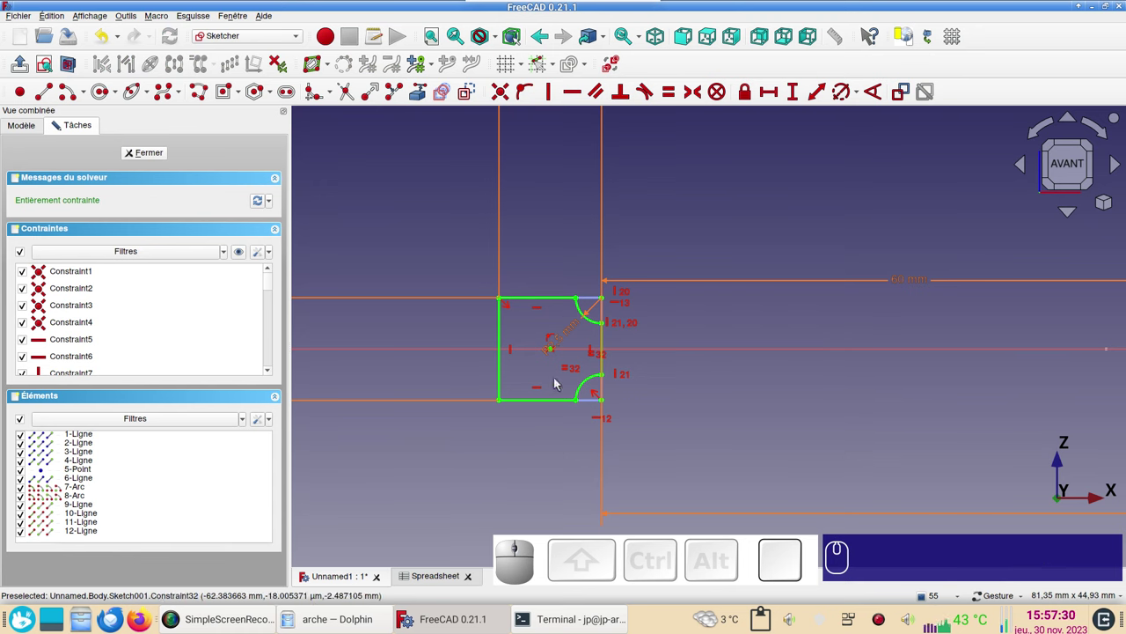
{"action": "scroll", "scroll_direction": "down", "scroll_amount": 3}
{"action": "left_click_drag", "start_coordinate": [841, 385], "coordinate": [853, 375]}
{"action": "scroll", "scroll_direction": "down", "scroll_amount": 3}
{"action": "left_click_drag", "start_coordinate": [871, 407], "coordinate": [770, 404]}
{"action": "scroll", "scroll_direction": "down", "scroll_amount": 3}
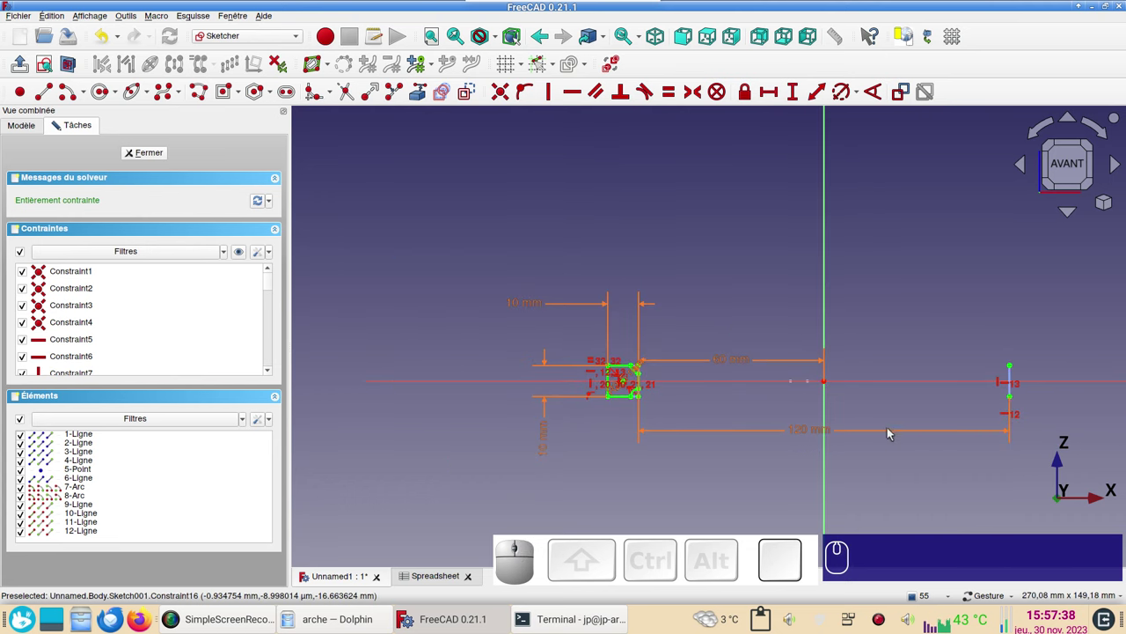
{"action": "scroll", "scroll_direction": "up", "scroll_amount": 3}
{"action": "left_click_drag", "start_coordinate": [663, 393], "coordinate": [769, 460]}
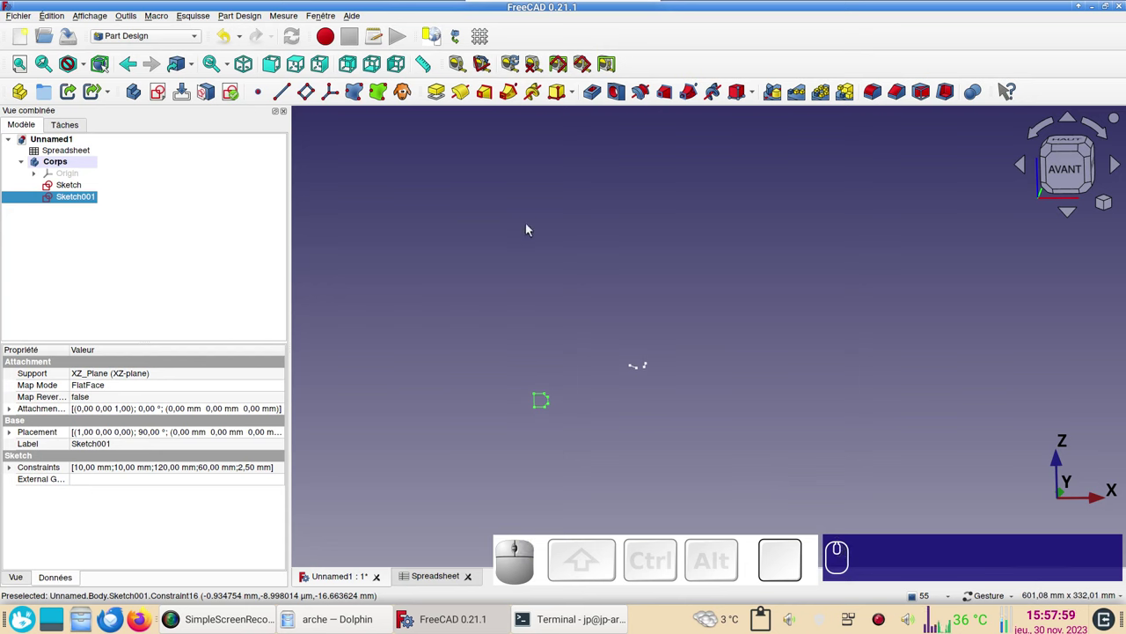
Close the sketch and start a Revolution of the profile sketch in the body.
{"action": "left_click", "coordinate": [301, 63]}
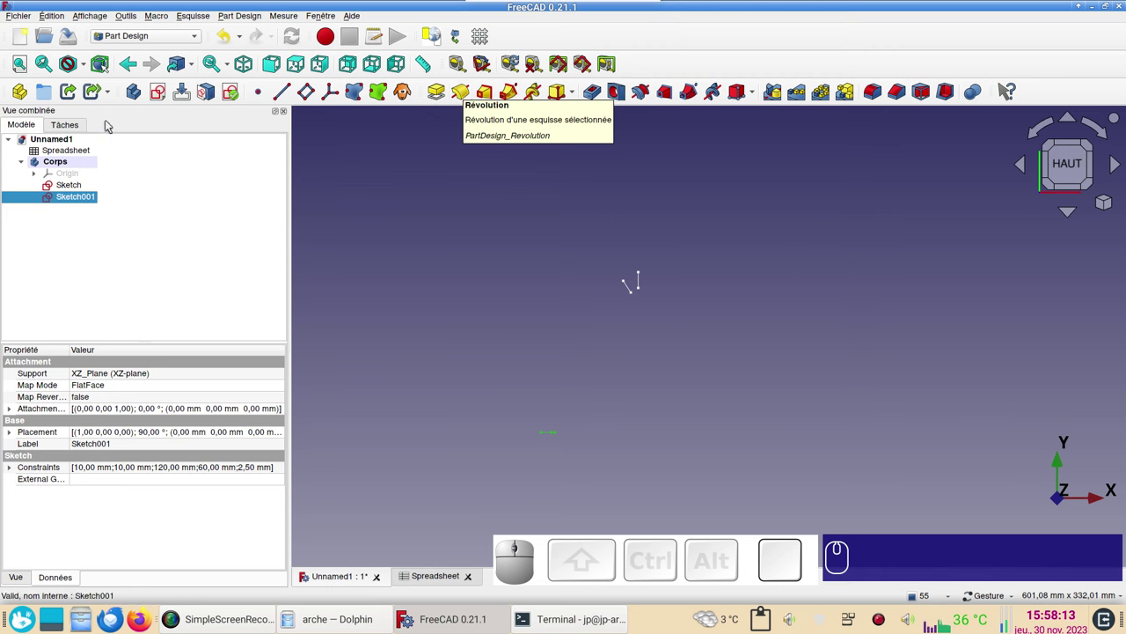
{"action": "left_click", "coordinate": [90, 201]}
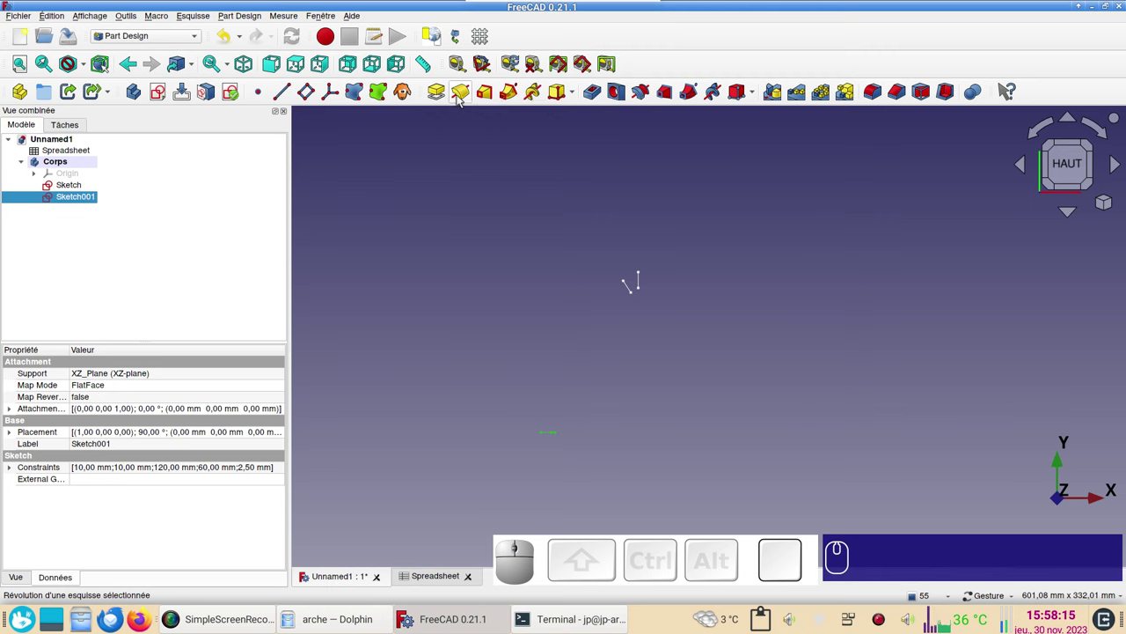
{"action": "left_click", "coordinate": [462, 99]}
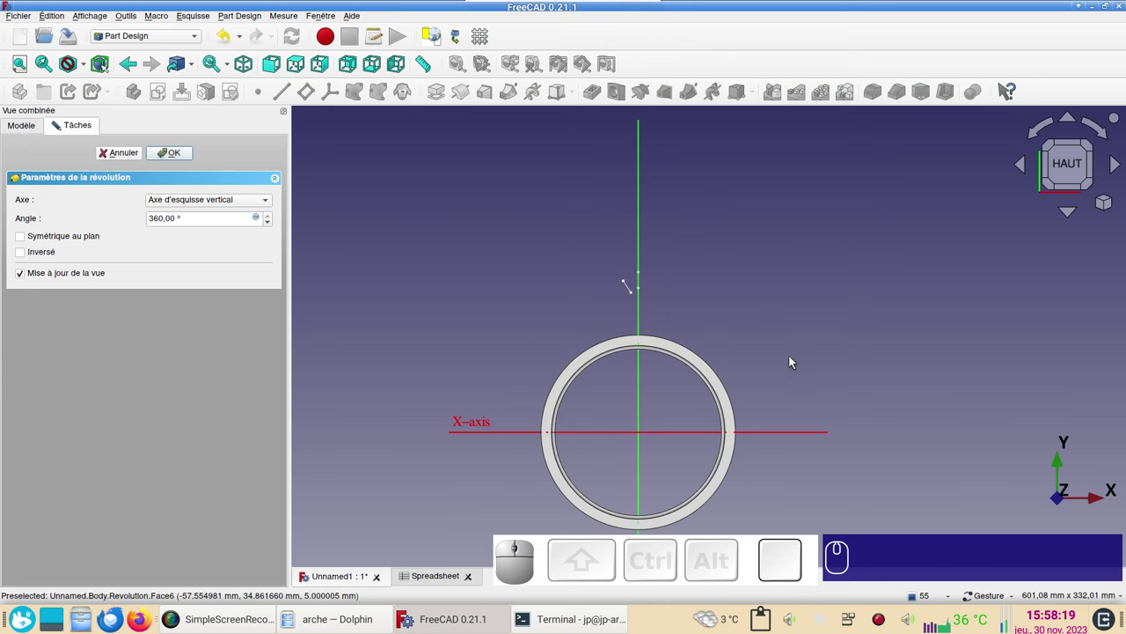
Set the revolution axis to 'Ligne de construction 5'.
{"action": "left_click_drag", "start_coordinate": [797, 352], "coordinate": [659, 340]}
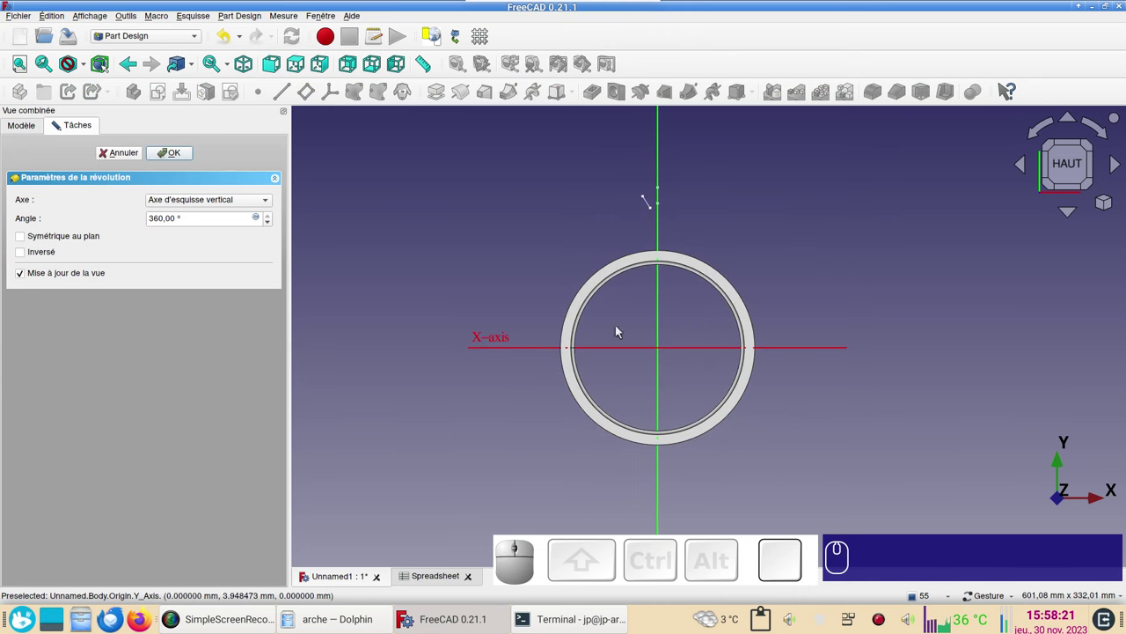
{"action": "left_click", "coordinate": [234, 203]}
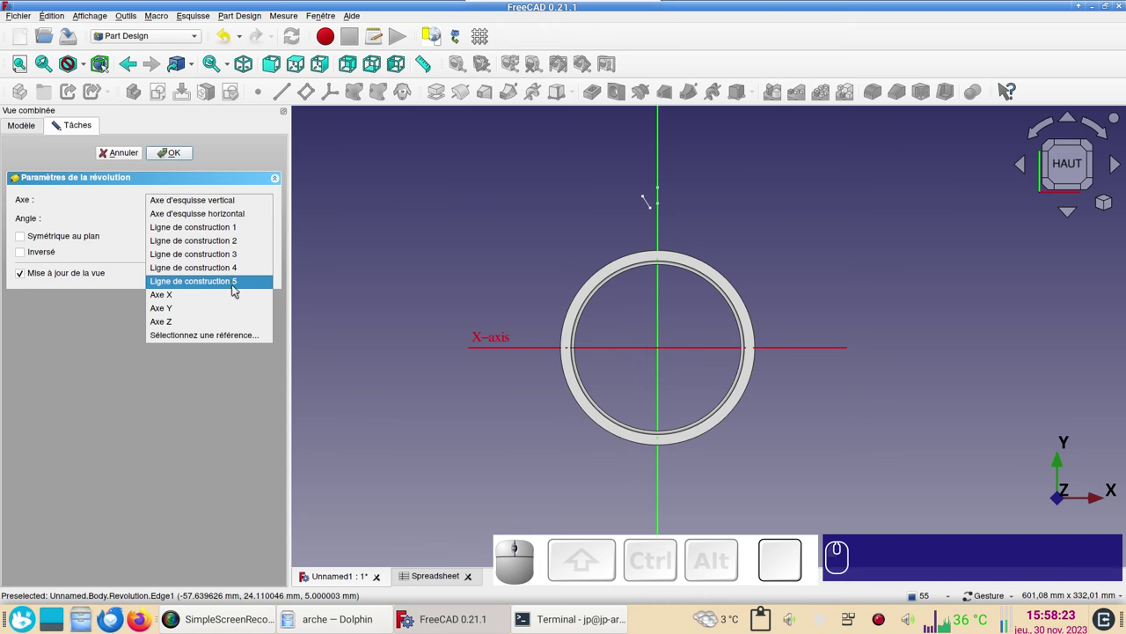
{"action": "left_click", "coordinate": [212, 284]}
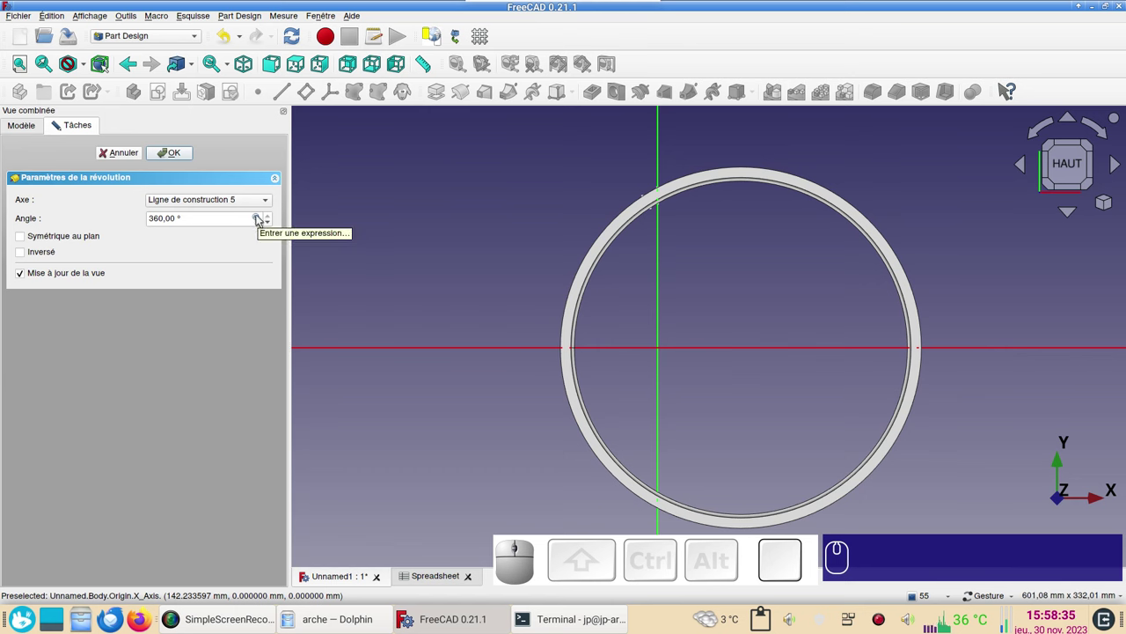
Begin the angle formula with Sketch.Constraints.angle in the expression editor.
{"action": "left_click", "coordinate": [261, 218]}
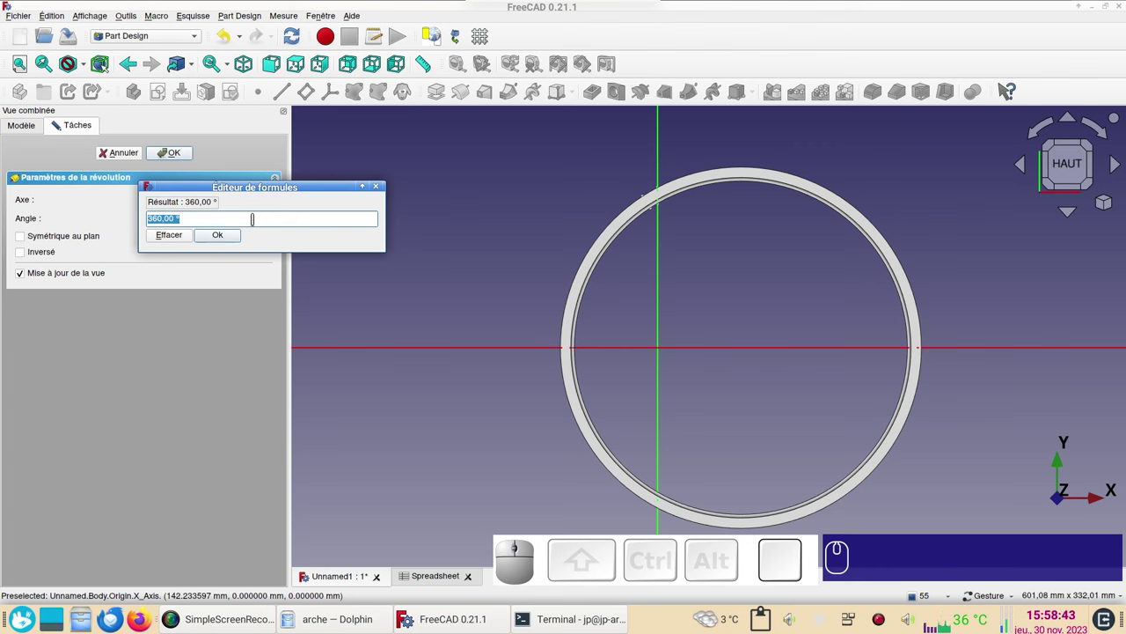
{"action": "key", "text": "shift+s"}
{"action": "type", "text": "sk"}
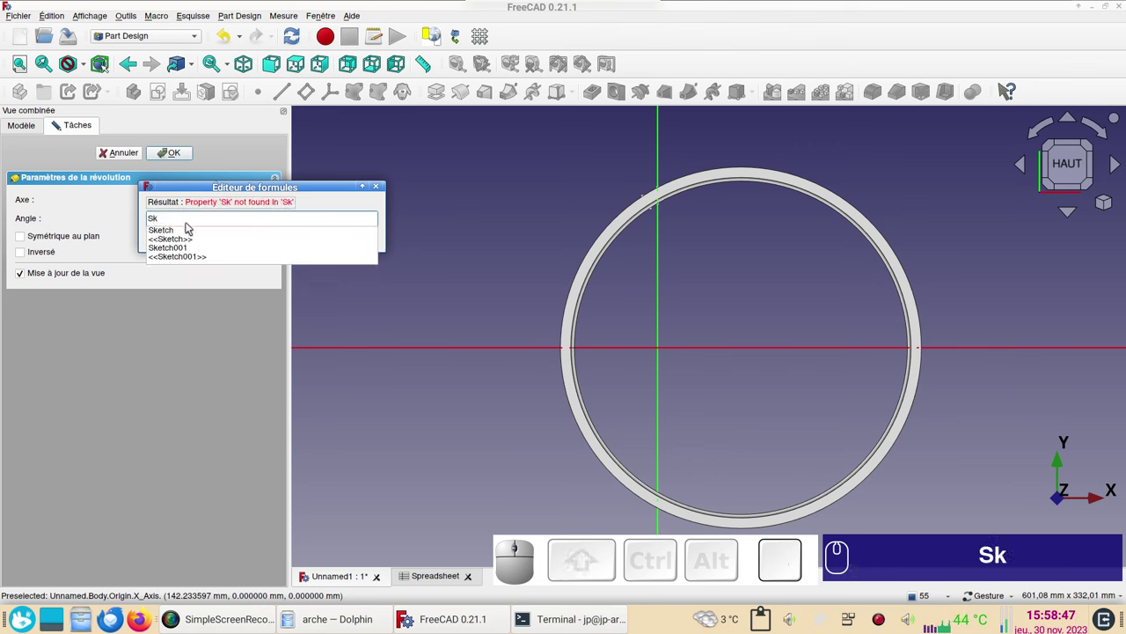
{"action": "left_click", "coordinate": [181, 234]}
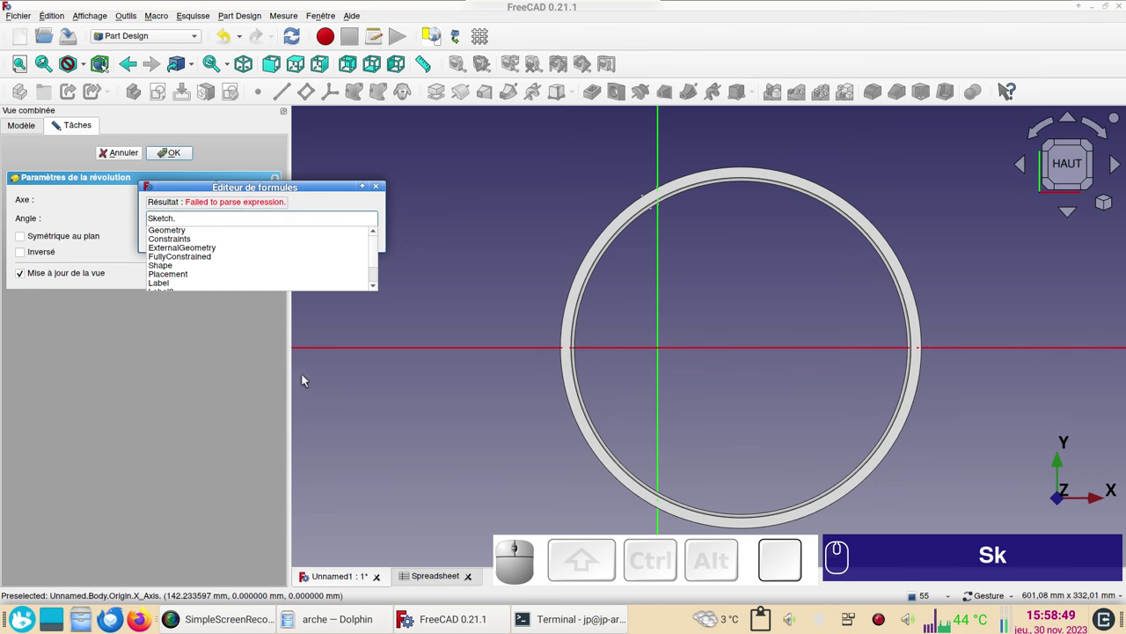
{"action": "left_click", "coordinate": [192, 238]}
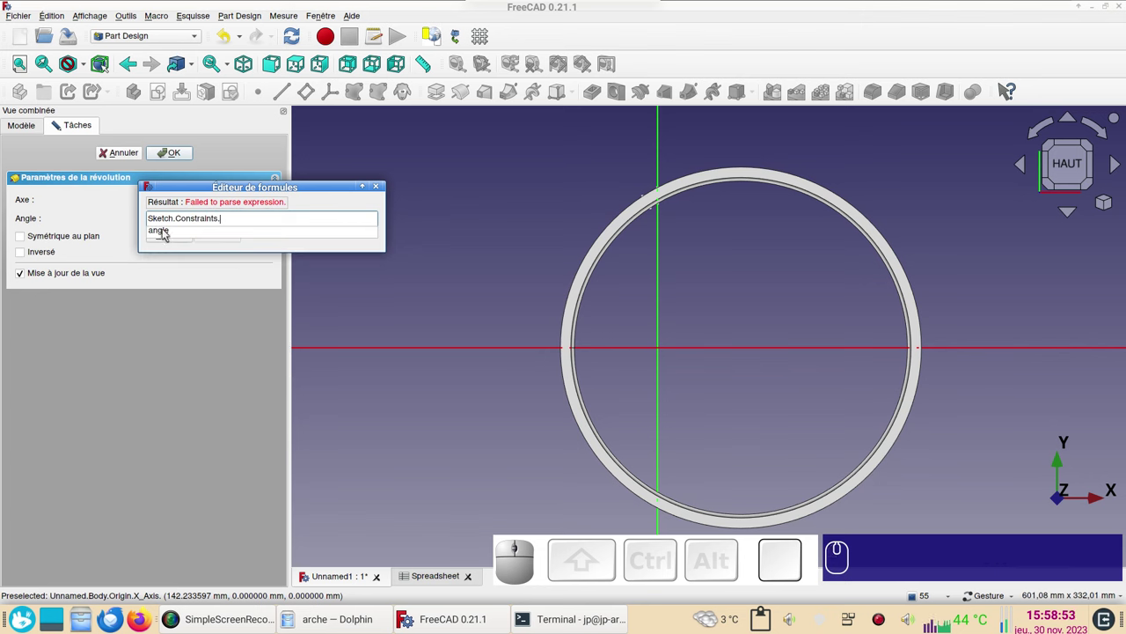
{"action": "left_click", "coordinate": [167, 232]}
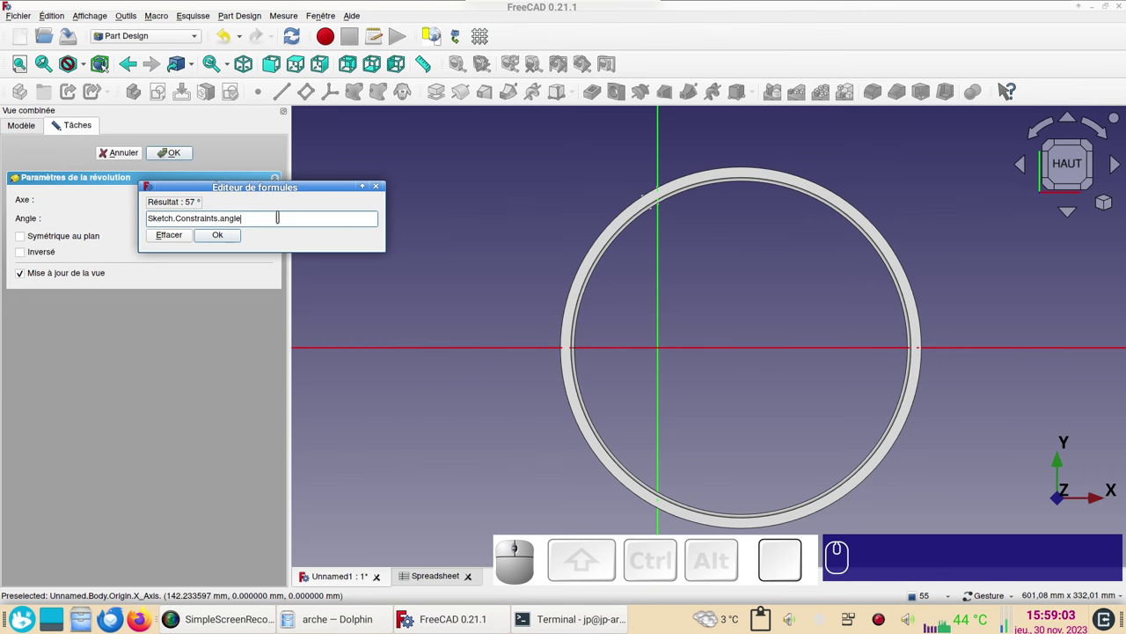
Divide the angle by Spreadsheet.xxquant and accept the Revolution, giving one 14.25° voussoir.
{"action": "key", "text": "/"}
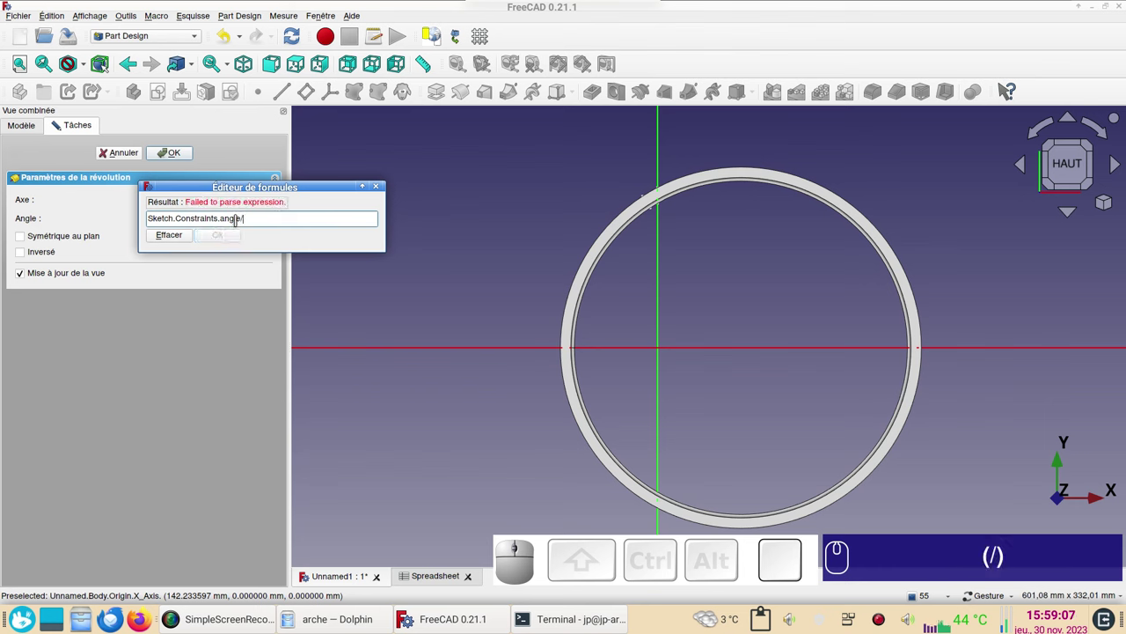
{"action": "key", "text": "ctrl+v"}
{"action": "type", "text": "(/)"}
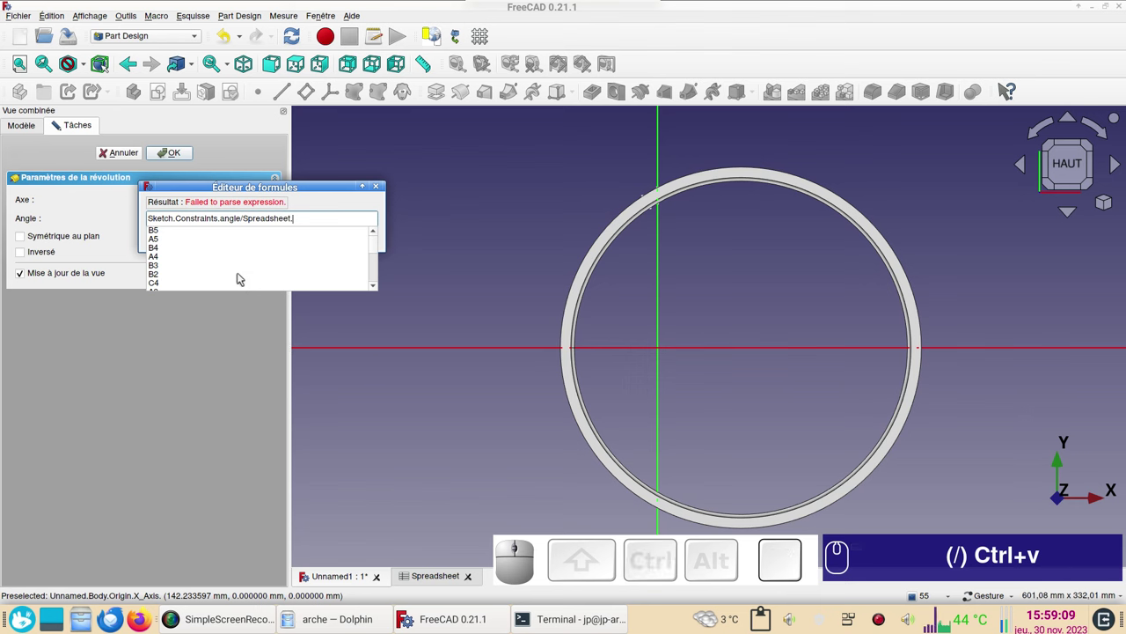
{"action": "key", "text": "x"}
{"action": "type", "text": "(/) Ctrl+v xx"}
{"action": "left_click", "coordinate": [192, 269]}
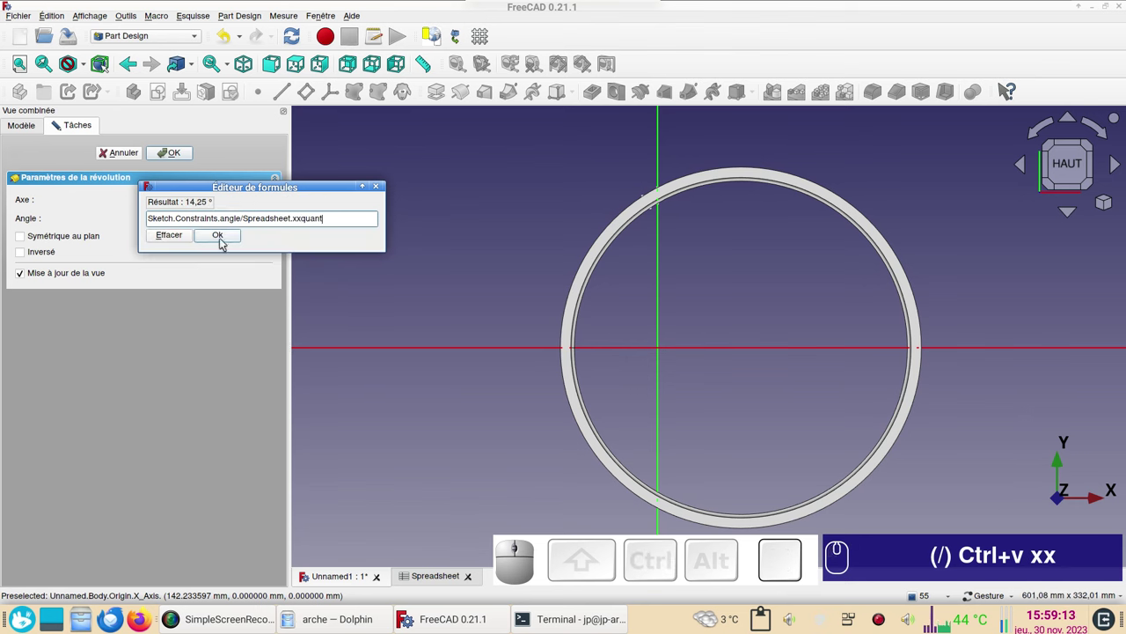
{"action": "left_click", "coordinate": [224, 242]}
{"action": "left_click", "coordinate": [181, 149]}
Inspect the stone block in 3D and select the Revolution feature for patterning.
{"action": "scroll", "scroll_direction": "up", "scroll_amount": 3}
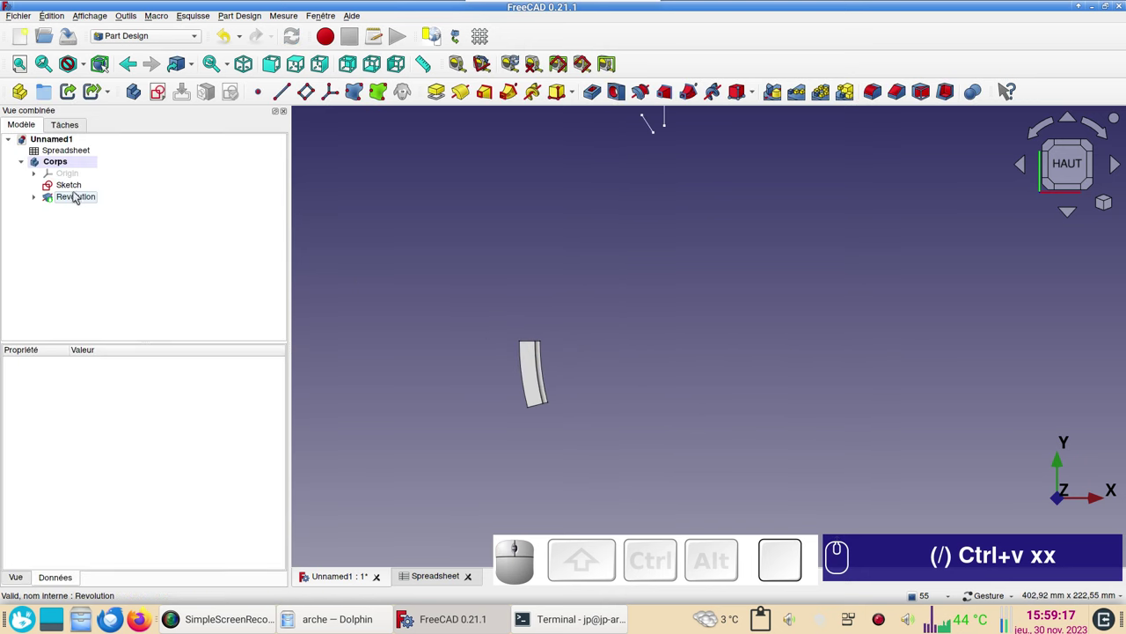
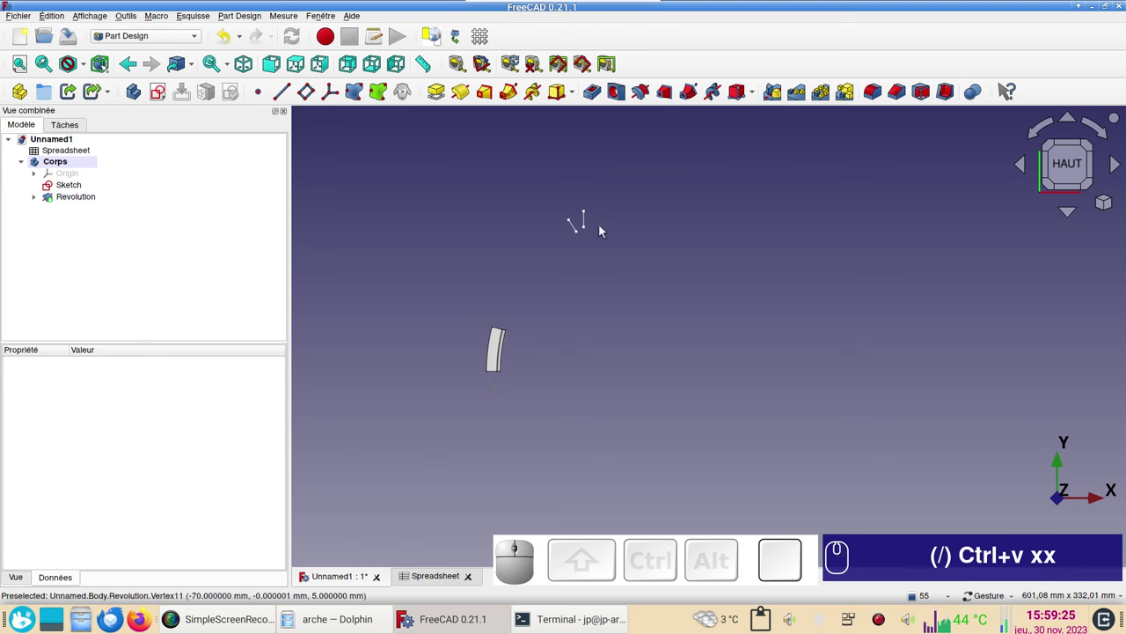
{"action": "scroll", "scroll_direction": "down", "scroll_amount": 3}
{"action": "scroll", "scroll_direction": "up", "scroll_amount": 3}
{"action": "scroll", "scroll_direction": "up", "scroll_amount": 3}
{"action": "left_click_drag", "start_coordinate": [607, 326], "coordinate": [734, 400]}
{"action": "scroll", "scroll_direction": "down", "scroll_amount": 3}
{"action": "left_click_drag", "start_coordinate": [799, 360], "coordinate": [501, 424]}
{"action": "left_click", "coordinate": [90, 200]}
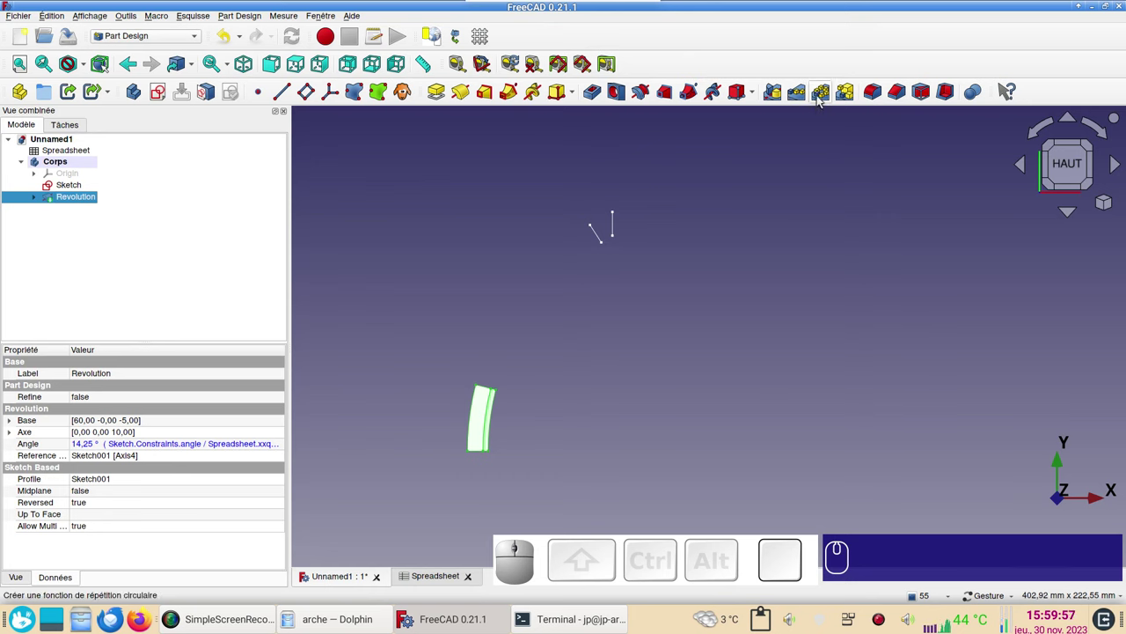
Start a PolarPattern around 'Ligne de construction 5' with Inverser ticked.
{"action": "left_click", "coordinate": [822, 97]}
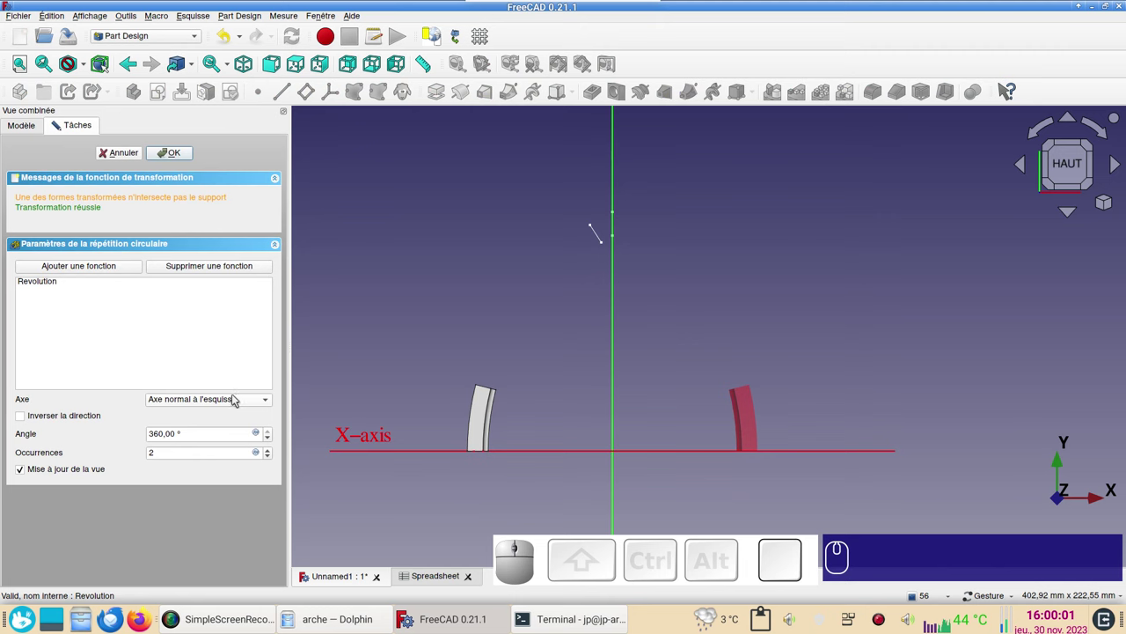
{"action": "left_click", "coordinate": [236, 400]}
{"action": "left_click", "coordinate": [212, 498]}
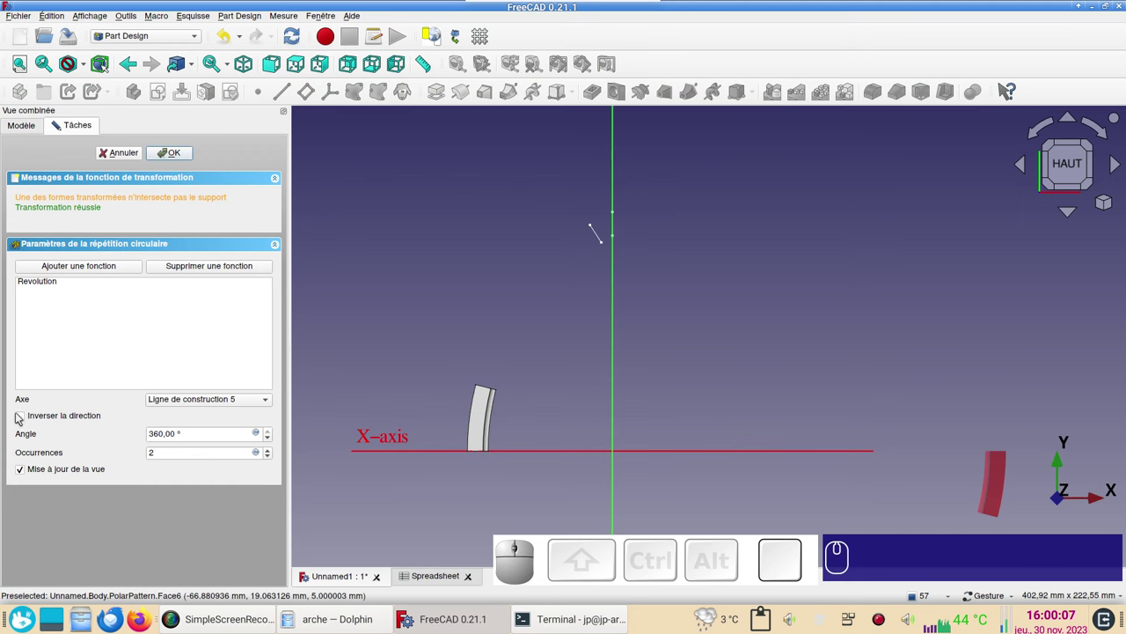
{"action": "left_click", "coordinate": [22, 419]}
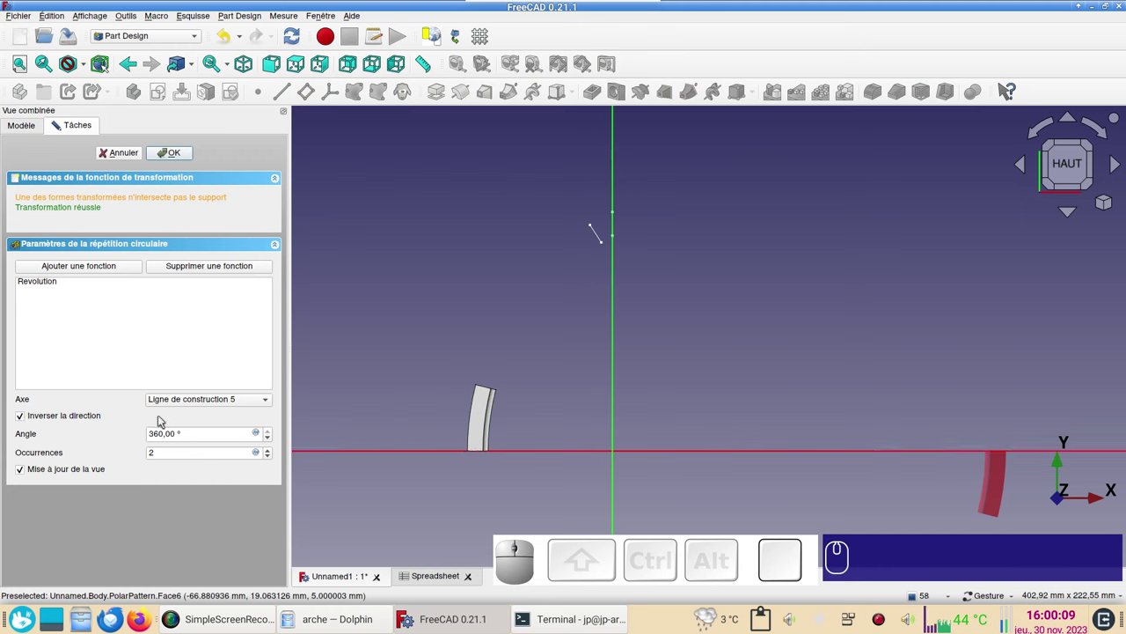
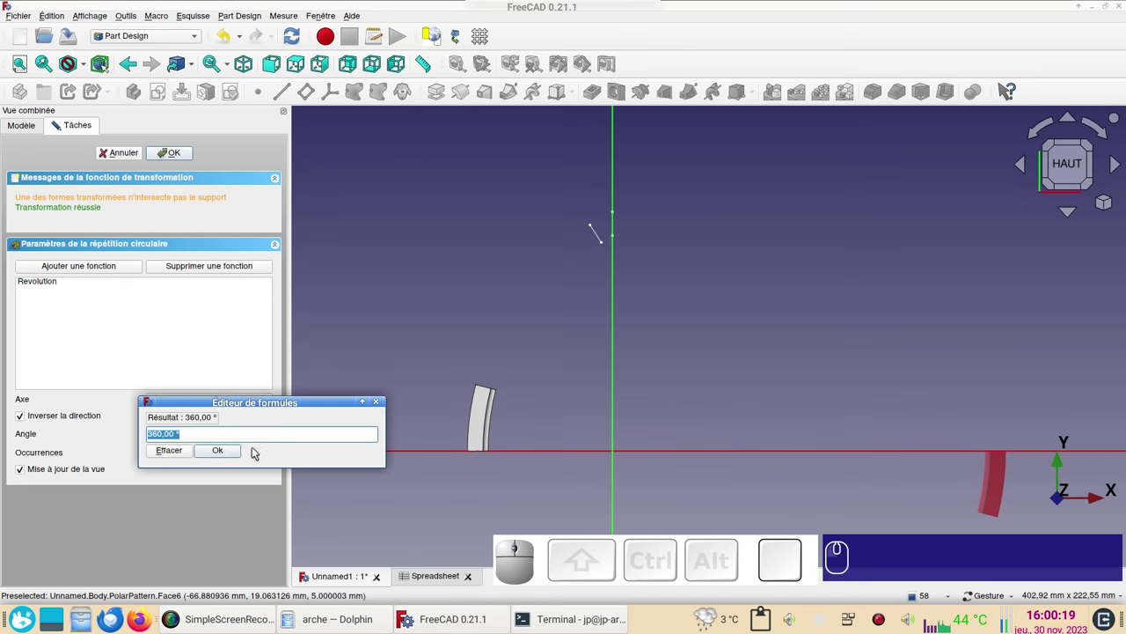
Set the pattern angle to the expression Sketch.Constraints.angle.
{"action": "key", "text": "shift+s"}
{"action": "type", "text": "sk"}
{"action": "key", "text": "k"}
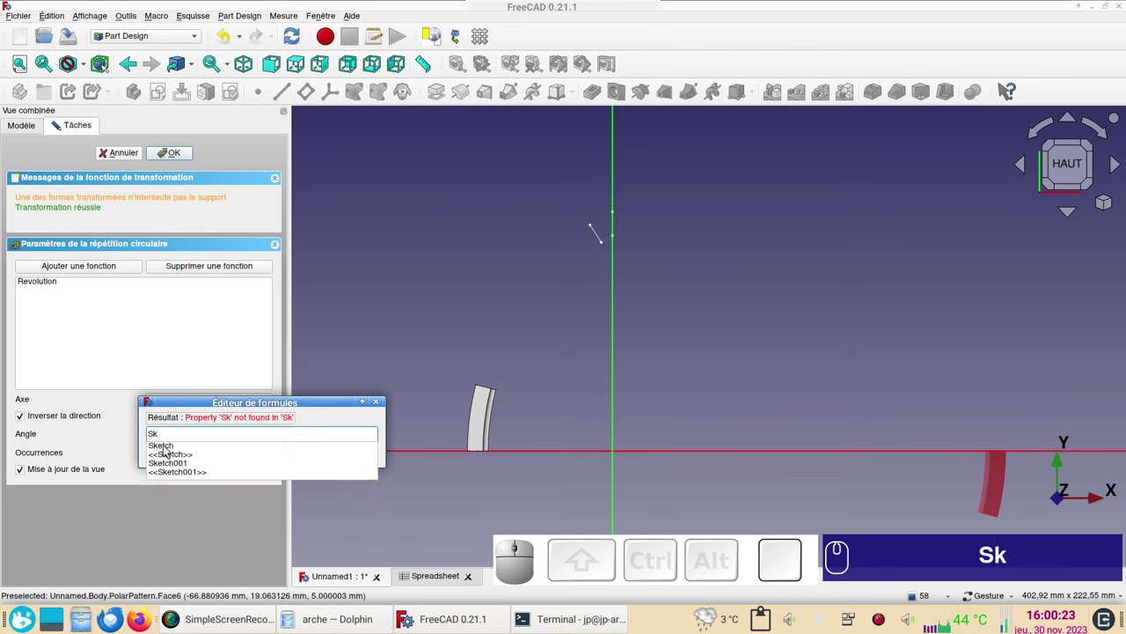
{"action": "left_click", "coordinate": [171, 448]}
{"action": "left_click", "coordinate": [187, 458]}
{"action": "left_click", "coordinate": [185, 447]}
{"action": "left_click", "coordinate": [220, 455]}
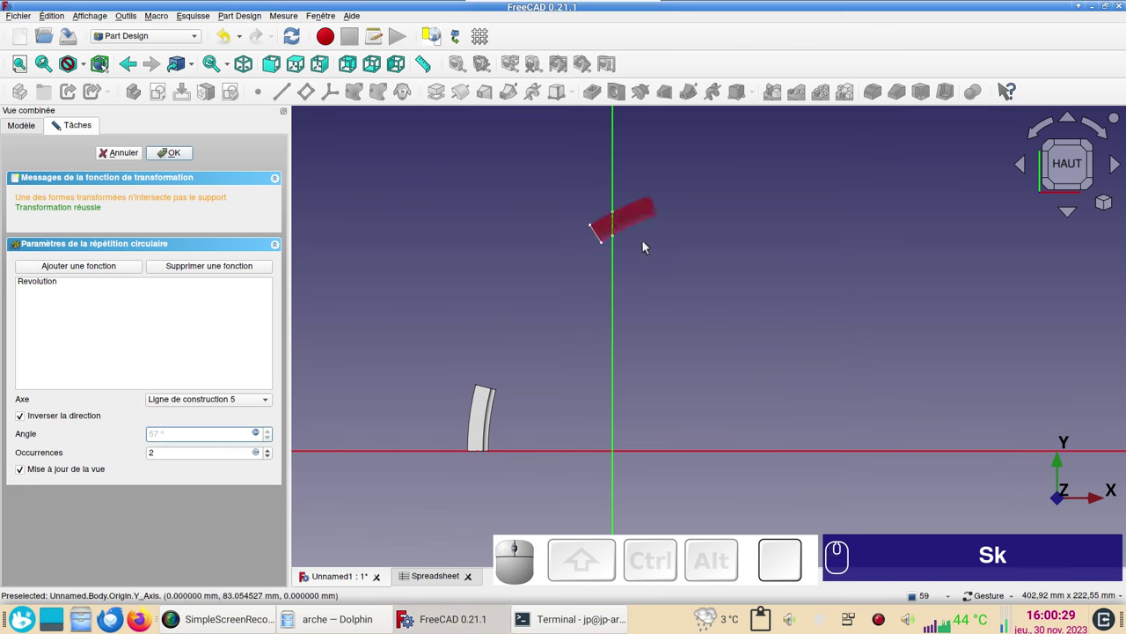
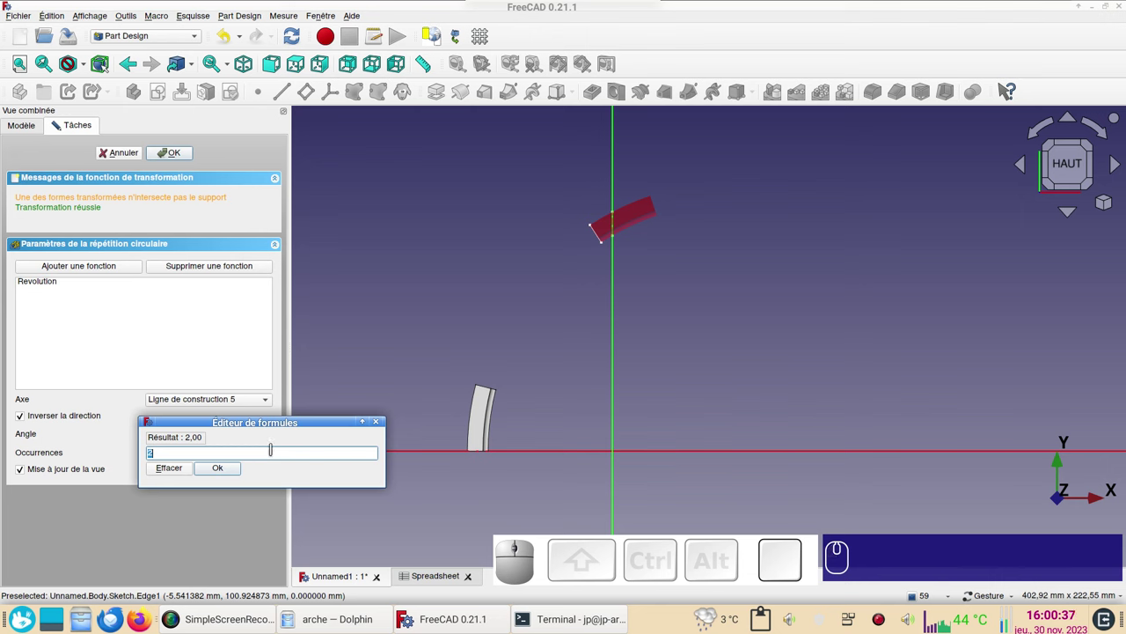
Set Occurrences to Spreadsheet.xxquant + 1 and accept the pattern forming the arch curve.
{"action": "key", "text": "ctrl+v"}
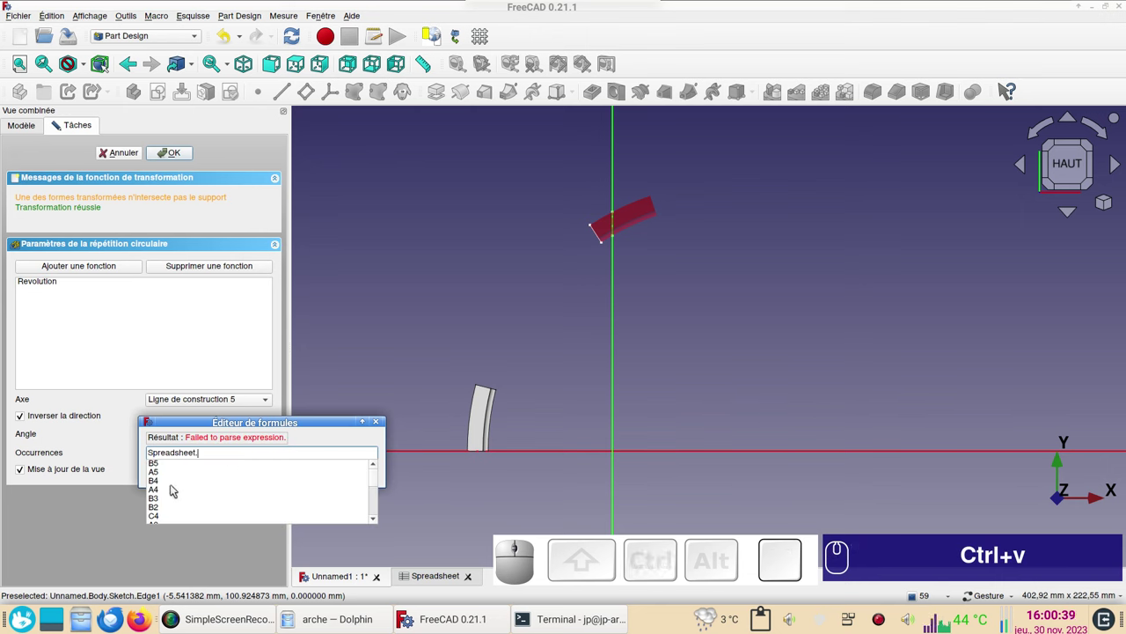
{"action": "key", "text": "x"}
{"action": "left_click", "coordinate": [176, 497]}
{"action": "key", "text": "KP_Add"}
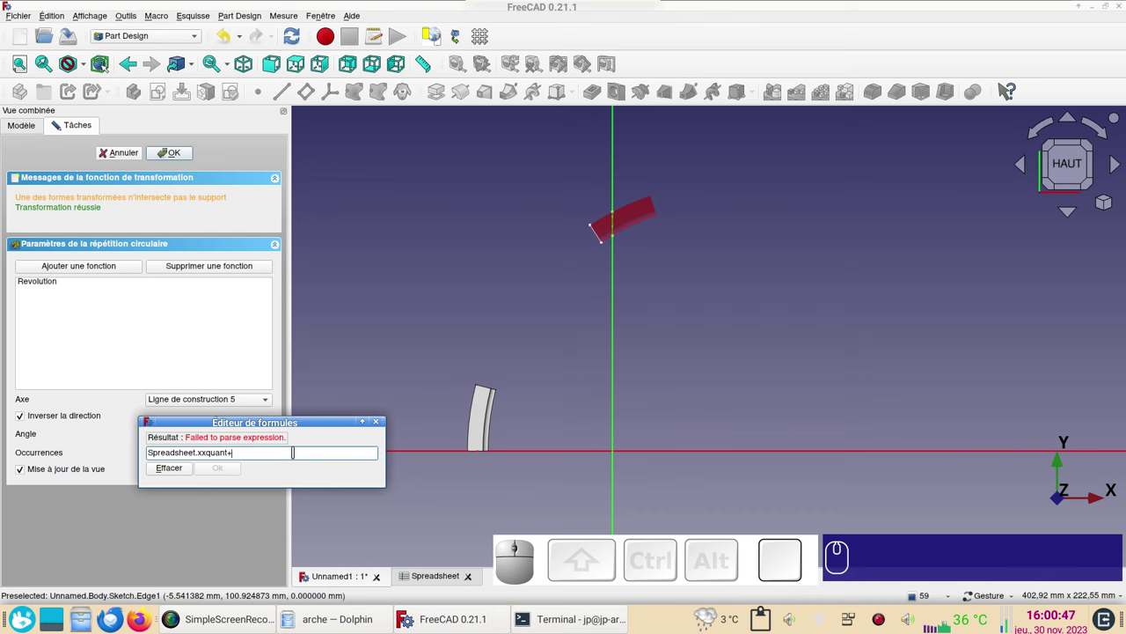
{"action": "key", "text": "KP_1"}
{"action": "key", "text": "KP_Enter"}
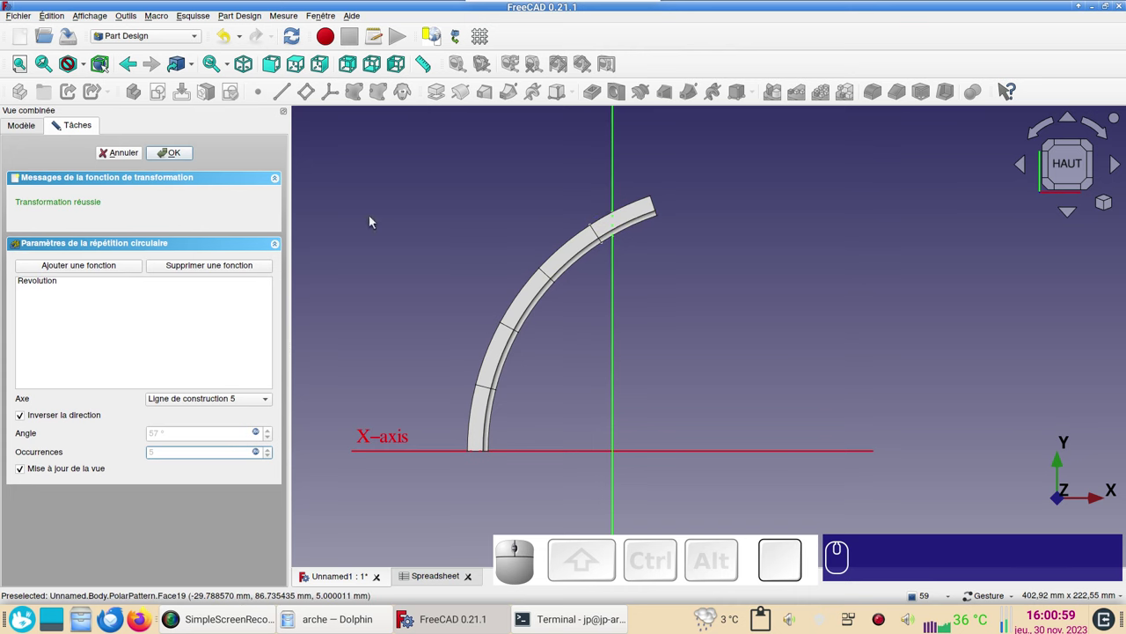
{"action": "left_click", "coordinate": [183, 158]}
{"action": "scroll", "scroll_direction": "up", "scroll_amount": 3}
{"action": "scroll", "scroll_direction": "down", "scroll_amount": 3}
{"action": "left_click_drag", "start_coordinate": [693, 360], "coordinate": [723, 389]}
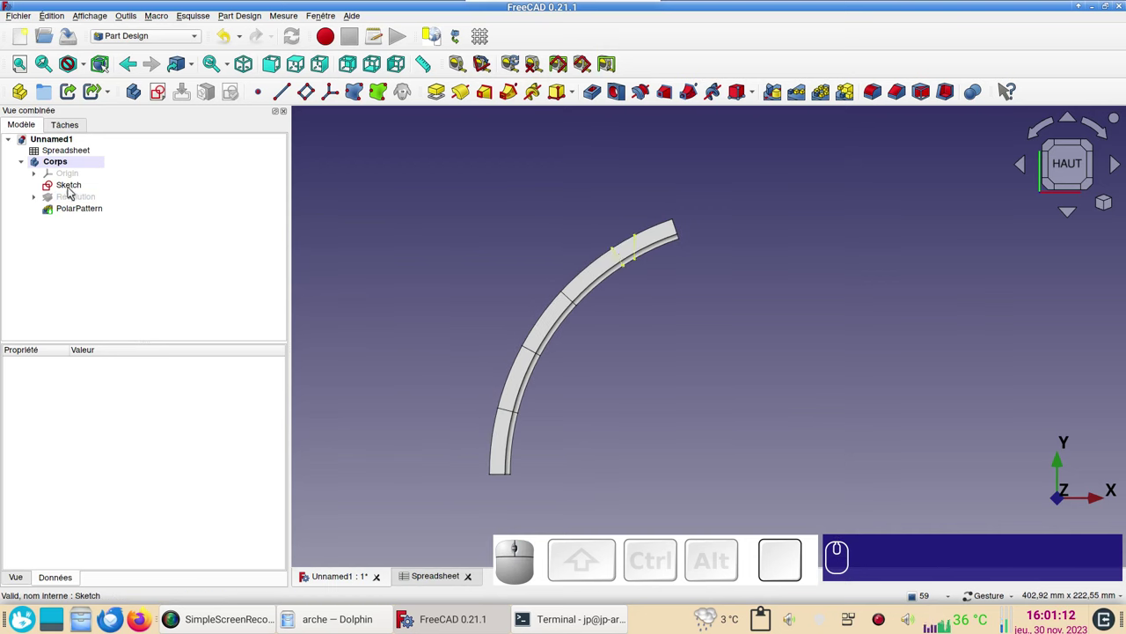
Extrude the original arch sketch 10 mm along its normal in the Part workbench.
{"action": "left_click", "coordinate": [75, 189]}
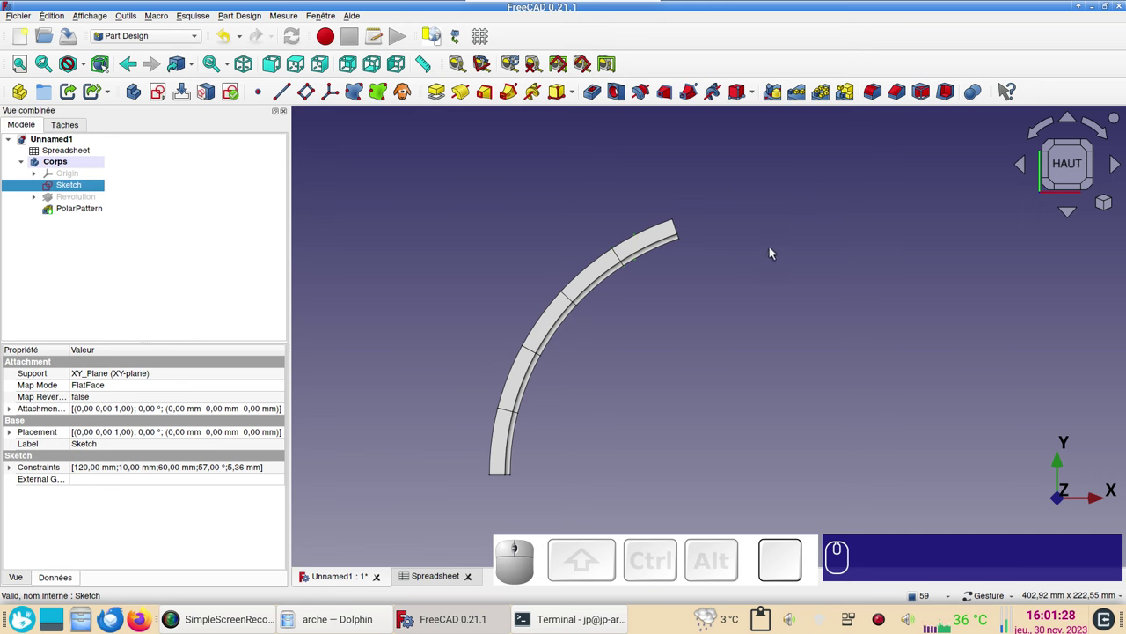
{"action": "left_click", "coordinate": [141, 42]}
{"action": "left_click", "coordinate": [133, 152]}
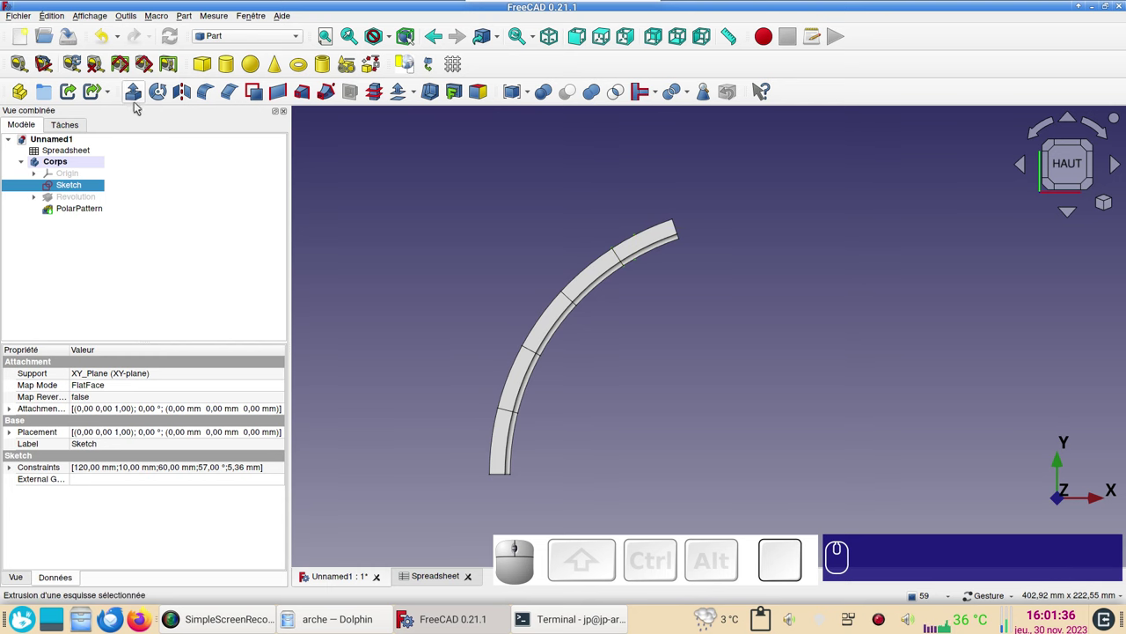
{"action": "left_click", "coordinate": [139, 100]}
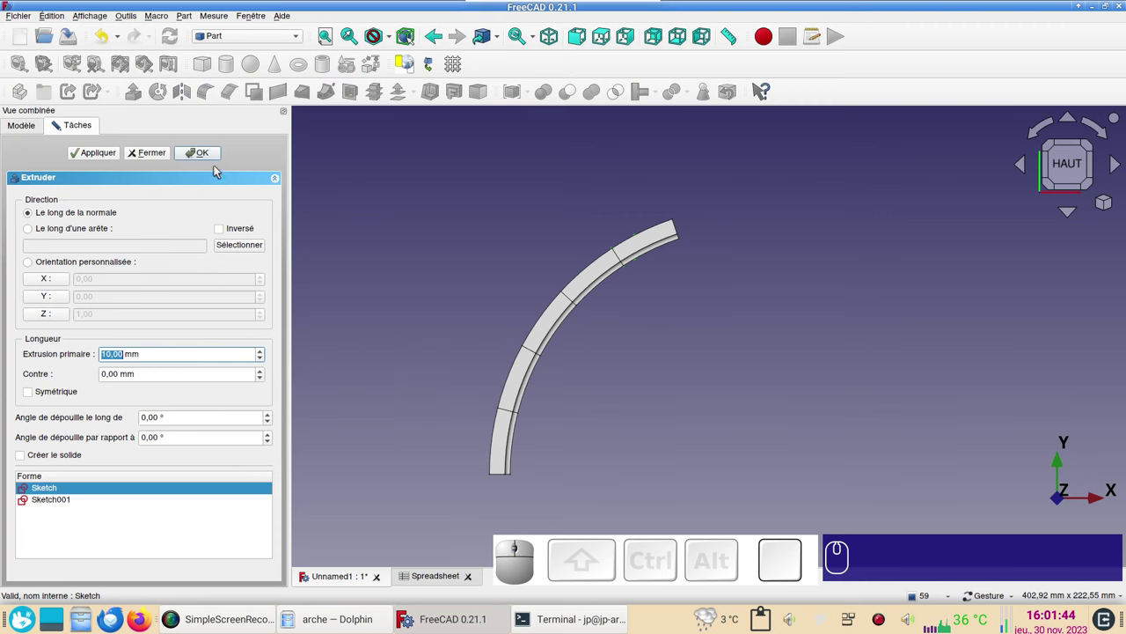
{"action": "left_click", "coordinate": [212, 157]}
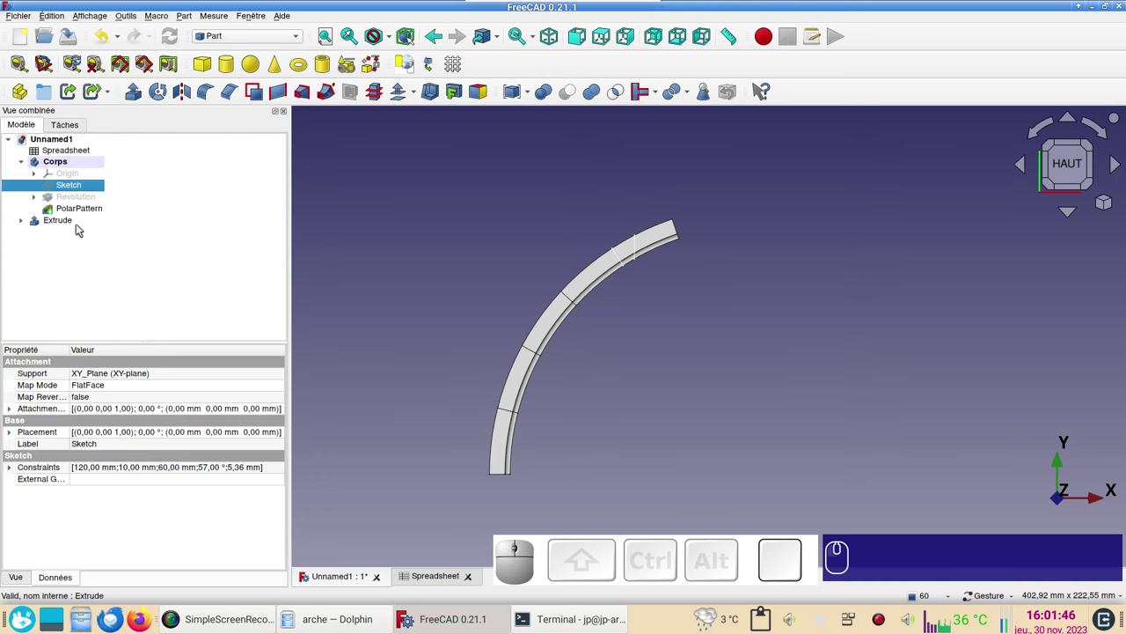
Bind the Extrude's Length Fwd to the expression Spreadsheet.xxepais (10 mm).
{"action": "left_click", "coordinate": [71, 227]}
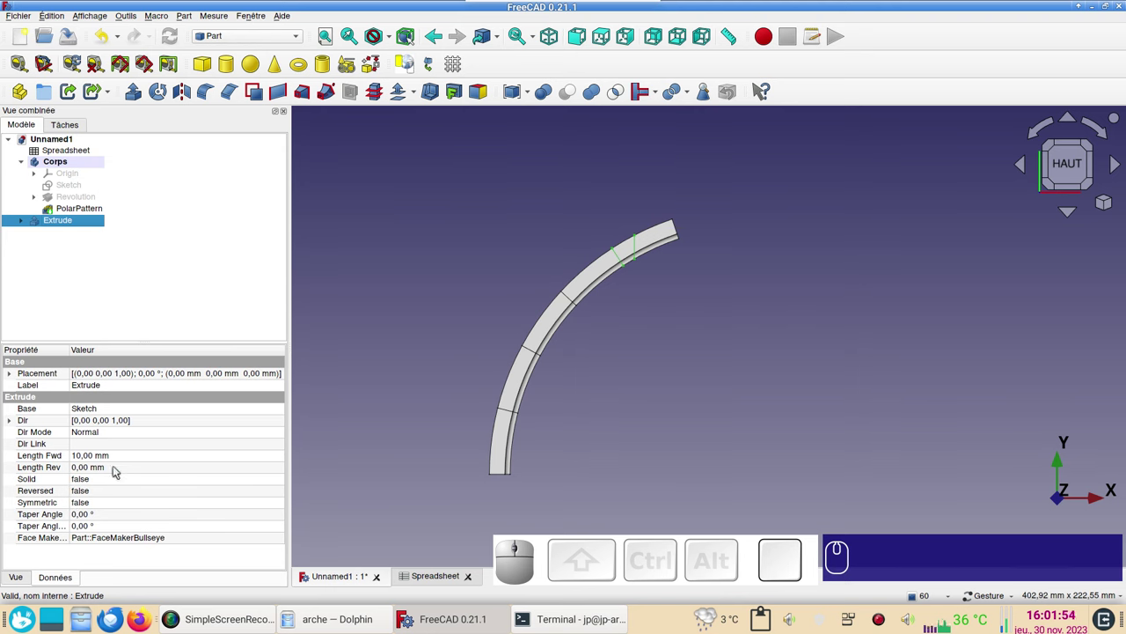
{"action": "left_click", "coordinate": [221, 459]}
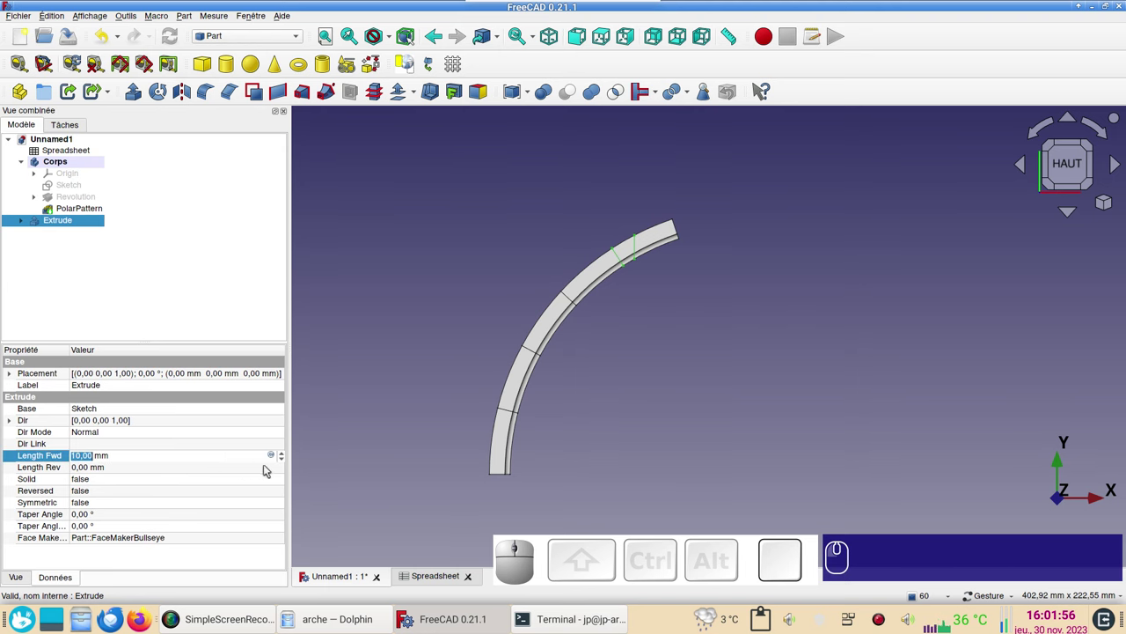
{"action": "left_click", "coordinate": [277, 457]}
{"action": "key", "text": "ctrl+v"}
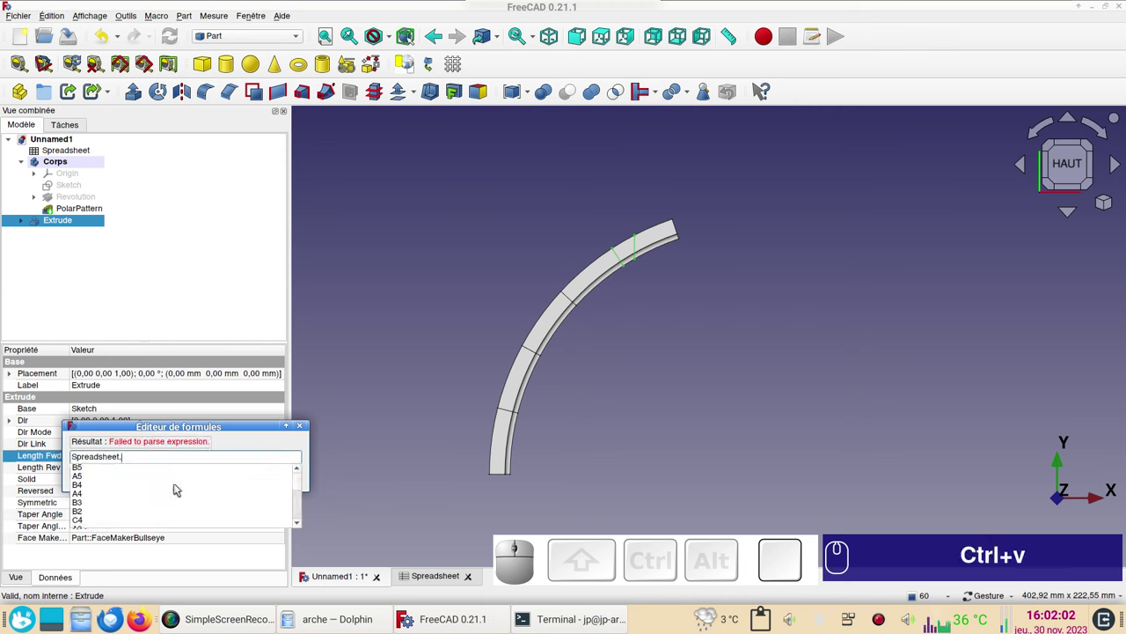
{"action": "type", "text": "xx"}
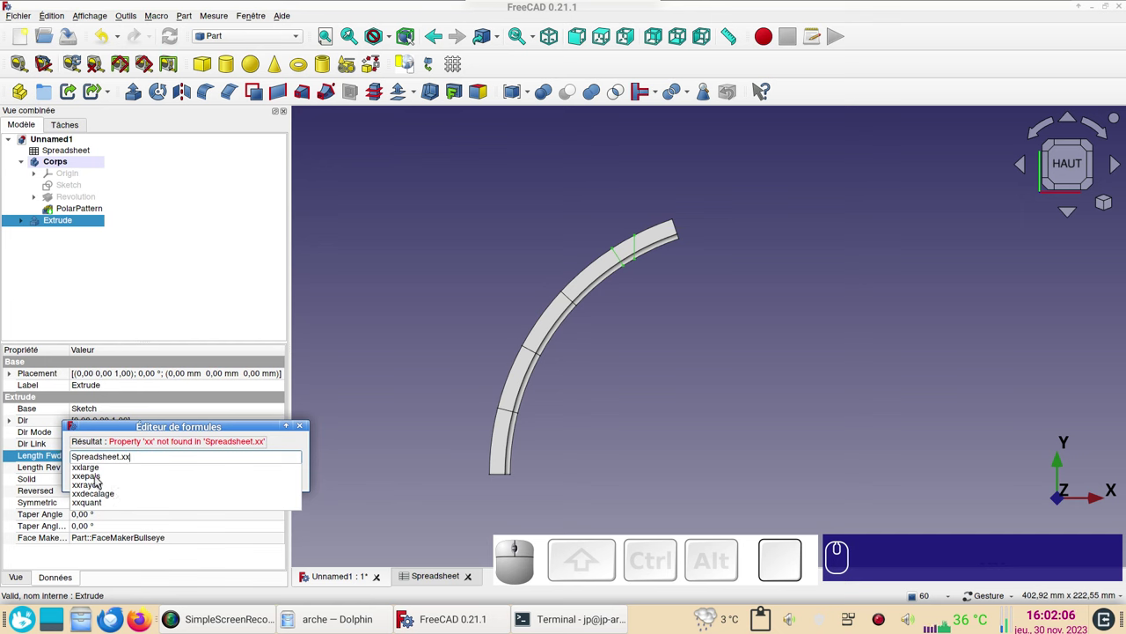
{"action": "left_click", "coordinate": [100, 479]}
{"action": "left_click", "coordinate": [152, 479]}
{"action": "left_click", "coordinate": [392, 463]}
View the arch in 3D and set the extrusion's Symmetric property to true.
{"action": "left_click_drag", "start_coordinate": [727, 394], "coordinate": [681, 369]}
{"action": "scroll", "scroll_direction": "up", "scroll_amount": 3}
{"action": "right_click", "coordinate": [705, 283]}
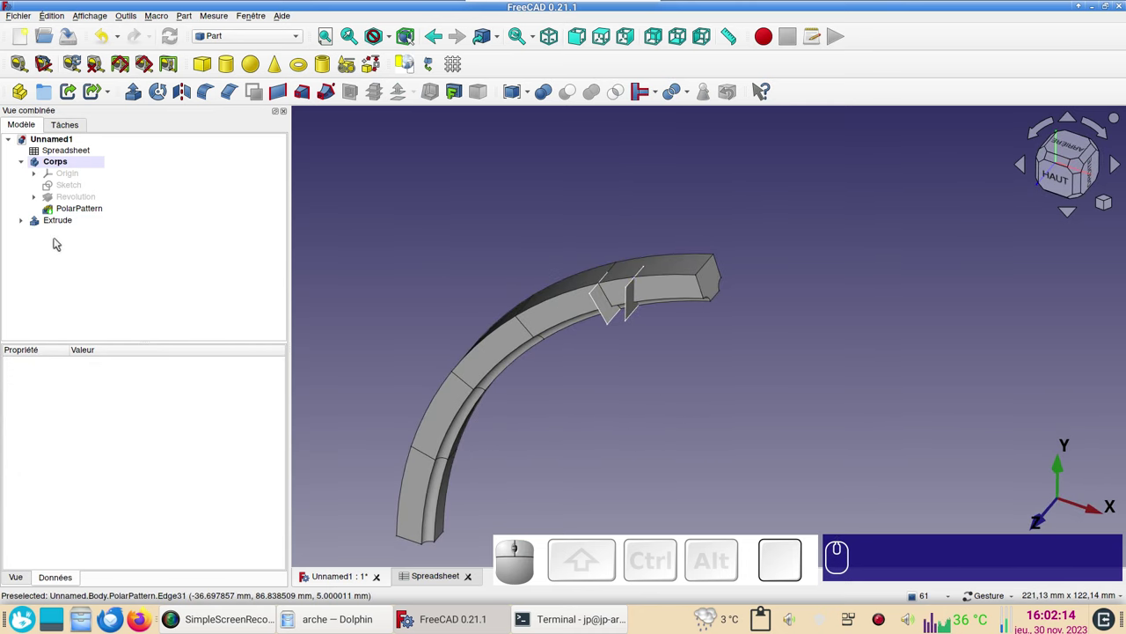
{"action": "left_click", "coordinate": [51, 224]}
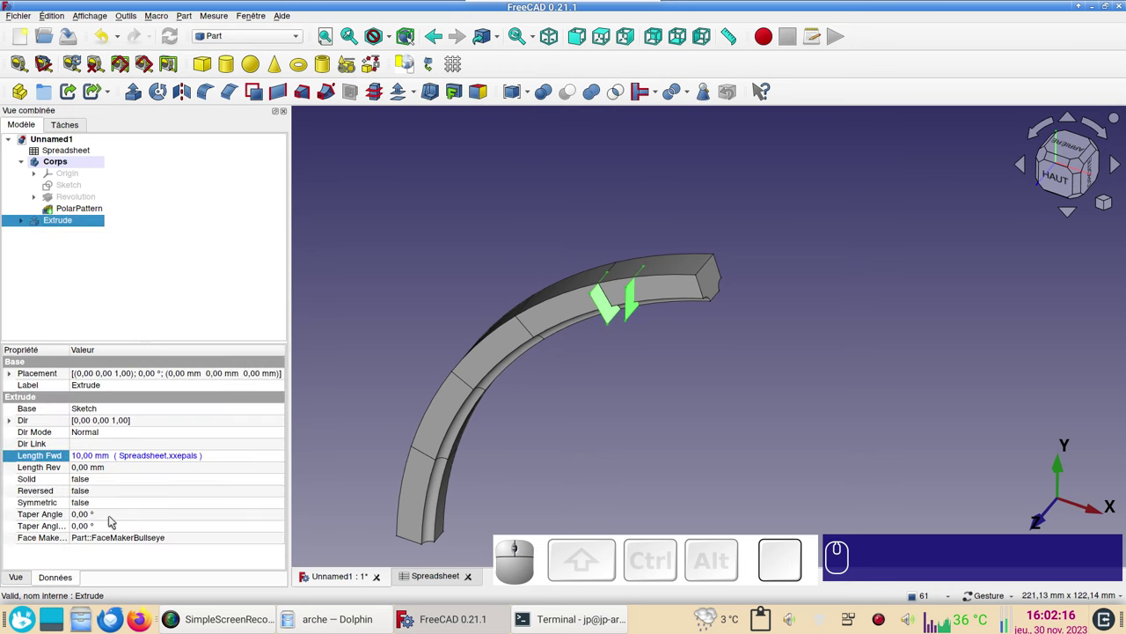
{"action": "left_click", "coordinate": [108, 504]}
{"action": "left_click", "coordinate": [108, 502]}
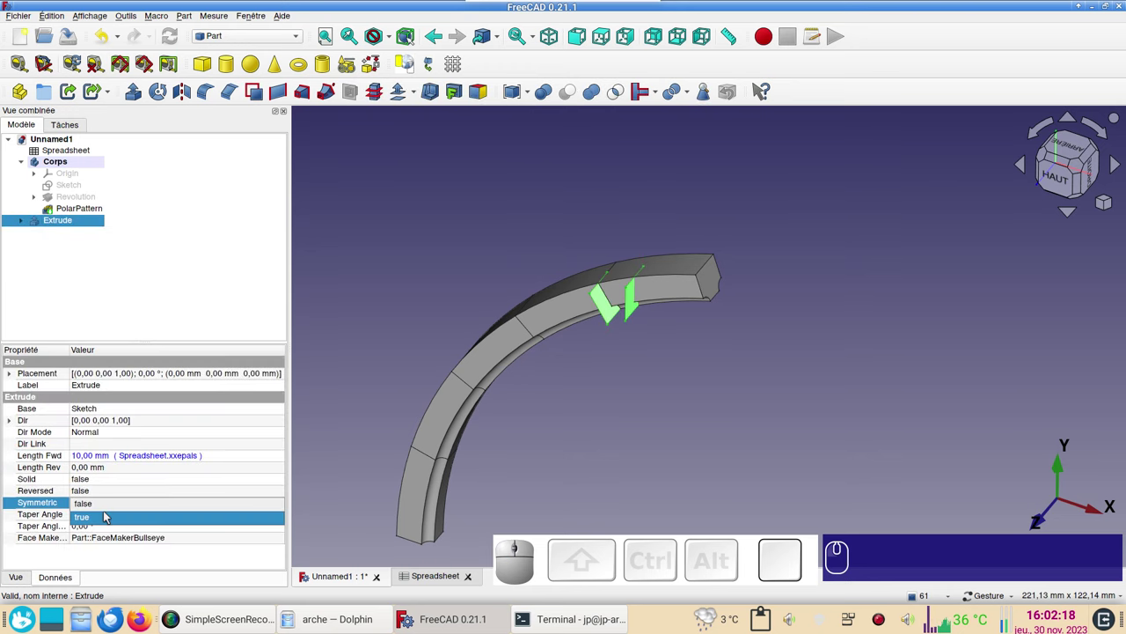
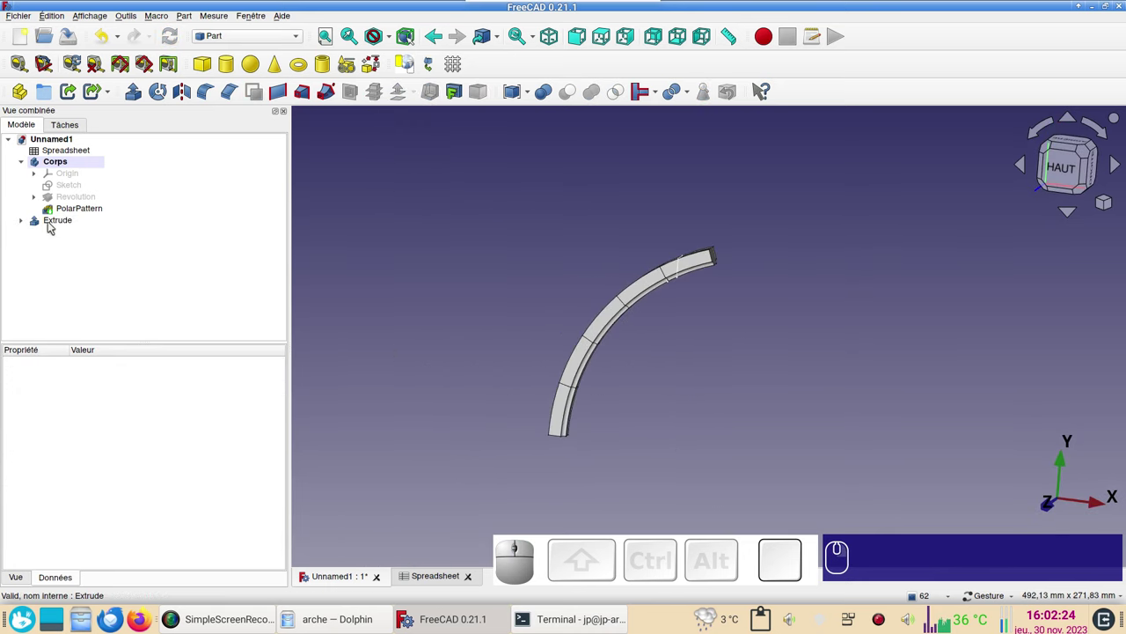
Split the PolarPattern with the Extrude using Exploded Slice into Slice.0, Slice.1 and Slice.2.
{"action": "left_click", "coordinate": [74, 214]}
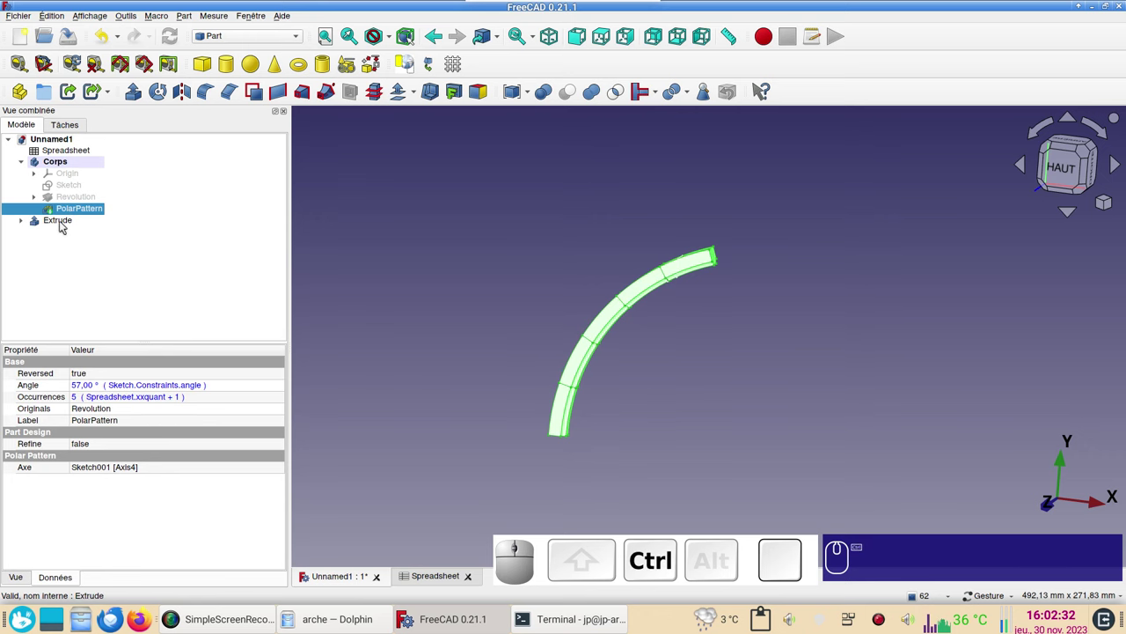
{"action": "left_click", "coordinate": [64, 224]}
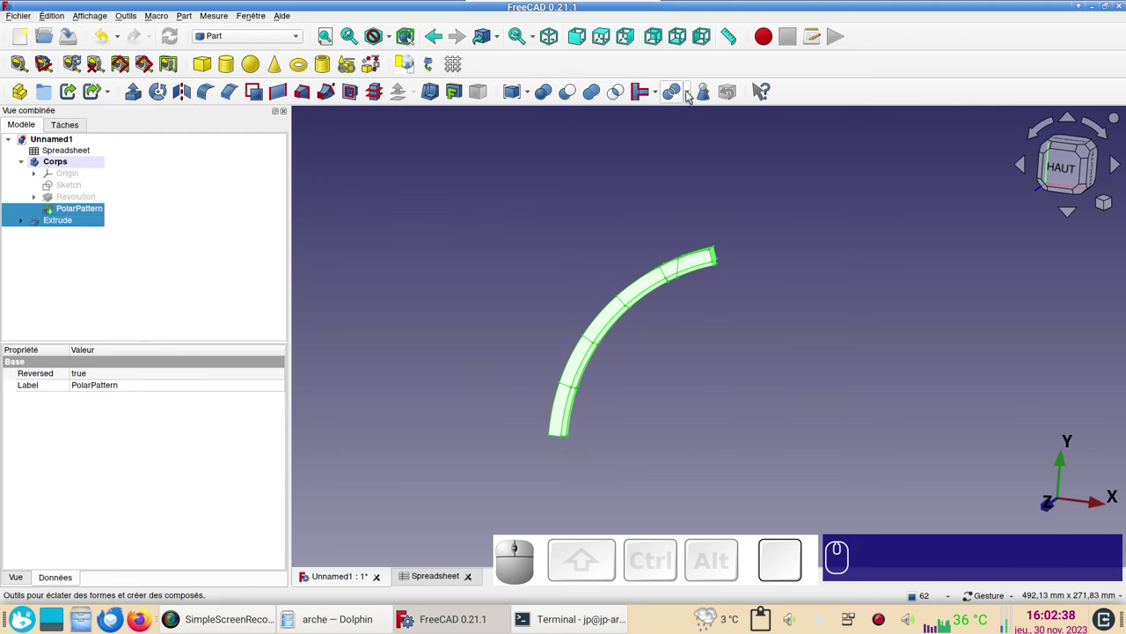
{"action": "left_click", "coordinate": [692, 95]}
{"action": "left_click", "coordinate": [697, 125]}
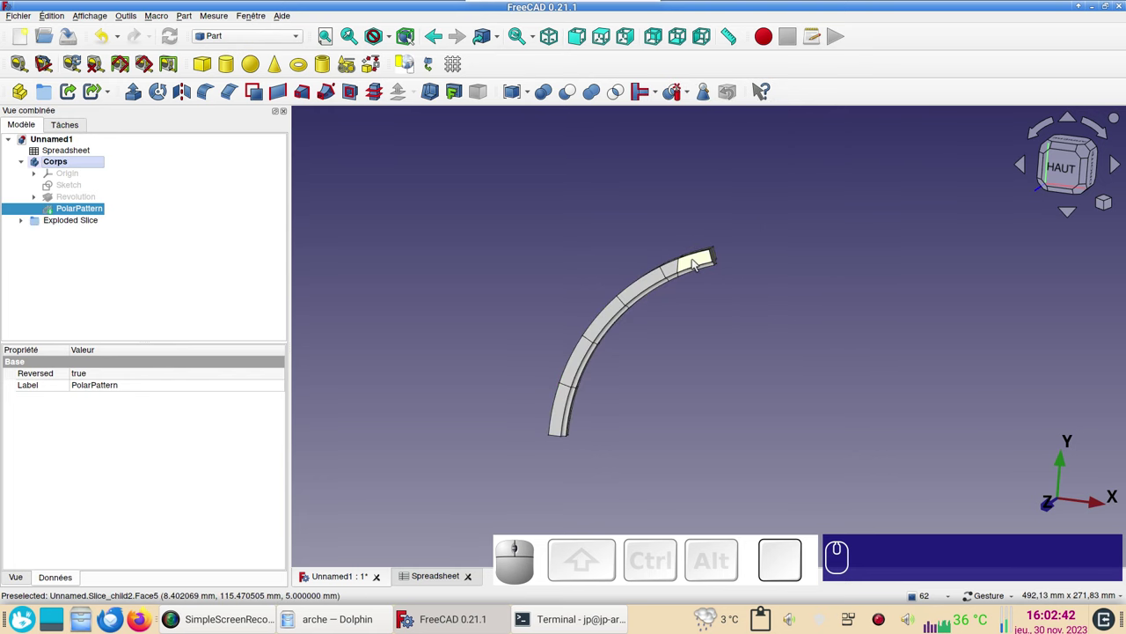
{"action": "left_click", "coordinate": [697, 262]}
Toggle slice visibility, inspect the pieces and select Slice.0 and Slice.1.
{"action": "key", "text": "space"}
{"action": "scroll", "scroll_direction": "up", "scroll_amount": 3}
{"action": "left_click_drag", "start_coordinate": [688, 351], "coordinate": [929, 205]}
{"action": "left_click", "coordinate": [1067, 177]}
{"action": "scroll", "scroll_direction": "down", "scroll_amount": 3}
{"action": "left_click_drag", "start_coordinate": [751, 359], "coordinate": [558, 315]}
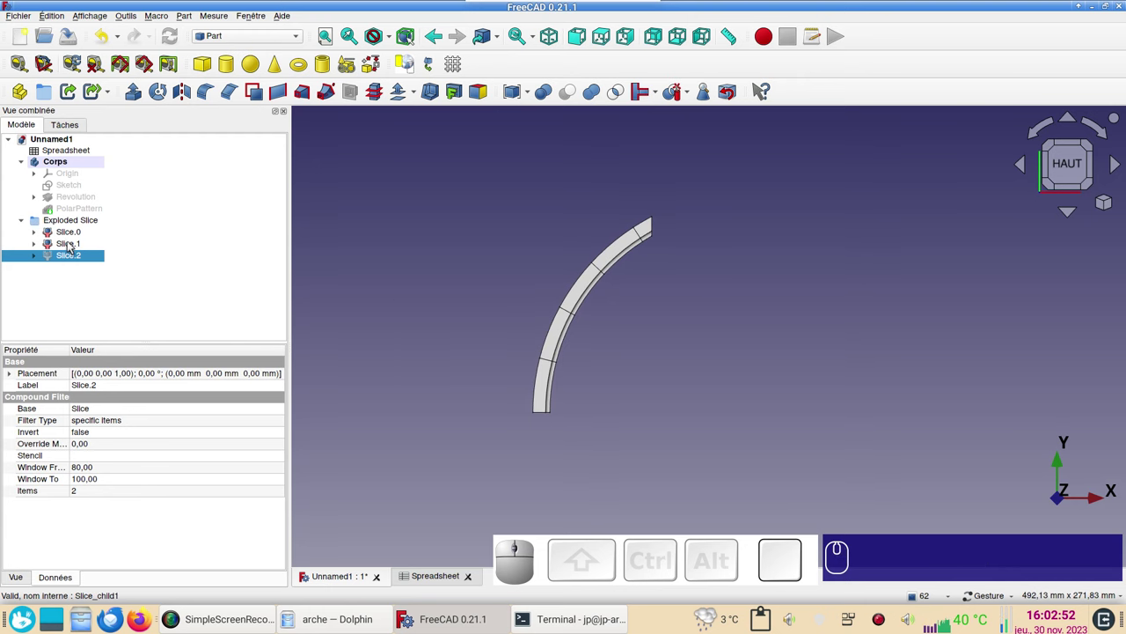
{"action": "left_click", "coordinate": [77, 237]}
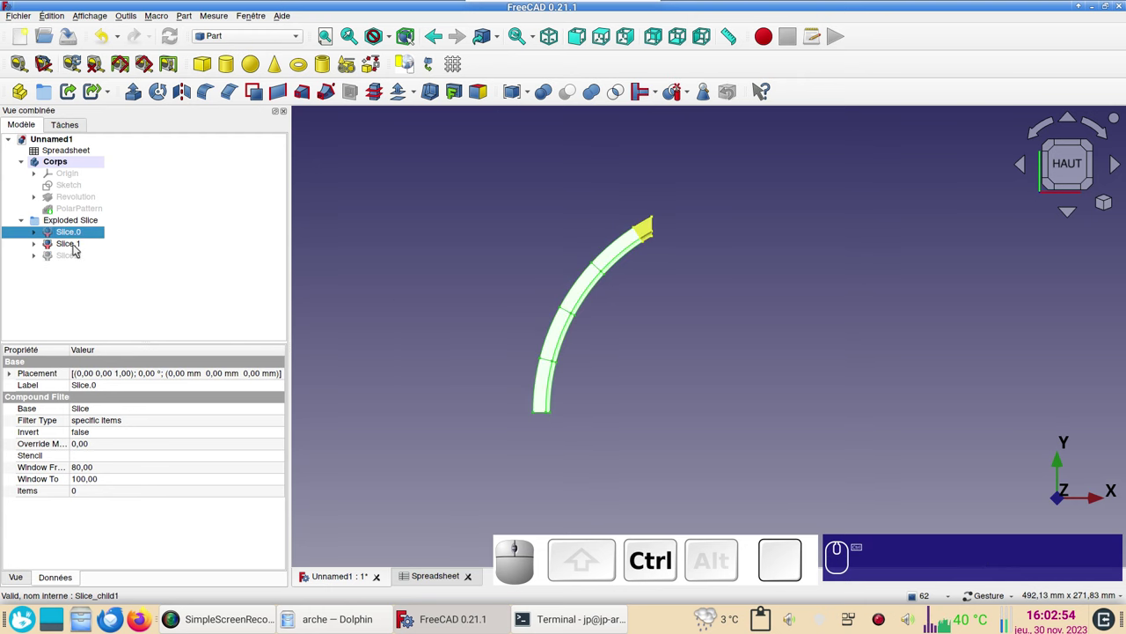
{"action": "left_click", "coordinate": [78, 248]}
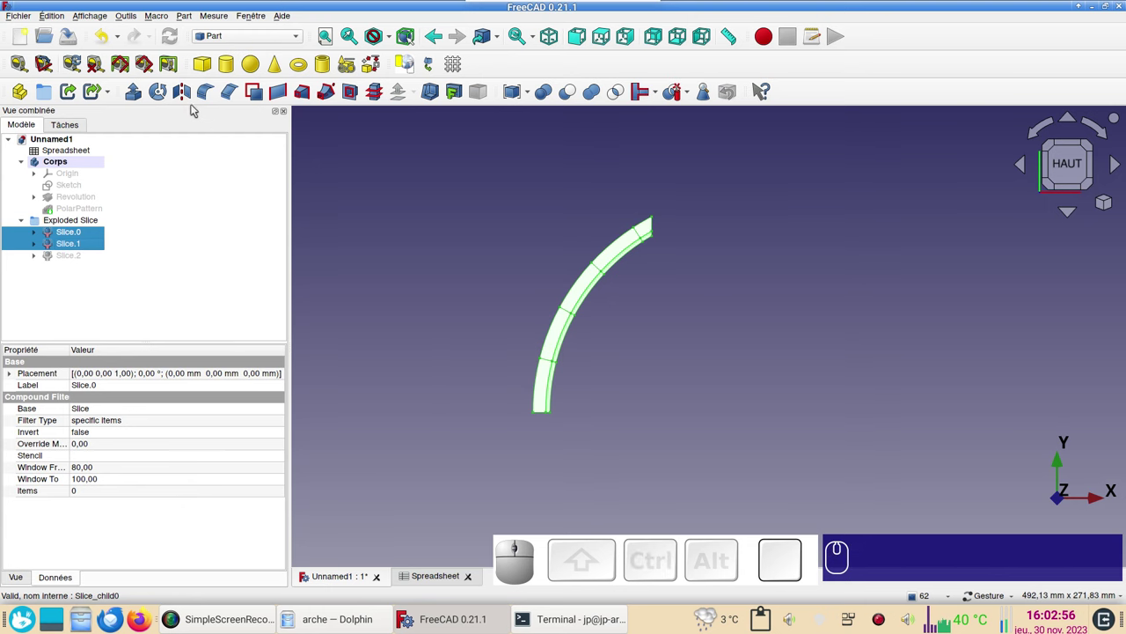
Mirror the two slices across the YZ plane, completing the pointed arch.
{"action": "left_click", "coordinate": [193, 100]}
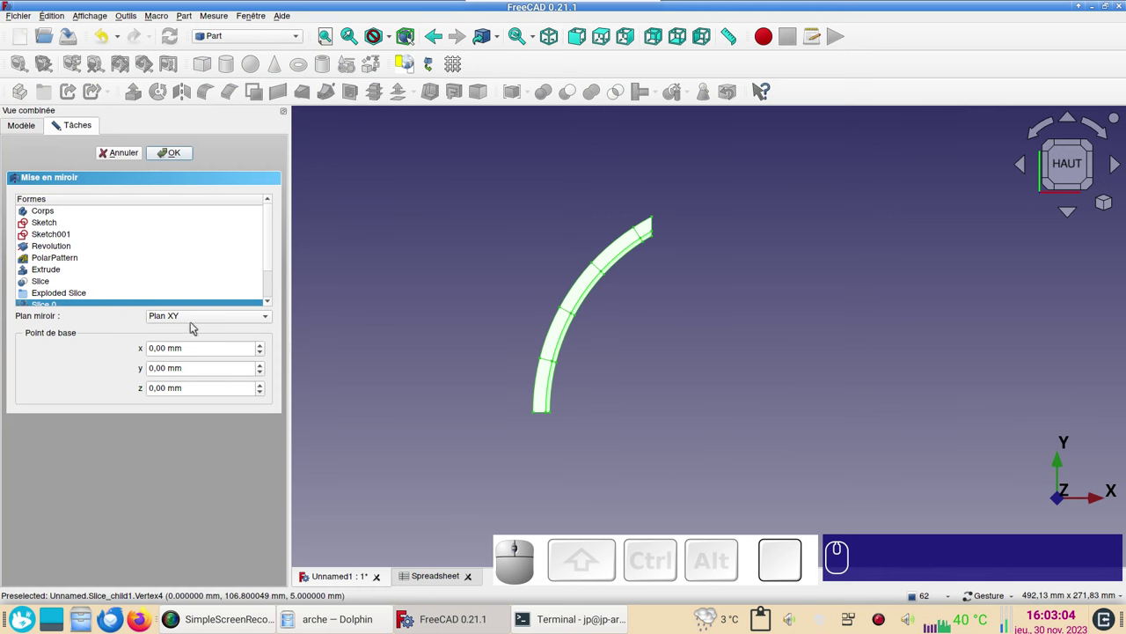
{"action": "left_click", "coordinate": [214, 322]}
{"action": "left_click", "coordinate": [206, 344]}
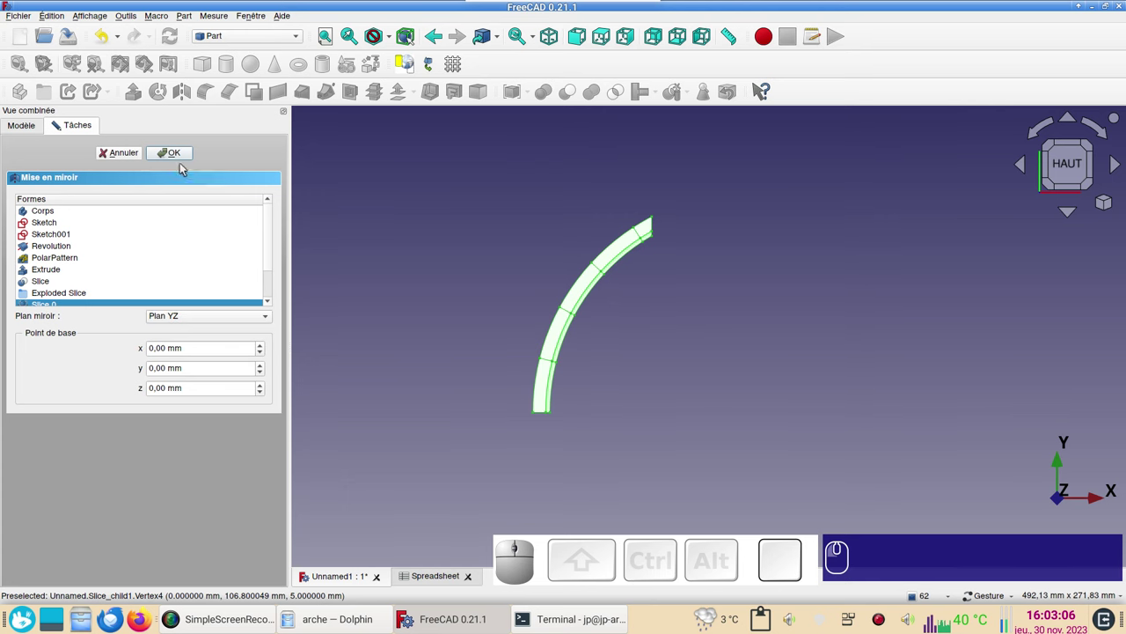
{"action": "left_click", "coordinate": [180, 146]}
{"action": "left_click", "coordinate": [177, 154]}
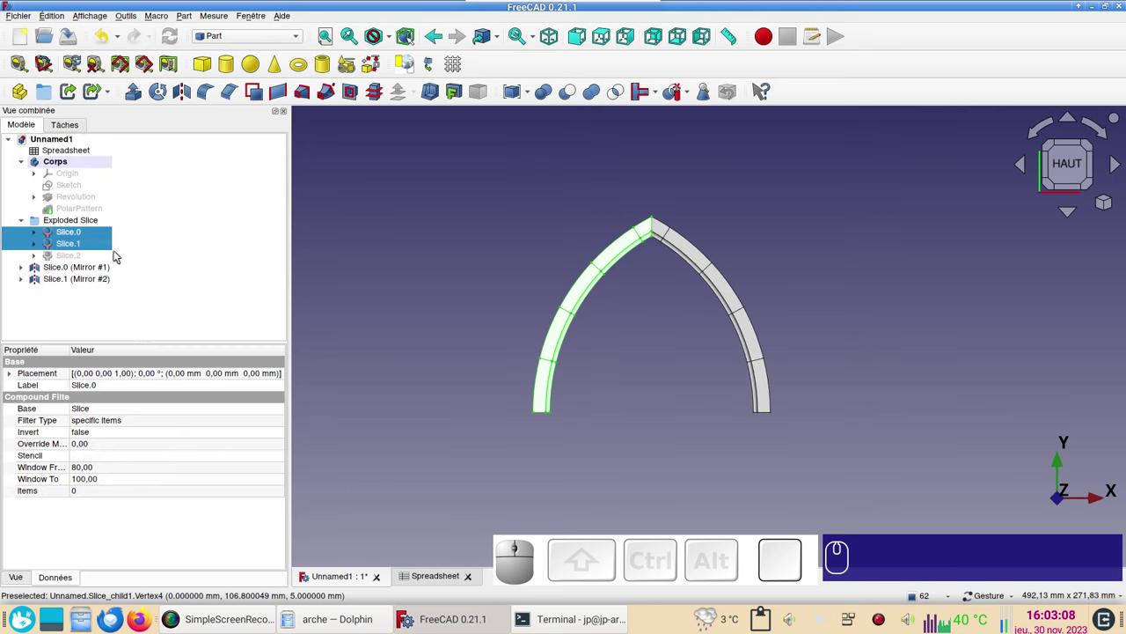
{"action": "left_click", "coordinate": [79, 269]}
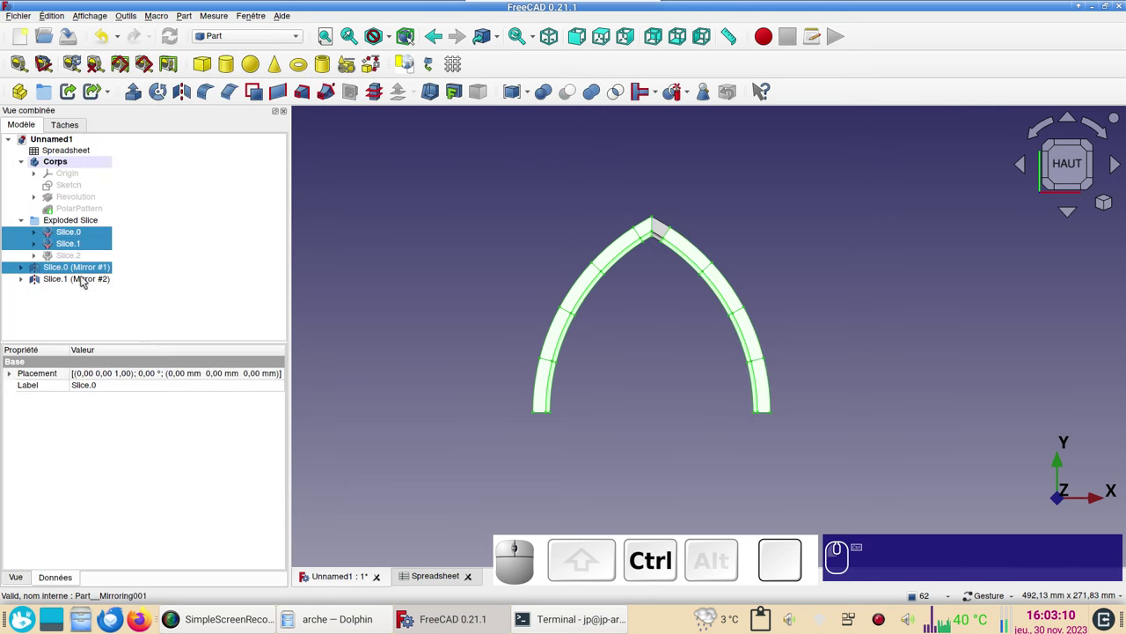
Give the mirrored arch pieces the Pierre material in Display properties.
{"action": "left_click", "coordinate": [85, 279]}
{"action": "key", "text": "ctrl+d"}
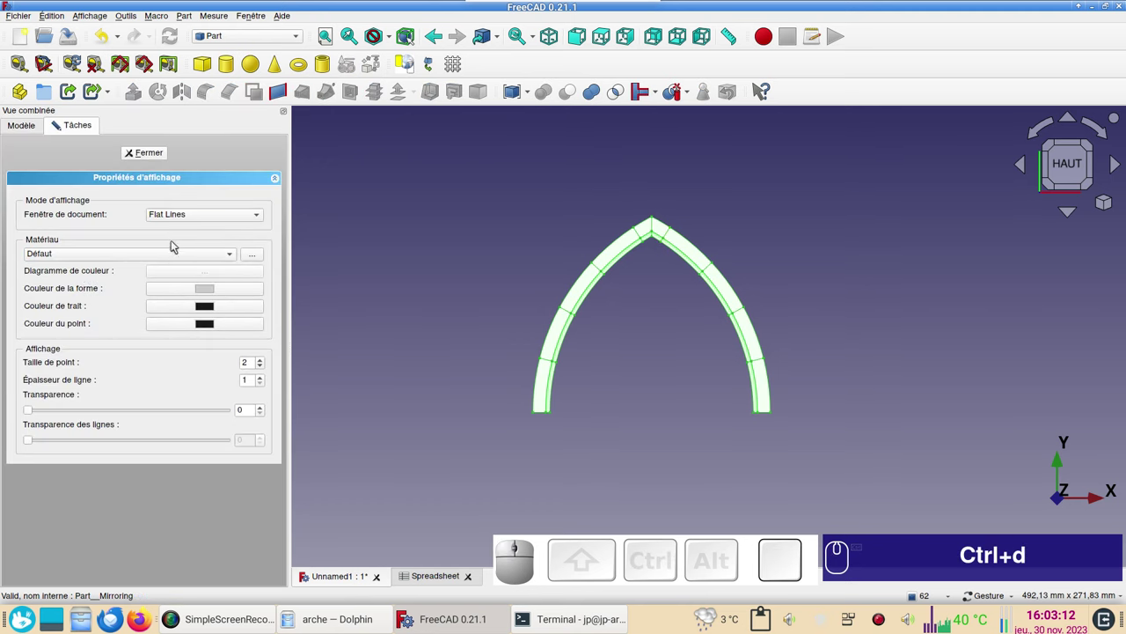
{"action": "left_click", "coordinate": [176, 259]}
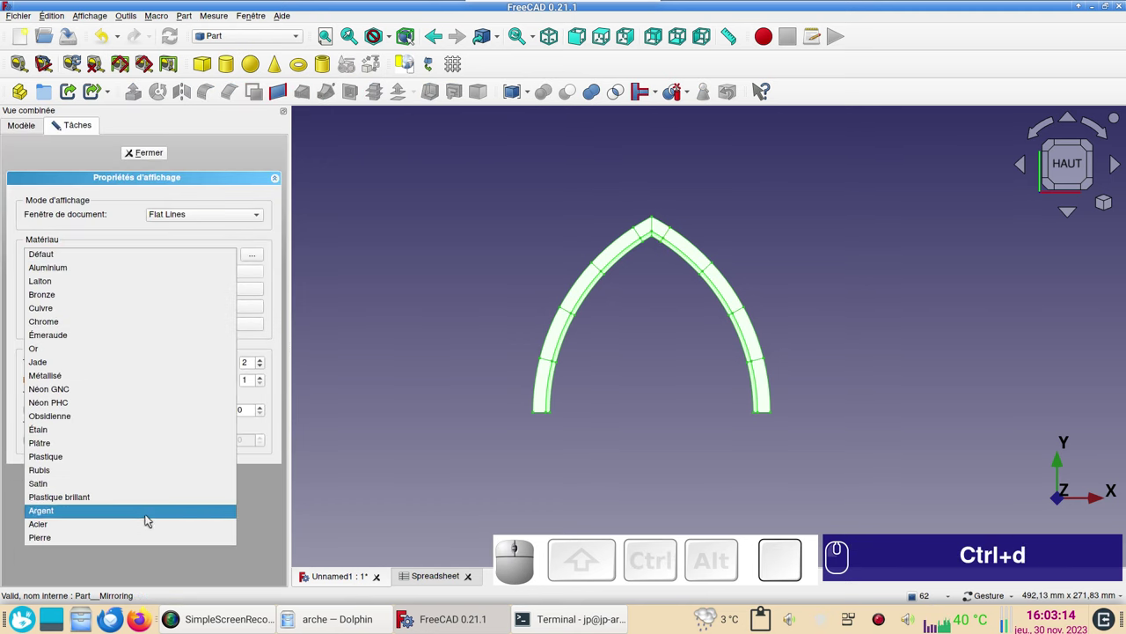
{"action": "left_click", "coordinate": [155, 537]}
{"action": "left_click", "coordinate": [408, 500]}
Clear the selection and inspect the stone-coloured arch in the 3D view.
{"action": "left_click", "coordinate": [163, 157]}
{"action": "scroll", "scroll_direction": "up", "scroll_amount": 3}
{"action": "left_click_drag", "start_coordinate": [670, 347], "coordinate": [621, 372]}
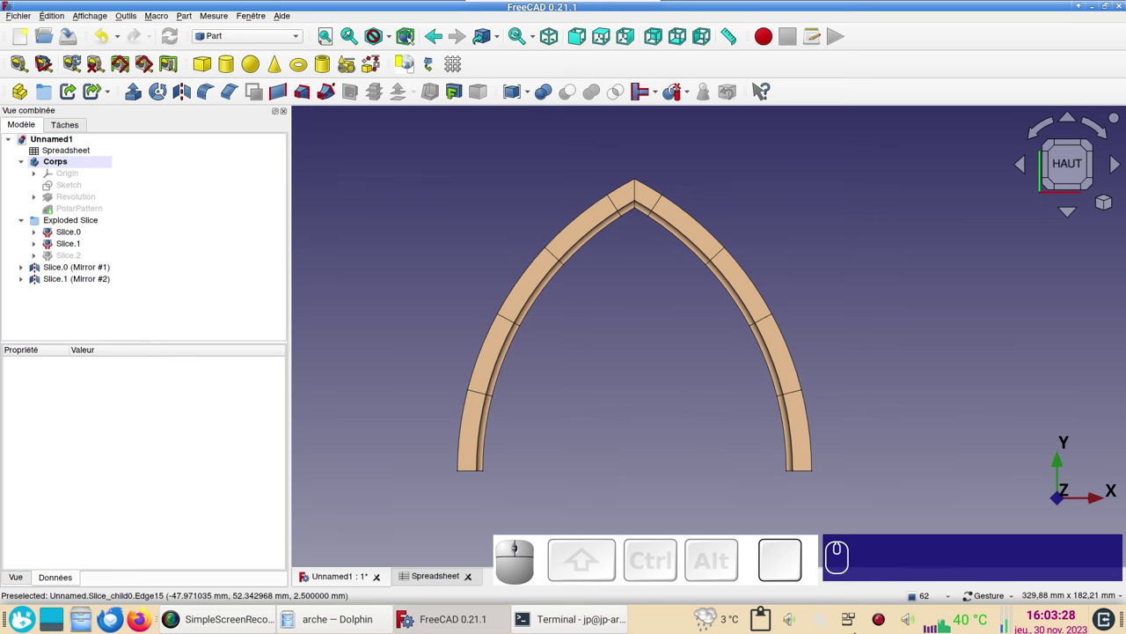
{"action": "right_click", "coordinate": [884, 622]}
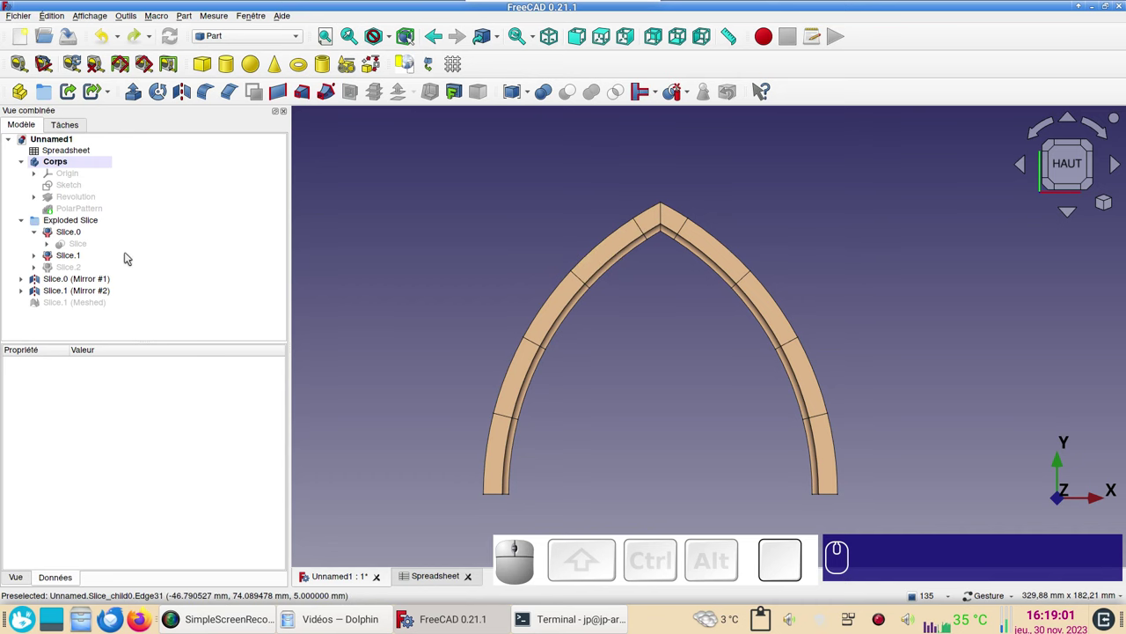
Change the arch sketch's angle constraint from 57° to 63°.
{"action": "left_click", "coordinate": [64, 183]}
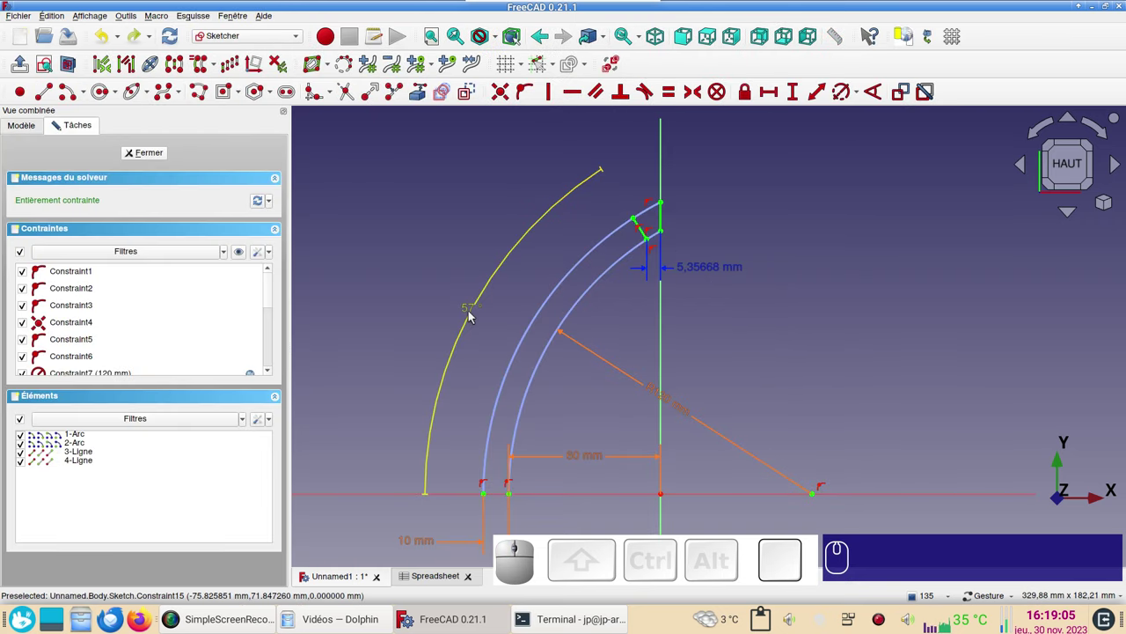
{"action": "left_click", "coordinate": [472, 315]}
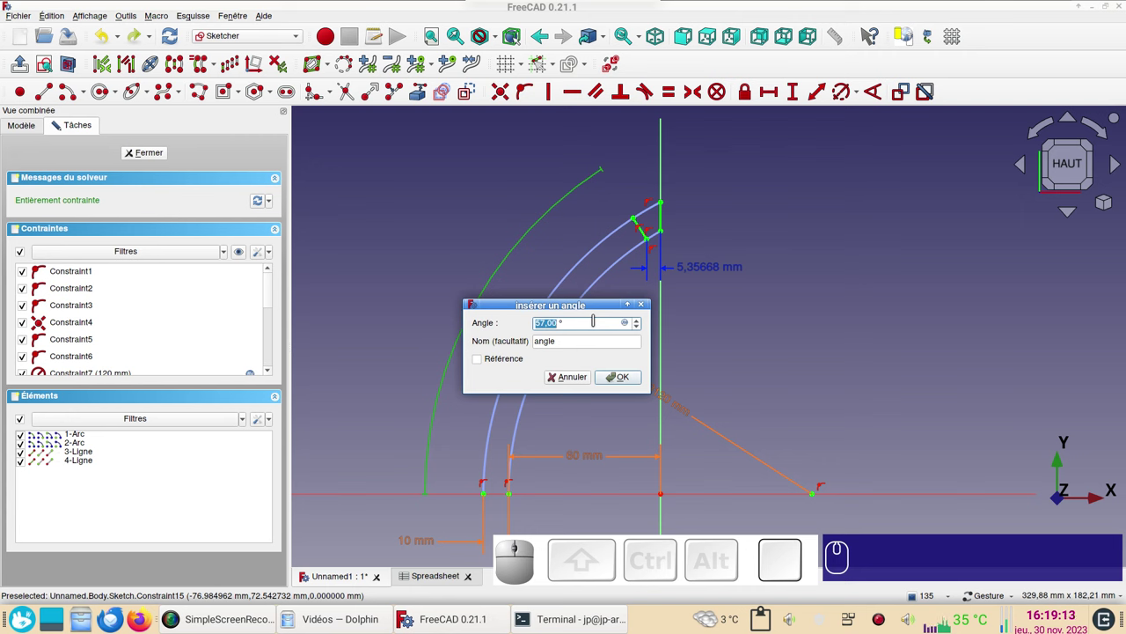
{"action": "key", "text": "KP_6"}
{"action": "key", "text": "KP_3"}
{"action": "key", "text": "KP_Enter"}
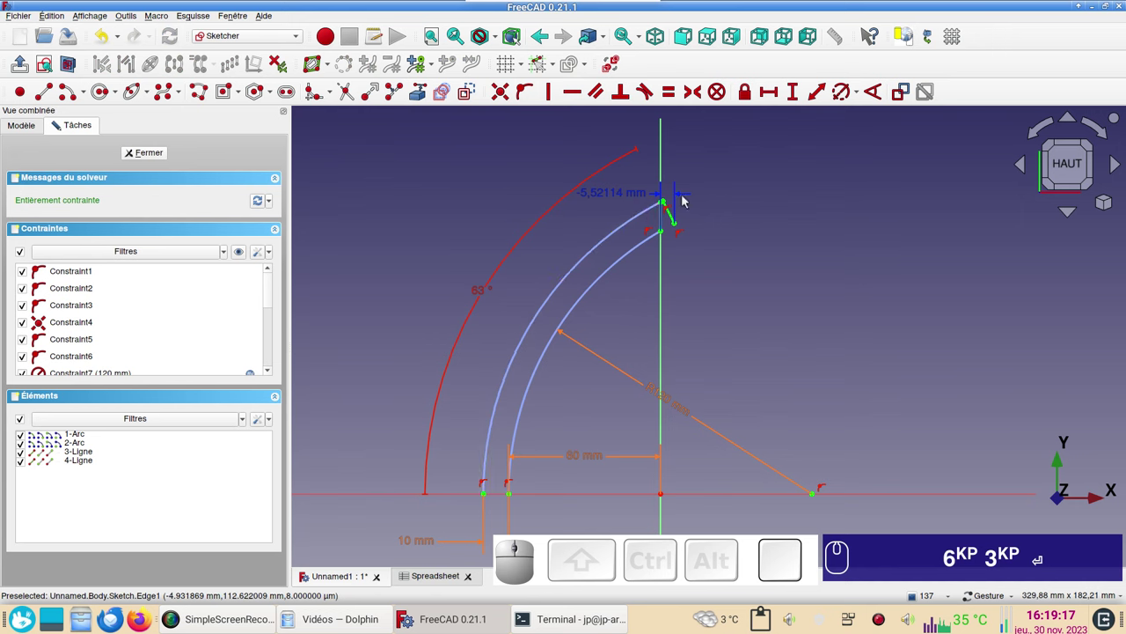
Close the sketch and view the regenerated stone arch.
{"action": "scroll", "scroll_direction": "up", "scroll_amount": 3}
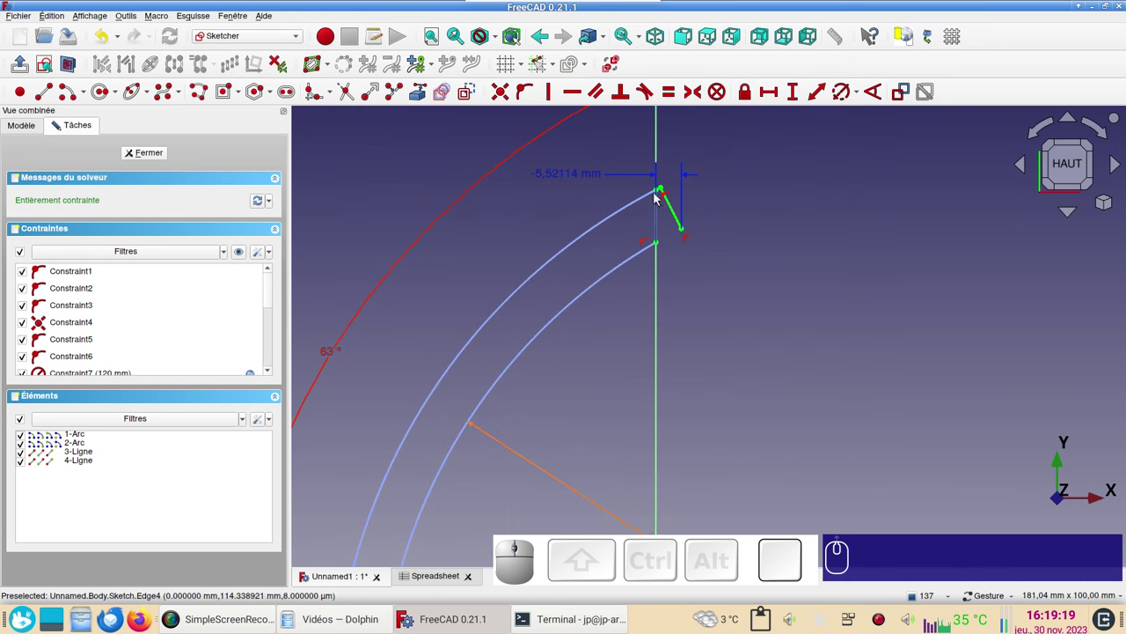
{"action": "left_click", "coordinate": [154, 154]}
{"action": "scroll", "scroll_direction": "up", "scroll_amount": 3}
{"action": "right_click", "coordinate": [678, 235]}
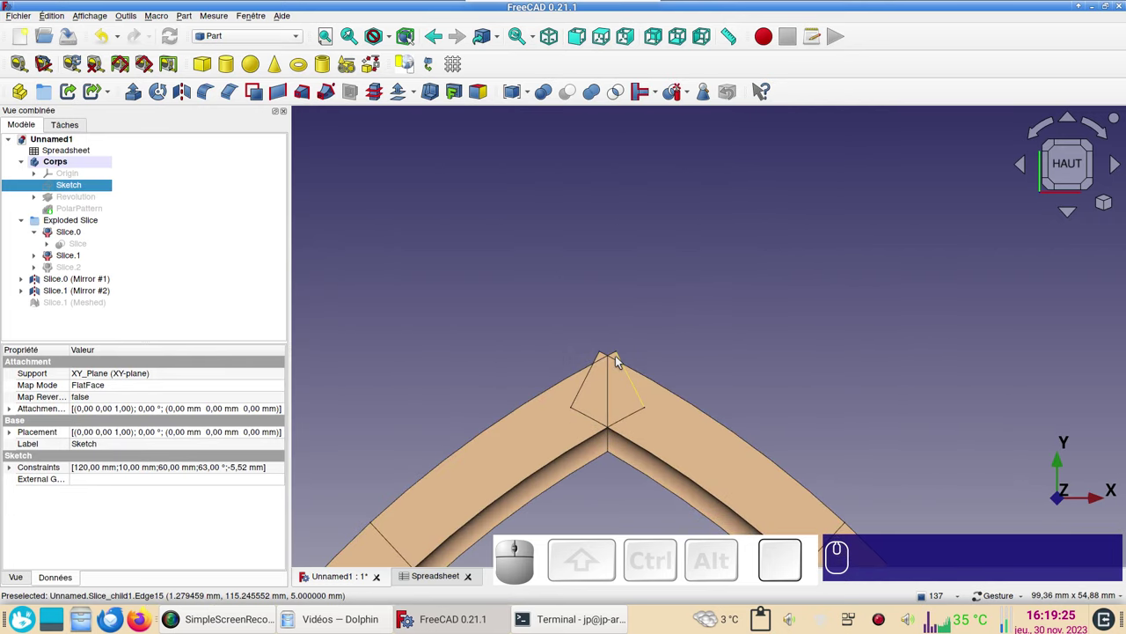
Toggle visibility of the slice pieces and mirrored halves while inspecting the arch in the 3D view.
{"action": "left_click", "coordinate": [620, 358]}
{"action": "key", "text": "space"}
{"action": "left_click", "coordinate": [607, 359]}
{"action": "key", "text": "space"}
{"action": "scroll", "scroll_direction": "down", "scroll_amount": 3}
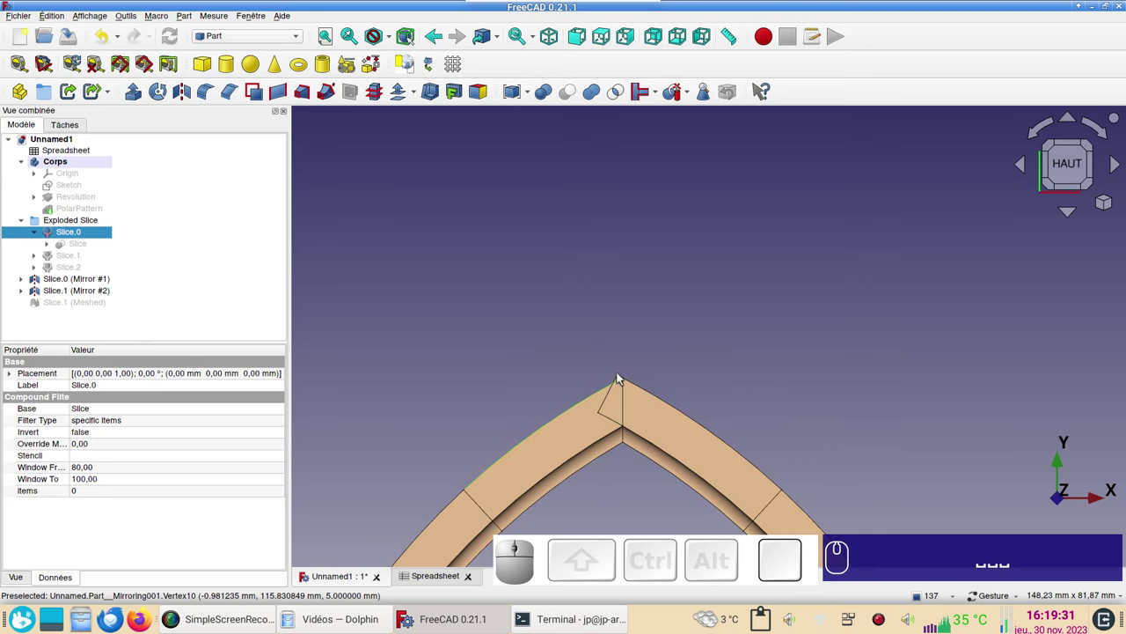
{"action": "left_click", "coordinate": [622, 376]}
{"action": "scroll", "scroll_direction": "down", "scroll_amount": 3}
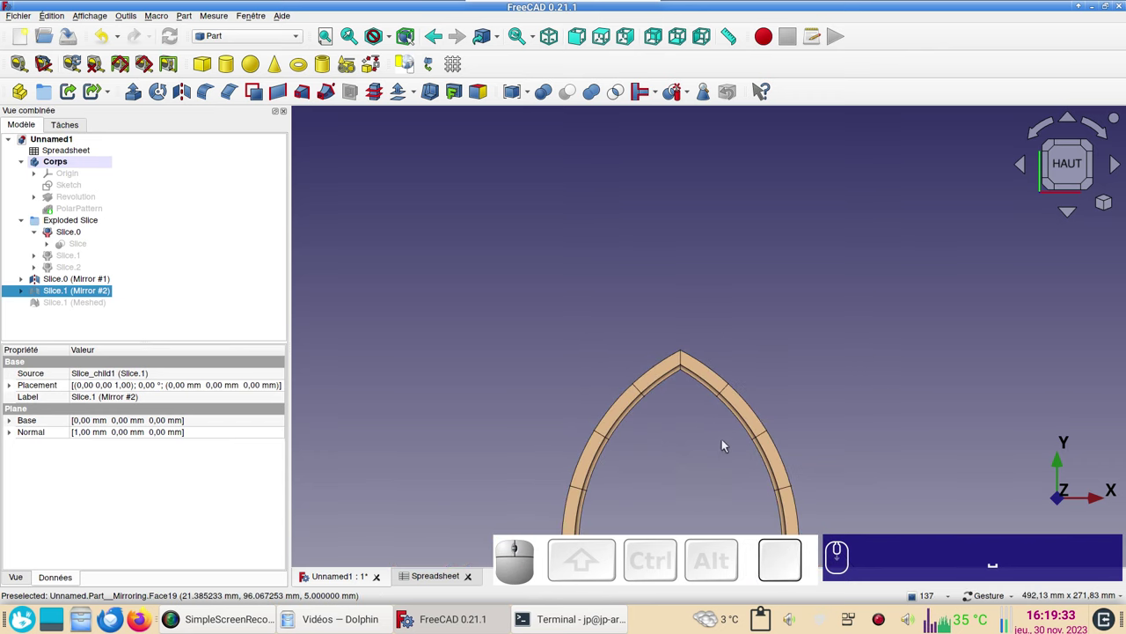
{"action": "left_click_drag", "start_coordinate": [706, 464], "coordinate": [660, 317]}
{"action": "left_click", "coordinate": [638, 280]}
{"action": "key", "text": "space"}
{"action": "key", "text": "space"}
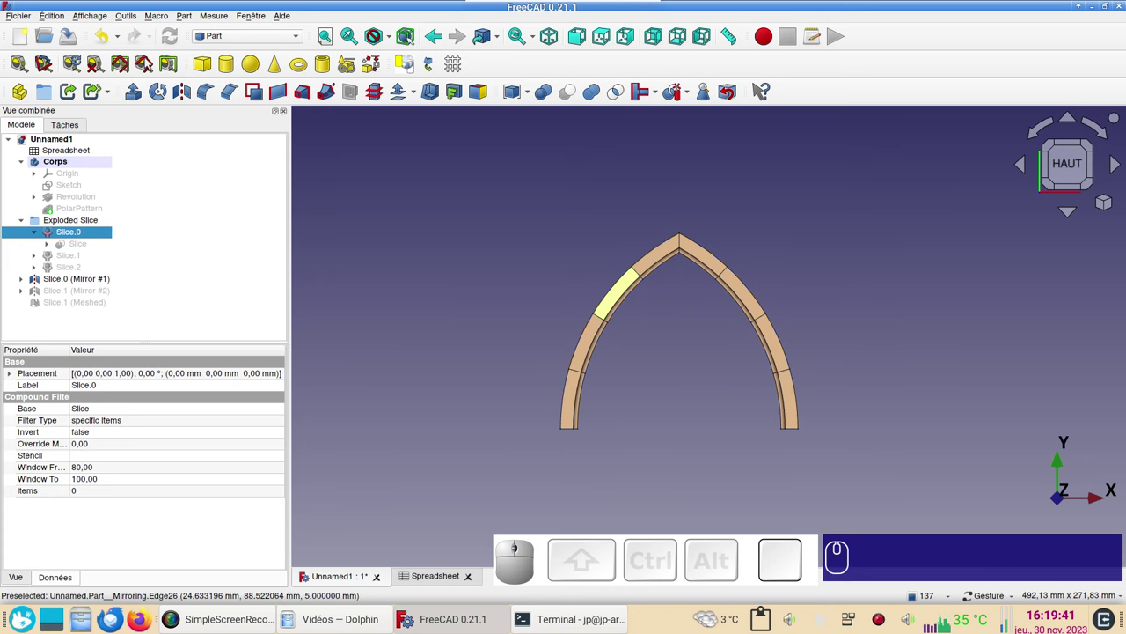
Mirror Slice.1 as Mirror #2 and show both slices with their mirrors to close the arch apex.
{"action": "left_click", "coordinate": [113, 39]}
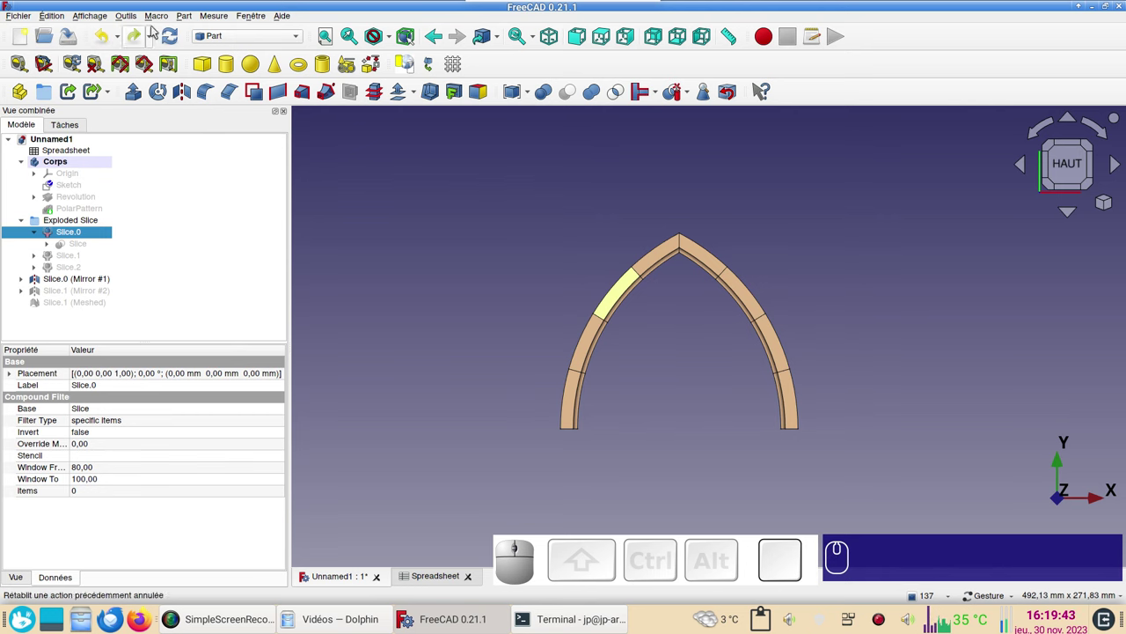
{"action": "left_click", "coordinate": [172, 38]}
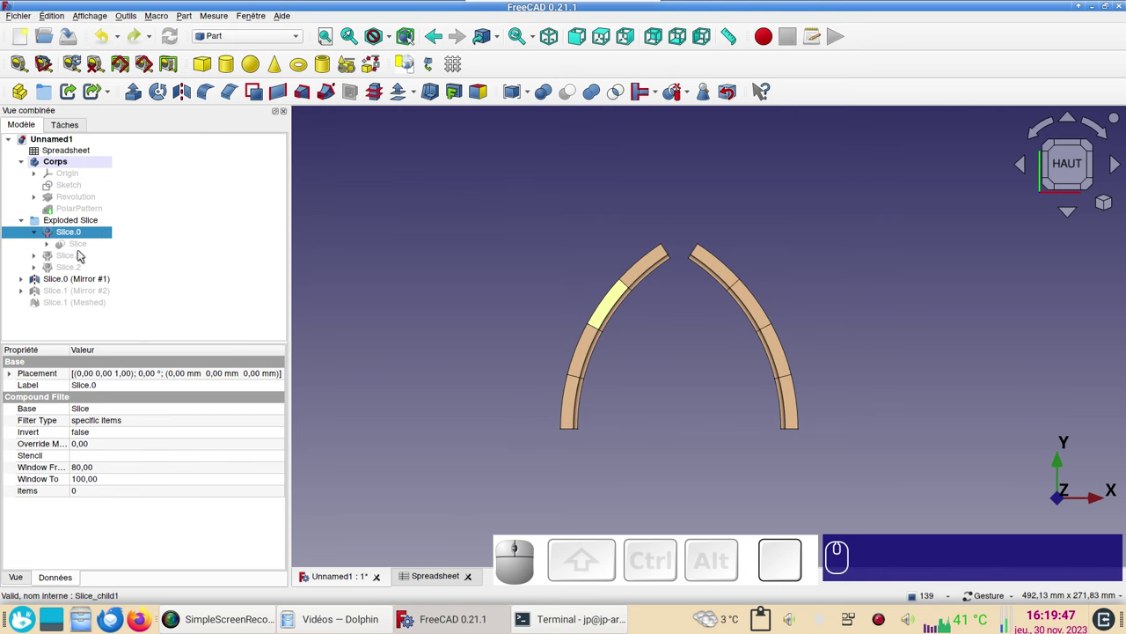
{"action": "left_click", "coordinate": [76, 257]}
{"action": "key", "text": "space"}
{"action": "left_click", "coordinate": [74, 289]}
{"action": "key", "text": "space"}
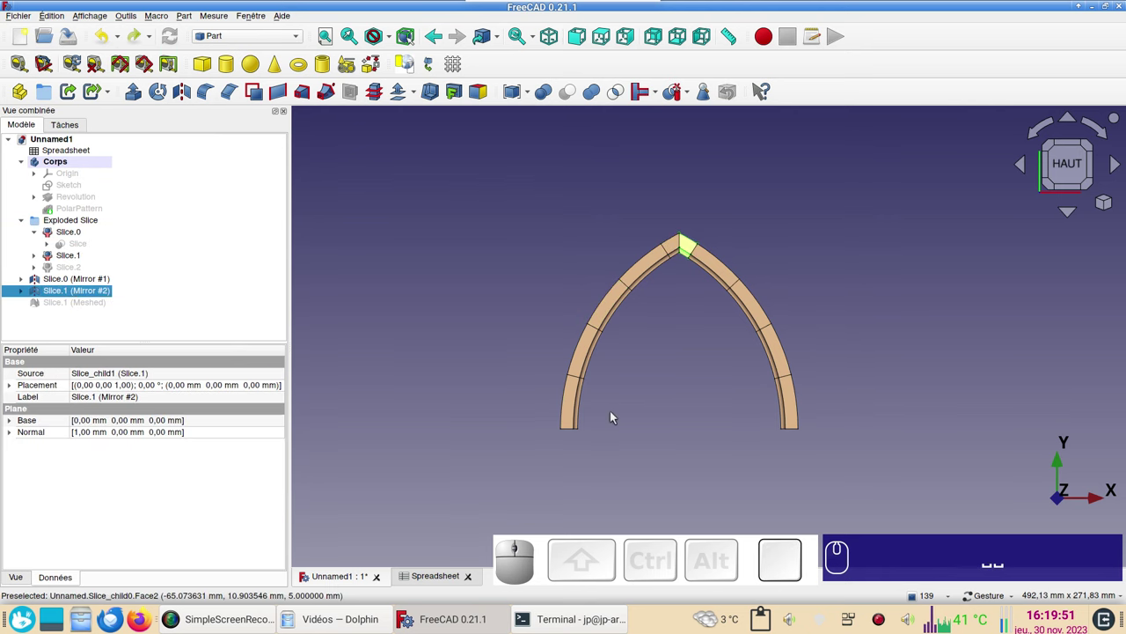
{"action": "left_click", "coordinate": [656, 414]}
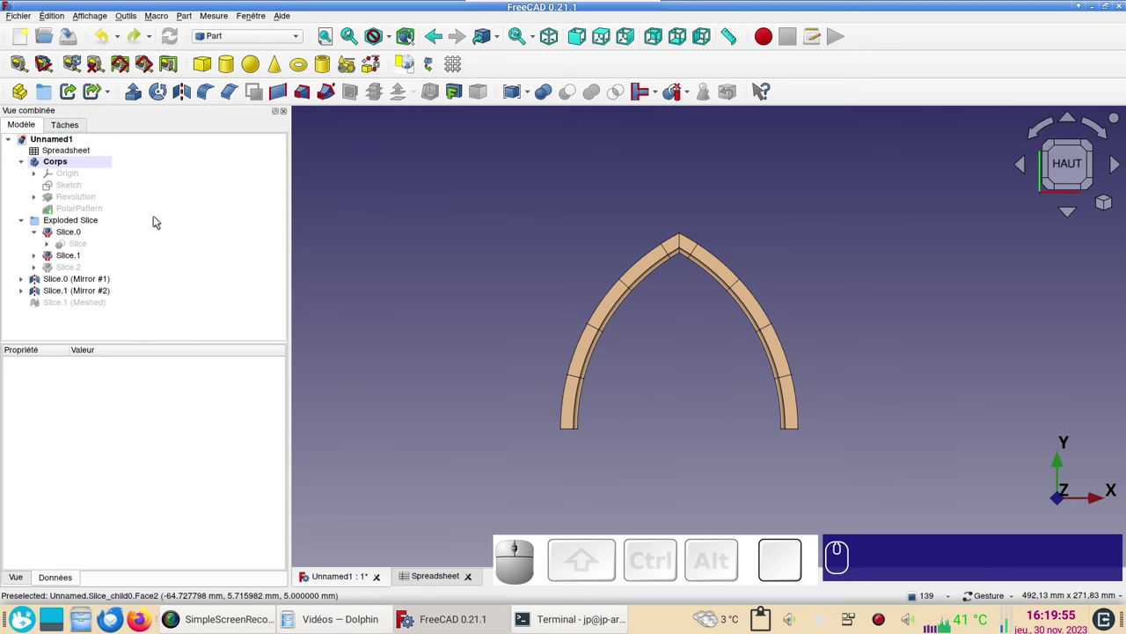
Tile the 3D view and spreadsheet side by side and set the centre offset (B4) to 30.
{"action": "left_click", "coordinate": [257, 19]}
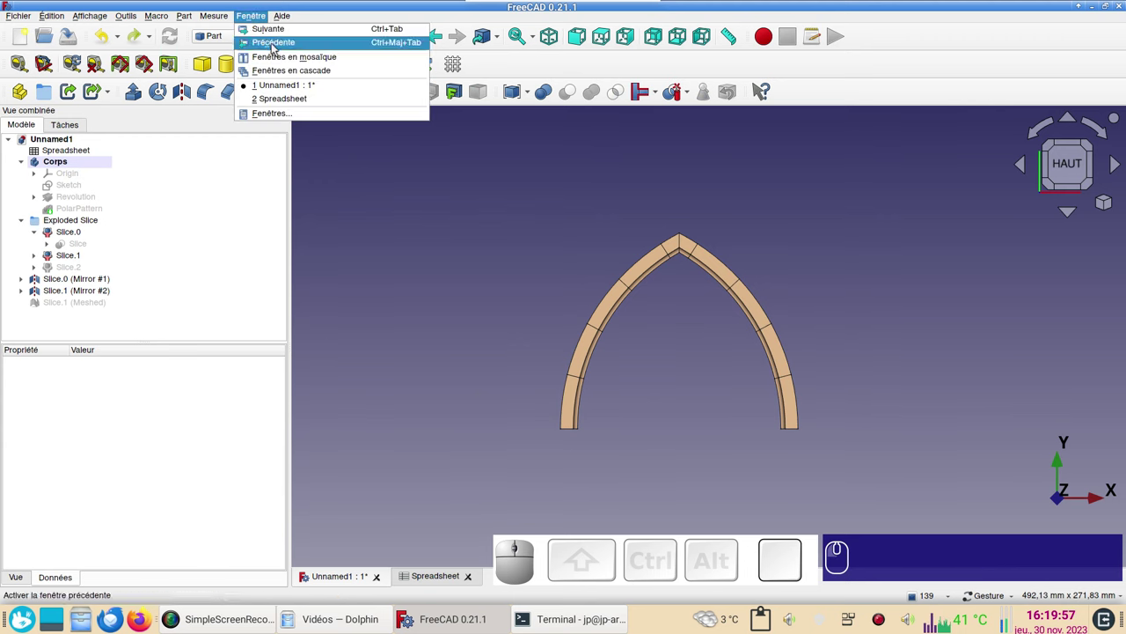
{"action": "left_click", "coordinate": [279, 56]}
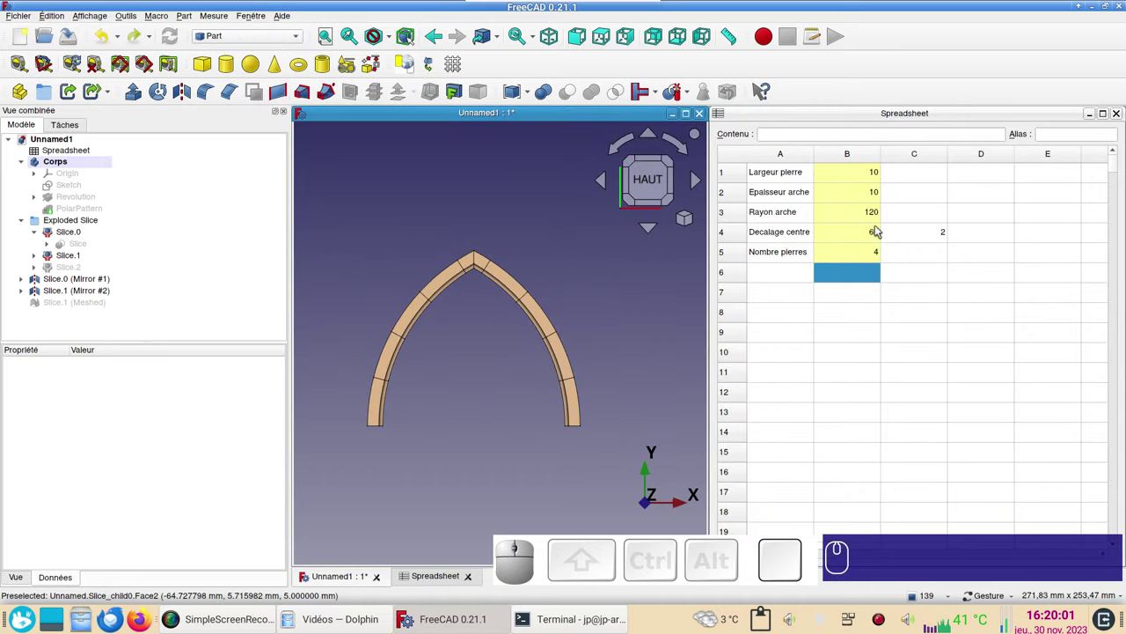
{"action": "left_click", "coordinate": [862, 236]}
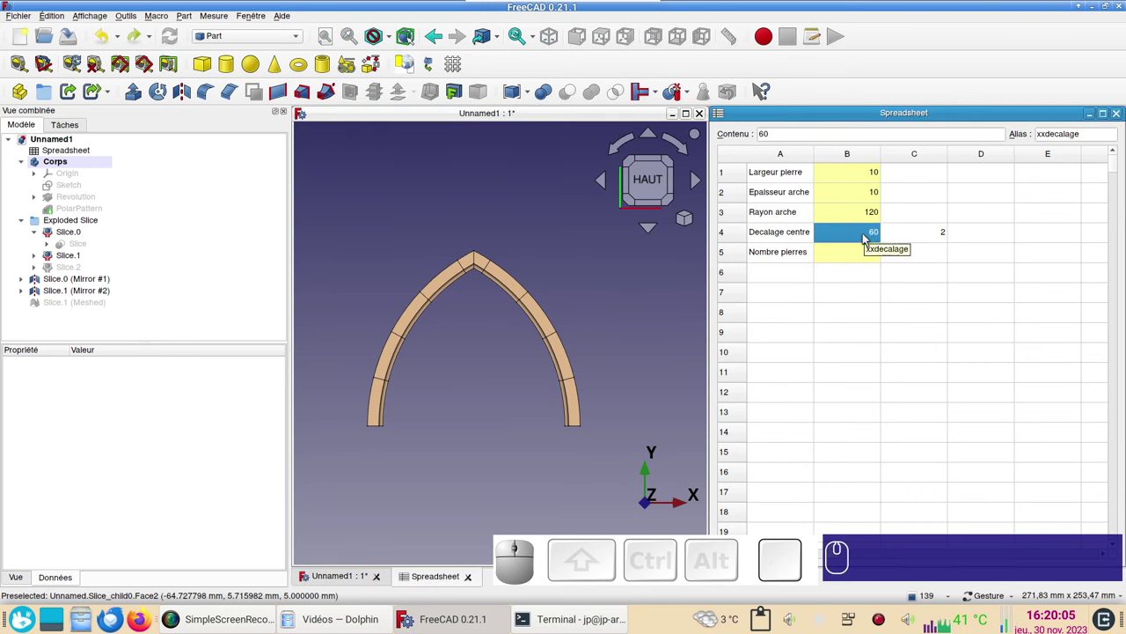
{"action": "key", "text": "KP_3"}
{"action": "key", "text": "KP_0"}
{"action": "key", "text": "Return"}
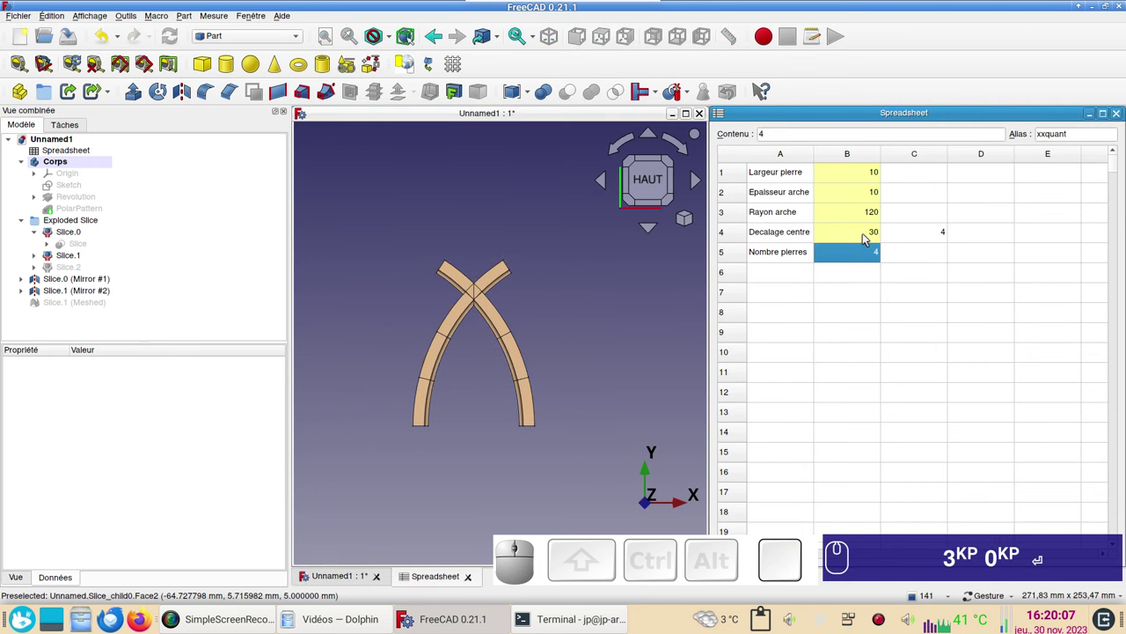
{"action": "left_click", "coordinate": [501, 274]}
{"action": "key", "text": "KP_3"}
{"action": "key", "text": "KP_0"}
{"action": "key", "text": "Return"}
Hide Slice.1 and its Mirror #2 copy to view the regenerated arch halves.
{"action": "left_click", "coordinate": [466, 282]}
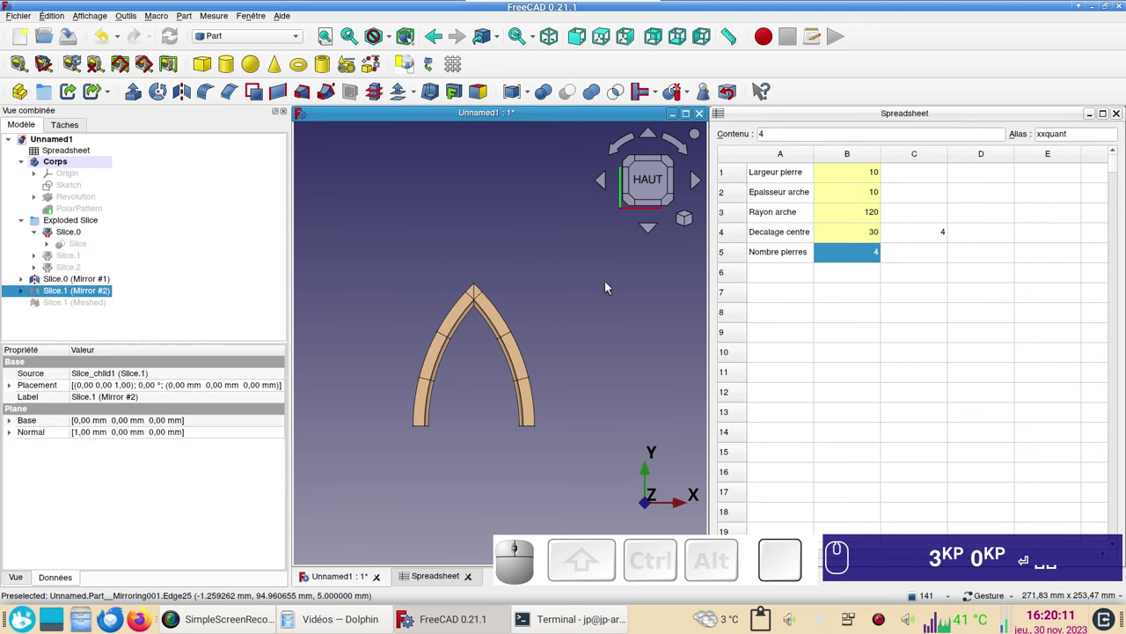
{"action": "key", "text": "space"}
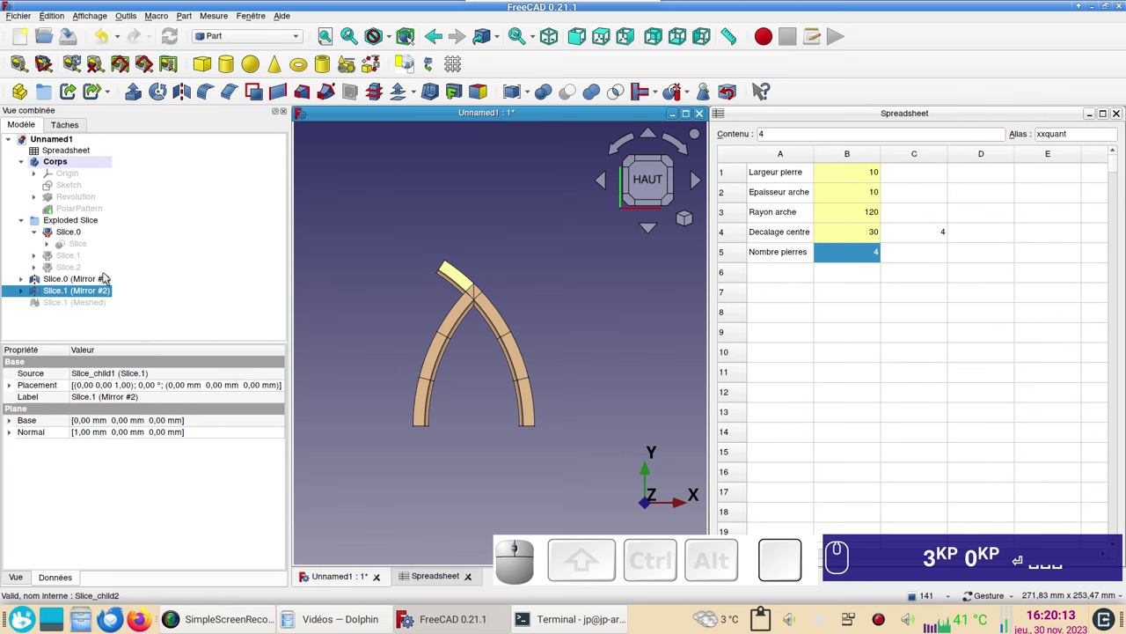
{"action": "left_click", "coordinate": [80, 258]}
{"action": "key", "text": "space"}
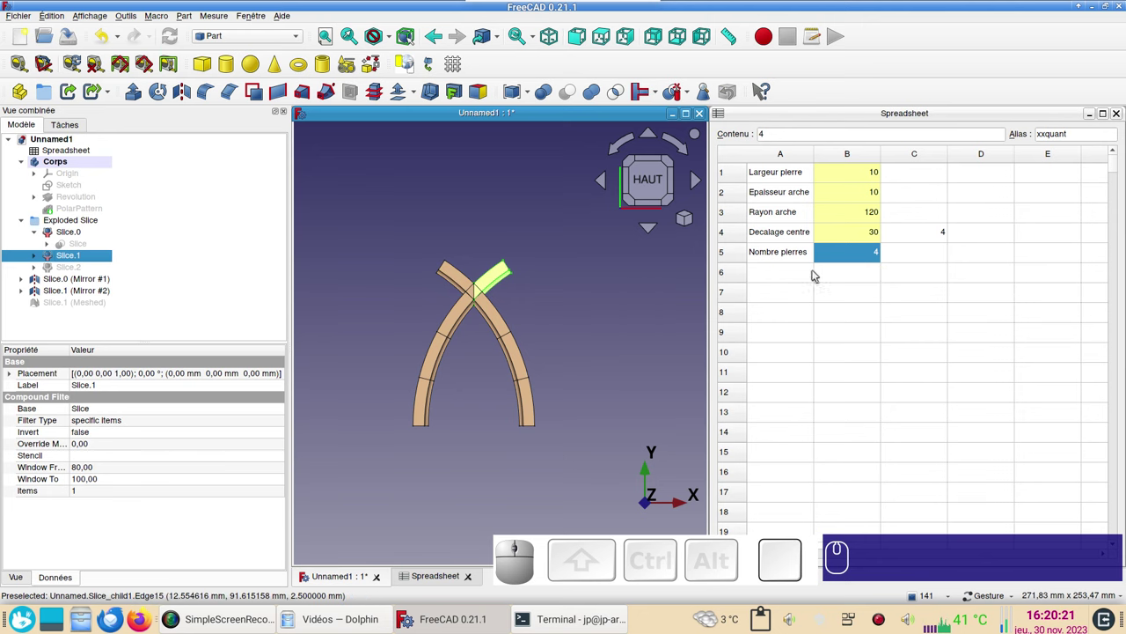
Set the arch radius (B3) to 60 and the centre offset (B4) to 20, narrowing the arch.
{"action": "left_click", "coordinate": [864, 217]}
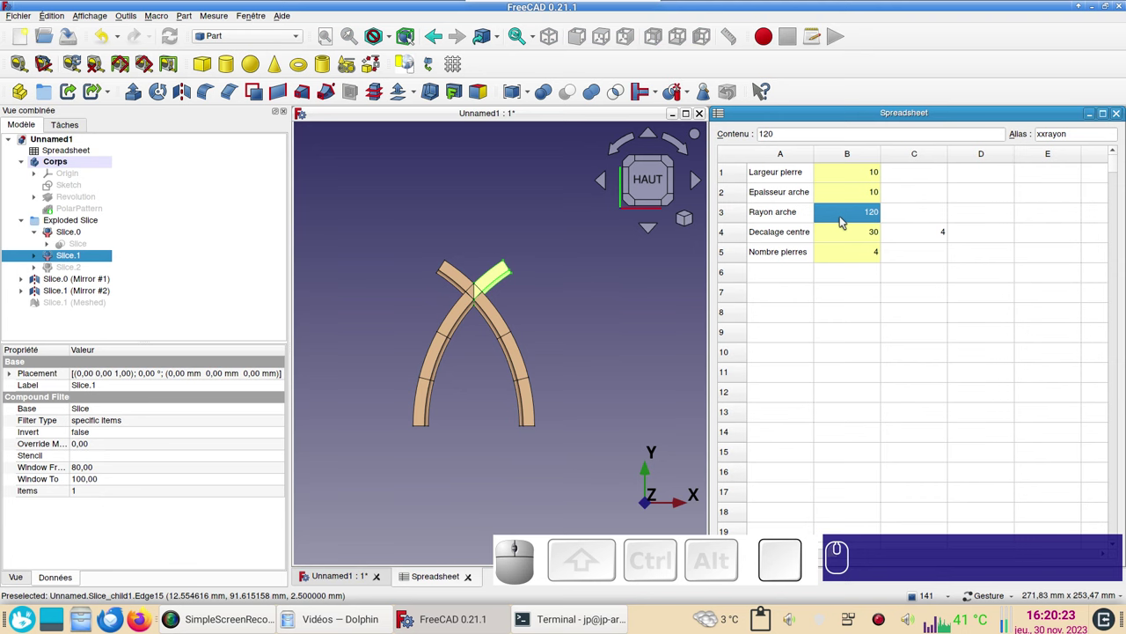
{"action": "key", "text": "KP_6"}
{"action": "key", "text": "KP_0"}
{"action": "key", "text": "KP_Enter"}
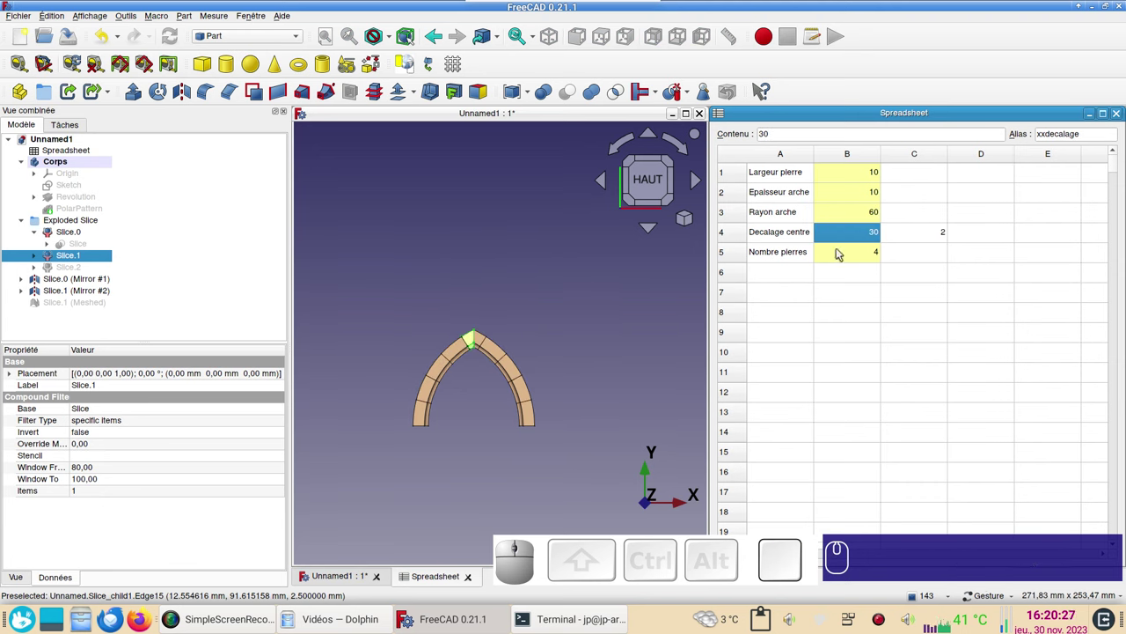
{"action": "key", "text": "KP_2"}
{"action": "key", "text": "KP_0"}
{"action": "key", "text": "KP_Enter"}
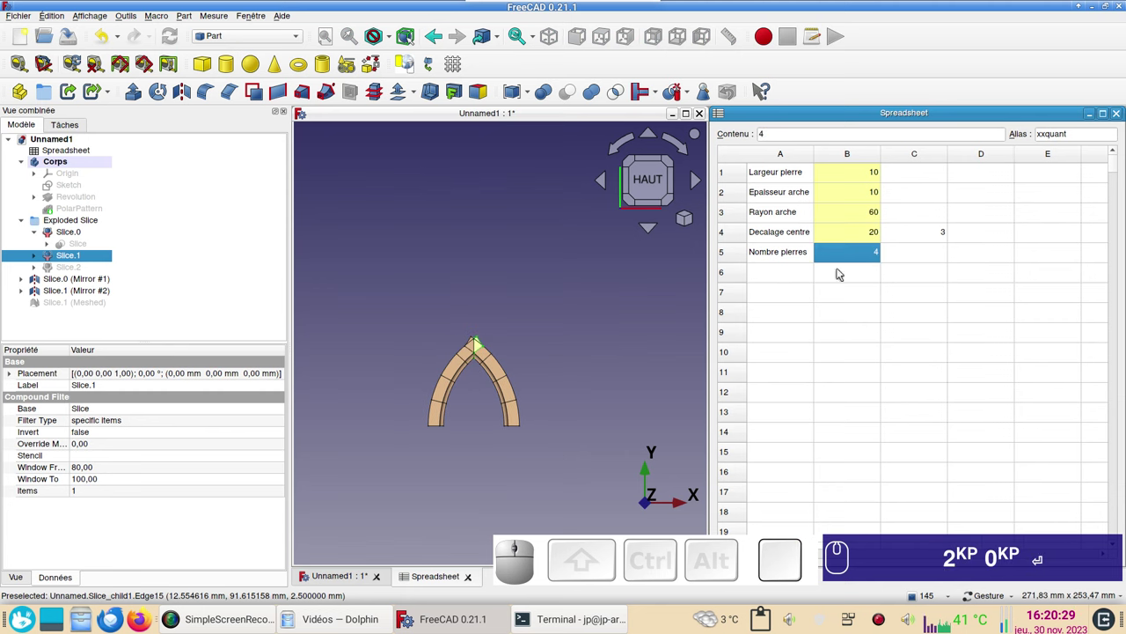
{"action": "scroll", "scroll_direction": "up", "scroll_amount": 3}
{"action": "left_click_drag", "start_coordinate": [573, 377], "coordinate": [721, 356]}
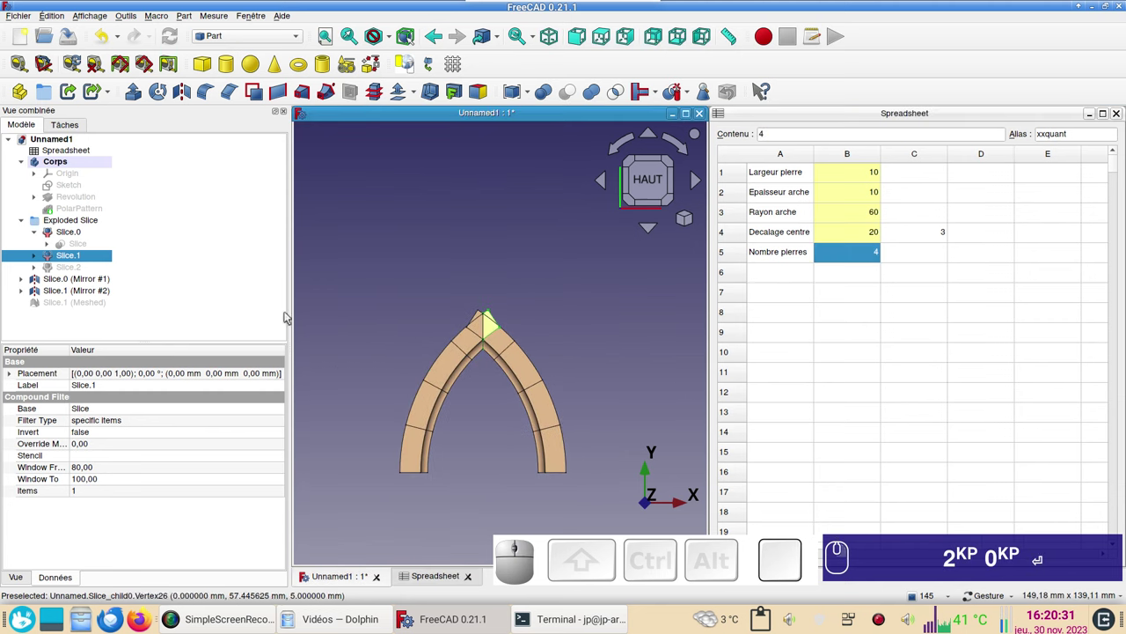
Toggle visibility of Mirror #2 and the first slice to check the smaller arch.
{"action": "key", "text": "space"}
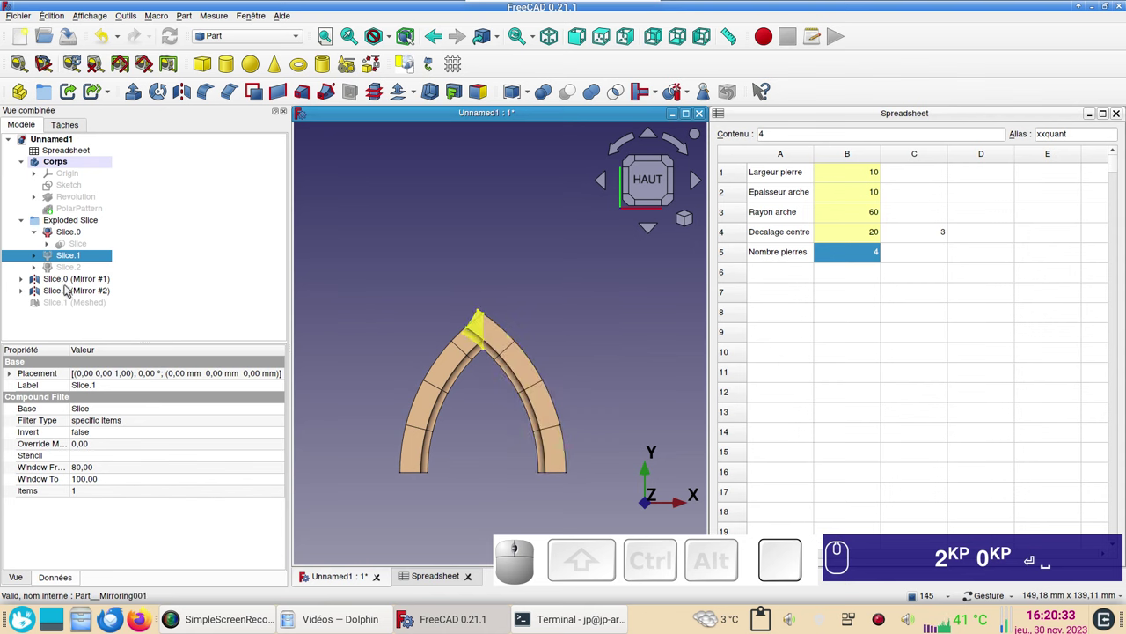
{"action": "left_click", "coordinate": [70, 292]}
{"action": "key", "text": "space"}
{"action": "left_click", "coordinate": [447, 366]}
{"action": "key", "text": "space"}
{"action": "key", "text": "space"}
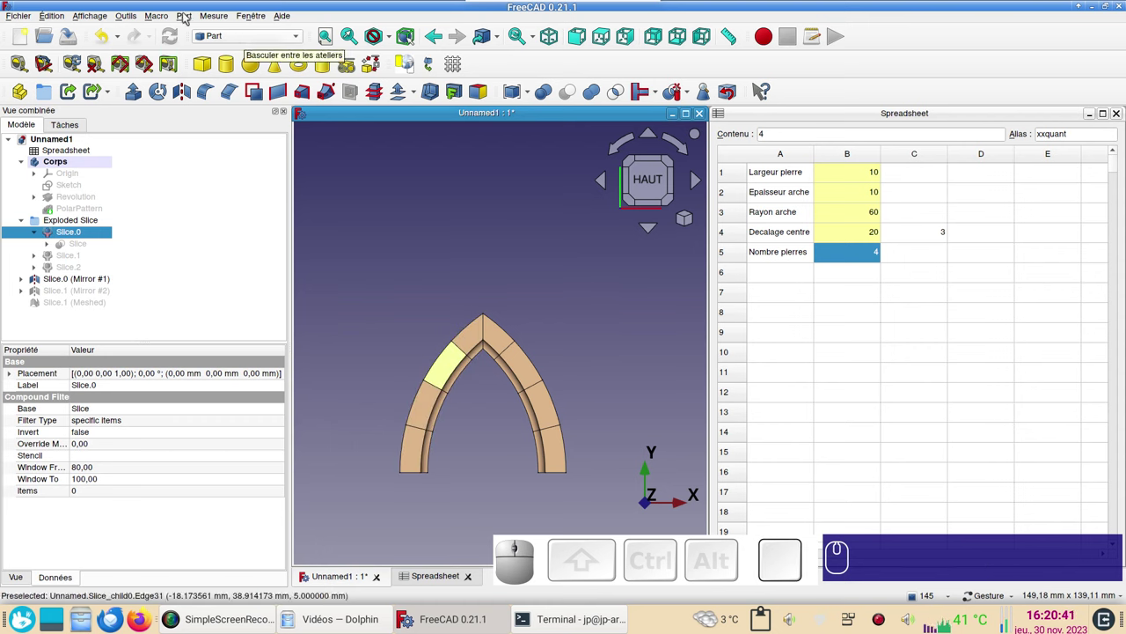
Make a simple, non-parametric copy of Slice.0 (Slice.003).
{"action": "left_click", "coordinate": [187, 16]}
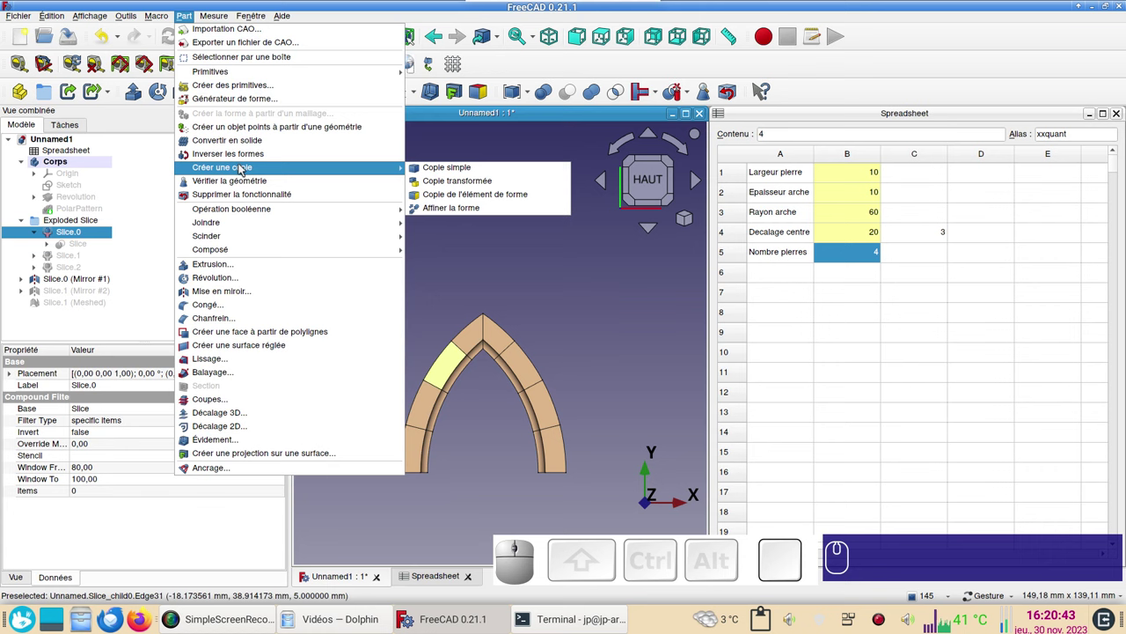
{"action": "left_click", "coordinate": [479, 186]}
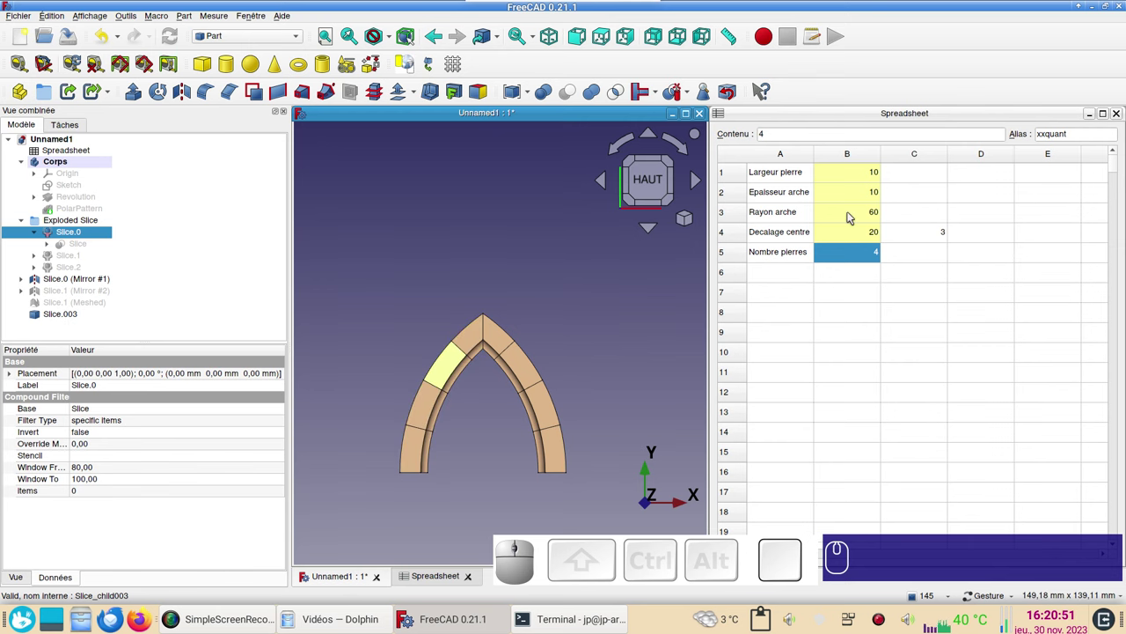
Restore the spreadsheet to arch radius 120 (B3) and centre offset 60 (B4).
{"action": "left_click", "coordinate": [851, 214]}
{"action": "key", "text": "KP_1"}
{"action": "key", "text": "KP_2"}
{"action": "key", "text": "KP_0"}
{"action": "key", "text": "KP_Enter"}
{"action": "key", "text": "Return"}
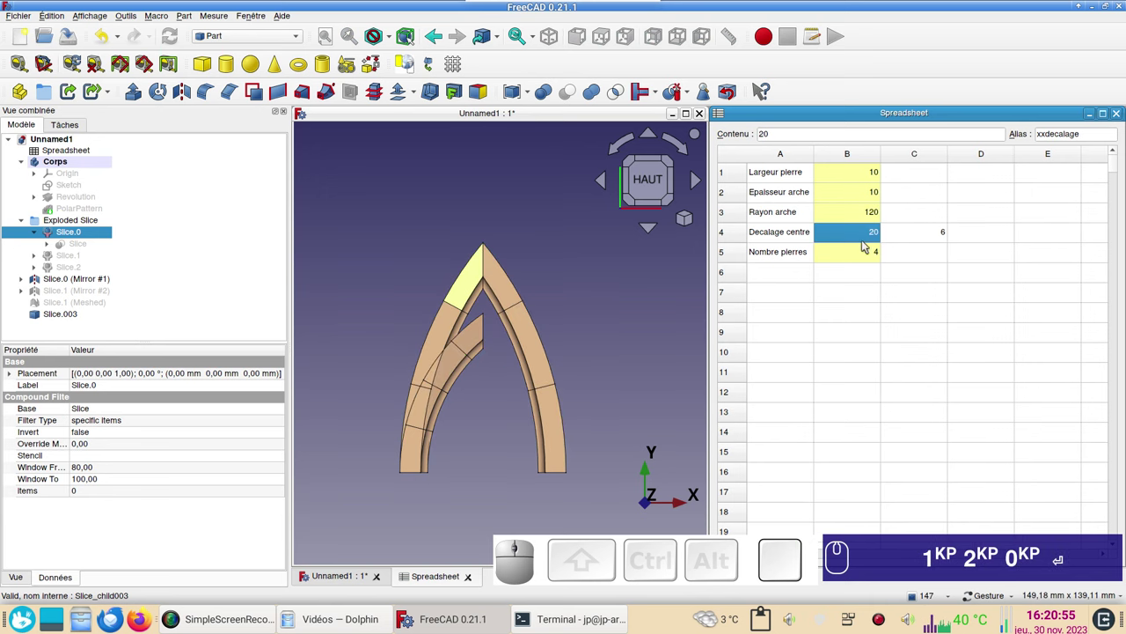
{"action": "left_click", "coordinate": [855, 236]}
{"action": "key", "text": "KP_6"}
{"action": "key", "text": "KP_0"}
{"action": "key", "text": "Return"}
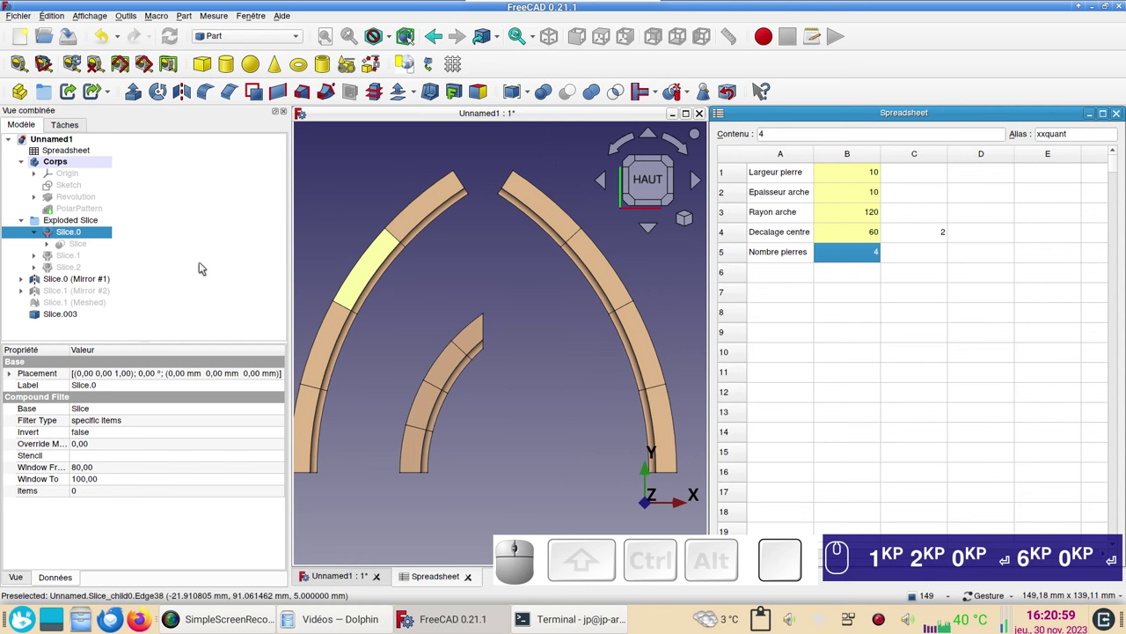
Show Slice.1 and its Mirror #2 copy again on the enlarged arch.
{"action": "left_click", "coordinate": [78, 254]}
{"action": "key", "text": "space"}
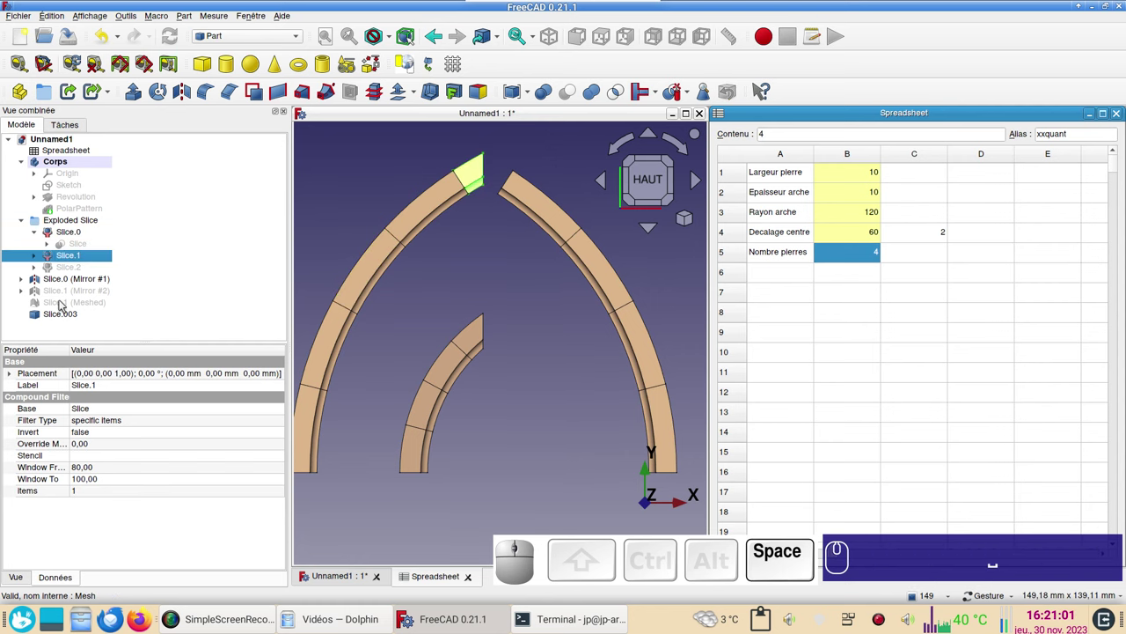
{"action": "left_click", "coordinate": [77, 297]}
{"action": "key", "text": "space"}
{"action": "left_click", "coordinate": [553, 277]}
Move the copied Slice.003 placement to x = 55 mm, under the arch's right side.
{"action": "left_click", "coordinate": [466, 344]}
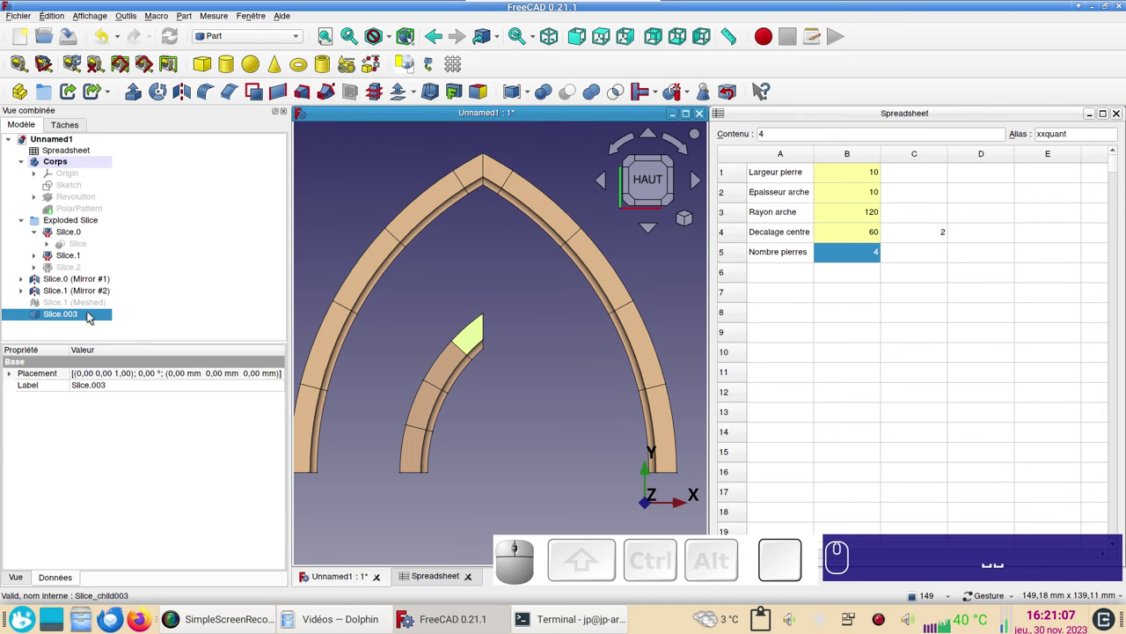
{"action": "right_click", "coordinate": [93, 316]}
{"action": "left_click", "coordinate": [147, 23]}
{"action": "left_click_drag", "start_coordinate": [601, 471], "coordinate": [396, 328]}
{"action": "left_click", "coordinate": [154, 158]}
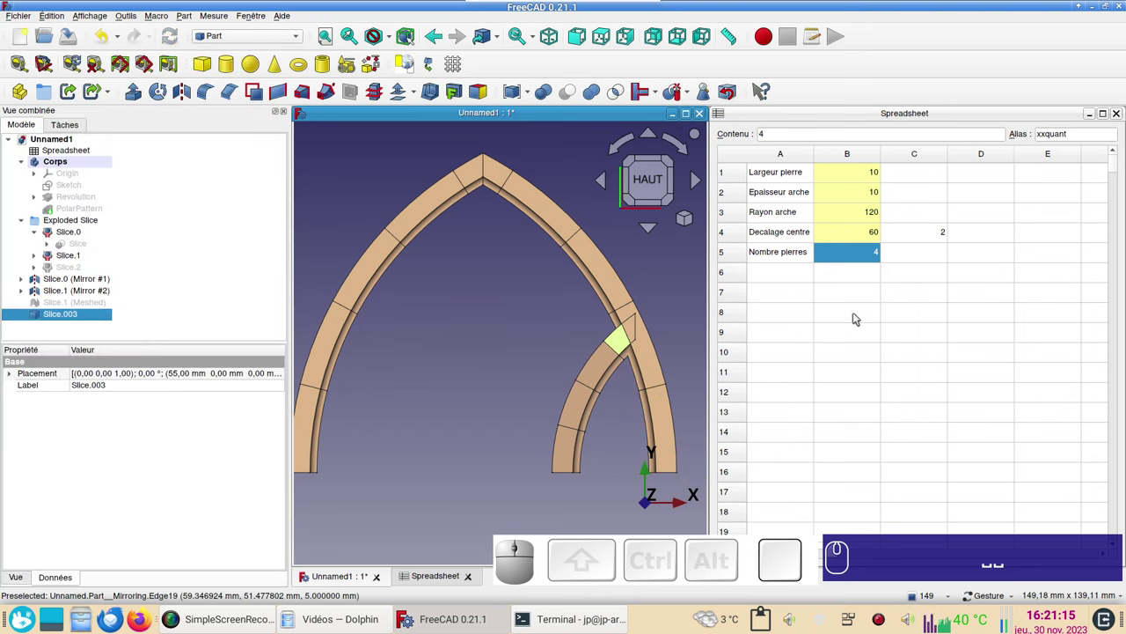
{"action": "left_click", "coordinate": [592, 374]}
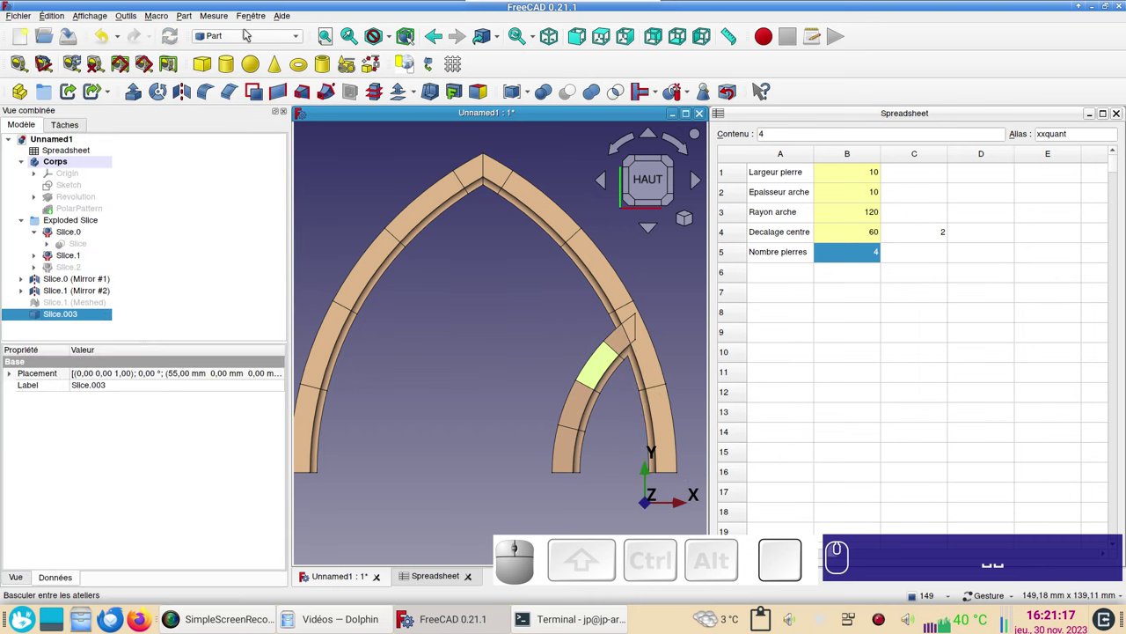
Mirror Slice.003 across the YZ plane to create the left inner arch half (Mirror #3).
{"action": "left_click", "coordinate": [185, 97]}
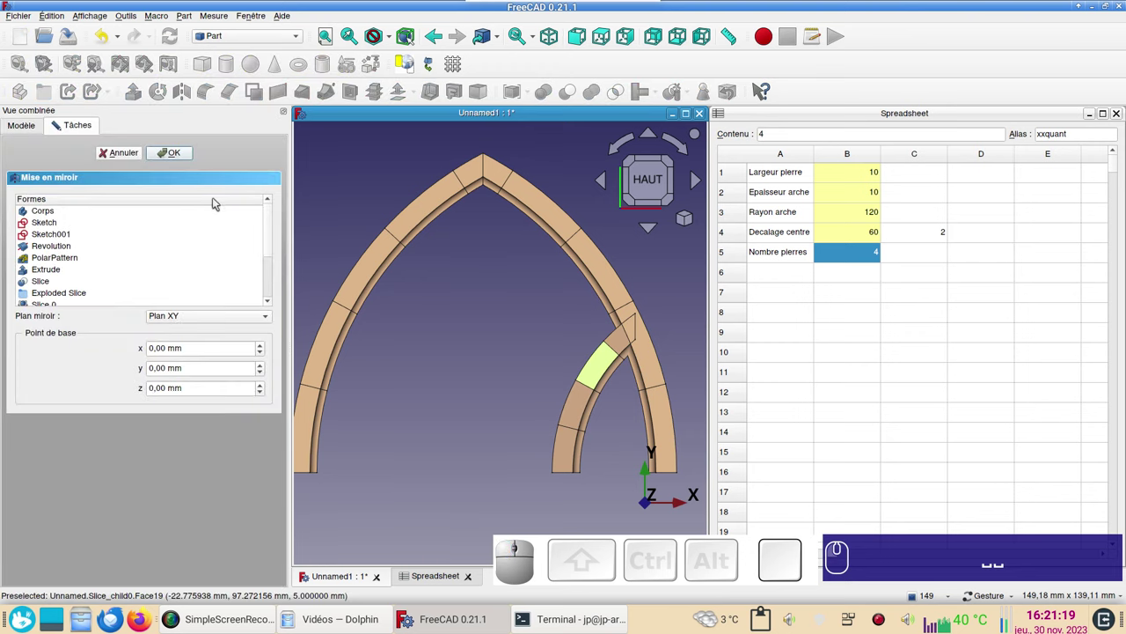
{"action": "left_click", "coordinate": [212, 318]}
{"action": "left_click", "coordinate": [218, 349]}
{"action": "left_click", "coordinate": [171, 156]}
{"action": "left_click", "coordinate": [480, 334]}
Orbit and zoom the view to inspect the tracery shape formed by the inner arch.
{"action": "scroll", "scroll_direction": "down", "scroll_amount": 3}
{"action": "left_click_drag", "start_coordinate": [669, 301], "coordinate": [633, 299]}
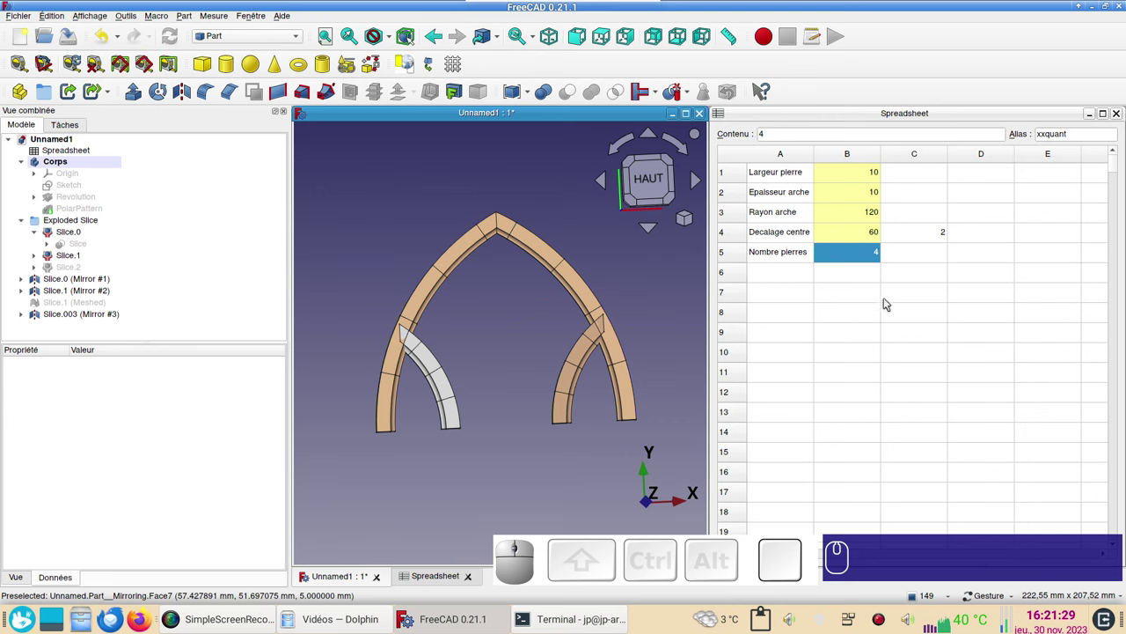
{"action": "left_click_drag", "start_coordinate": [935, 360], "coordinate": [728, 361]}
{"action": "left_click", "coordinate": [692, 355]}
{"action": "left_click", "coordinate": [701, 340]}
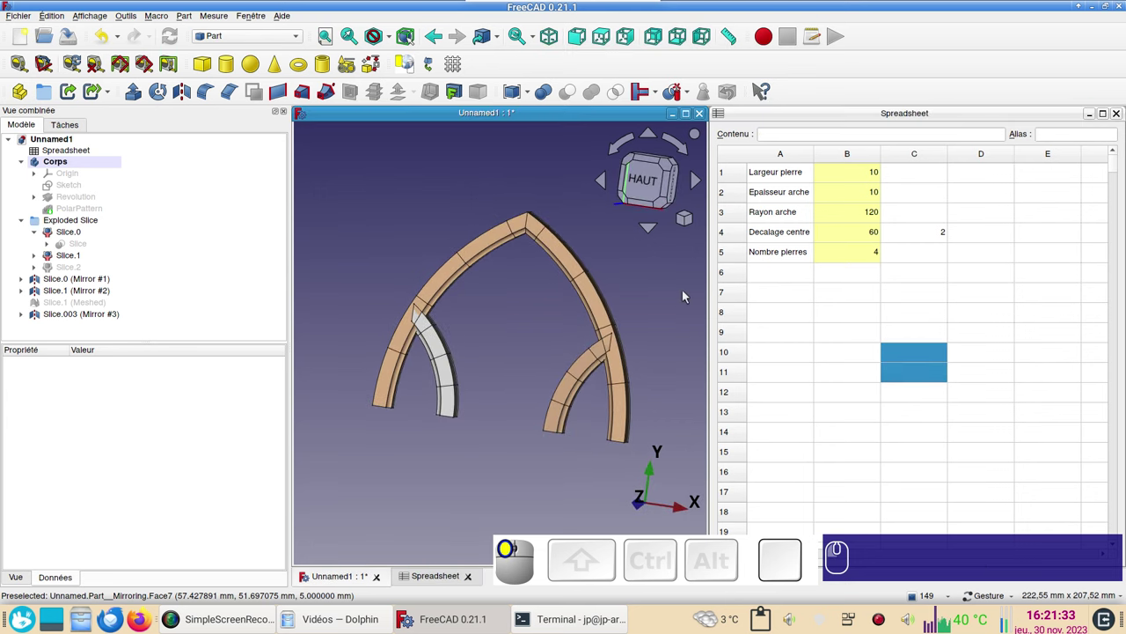
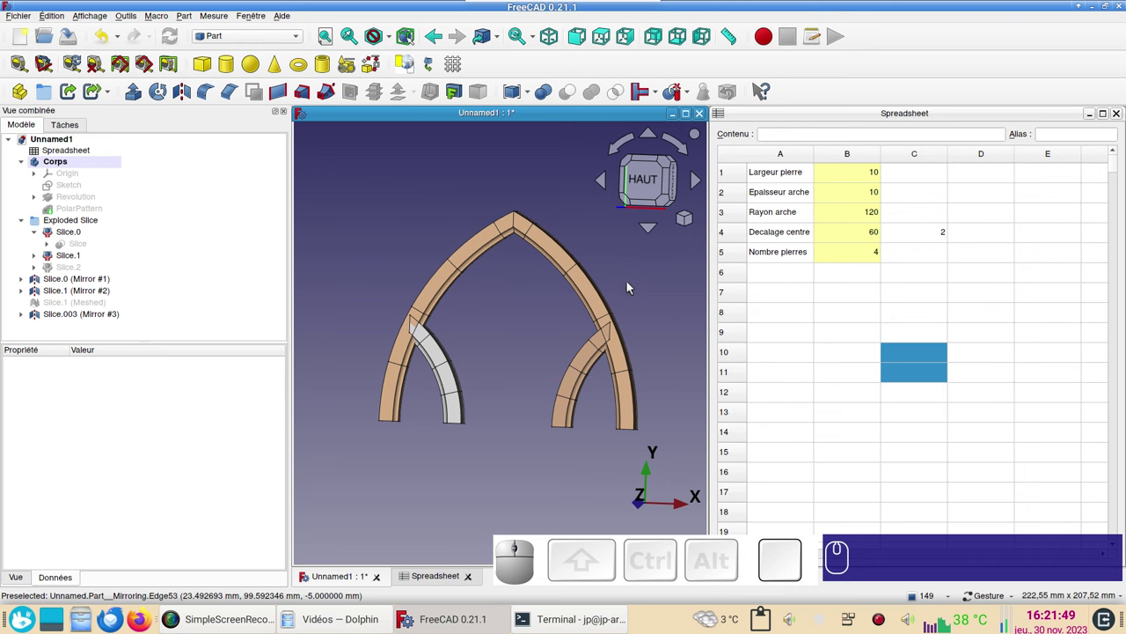
{"action": "scroll", "scroll_direction": "up", "scroll_amount": 3}
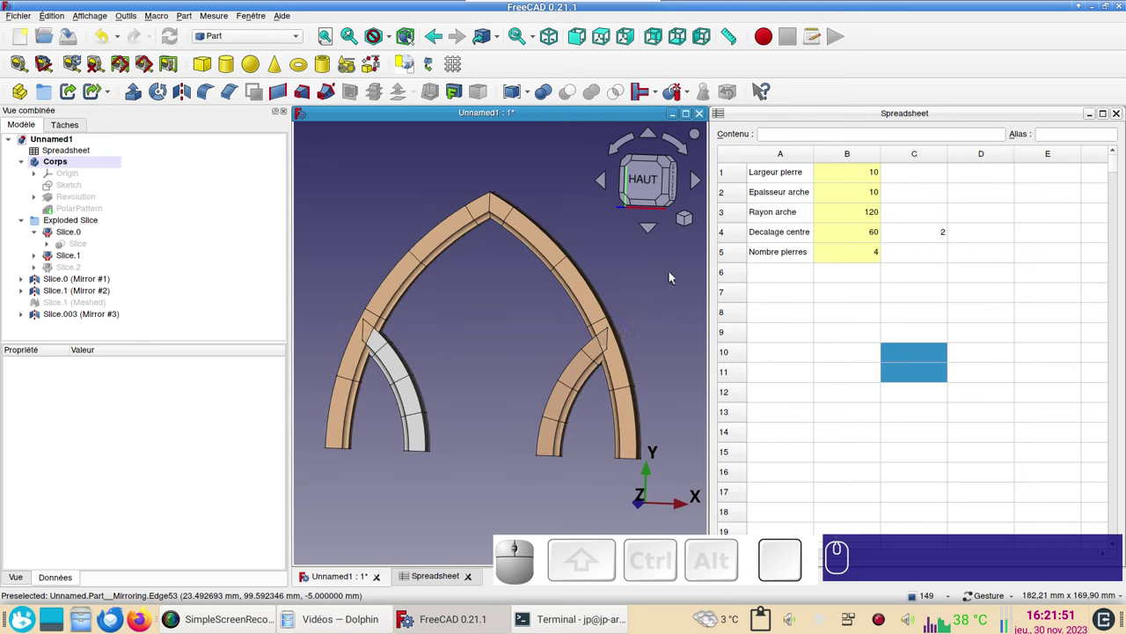
{"action": "left_click_drag", "start_coordinate": [674, 273], "coordinate": [654, 273]}
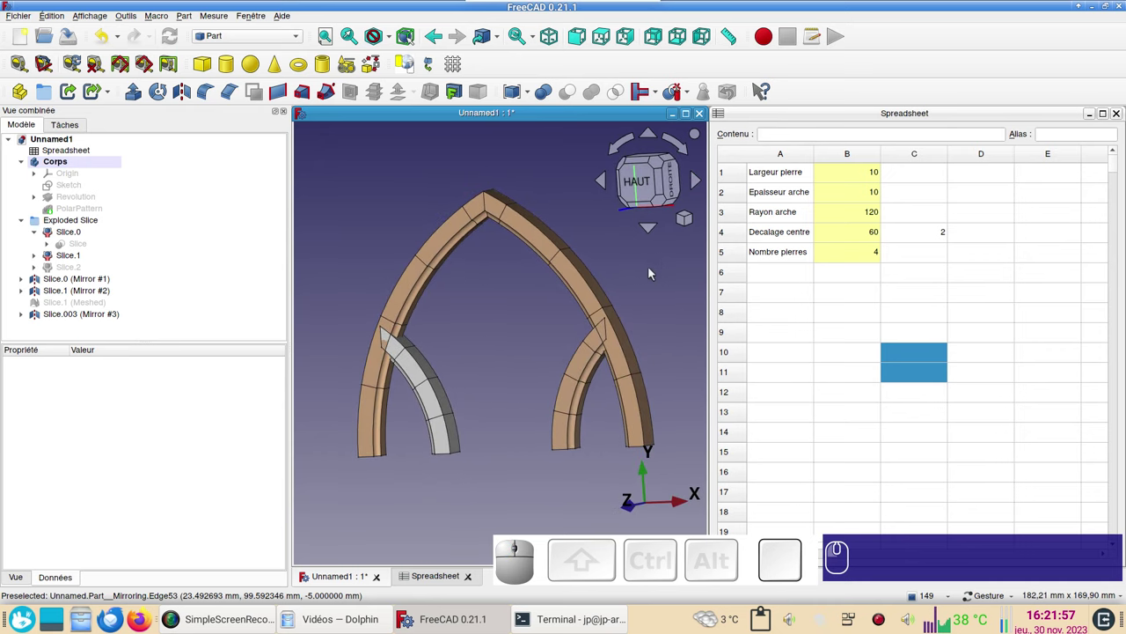
{"action": "left_click_drag", "start_coordinate": [675, 275], "coordinate": [785, 357]}
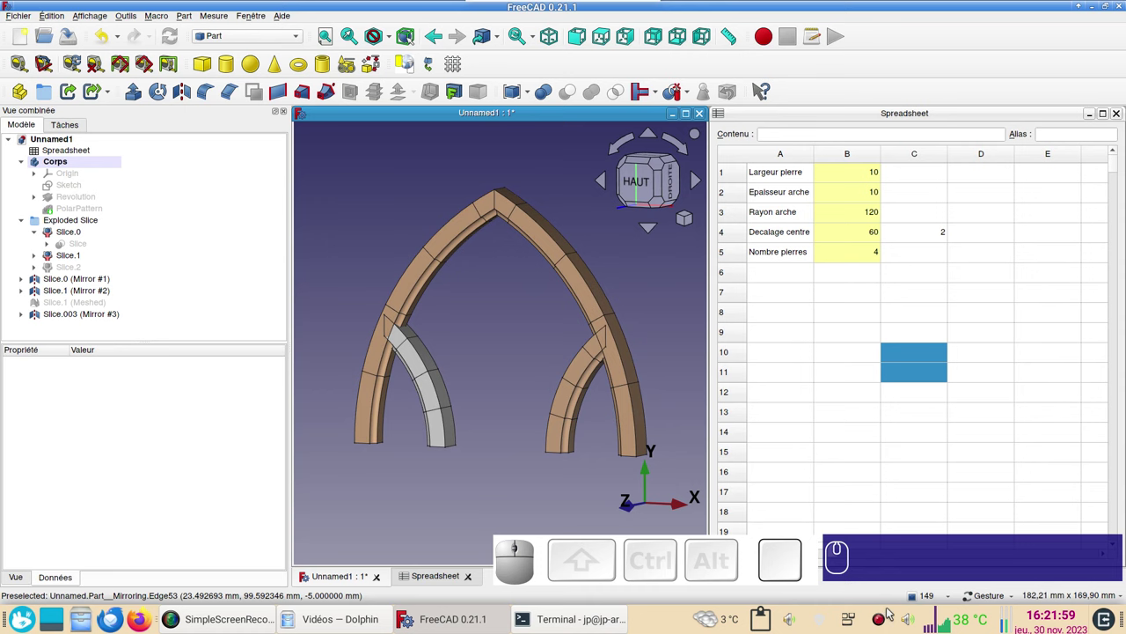